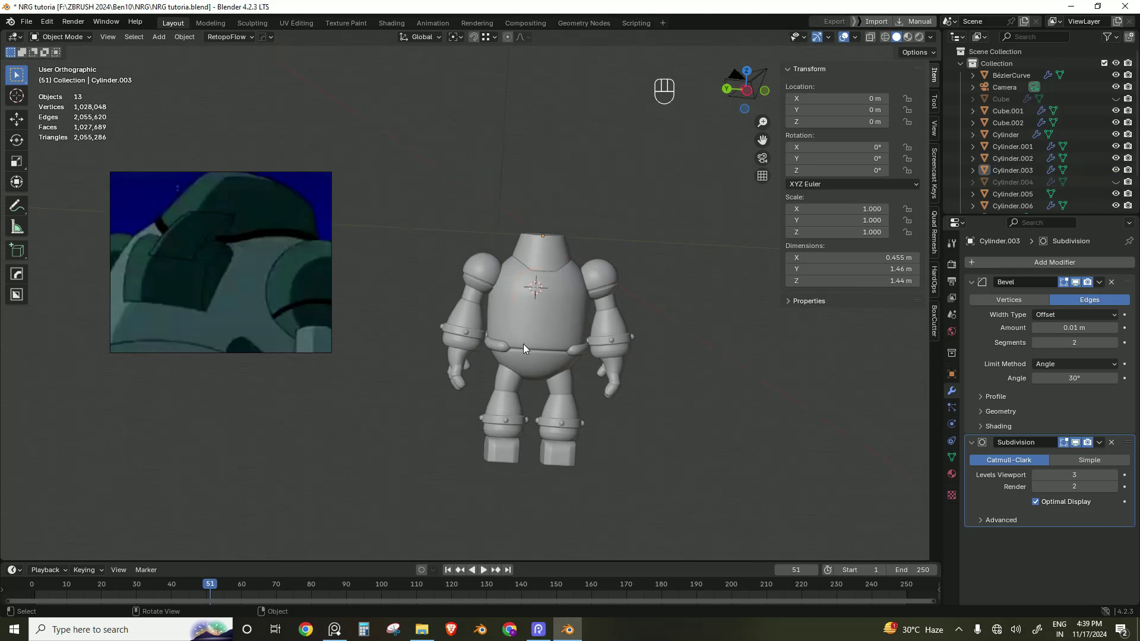
Step: Add a new cube, isolate it in local view and bevel one top edge in Edit Mode
{"action": "key", "text": "shift+a"}
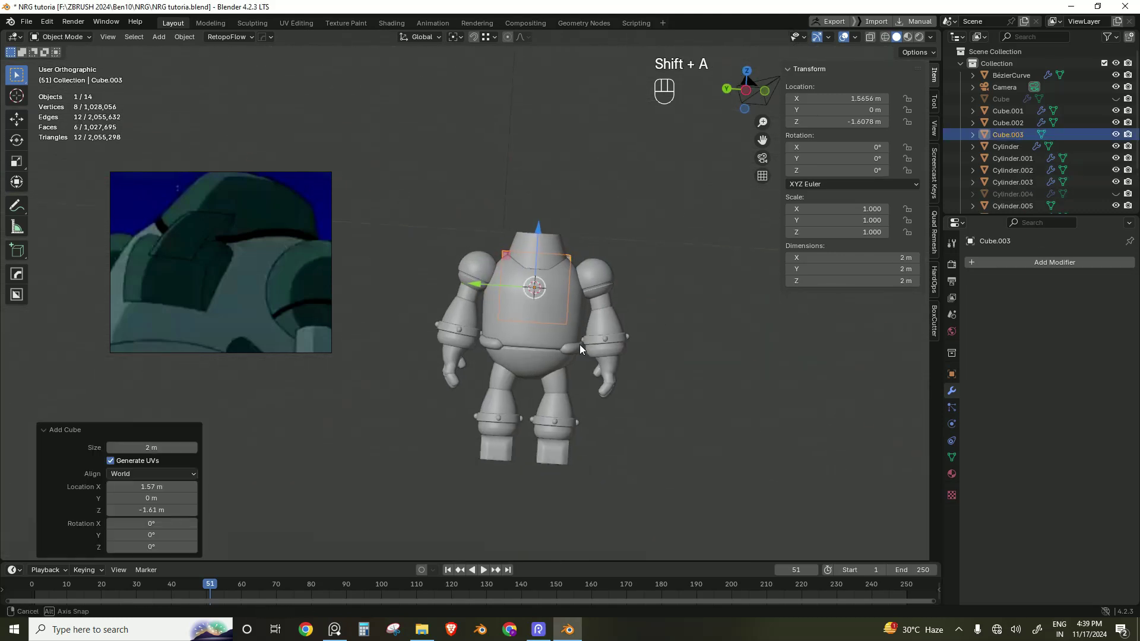
{"action": "key", "text": "/"}
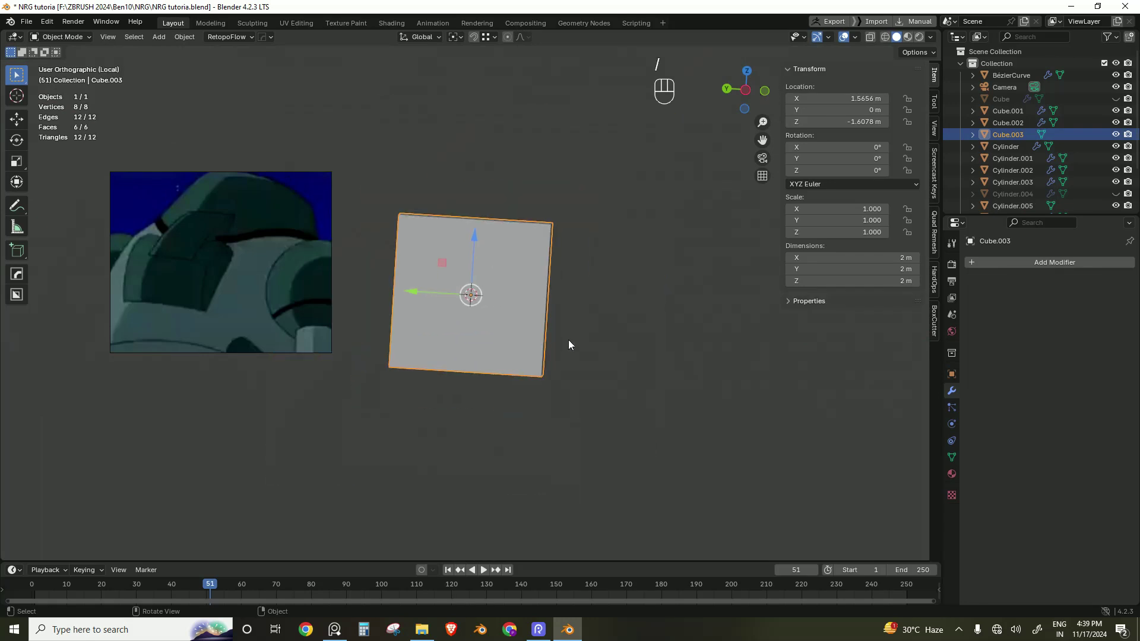
{"action": "key", "text": "Tab"}
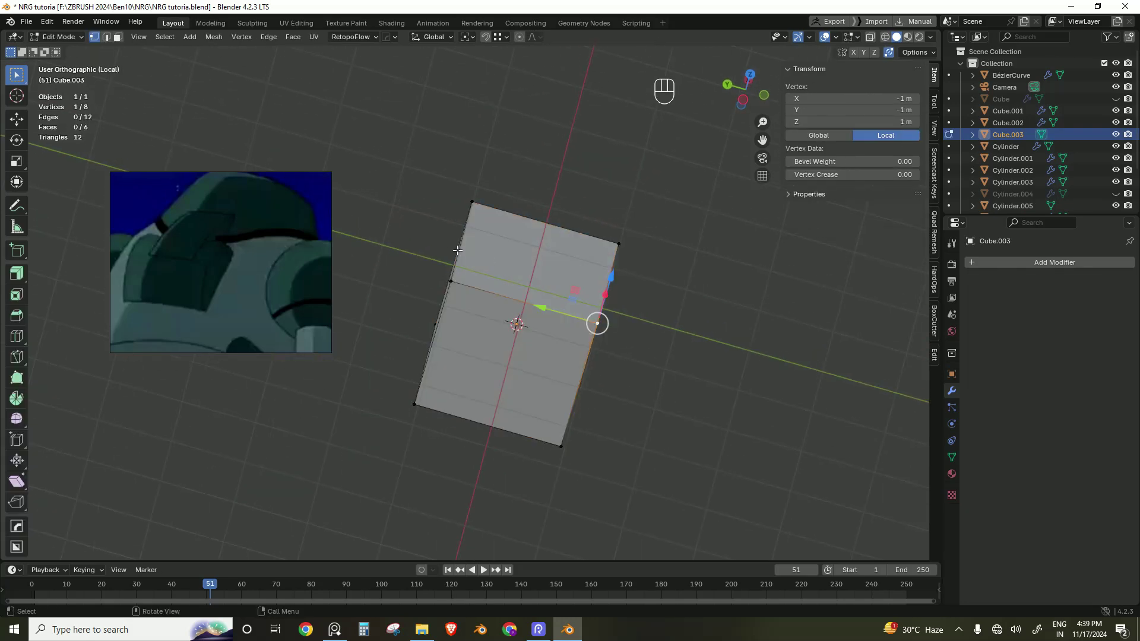
{"action": "key", "text": "2"}
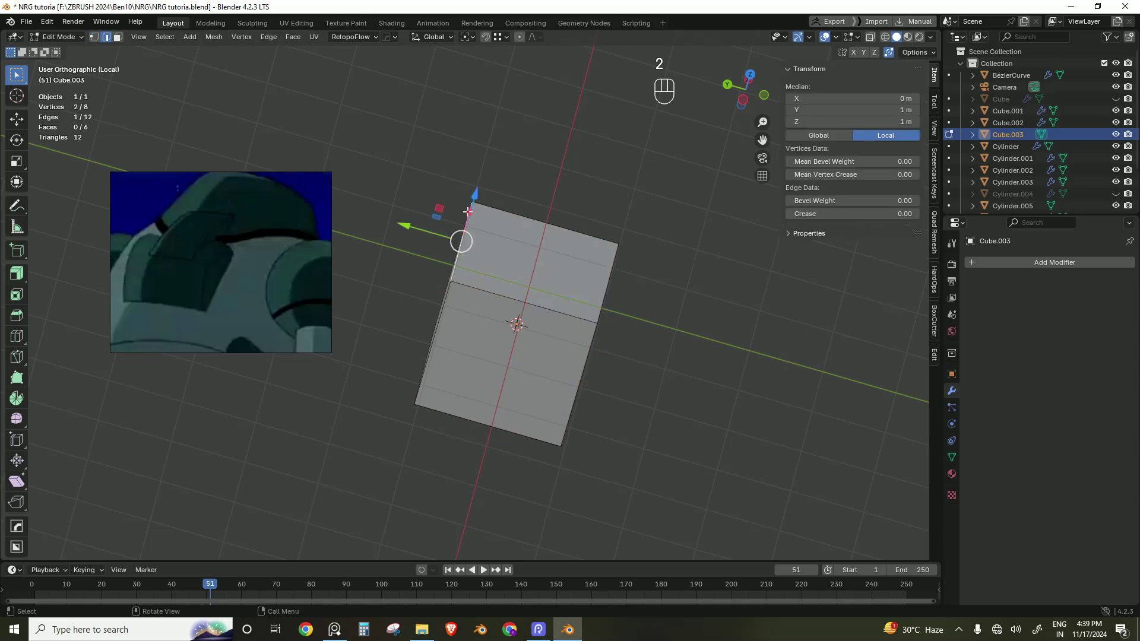
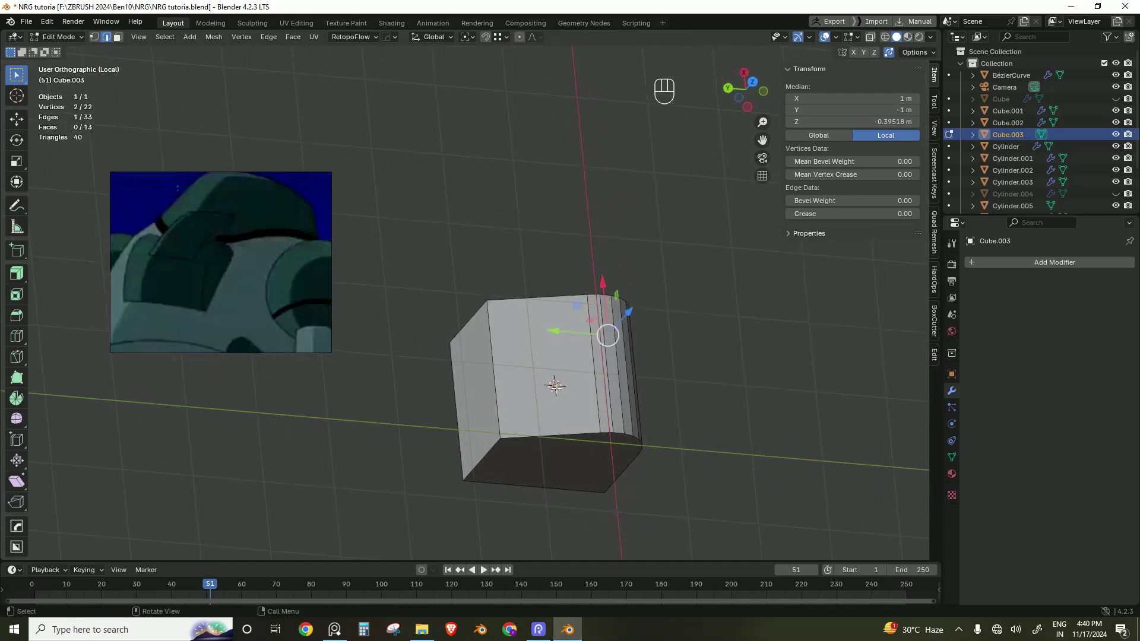
Step: Give Cube.003 smooth shading and return it to Object Mode out of local view
{"action": "key", "text": "Tab"}
{"action": "left_click_drag", "start_coordinate": [570, 366], "coordinate": [547, 342]}
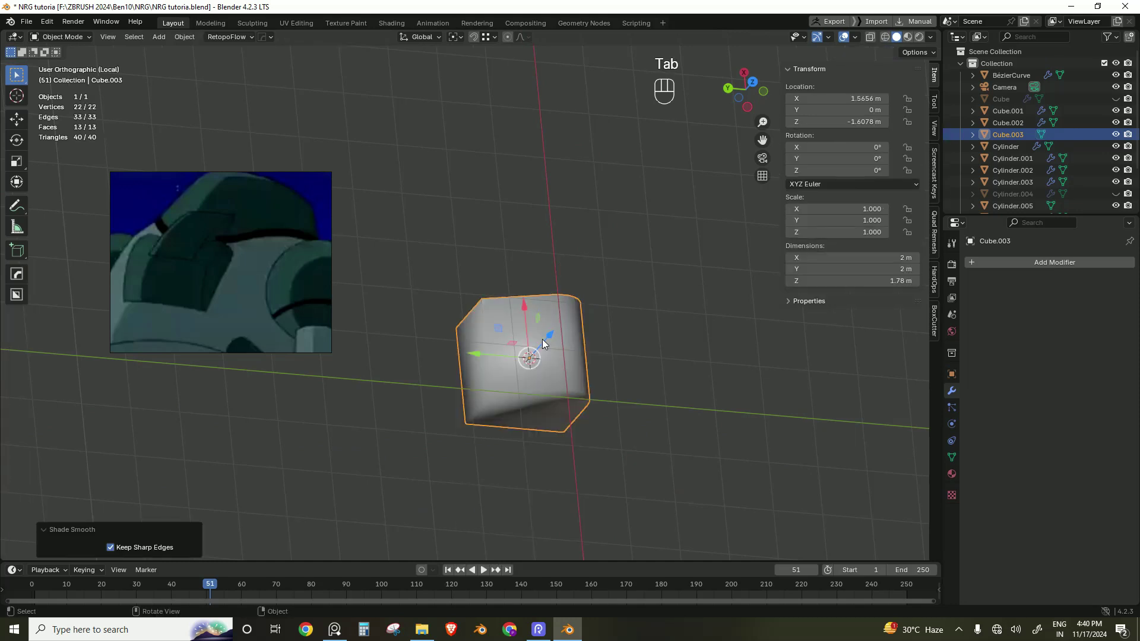
{"action": "key", "text": "ctrl+z"}
{"action": "key", "text": "Tab"}
{"action": "key", "text": "ctrl+3"}
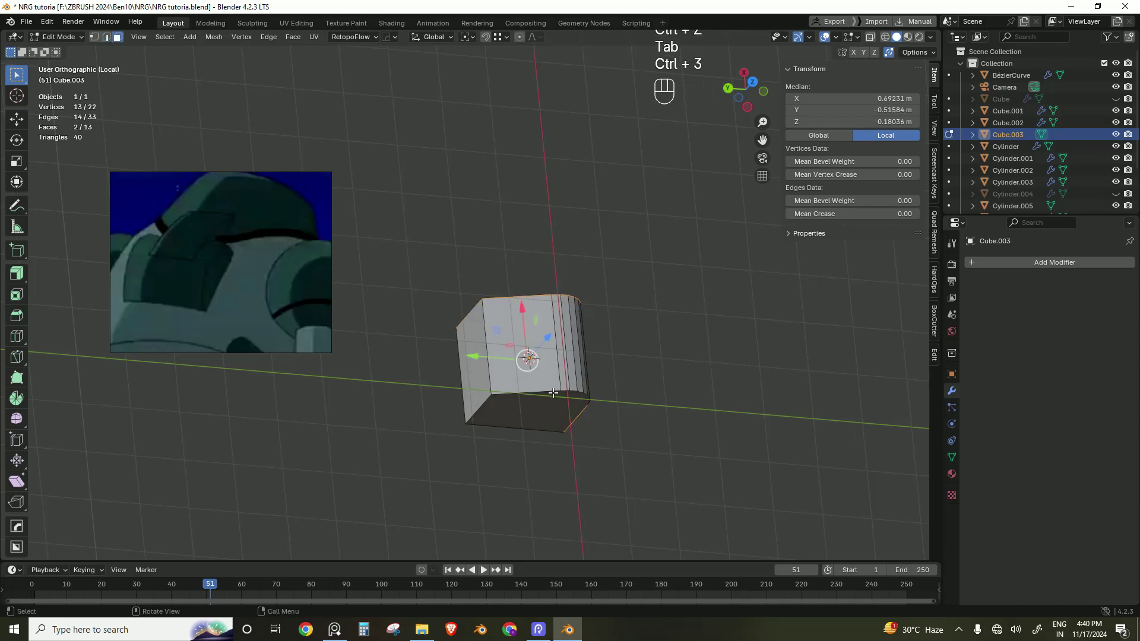
{"action": "key", "text": "Escape"}
{"action": "key", "text": "Tab"}
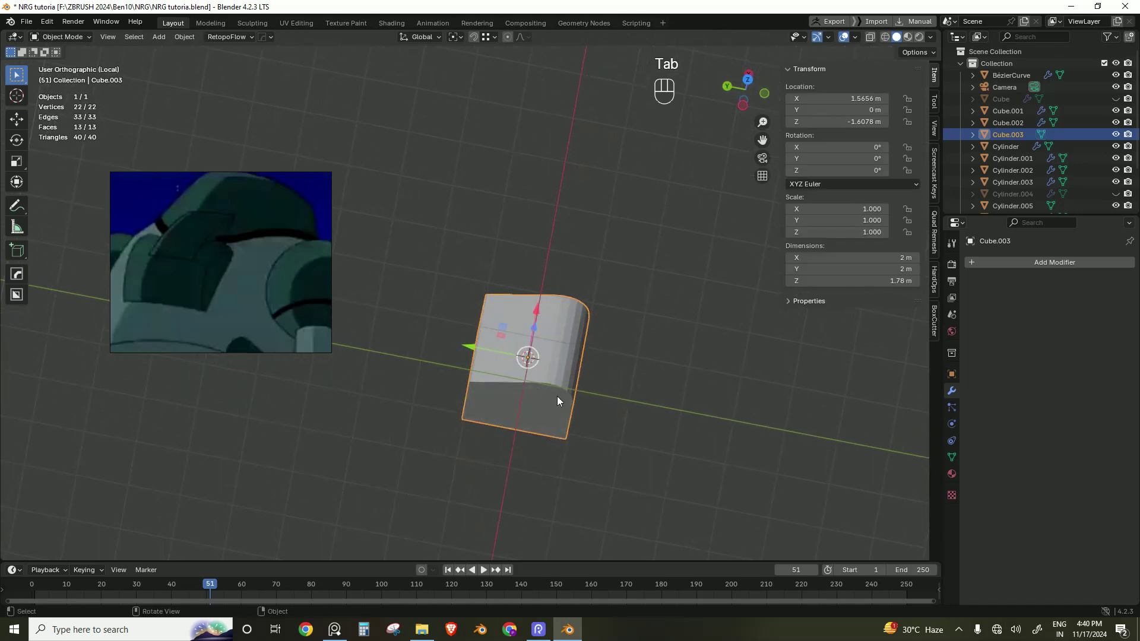
Step: Move the block to the robot's mirrored X side and rotate it 90° from top view
{"action": "key", "text": "/"}
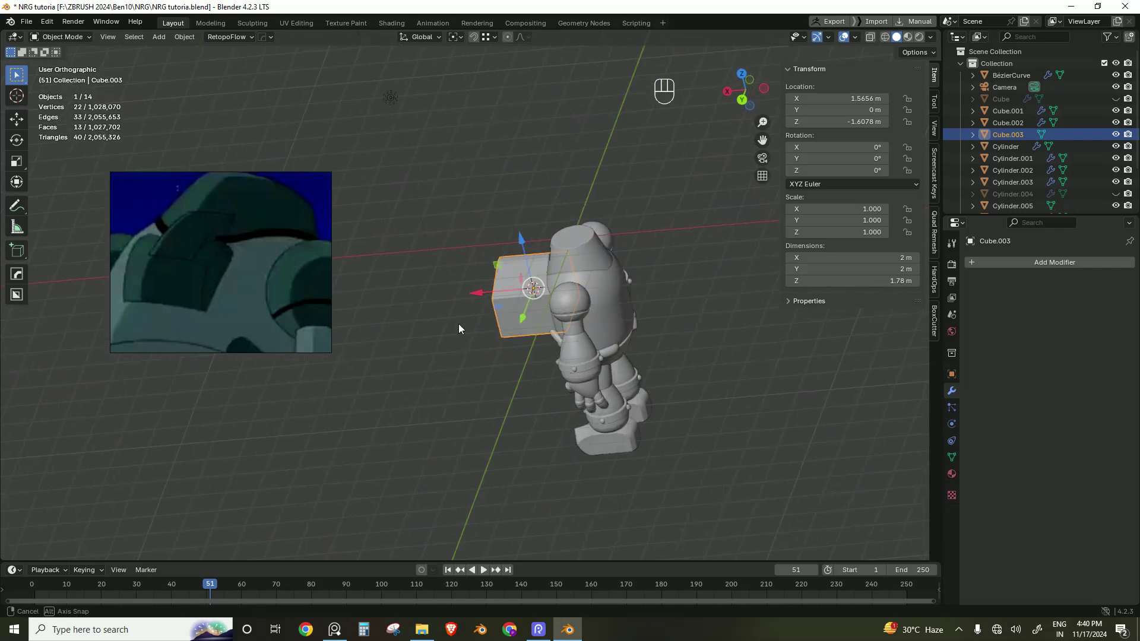
{"action": "left_click_drag", "start_coordinate": [481, 296], "coordinate": [496, 292]}
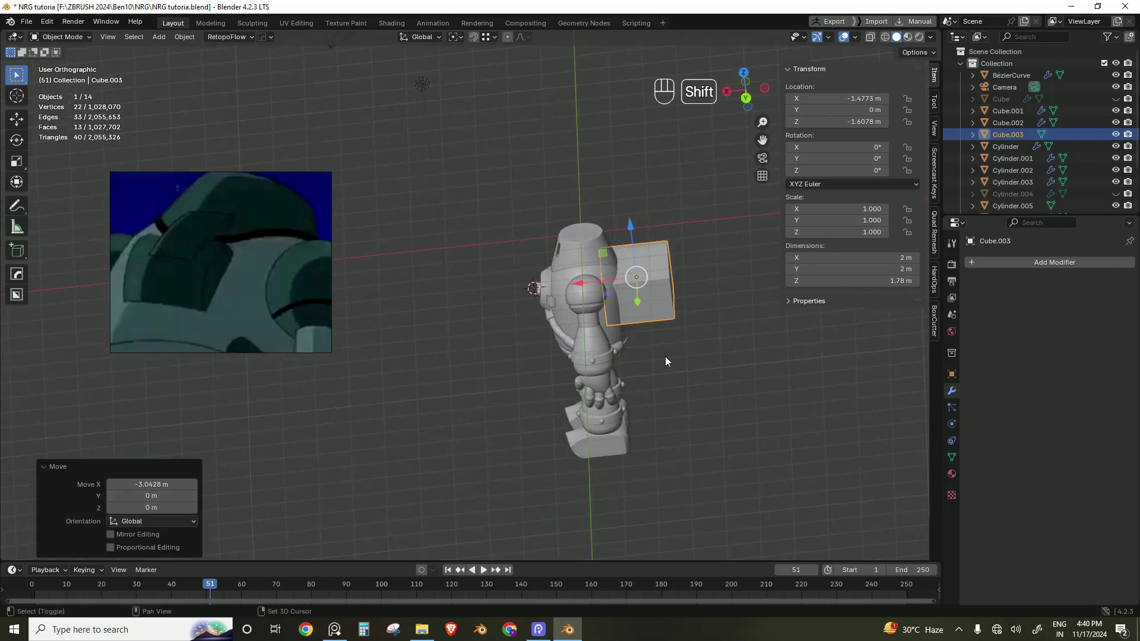
{"action": "middle_click", "coordinate": [597, 331]}
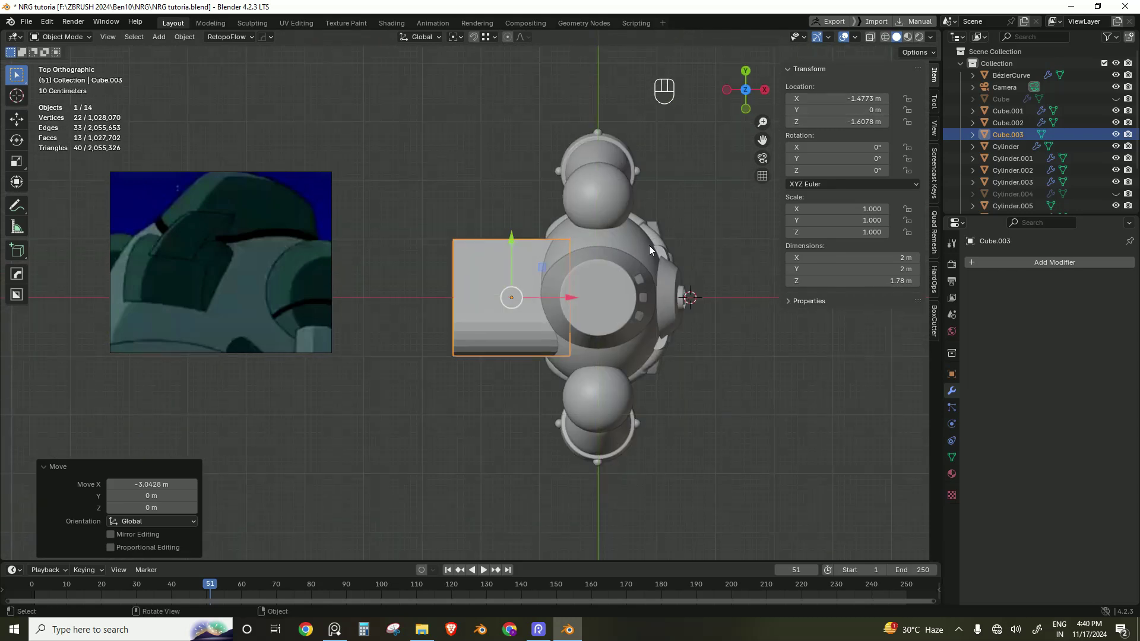
{"action": "key", "text": "r"}
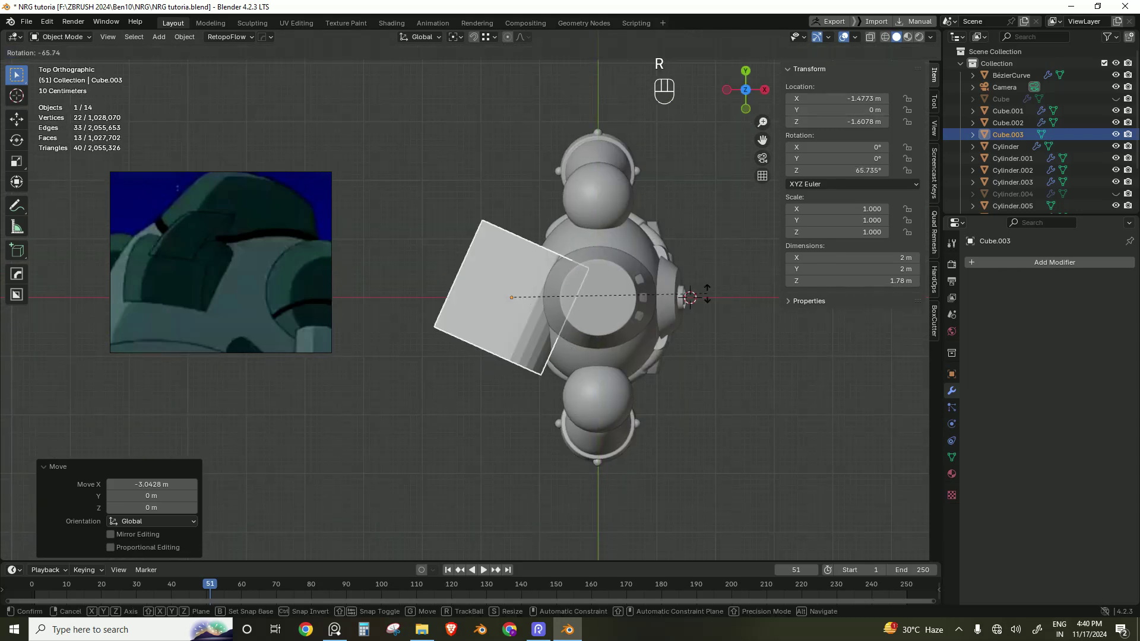
{"action": "key", "text": "9"}
{"action": "key", "text": "0"}
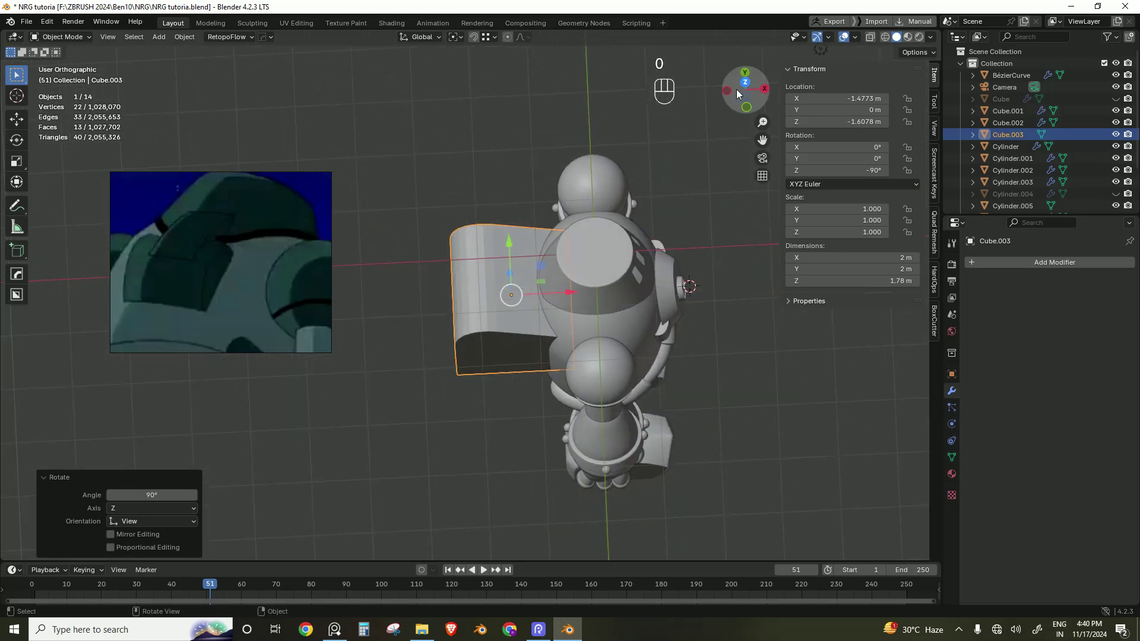
{"action": "key", "text": "r"}
{"action": "key", "text": "9"}
{"action": "key", "text": "0"}
{"action": "left_click", "coordinate": [605, 327]}
Step: Spin the block 180° around the Z axis so it faces outward
{"action": "key", "text": "r"}
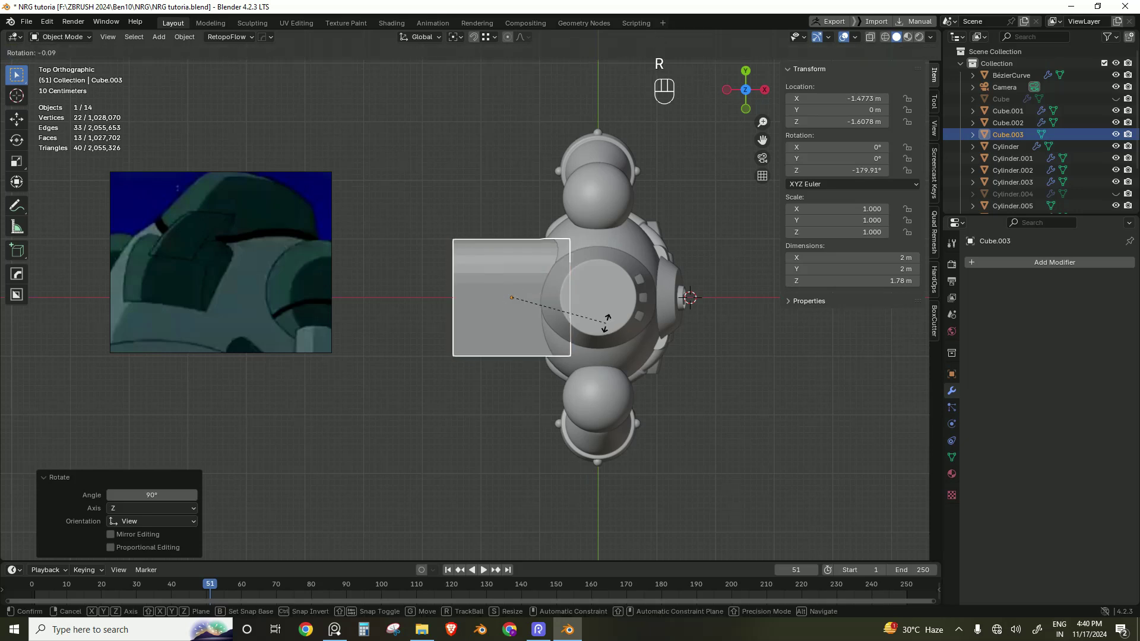
{"action": "key", "text": "z"}
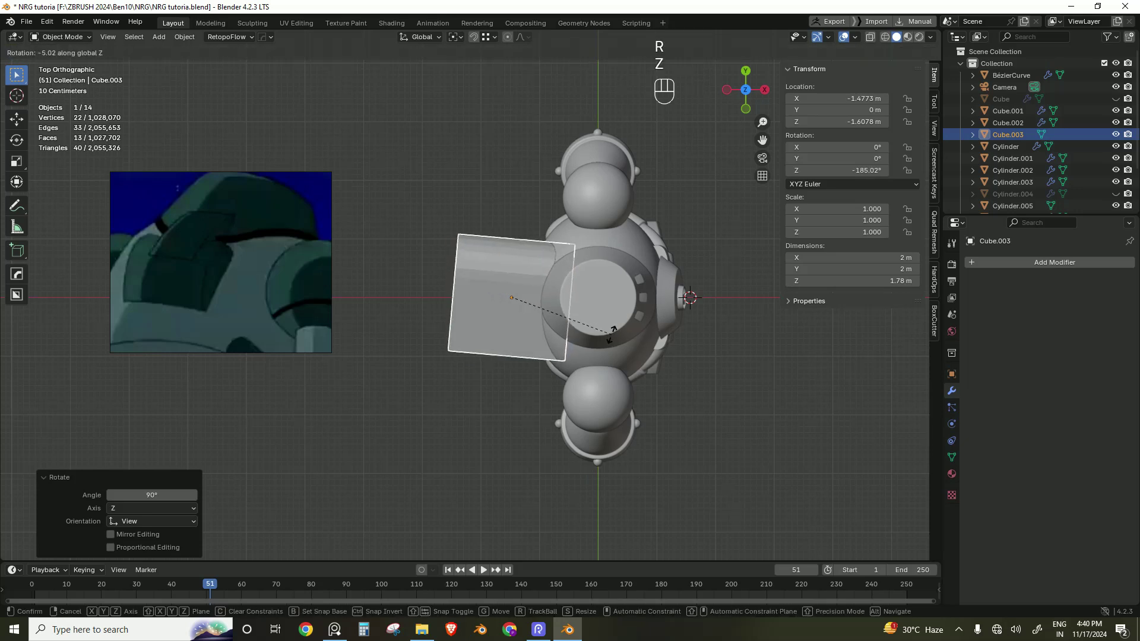
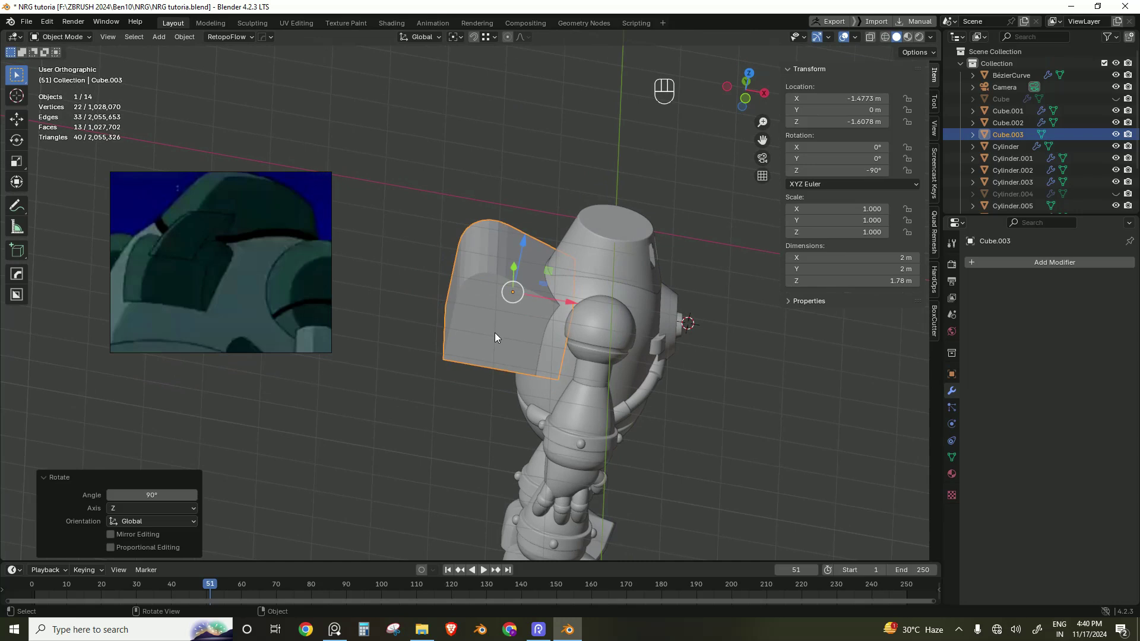
{"action": "key", "text": "r"}
{"action": "key", "text": "z"}
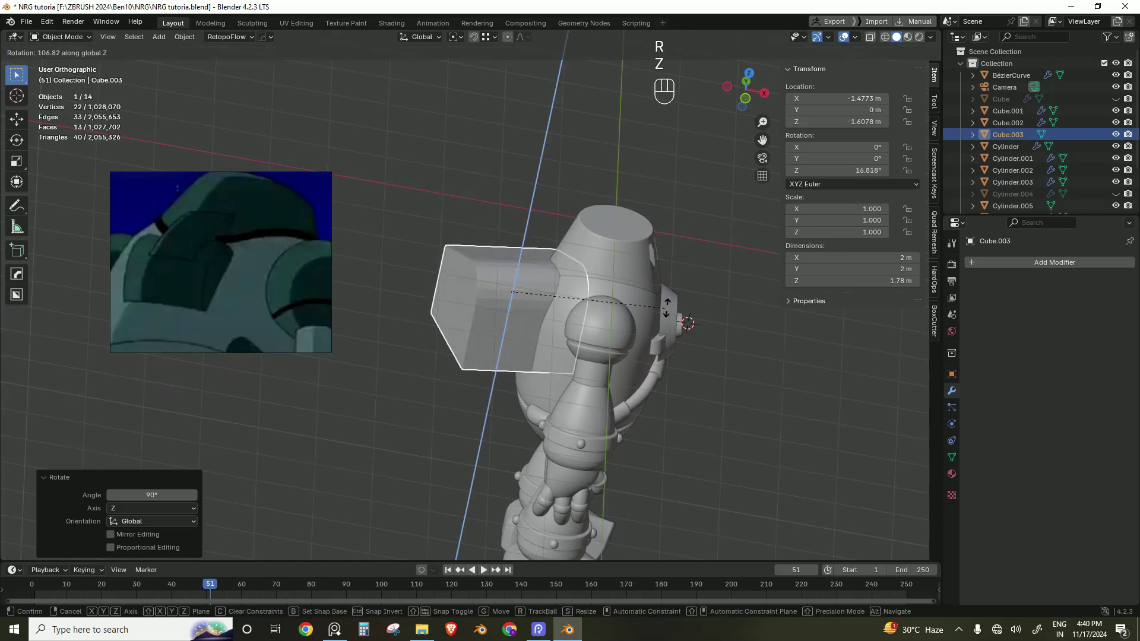
{"action": "key", "text": "1"}
{"action": "key", "text": "8"}
{"action": "key", "text": "0"}
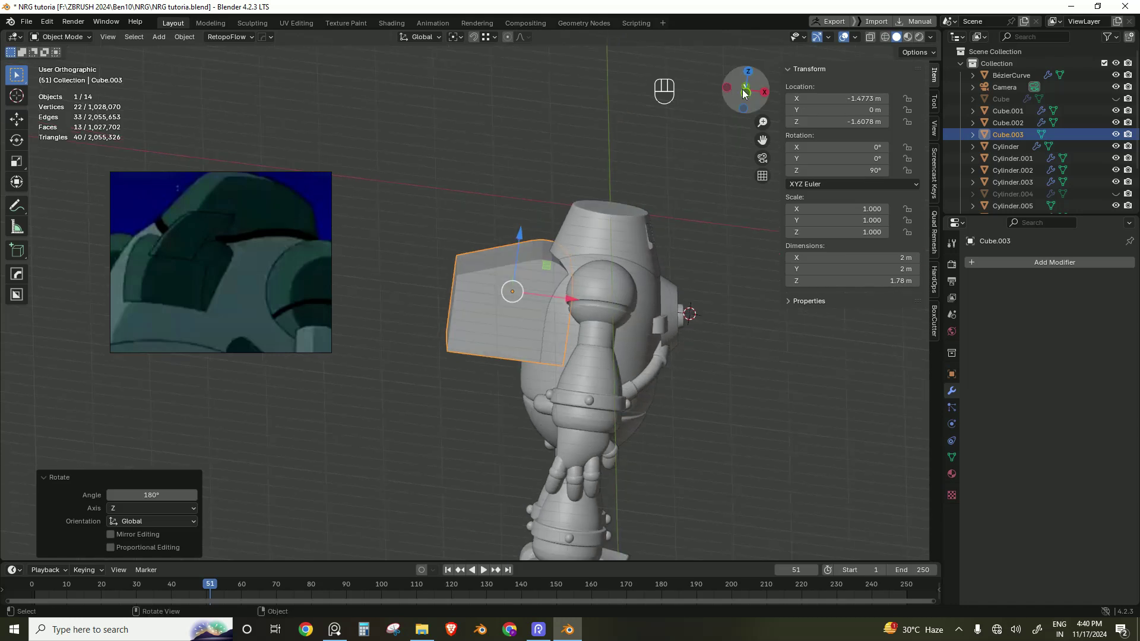
{"action": "left_click", "coordinate": [744, 91]}
{"action": "key", "text": "r"}
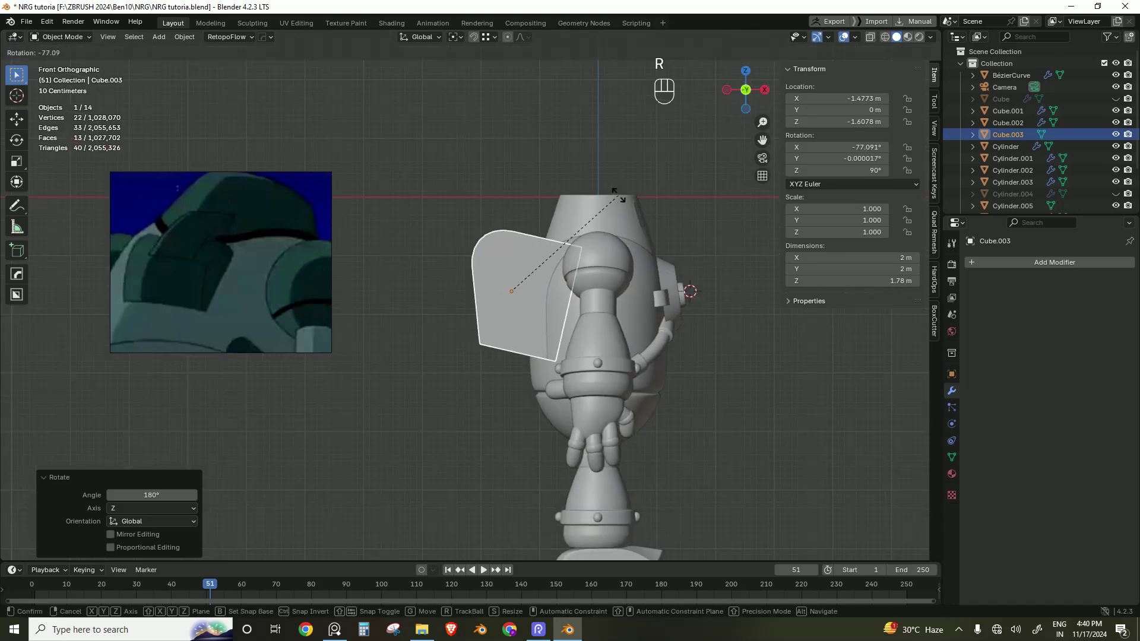
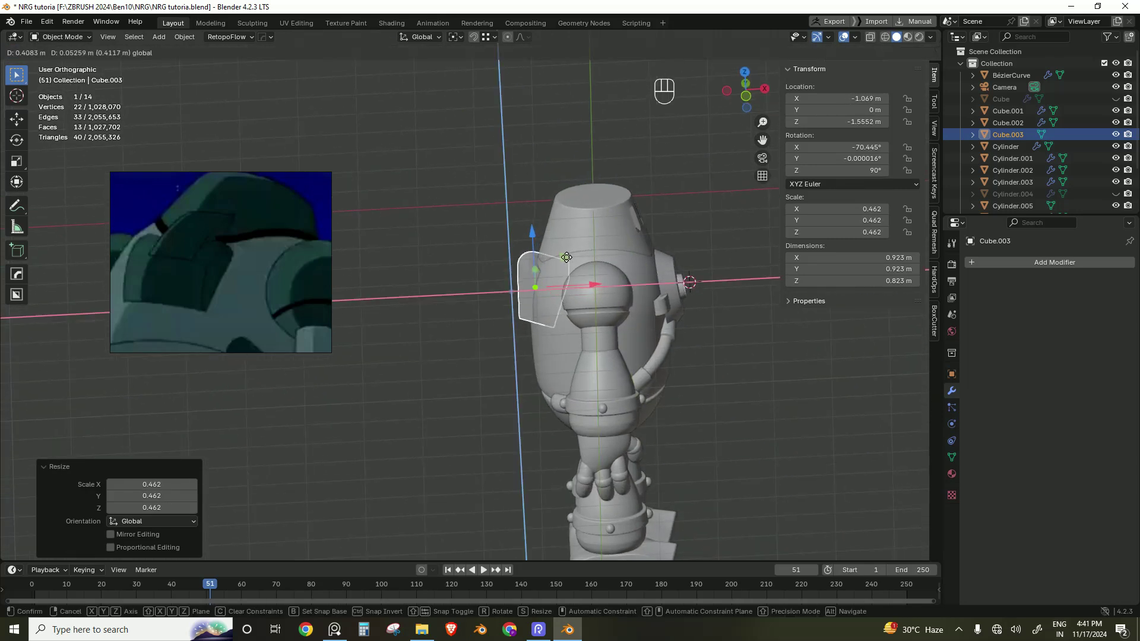
Step: Scale the block down to about 0.46, tilt it in front view and stretch it along one axis
{"action": "left_click", "coordinate": [740, 327]}
{"action": "middle_click", "coordinate": [544, 328]}
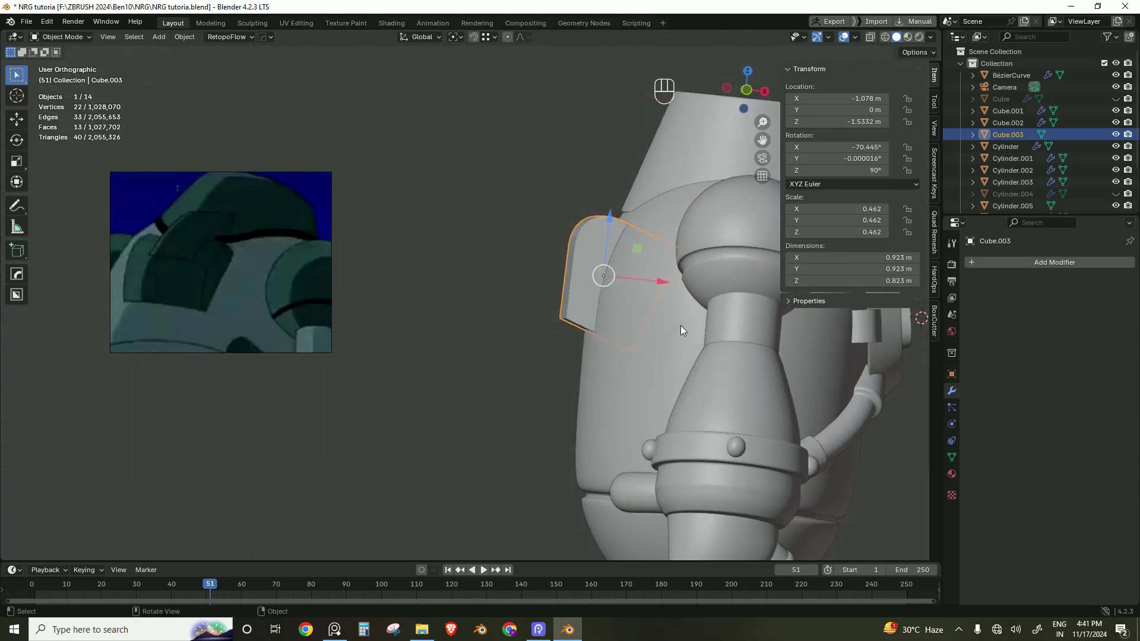
{"action": "key", "text": "r"}
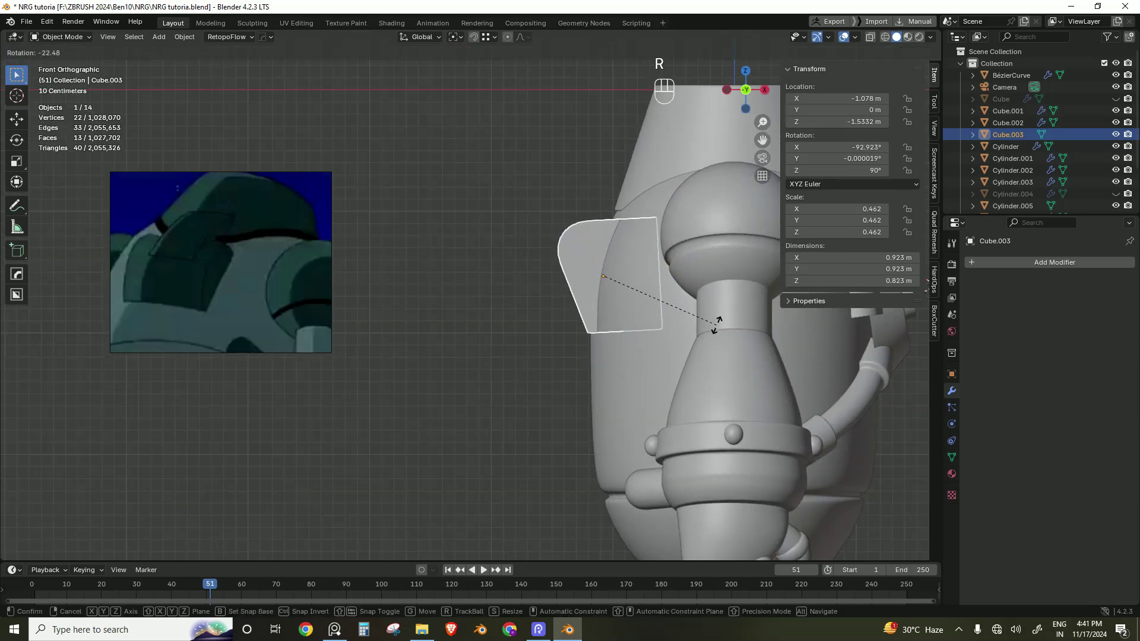
{"action": "left_click", "coordinate": [719, 338]}
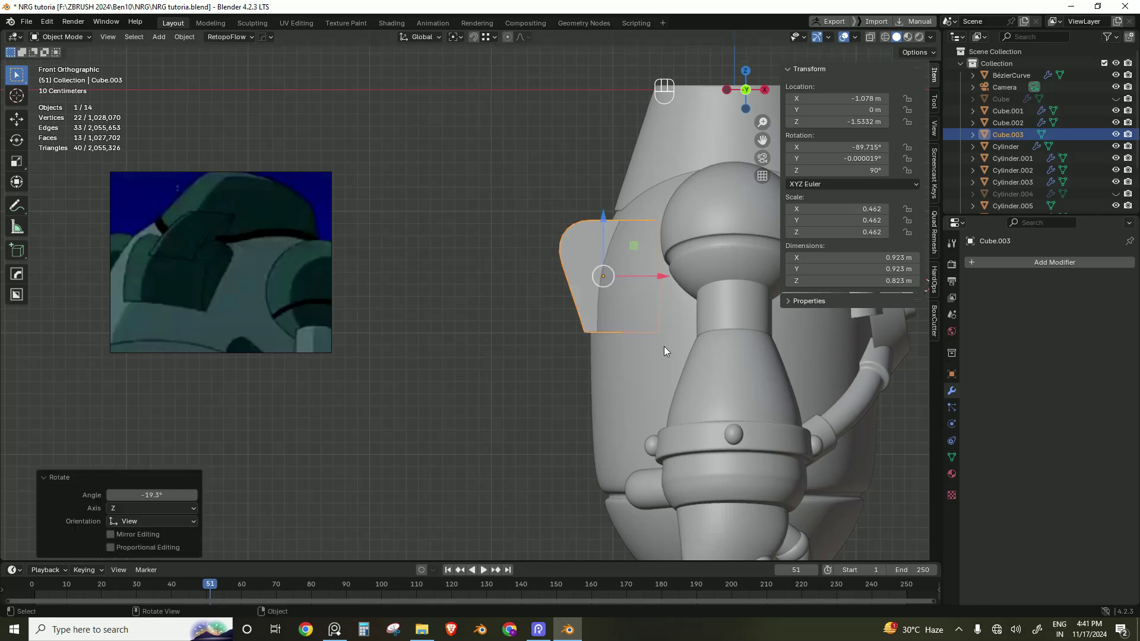
{"action": "key", "text": "s"}
{"action": "key", "text": "z"}
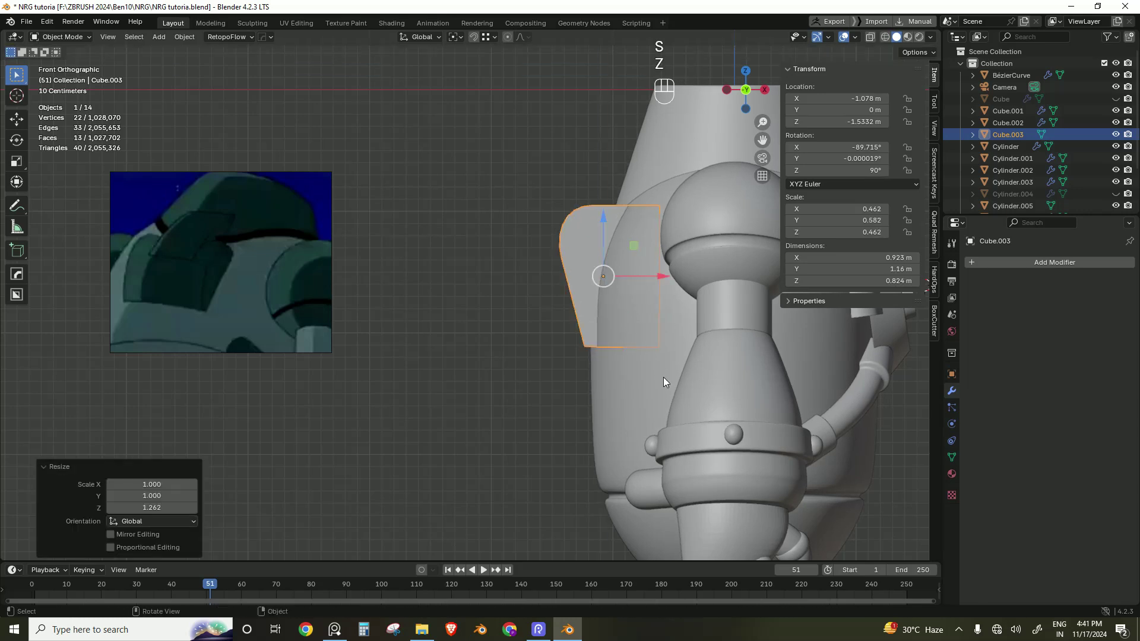
{"action": "double_click", "coordinate": [663, 277]}
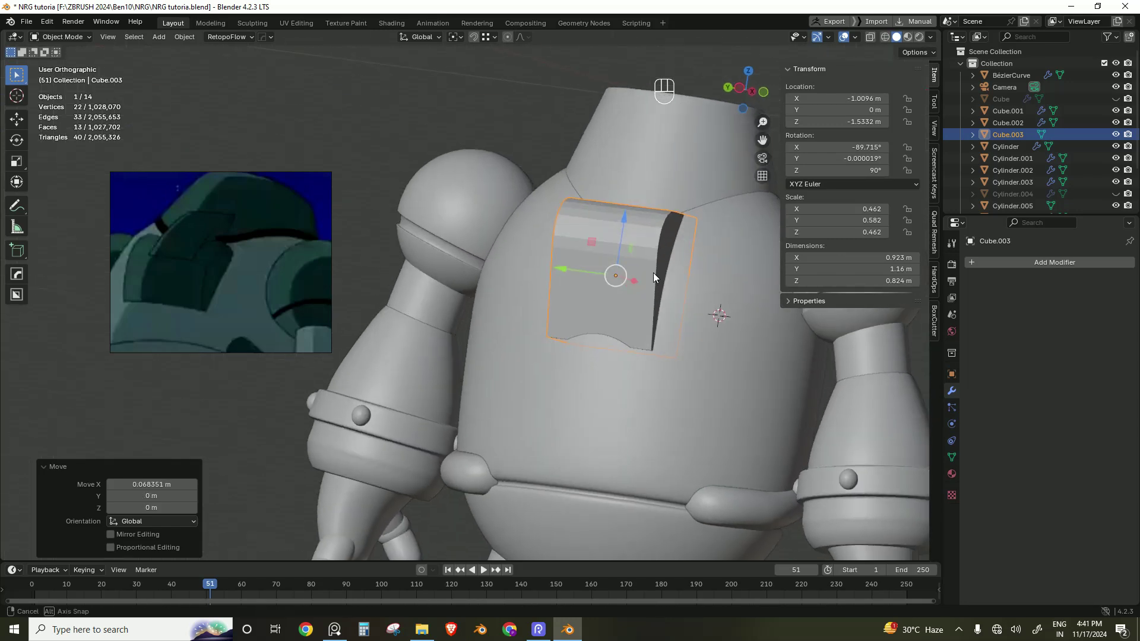
Step: Thin the block along Y, tilt it flat against the upper chest as a panel, and deselect
{"action": "middle_click", "coordinate": [597, 285]}
{"action": "key", "text": "s"}
{"action": "key", "text": "x"}
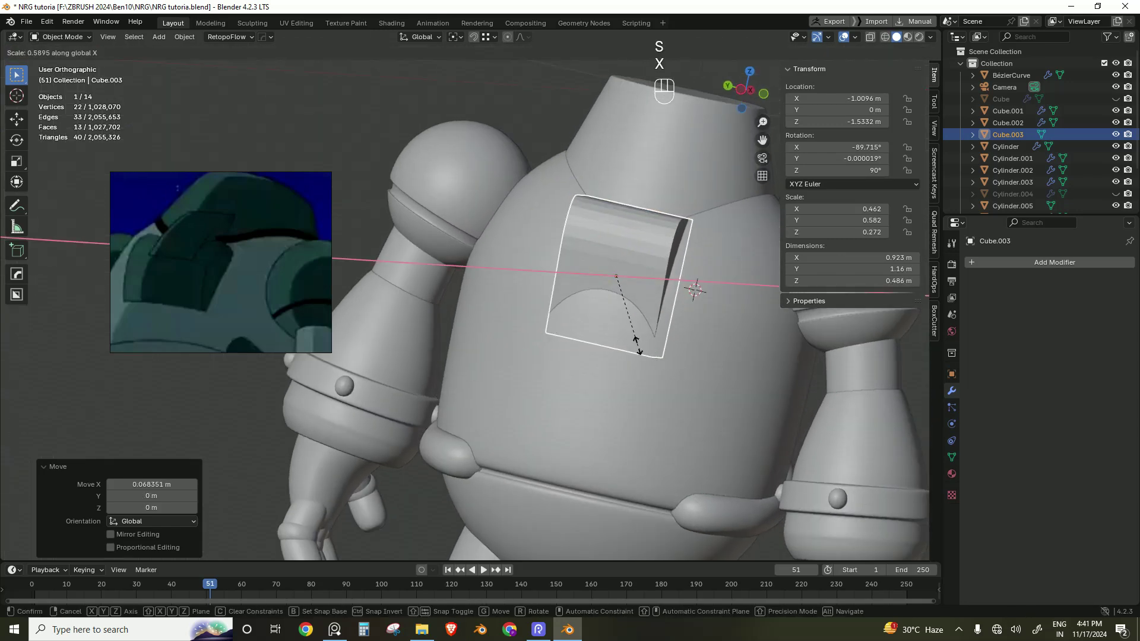
{"action": "key", "text": "y"}
{"action": "left_click", "coordinate": [669, 348]}
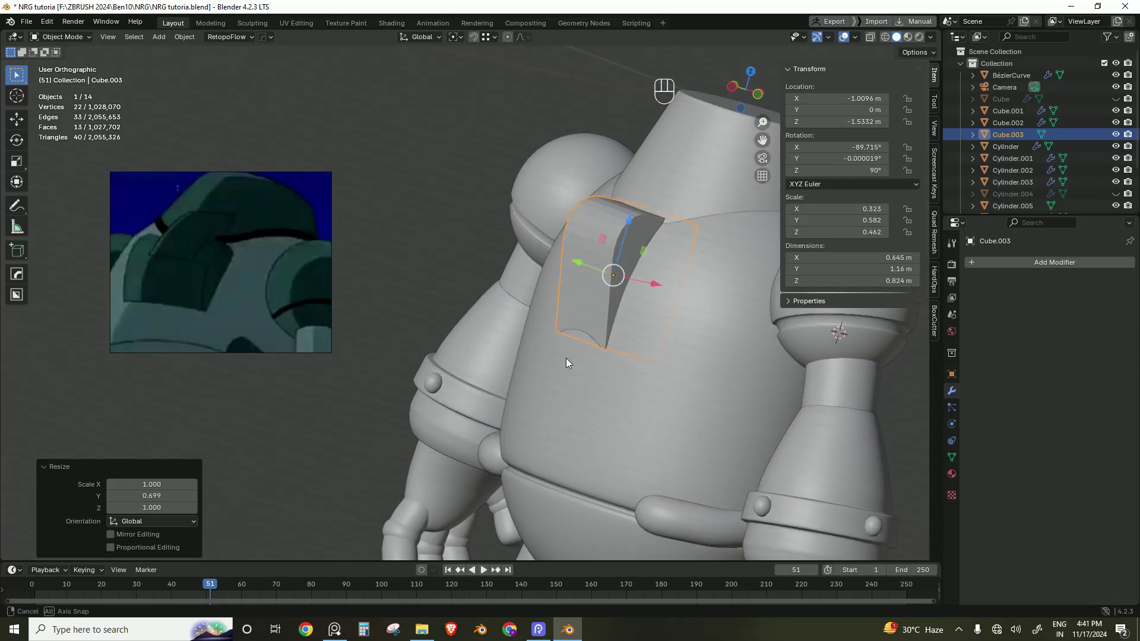
{"action": "key", "text": "r"}
{"action": "key", "text": "x"}
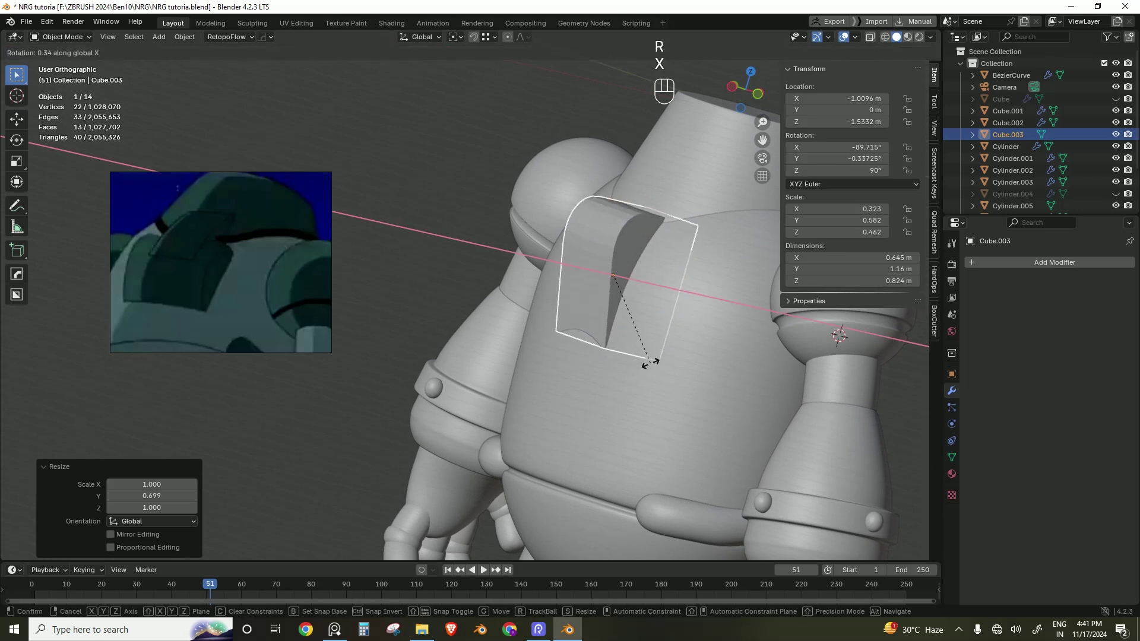
{"action": "key", "text": "y"}
{"action": "left_click", "coordinate": [644, 364]}
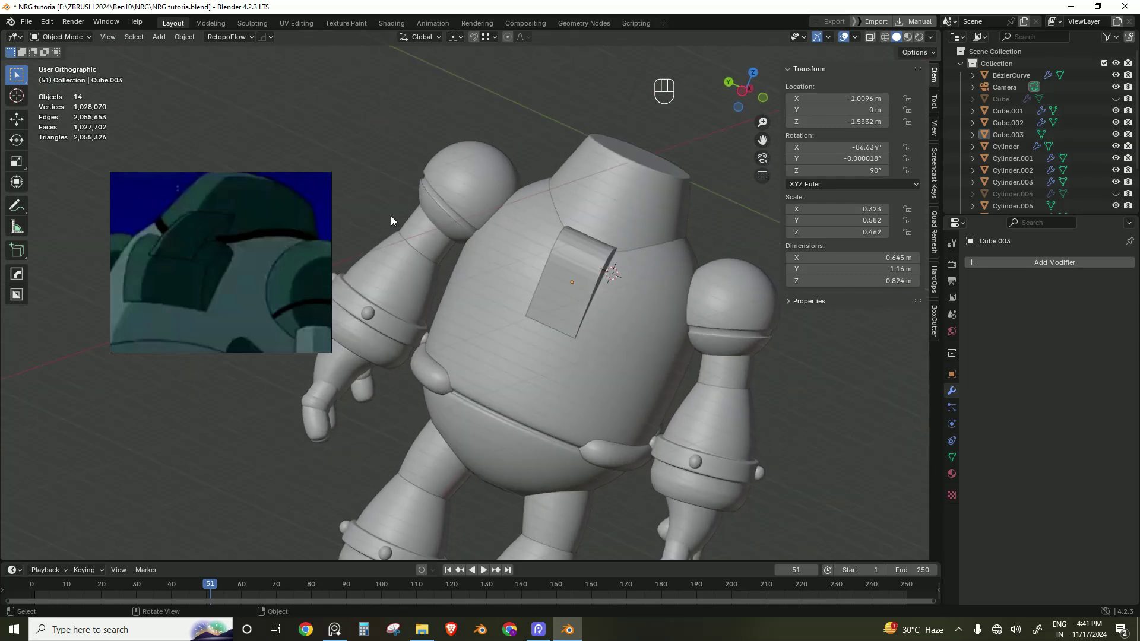
Step: Duplicate the chest plate as Cube.004 and reposition it on the torso
{"action": "left_click", "coordinate": [586, 257]}
{"action": "key", "text": "shift+d"}
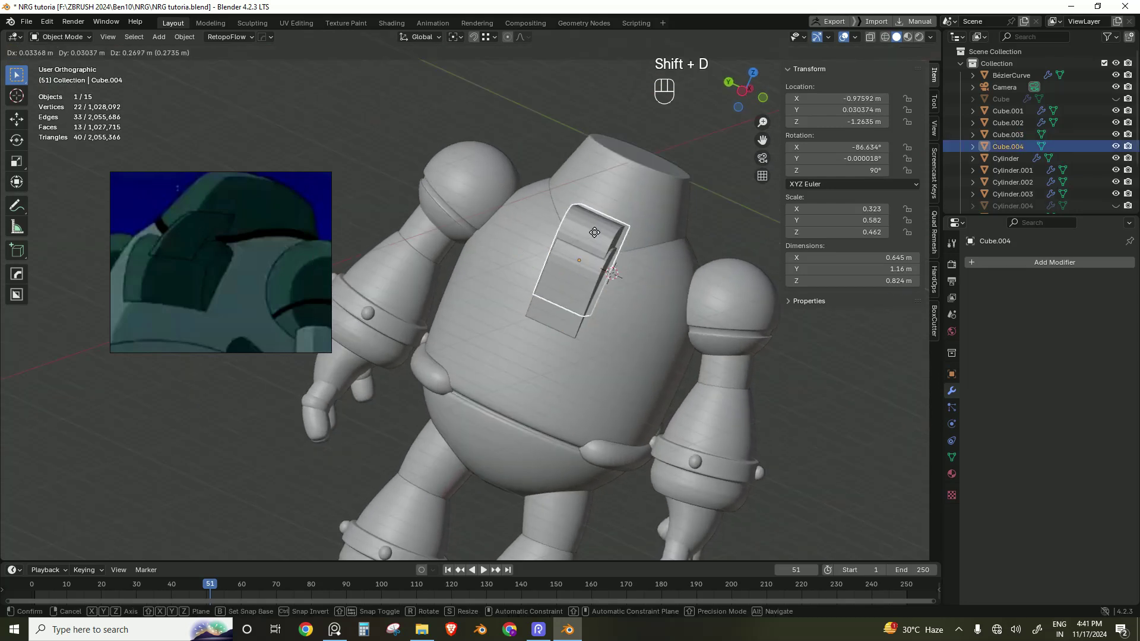
{"action": "key", "text": "Escape"}
{"action": "left_click_drag", "start_coordinate": [606, 236], "coordinate": [629, 213]}
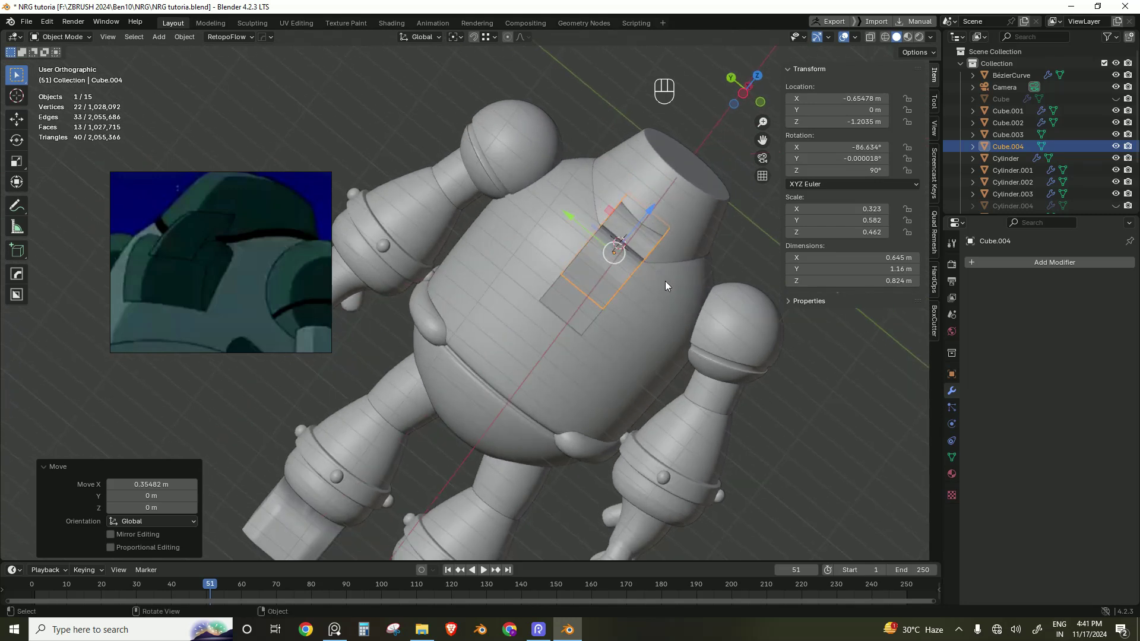
Step: Make Cube.004 thinner along Y and slide it snugly onto the body surface
{"action": "key", "text": "s"}
{"action": "key", "text": "y"}
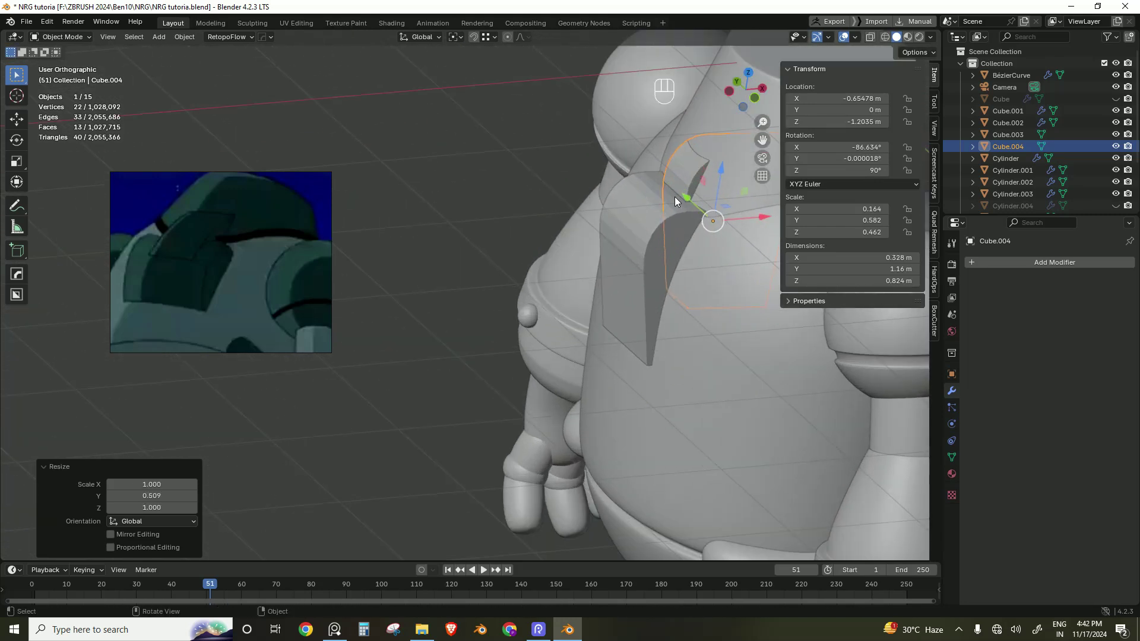
{"action": "left_click", "coordinate": [691, 201]}
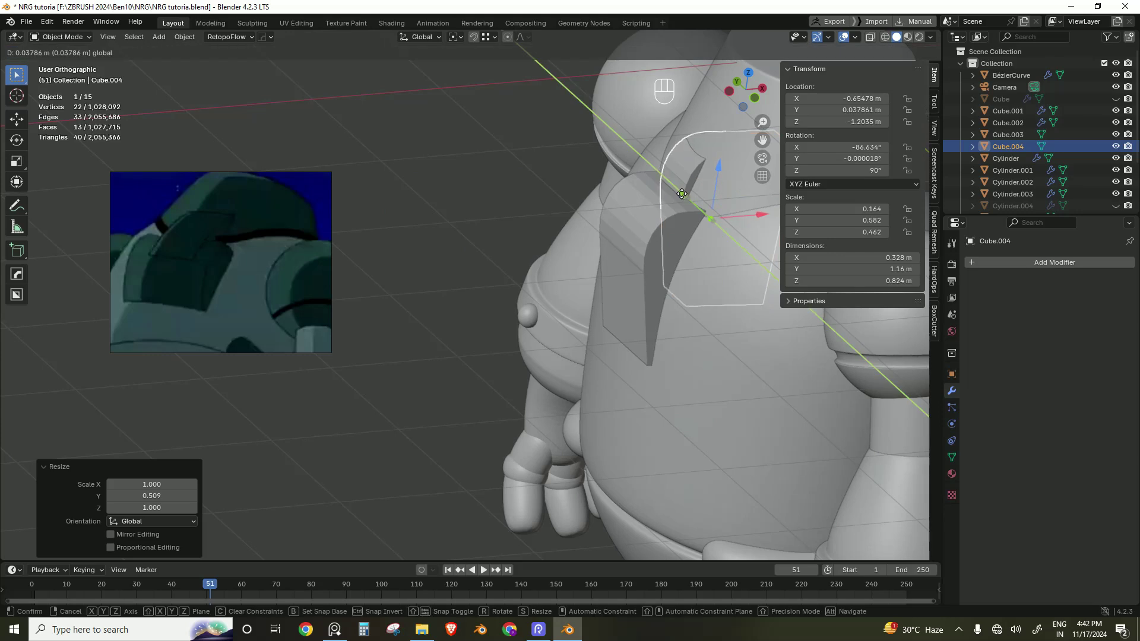
{"action": "key", "text": "ctrl+z"}
{"action": "left_click", "coordinate": [747, 194]}
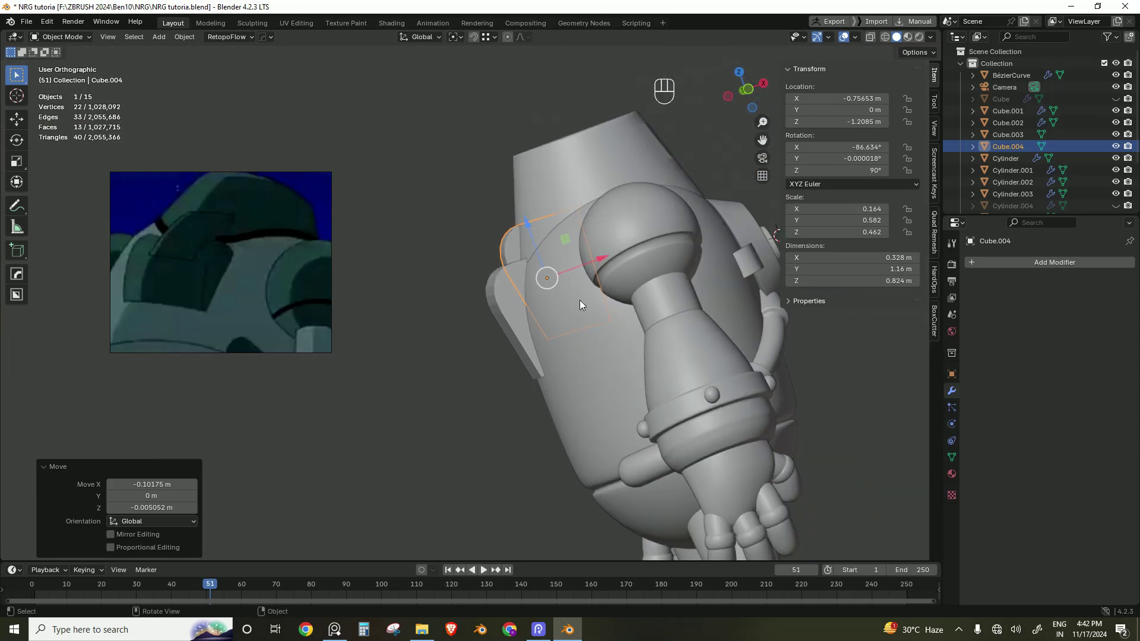
{"action": "left_click", "coordinate": [868, 388]}
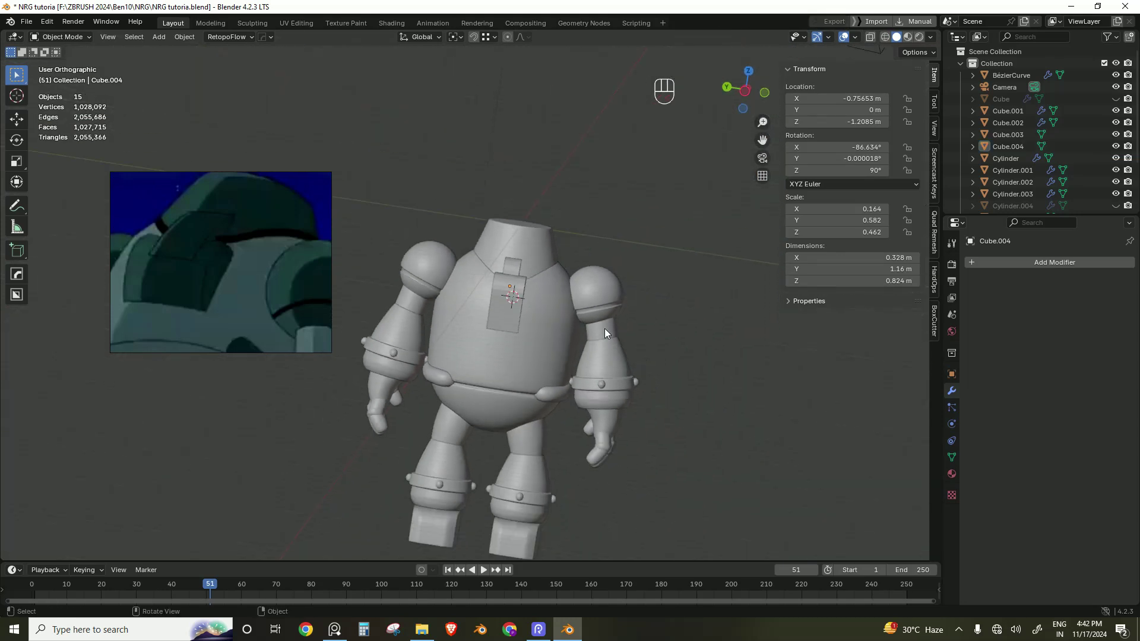
Step: Scale the torso's top Cylinder along X to about 0.95 of its width
{"action": "left_click_drag", "start_coordinate": [478, 340], "coordinate": [740, 548]}
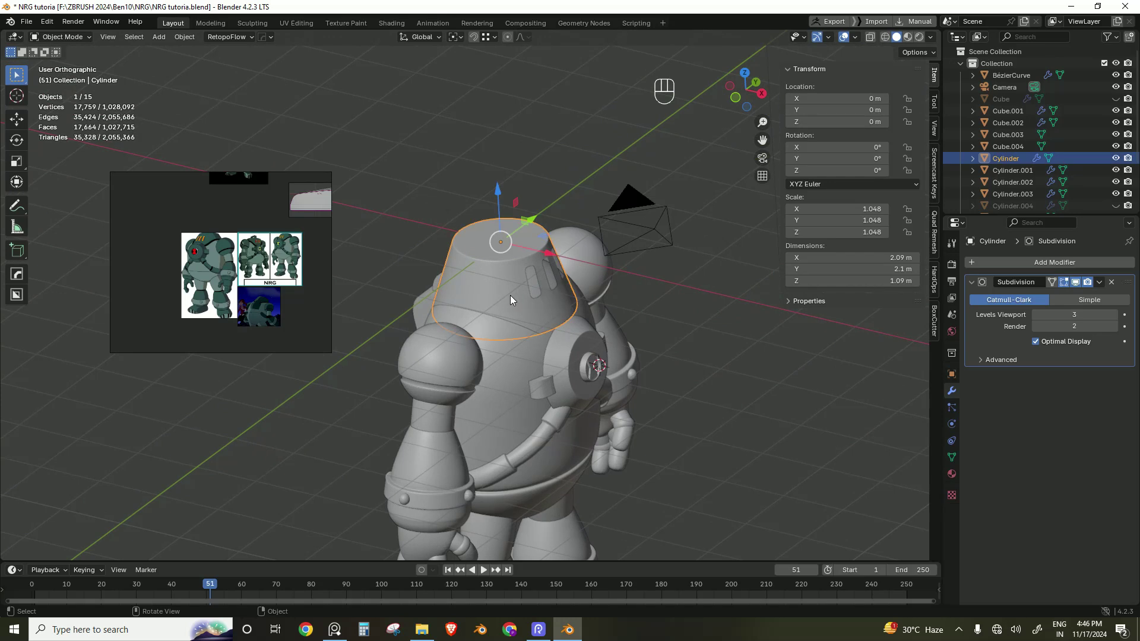
{"action": "left_click_drag", "start_coordinate": [504, 357], "coordinate": [462, 345]}
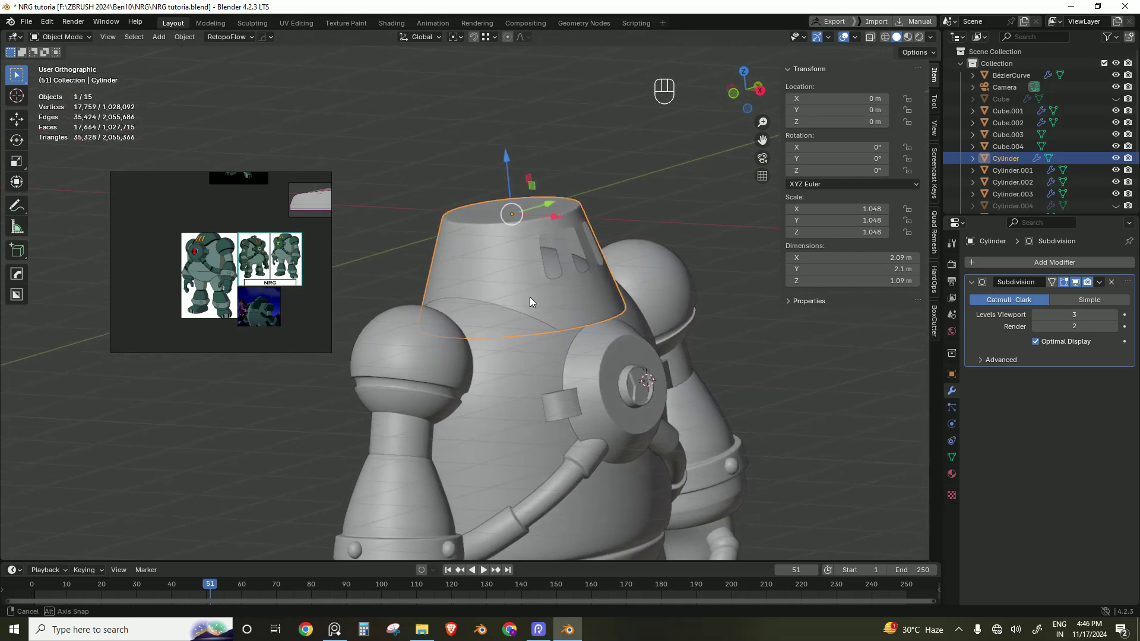
{"action": "key", "text": "s"}
{"action": "key", "text": "x"}
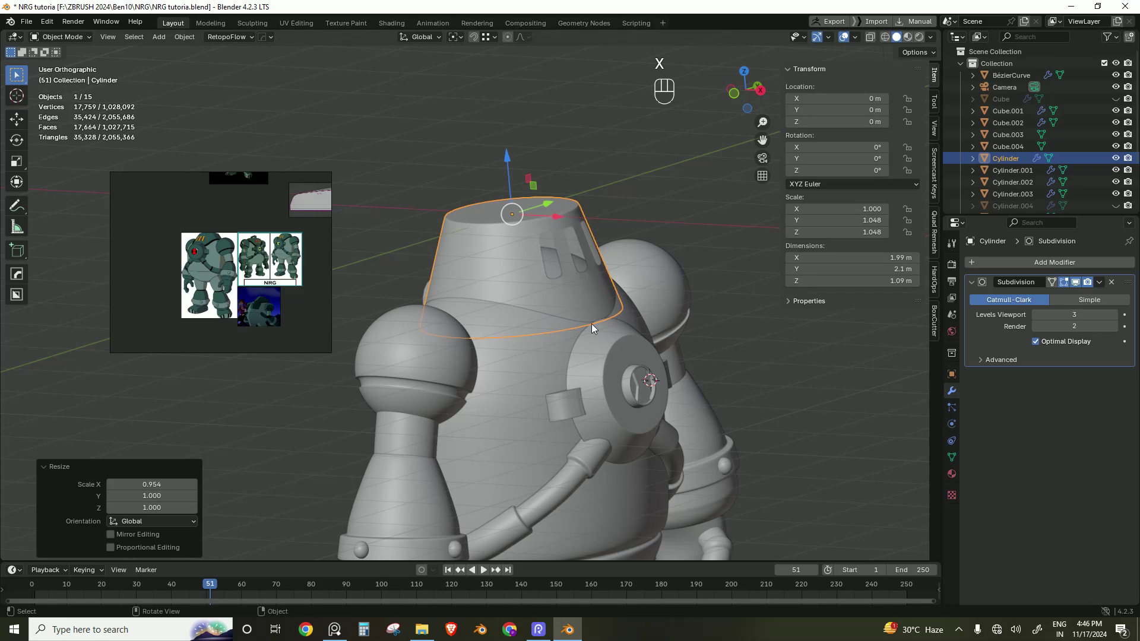
Step: Add a new Bezier curve, BézierCurve.001, at the robot's head and start editing its points
{"action": "left_click", "coordinate": [719, 360]}
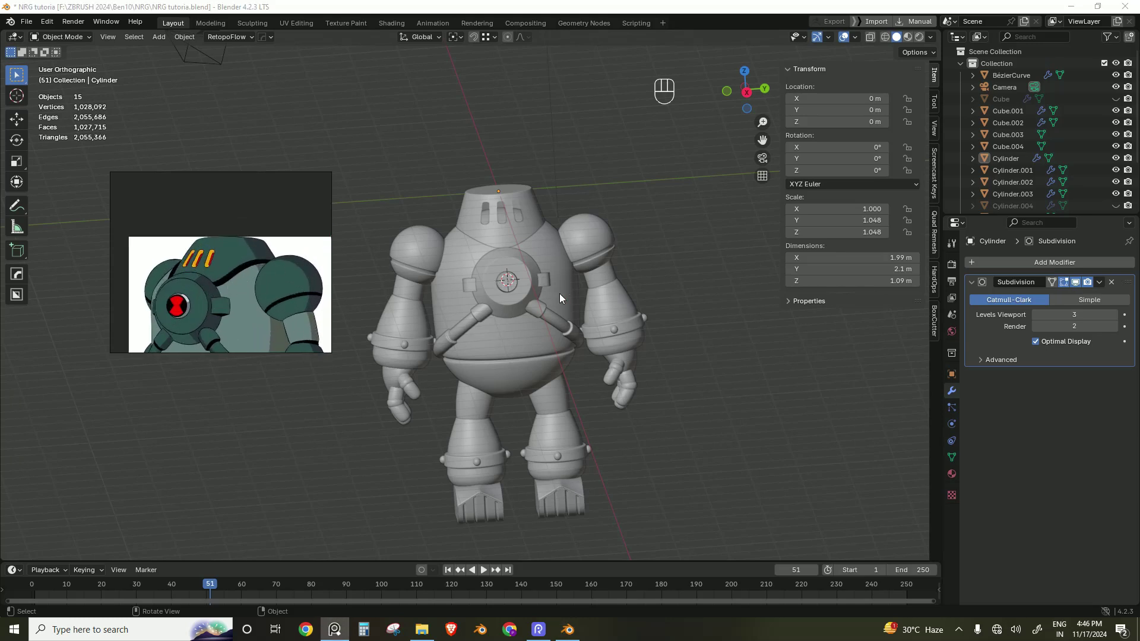
{"action": "left_click", "coordinate": [699, 406]}
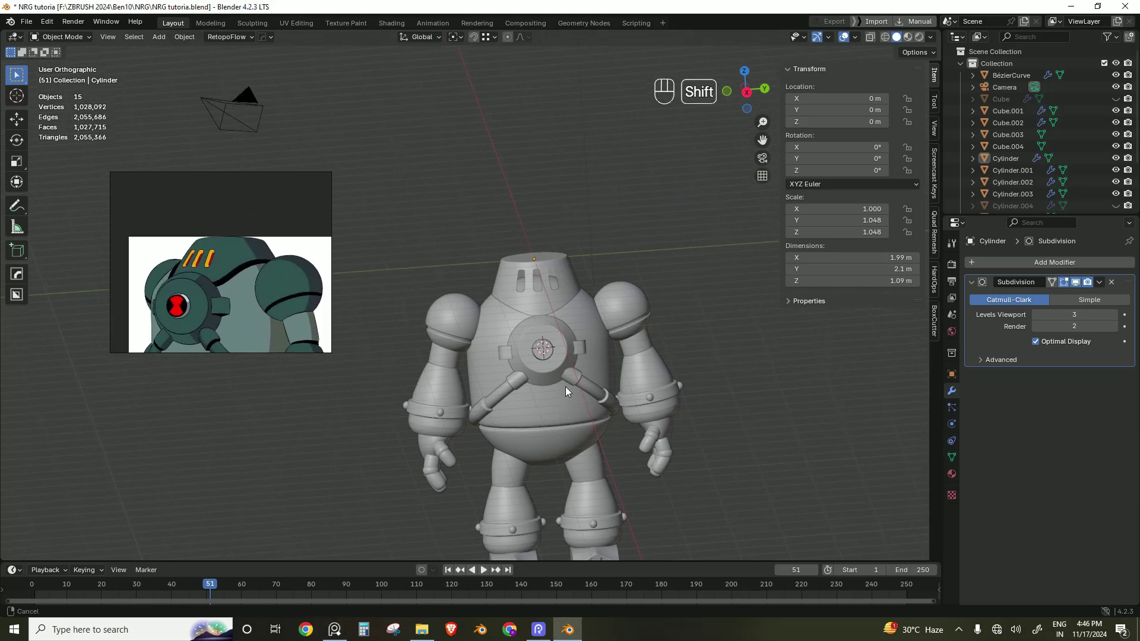
{"action": "right_click", "coordinate": [668, 219]}
{"action": "key", "text": "shift+a"}
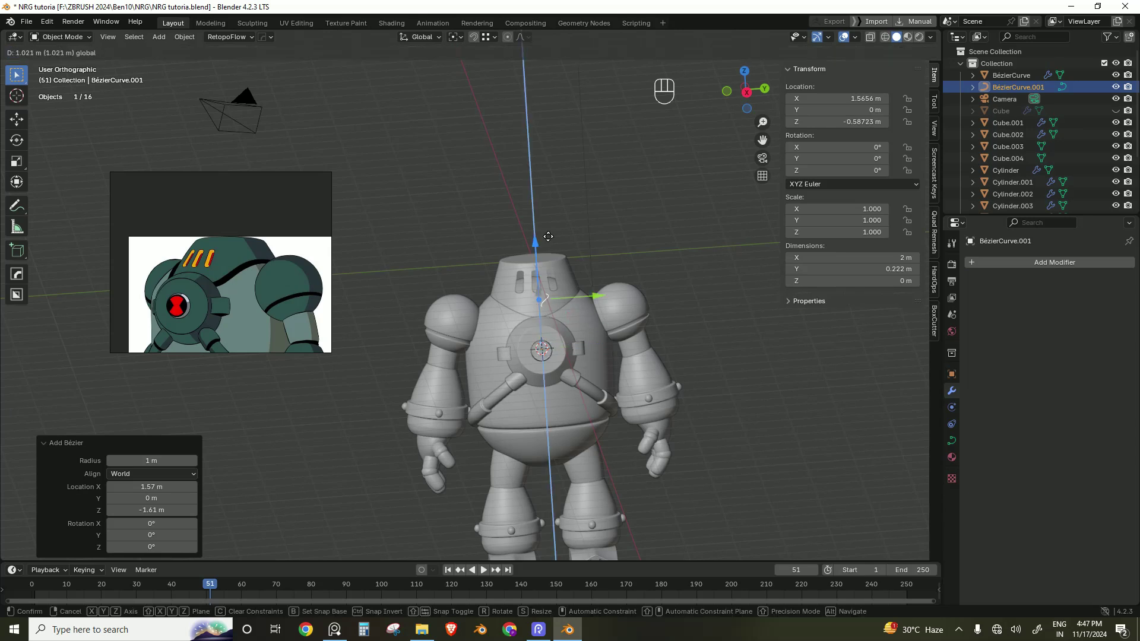
{"action": "key", "text": "Tab"}
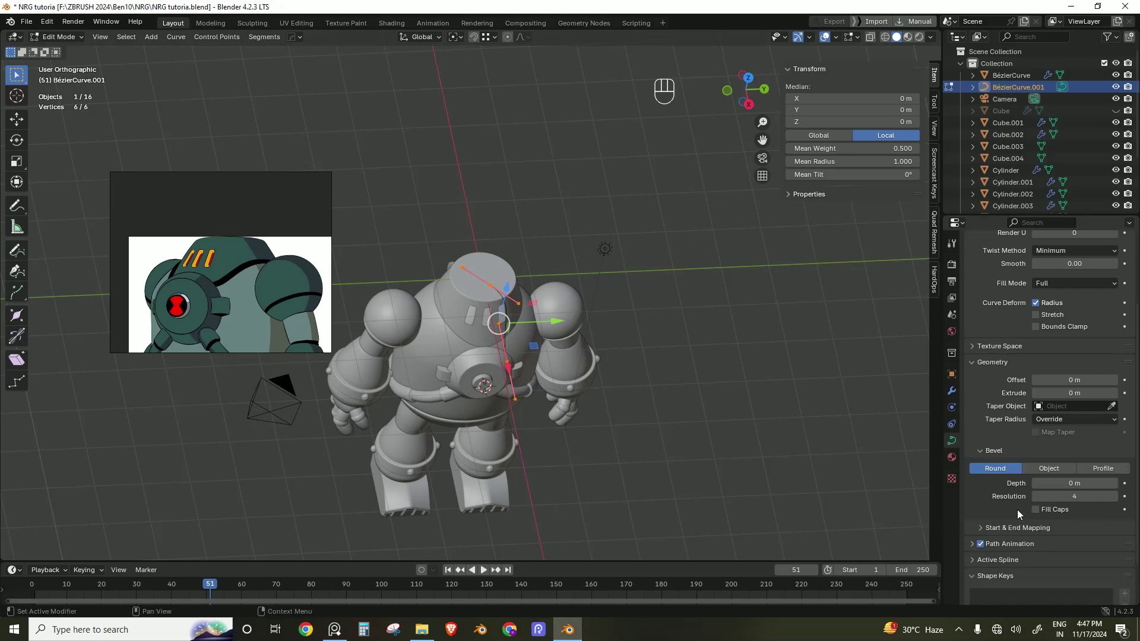
Step: Set the curve's Geometry bevel Depth to 0.07 m so it becomes a round tube
{"action": "left_click", "coordinate": [1119, 490]}
{"action": "left_click", "coordinate": [1118, 489]}
{"action": "double_click", "coordinate": [1118, 489]}
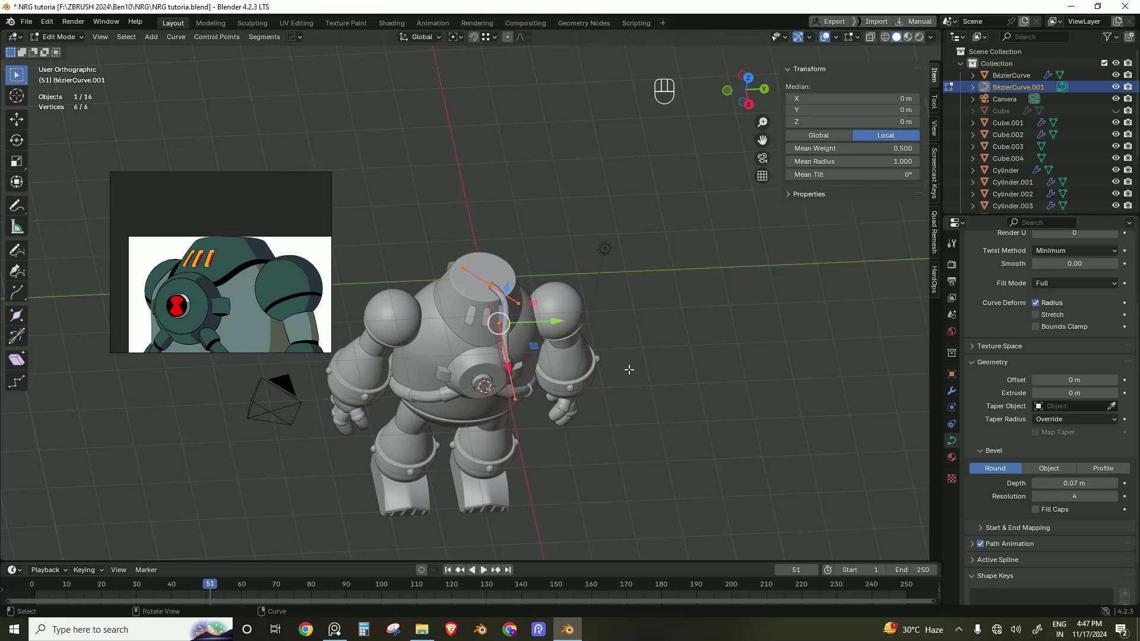
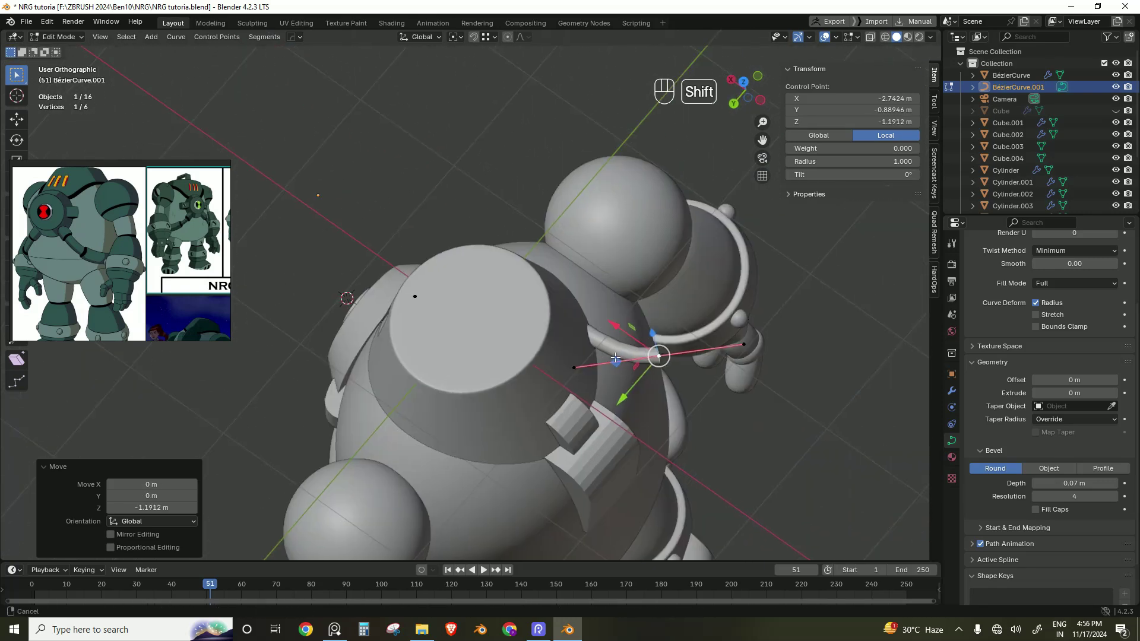
Step: Move and rotate the tube's control points about Z so it wraps the torso as a collar
{"action": "left_click", "coordinate": [750, 88]}
{"action": "key", "text": "r"}
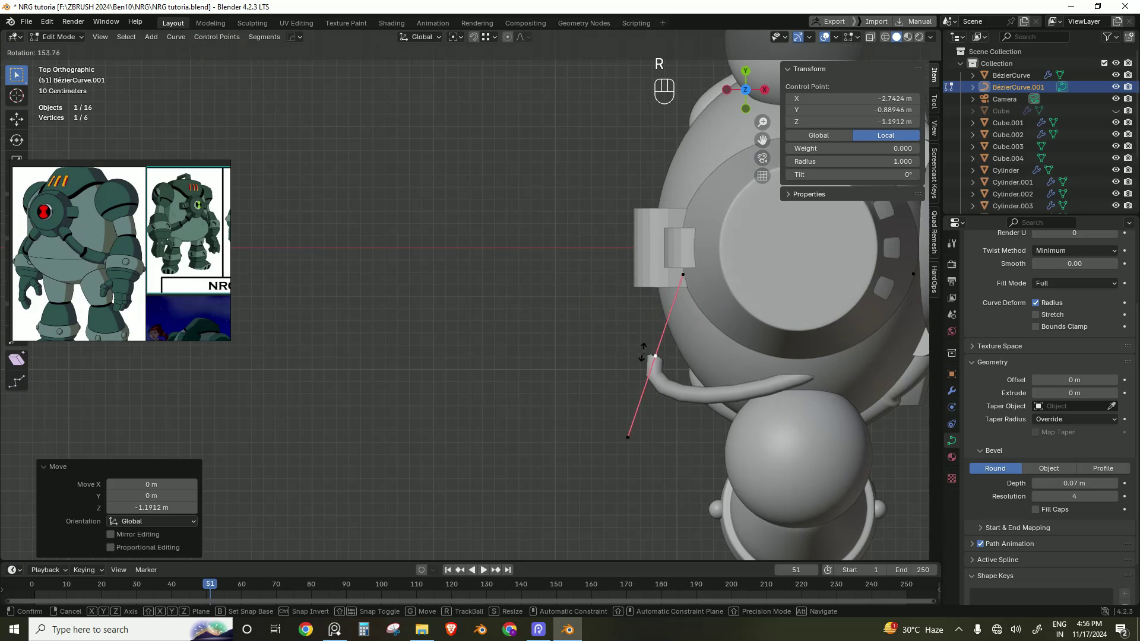
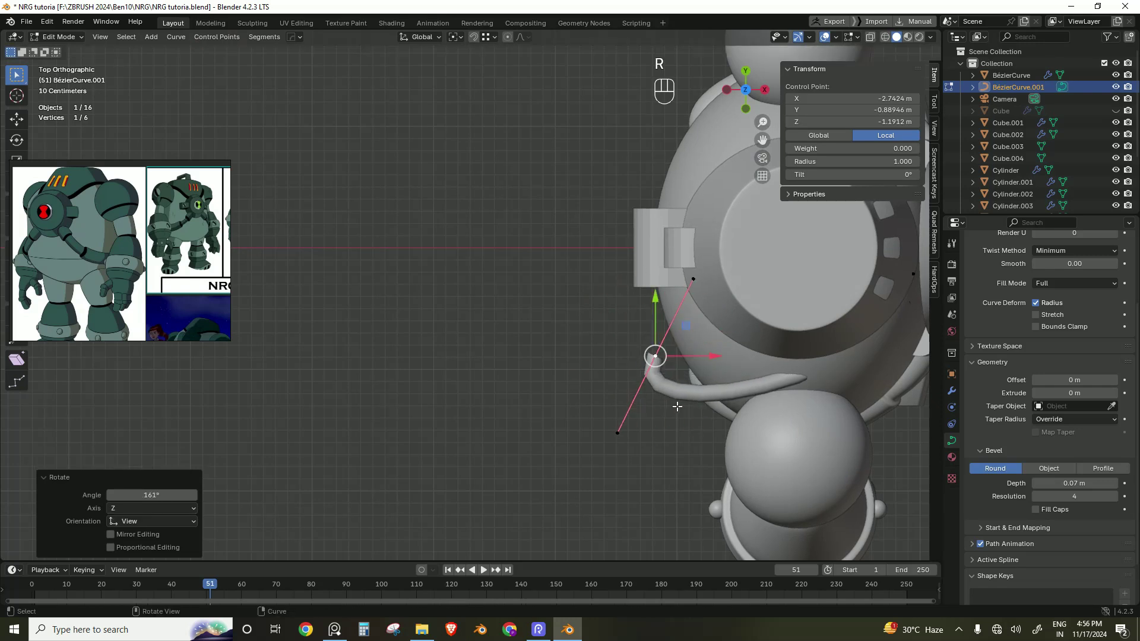
{"action": "key", "text": "g"}
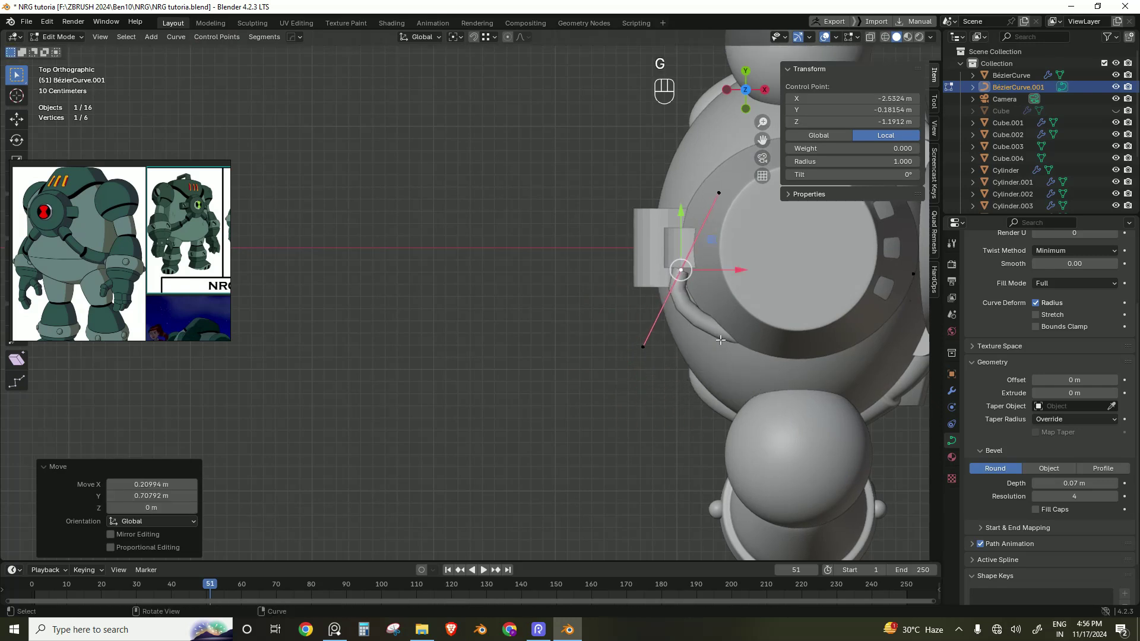
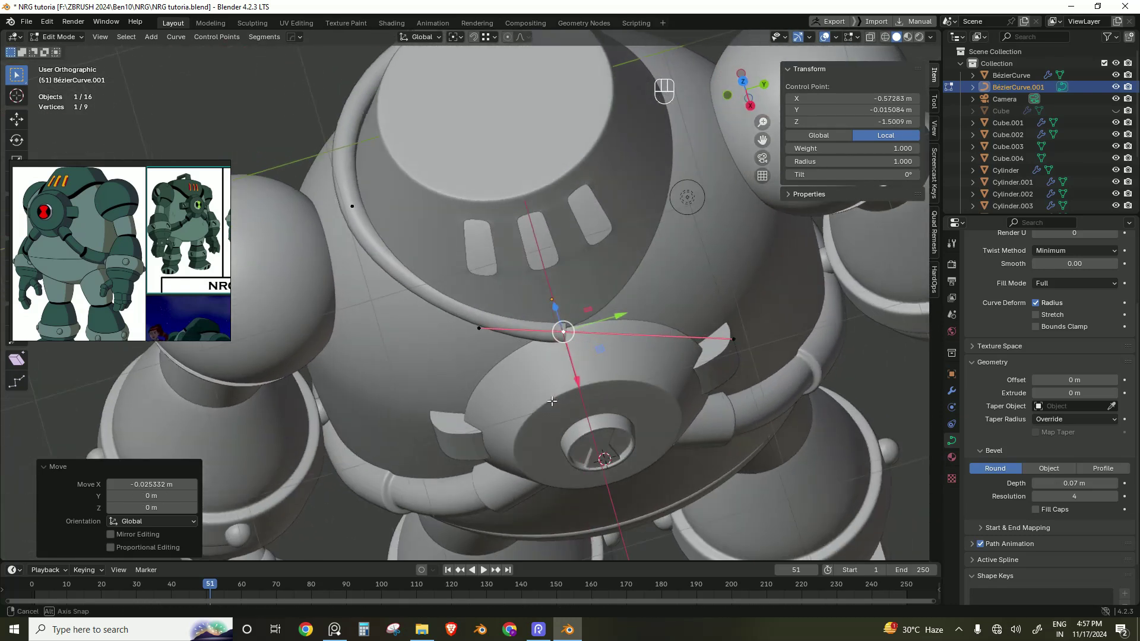
{"action": "key", "text": "r"}
{"action": "key", "text": "z"}
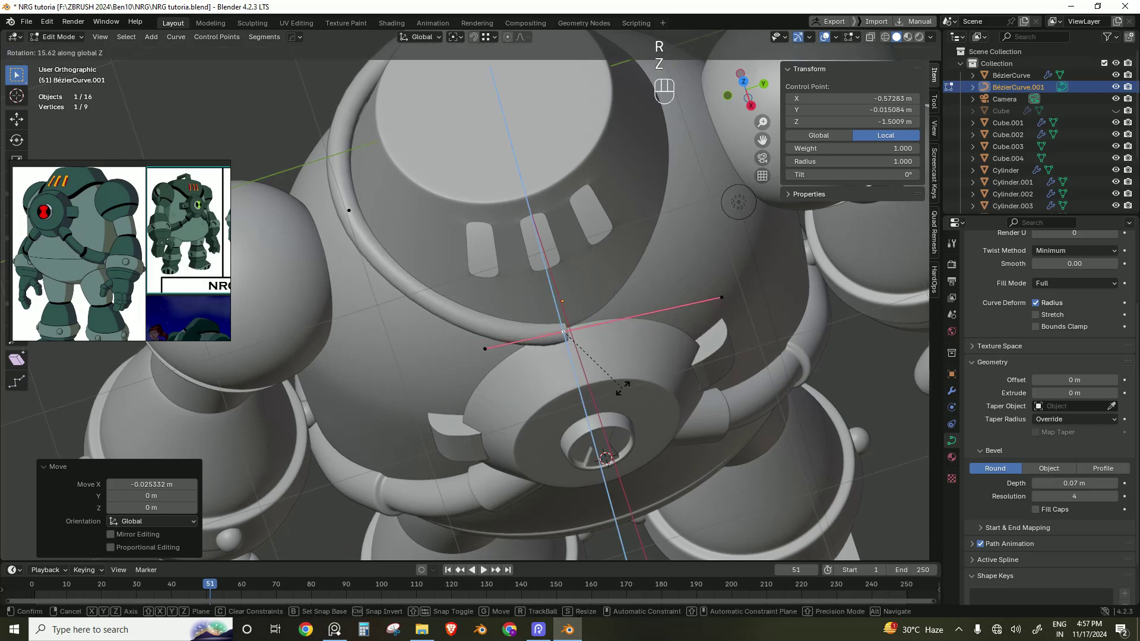
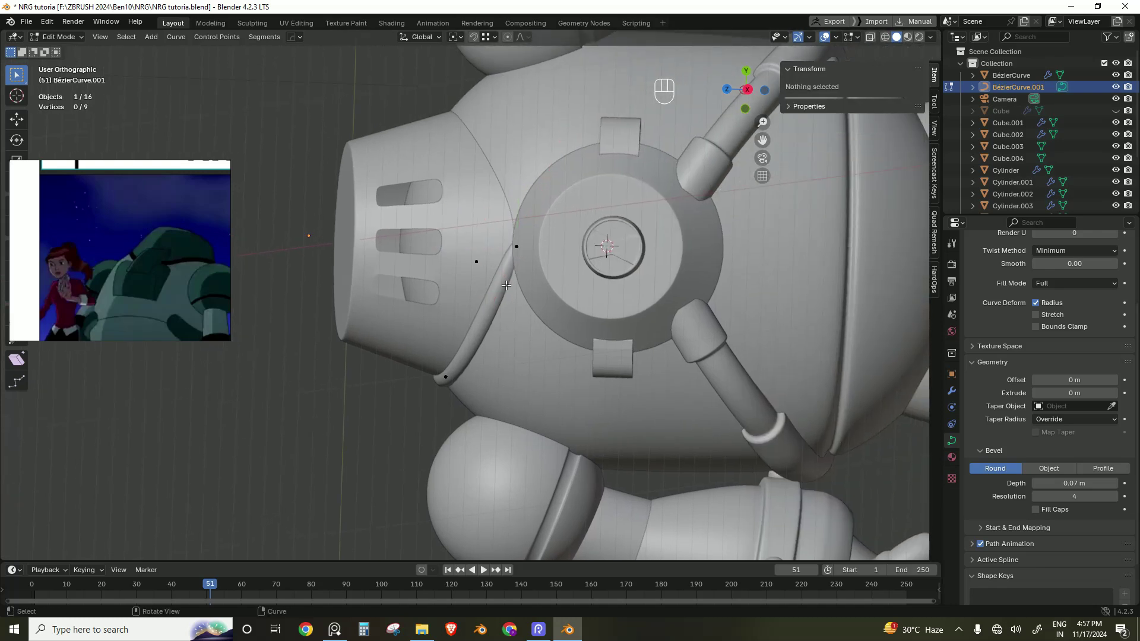
Step: Leave the tube, then open the Cylinder.003 chest disc in Edit Mode with all geometry selected
{"action": "key", "text": "Tab"}
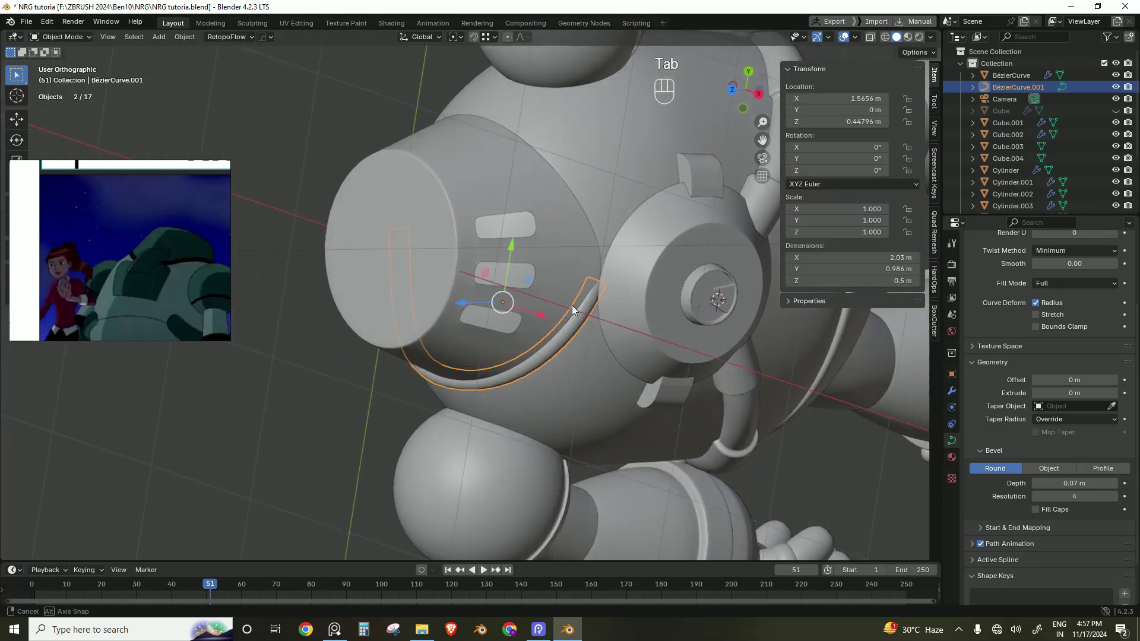
{"action": "left_click", "coordinate": [631, 337]}
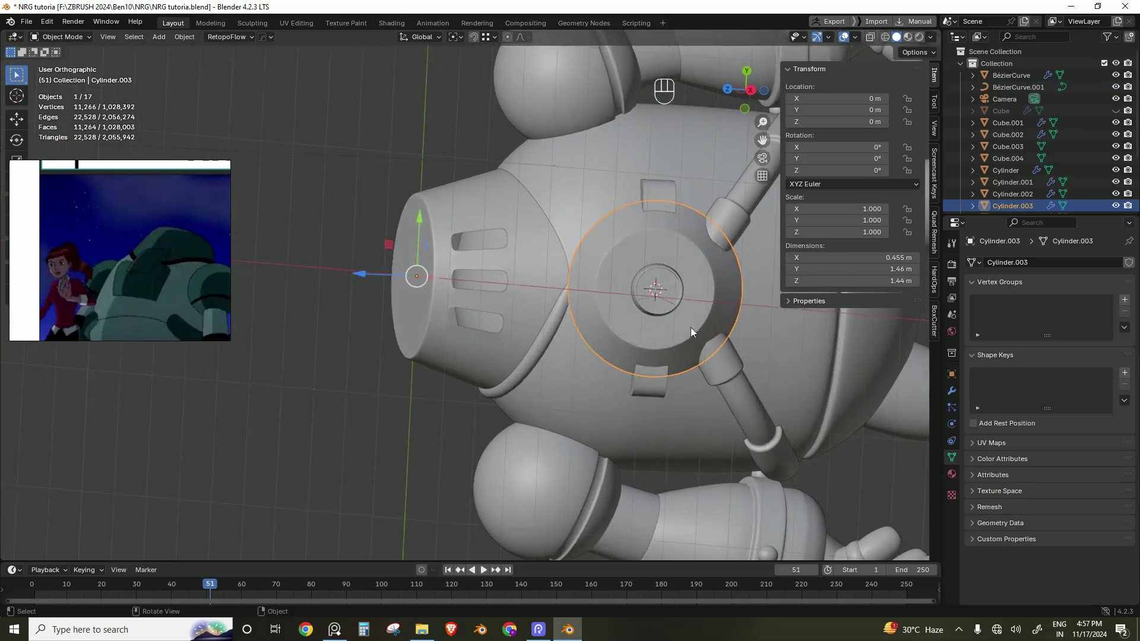
{"action": "key", "text": "s"}
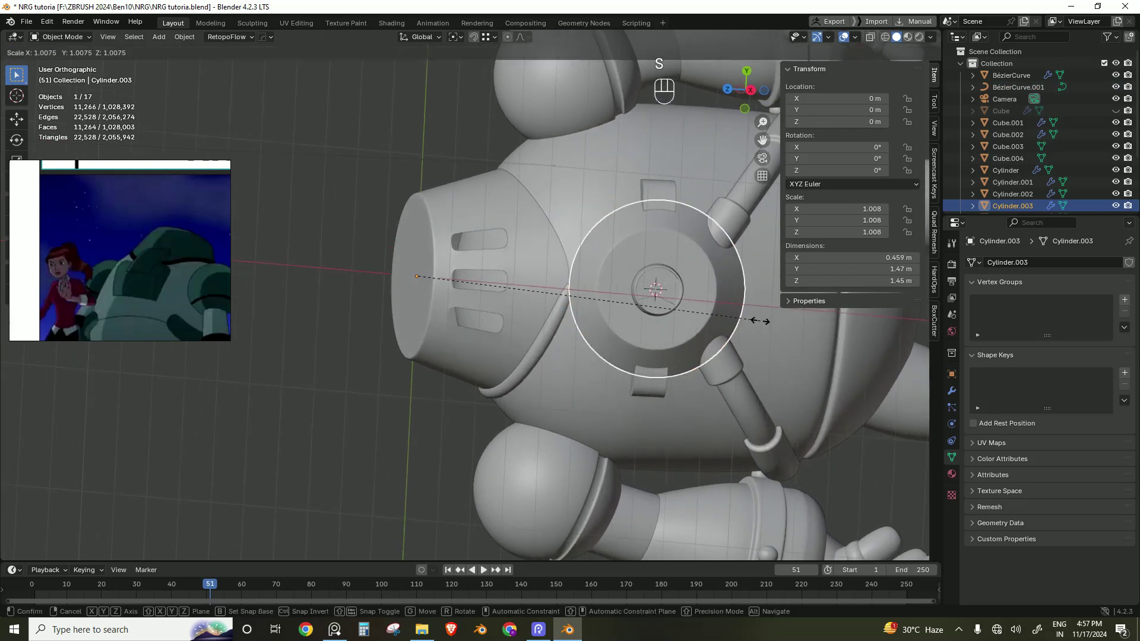
{"action": "key", "text": "Escape"}
{"action": "key", "text": "Tab"}
{"action": "key", "text": "q"}
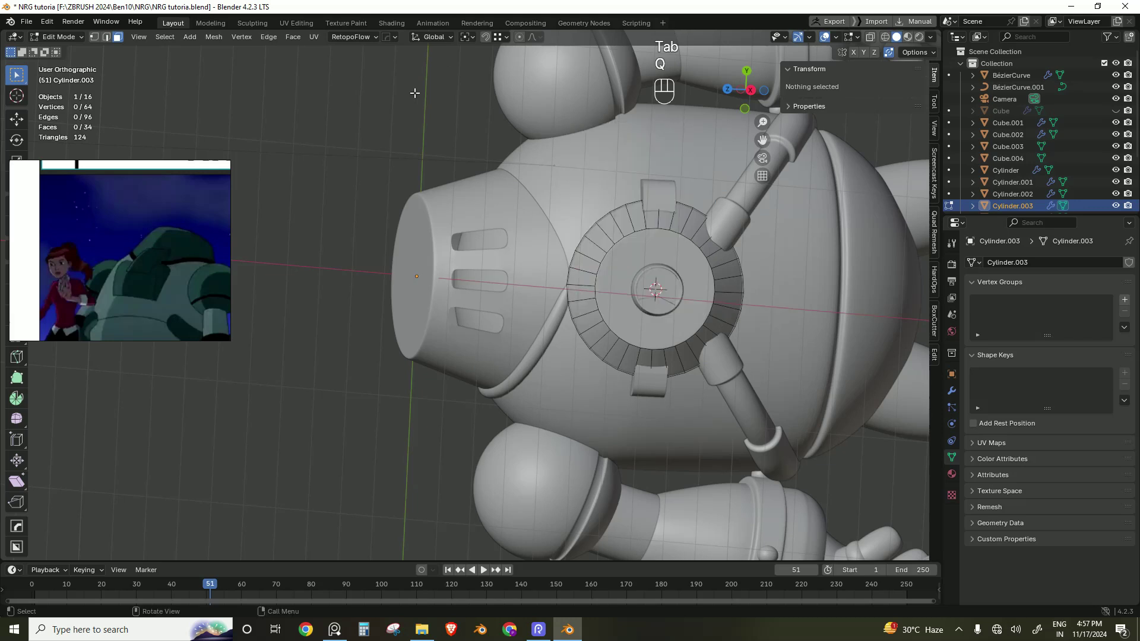
{"action": "key", "text": "a"}
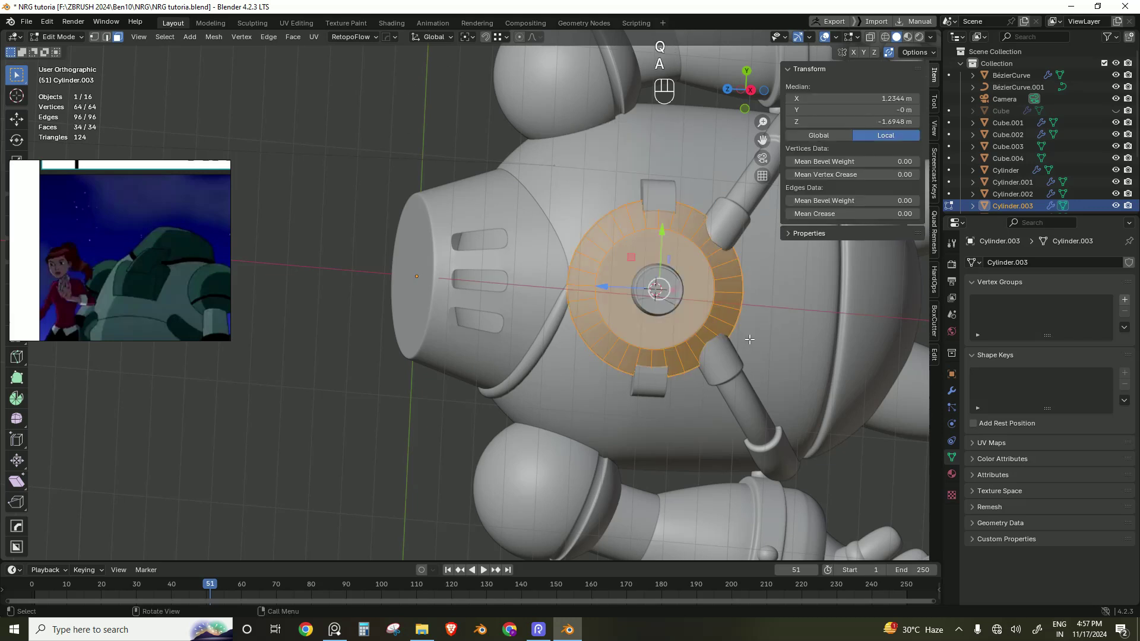
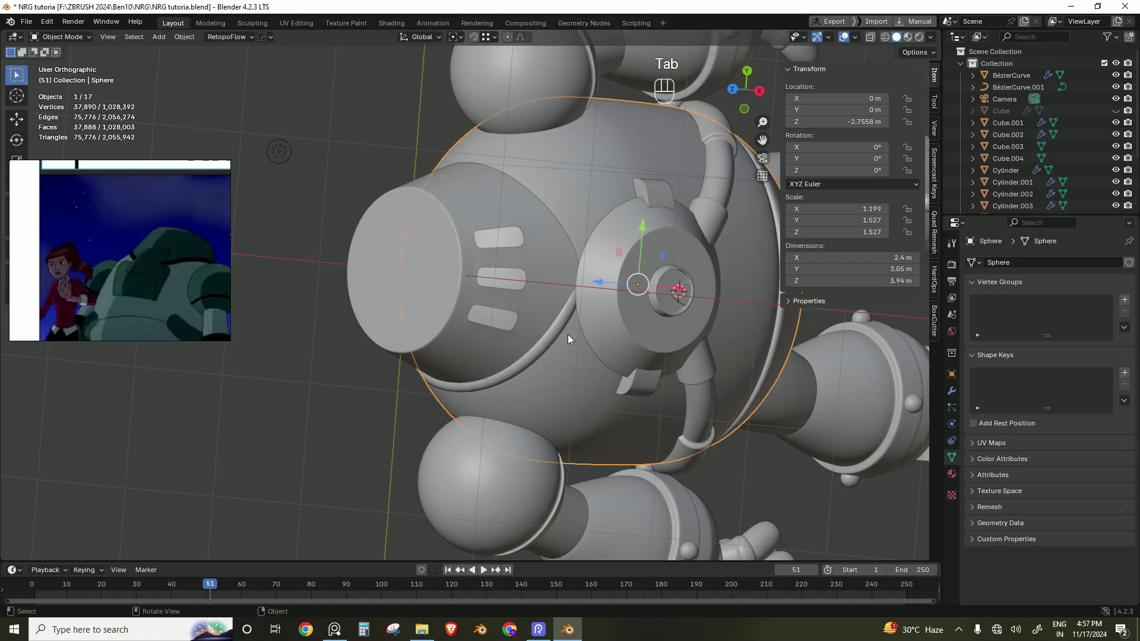
Step: Switch BézierCurve.001's Mirror modifier axis from X to Y to close the collar
{"action": "left_click", "coordinate": [564, 320]}
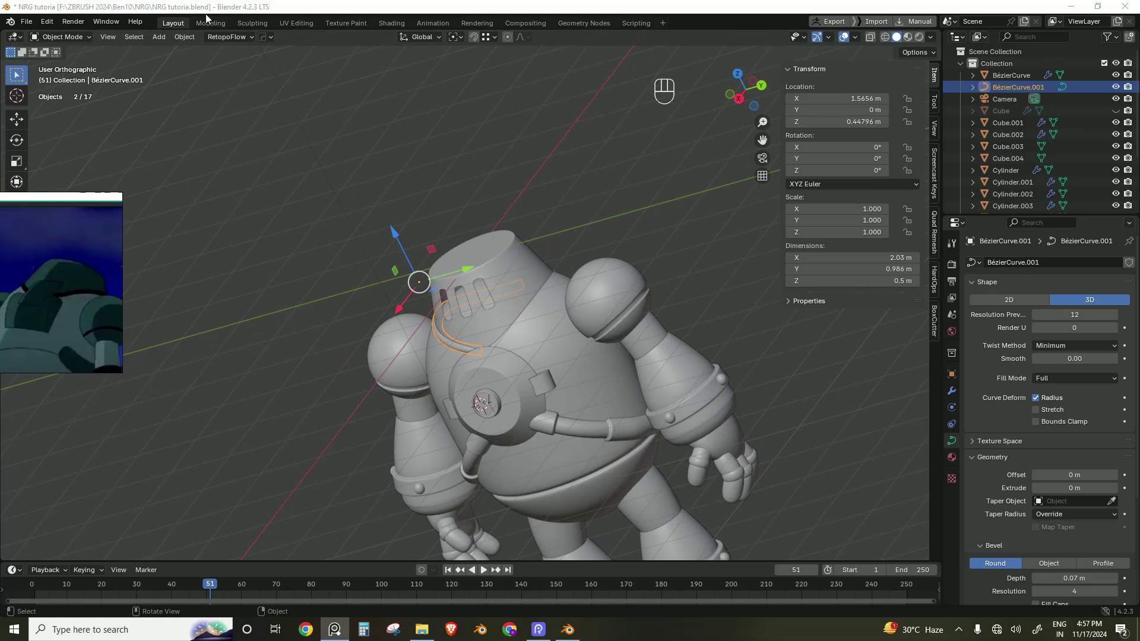
{"action": "left_click_drag", "start_coordinate": [193, 40], "coordinate": [340, 382]}
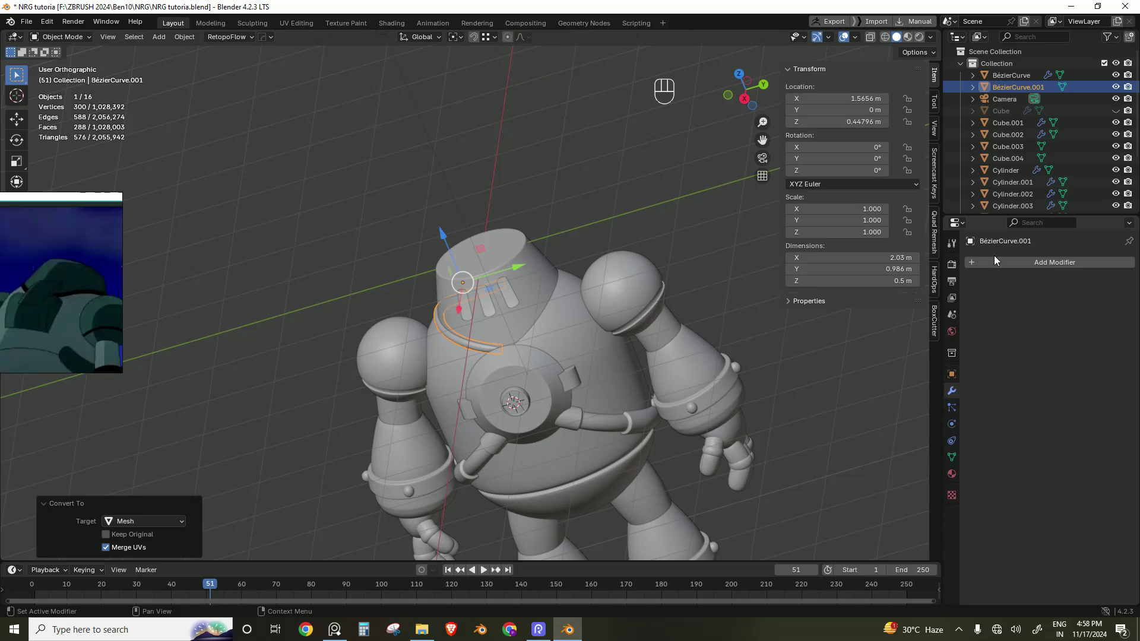
{"action": "left_click_drag", "start_coordinate": [999, 263], "coordinate": [1051, 347]}
{"action": "left_click_drag", "start_coordinate": [993, 265], "coordinate": [1041, 346]}
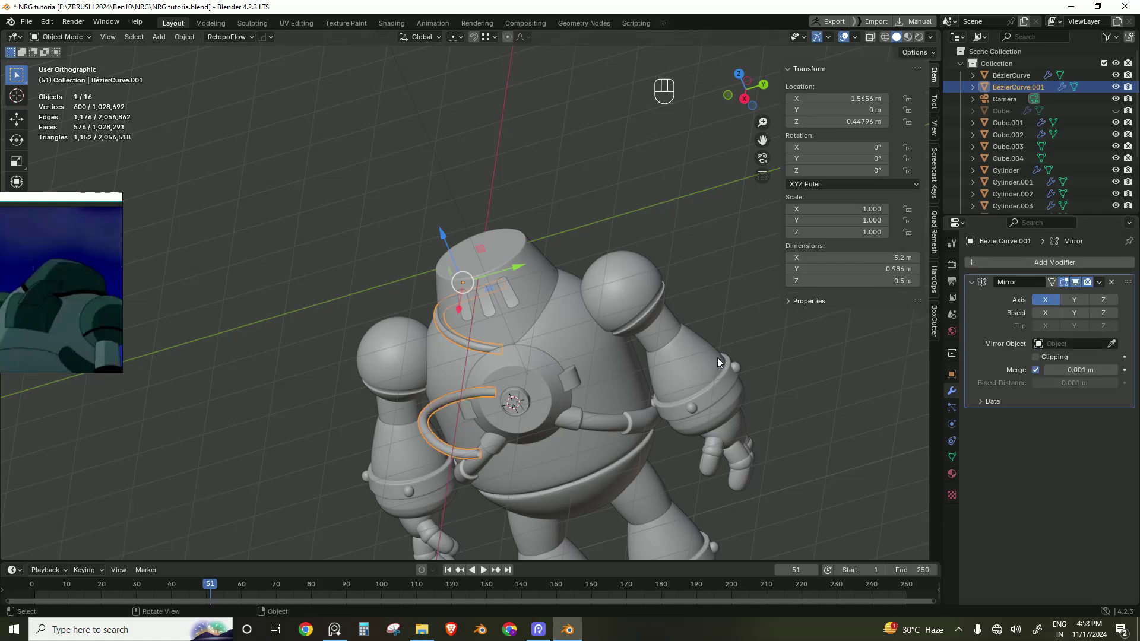
{"action": "left_click", "coordinate": [1074, 306]}
{"action": "left_click", "coordinate": [1044, 305]}
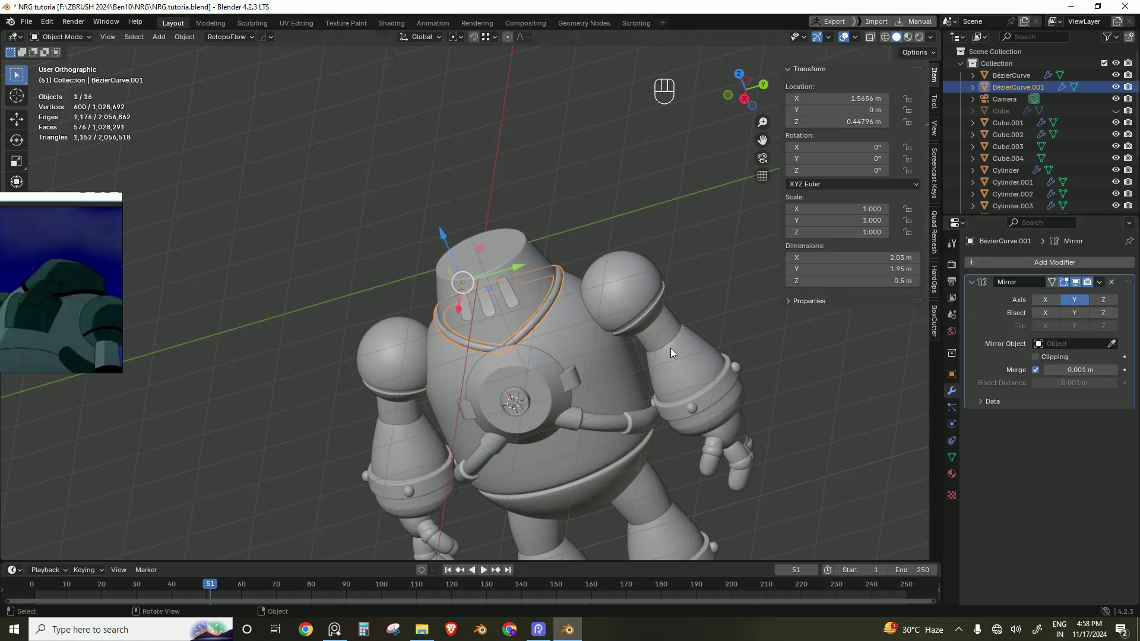
{"action": "left_click", "coordinate": [550, 361]}
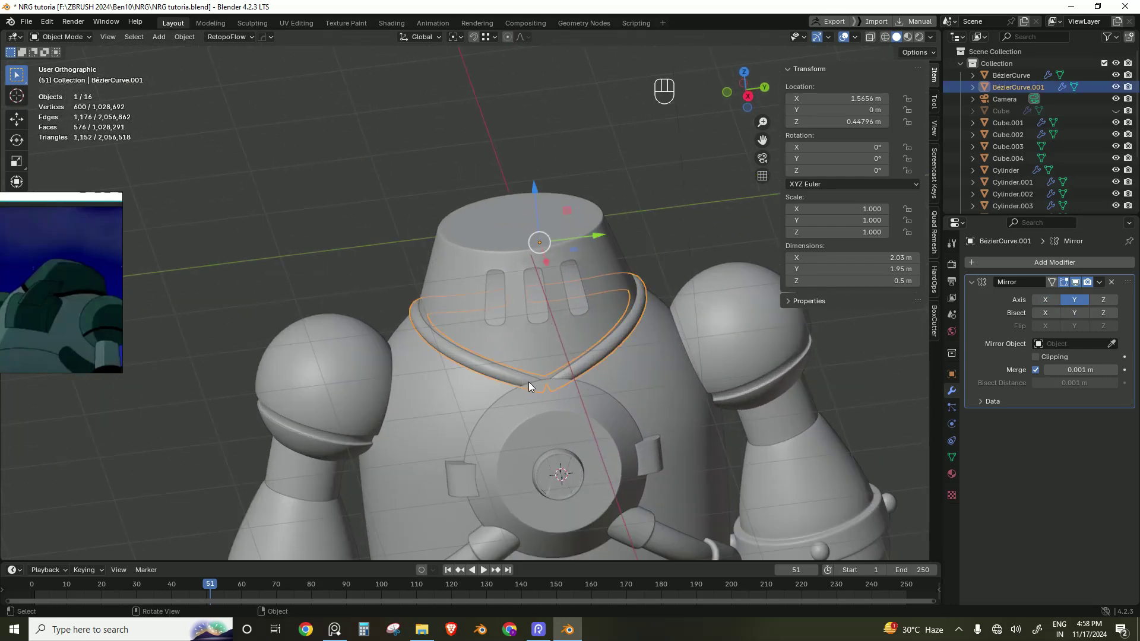
Step: Isolate the collar mesh, edit its vertices and enable Mirror clipping
{"action": "key", "text": "Tab"}
{"action": "key", "text": "/"}
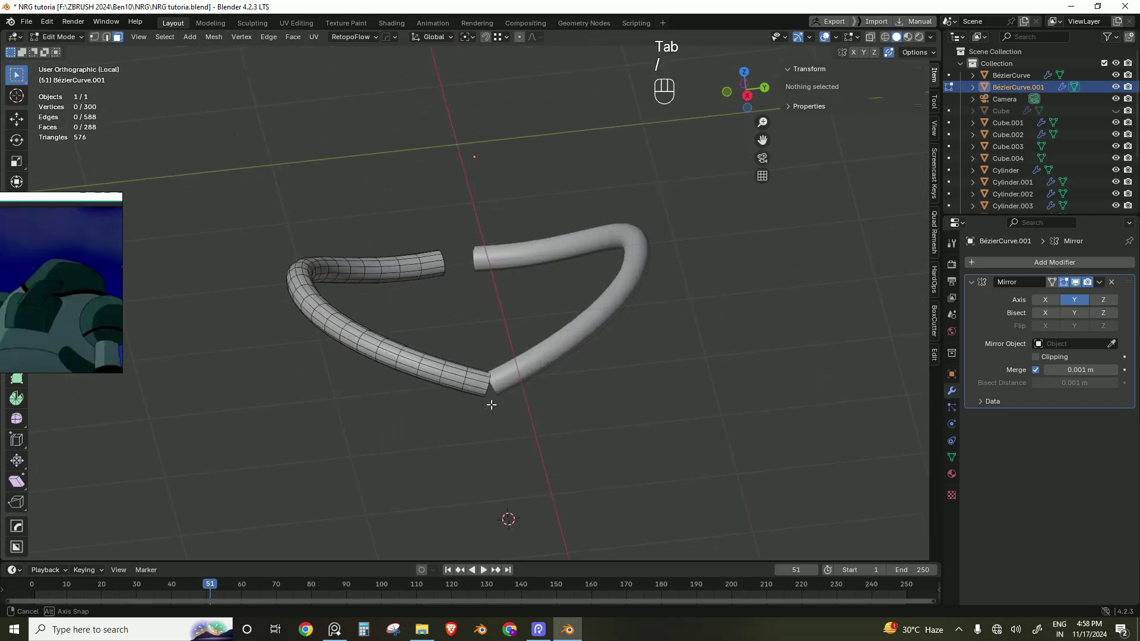
{"action": "left_click", "coordinate": [1041, 358]}
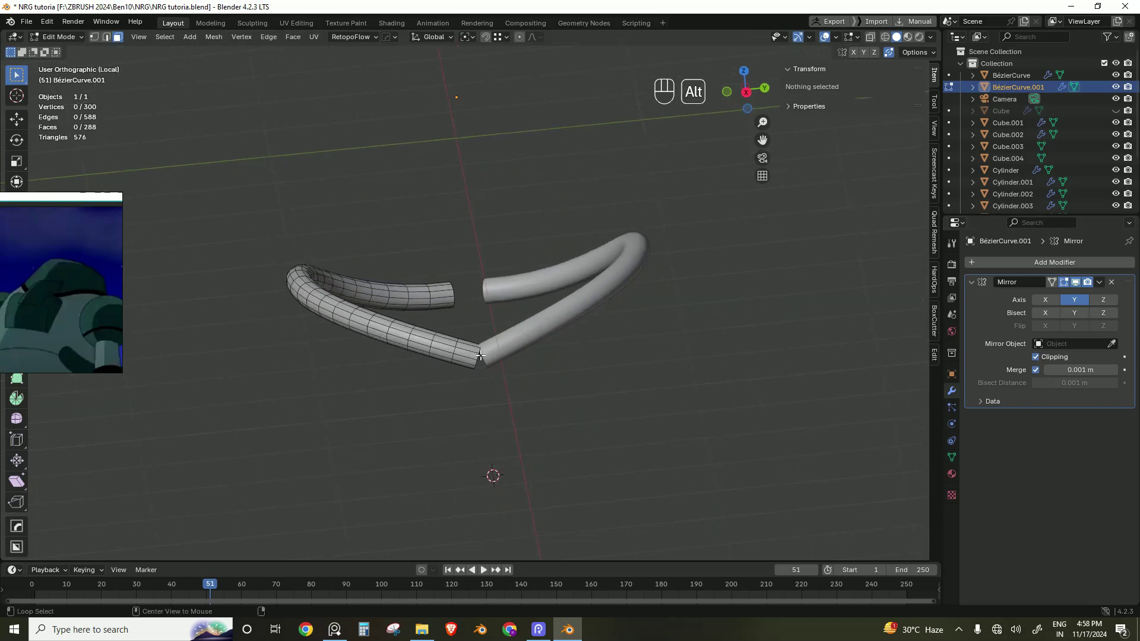
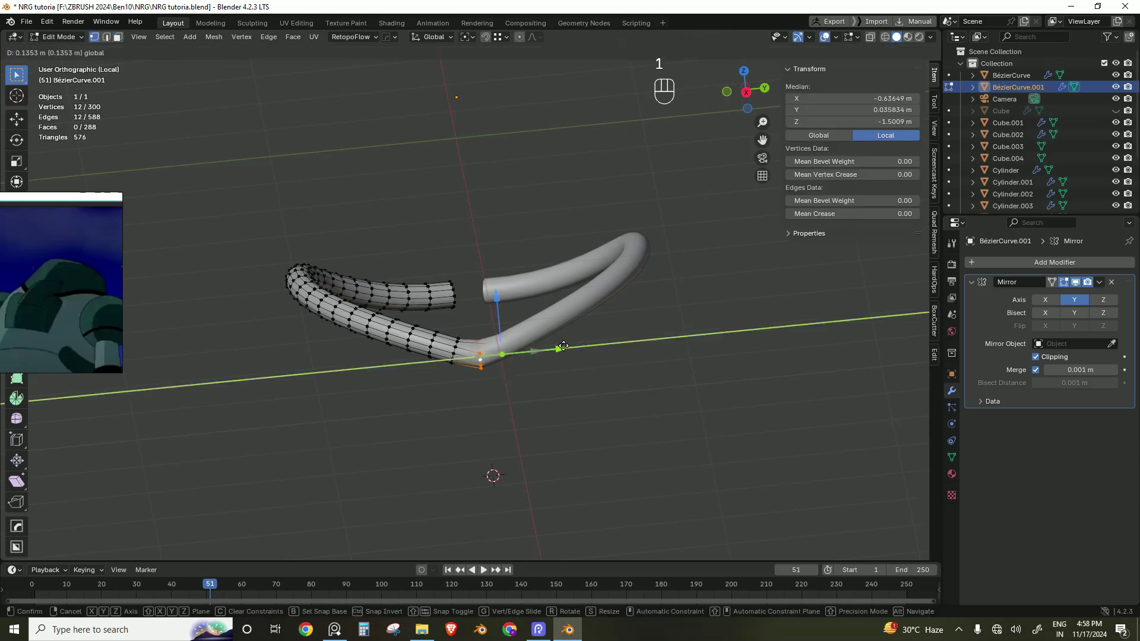
Step: Move and rotate the collar's open ends onto the mirror plane and extrude to close the ring
{"action": "key", "text": "ctrl+z"}
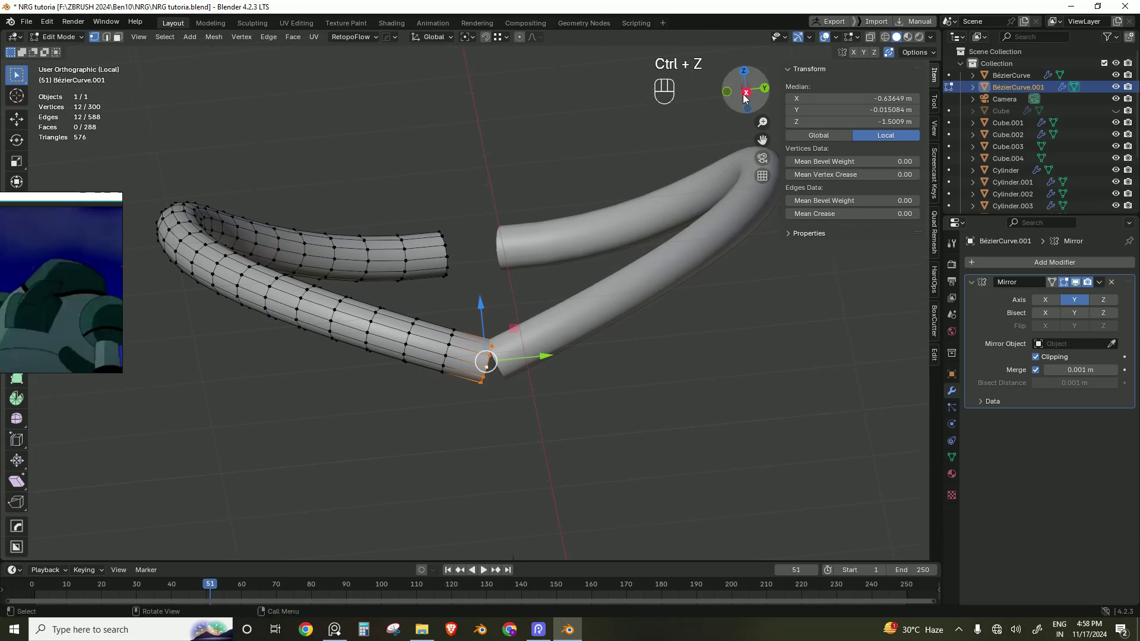
{"action": "key", "text": "r"}
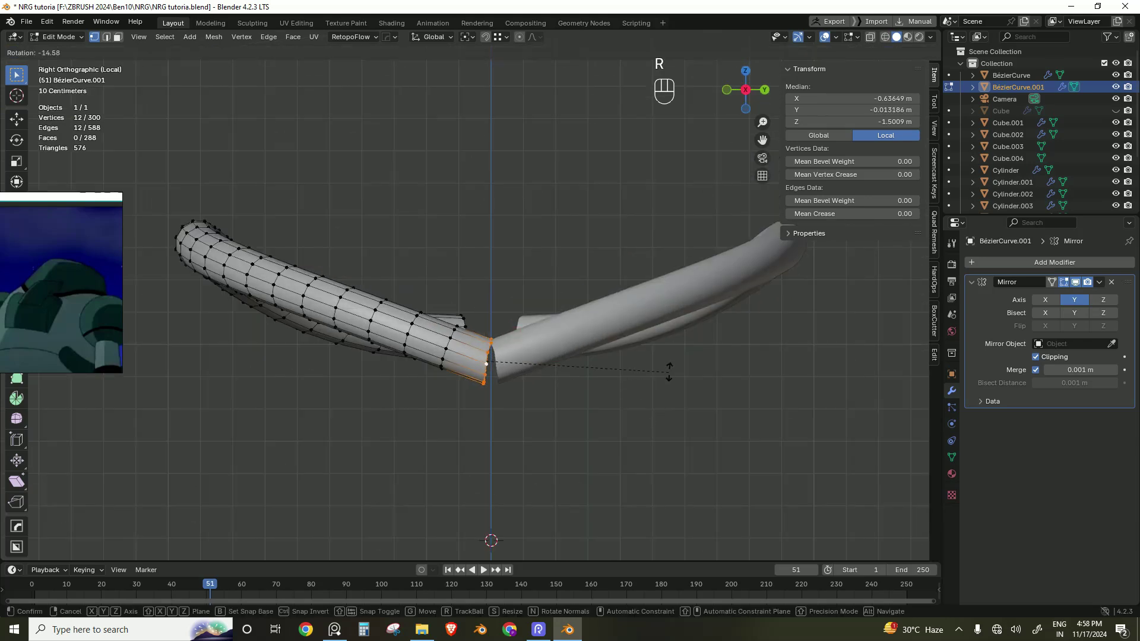
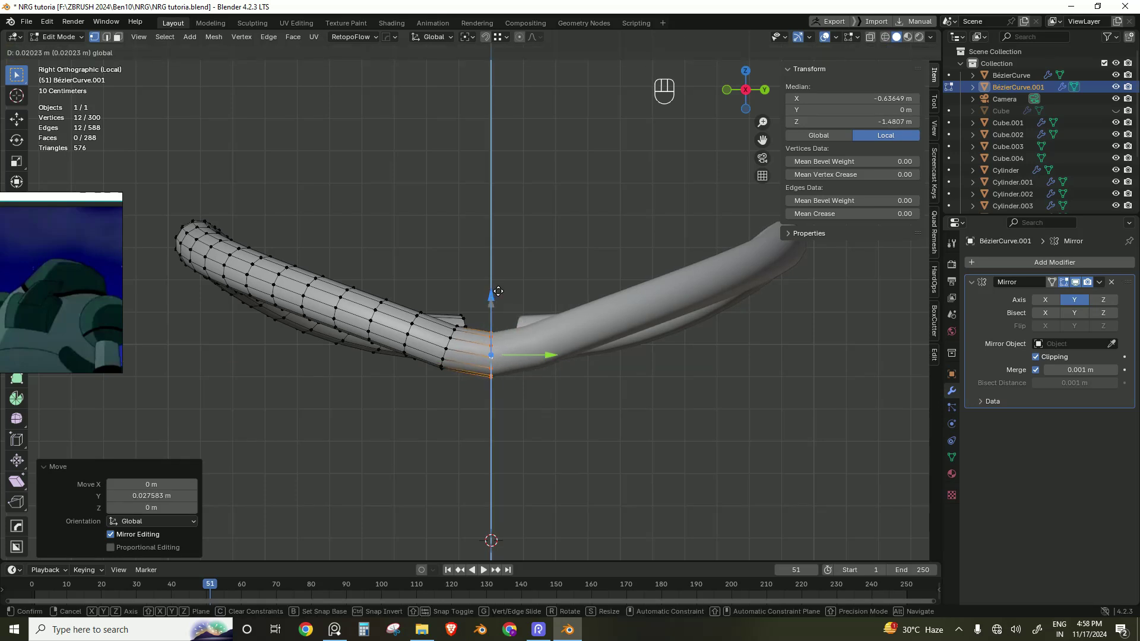
{"action": "key", "text": "Tab"}
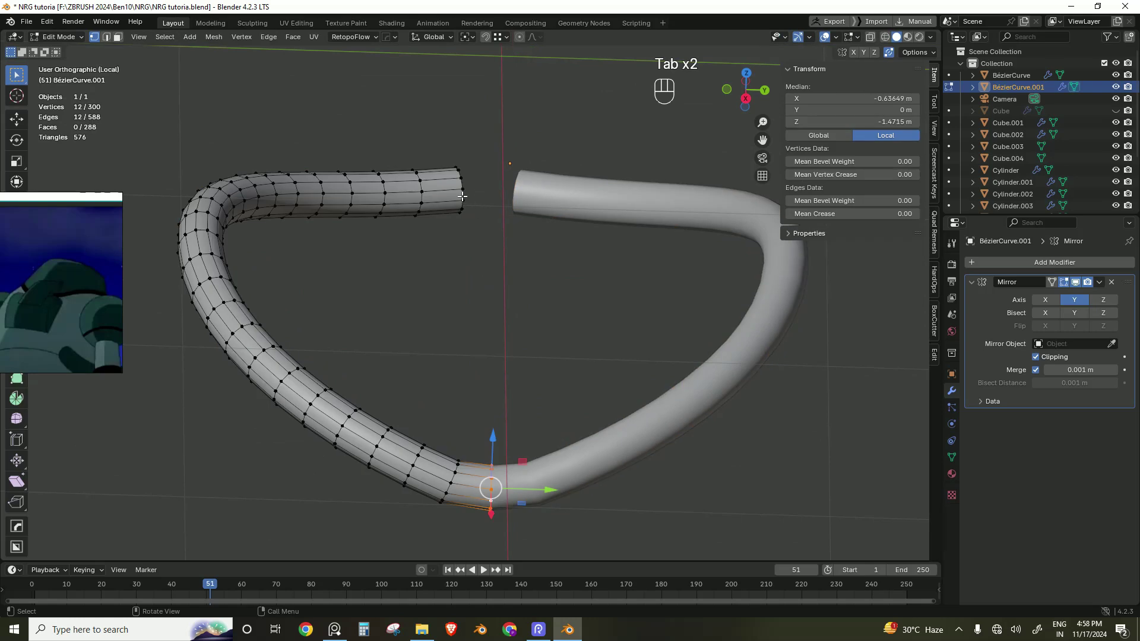
{"action": "key", "text": "alt+Tab"}
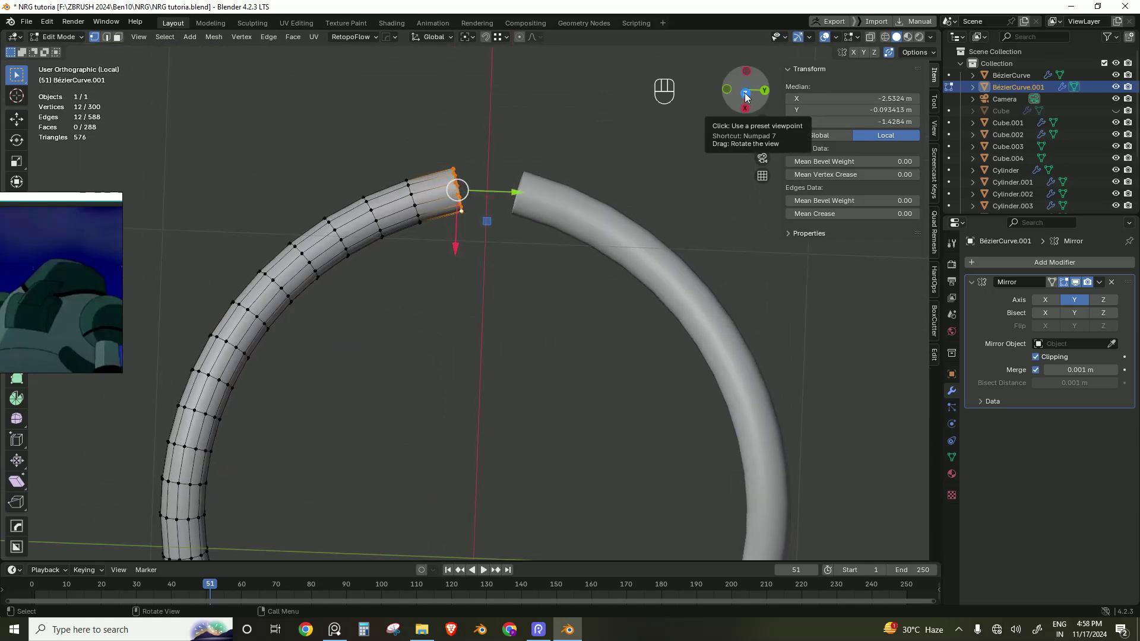
{"action": "key", "text": "e"}
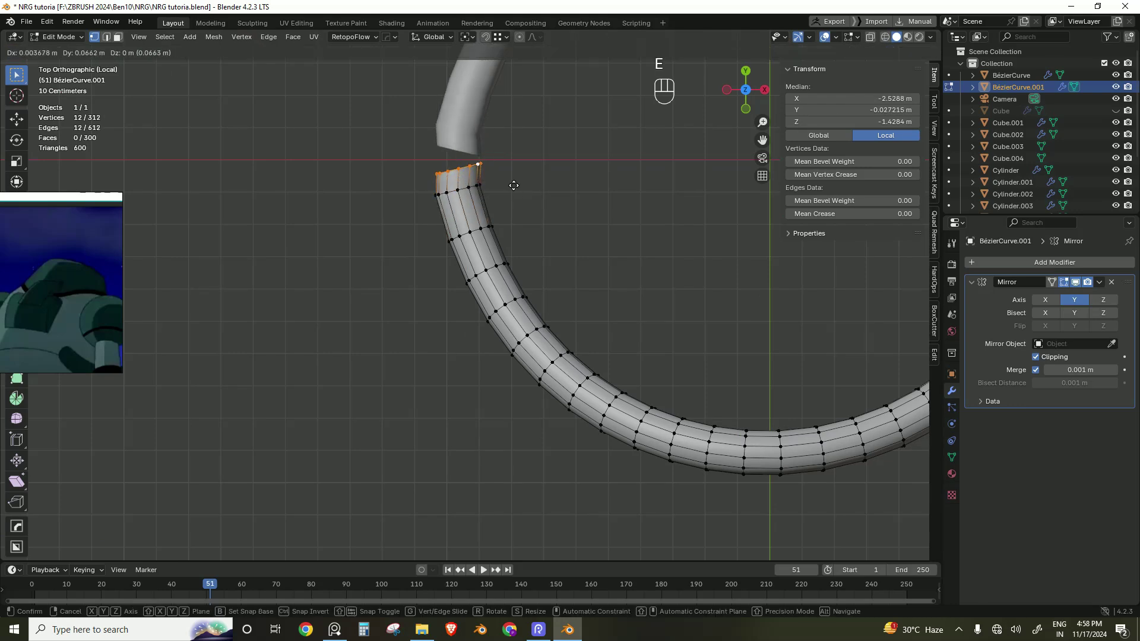
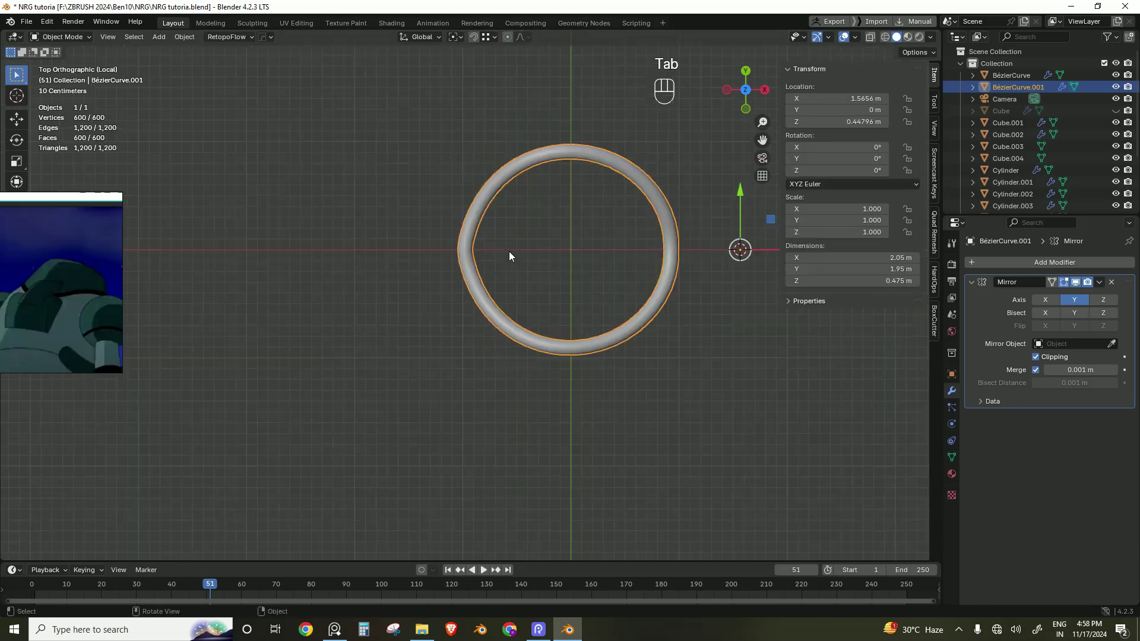
Step: Select the three vertical vent strip faces on the head cylinder in edit mode
{"action": "key", "text": "/"}
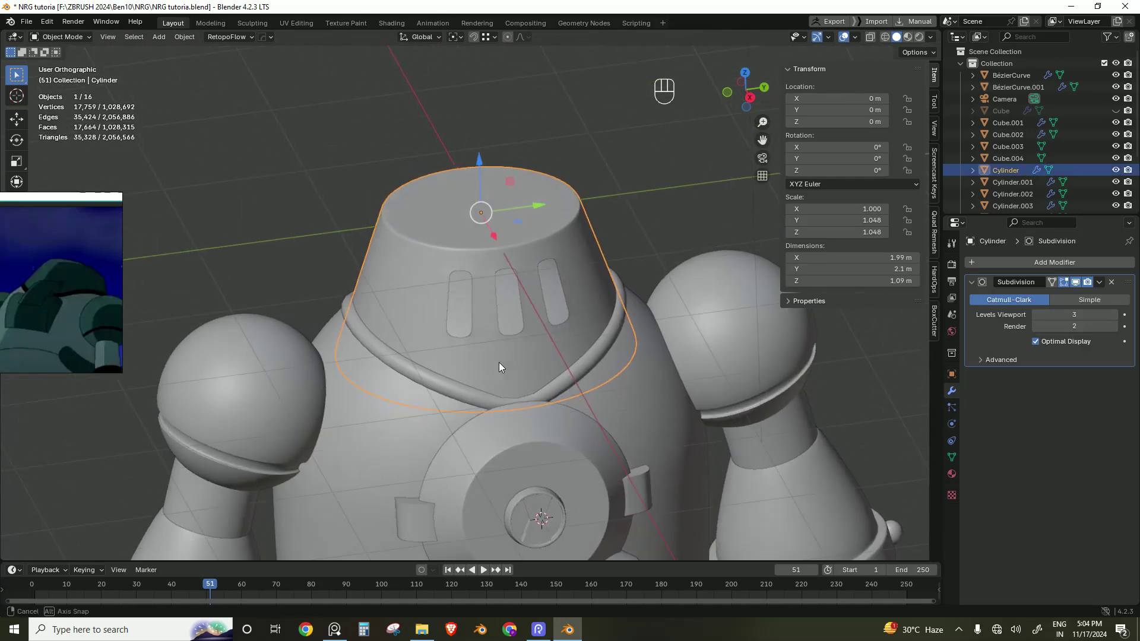
{"action": "key", "text": "Tab"}
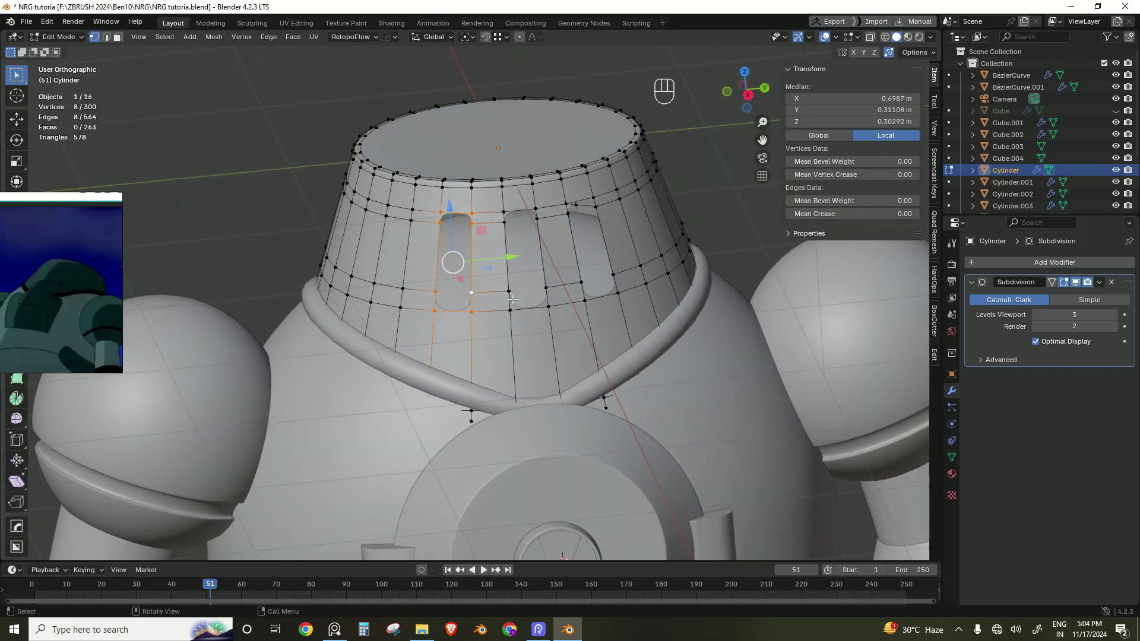
{"action": "key", "text": "f"}
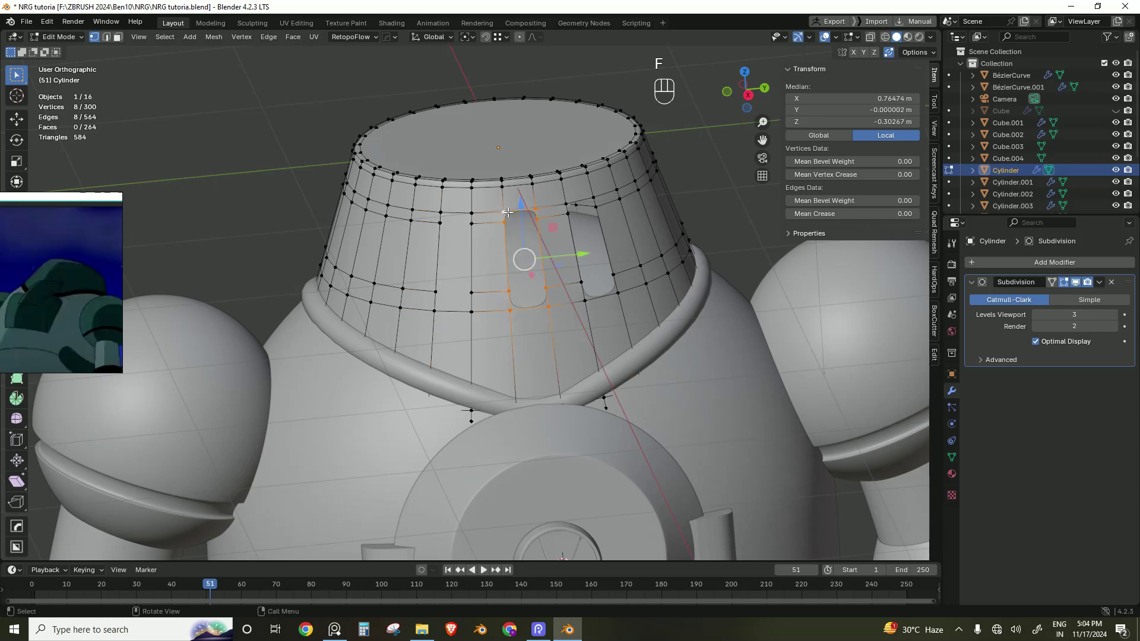
{"action": "key", "text": "f"}
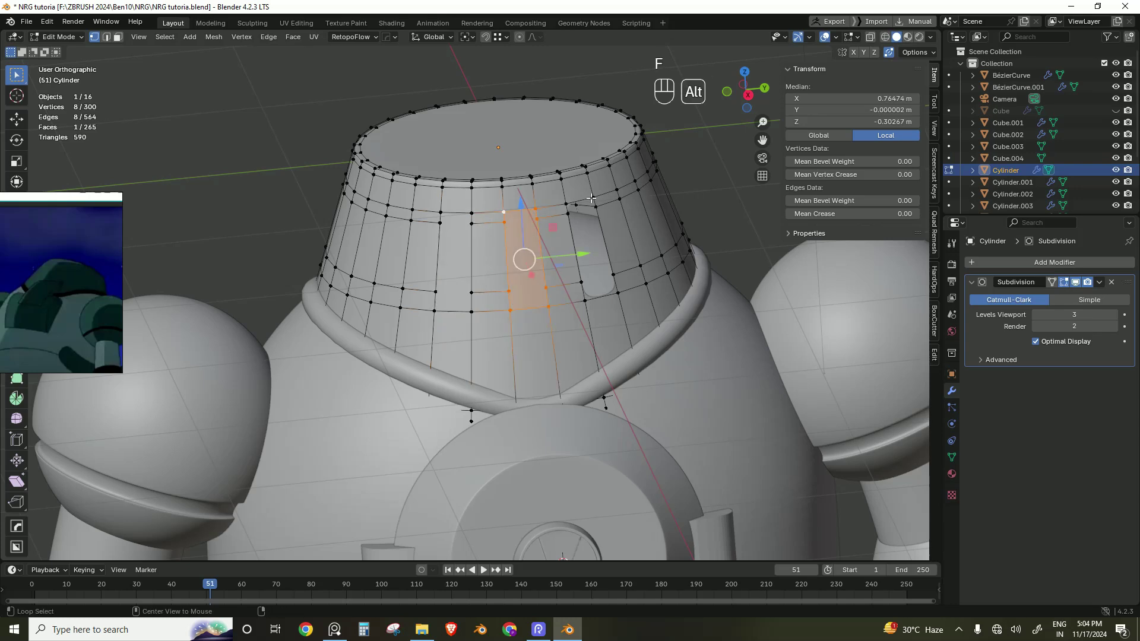
{"action": "key", "text": "f"}
{"action": "key", "text": "3"}
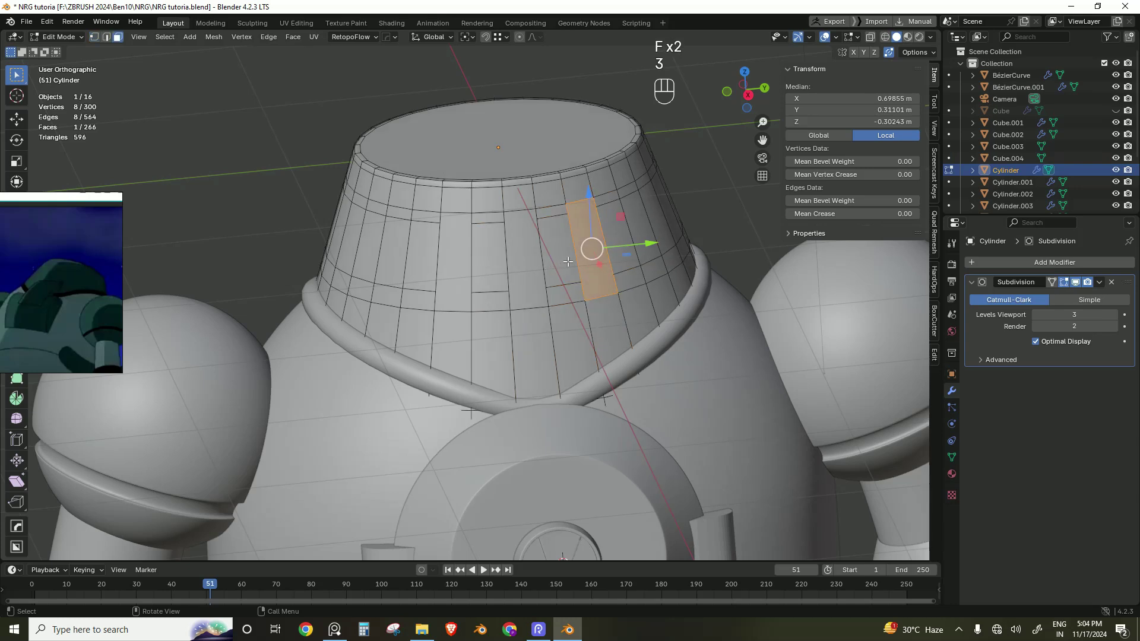
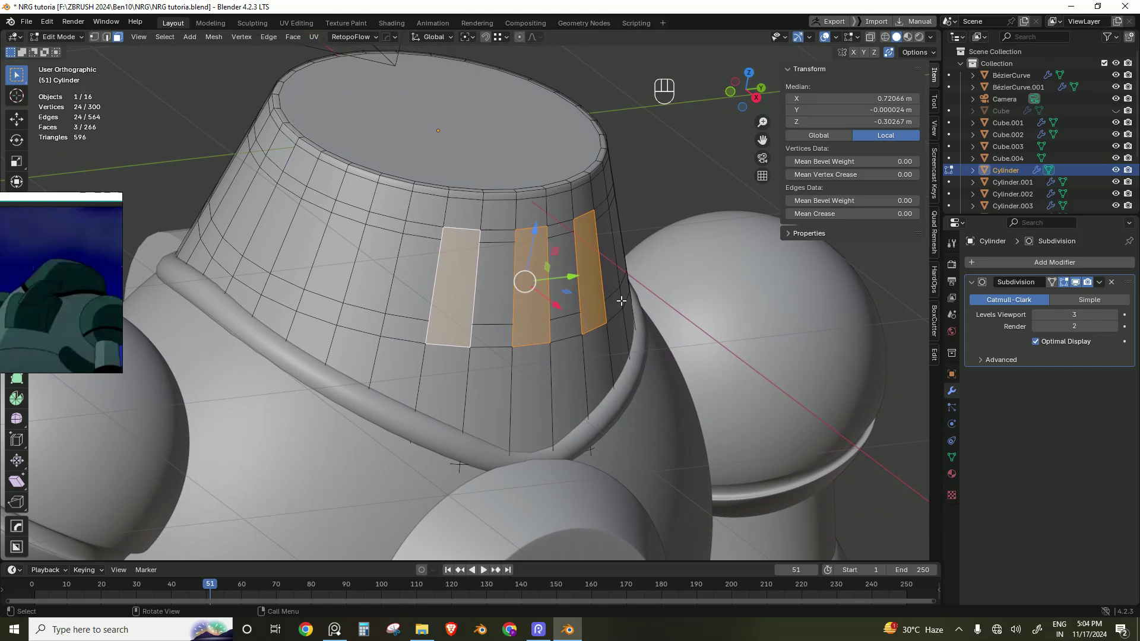
Step: Inset the vent strips, extrude them inward, crease the edges and add tightening loop cuts
{"action": "key", "text": "i"}
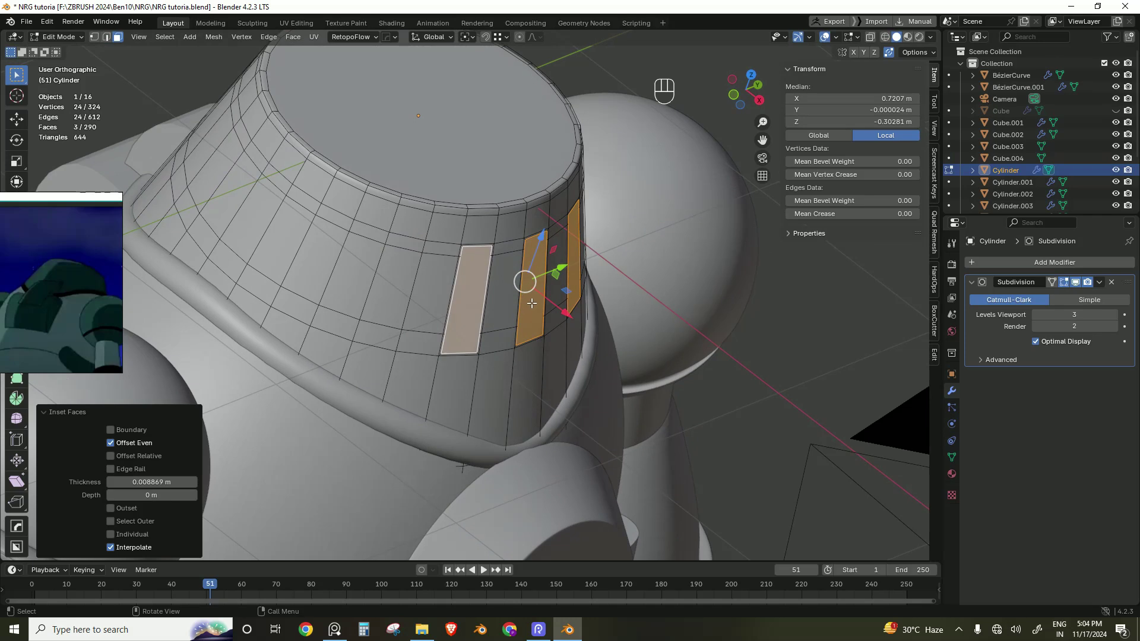
{"action": "key", "text": "e"}
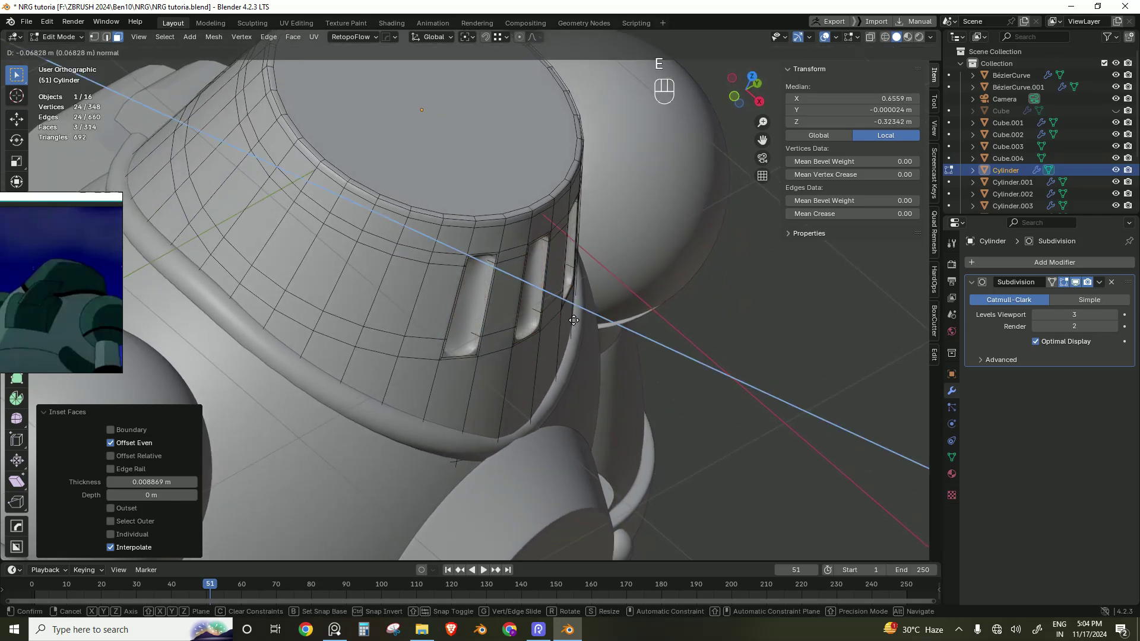
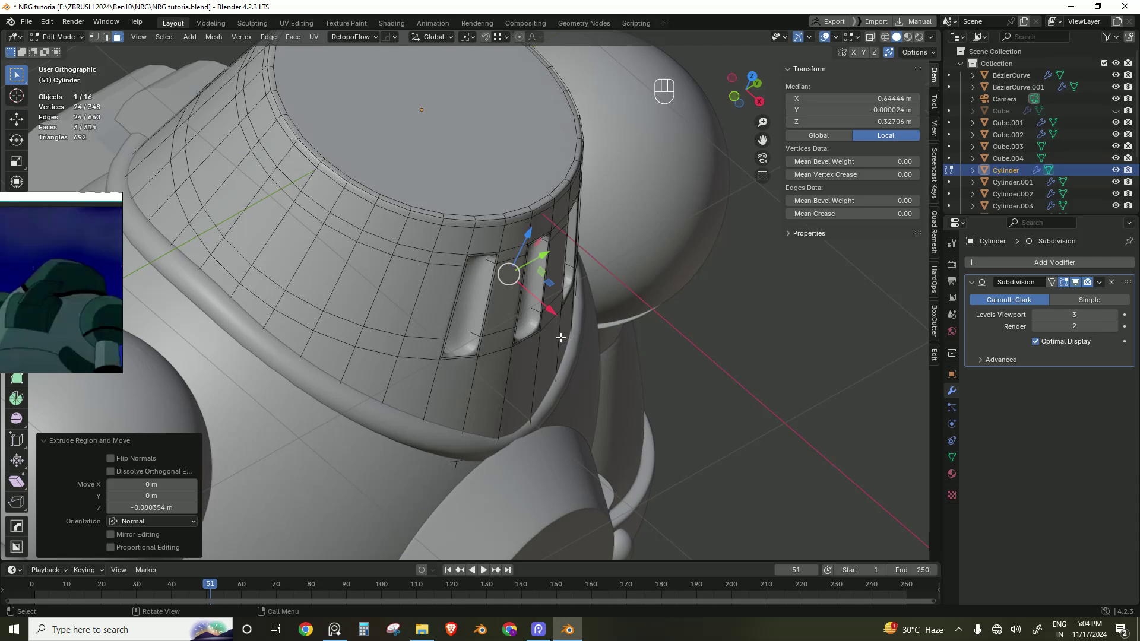
{"action": "key", "text": "shift+e"}
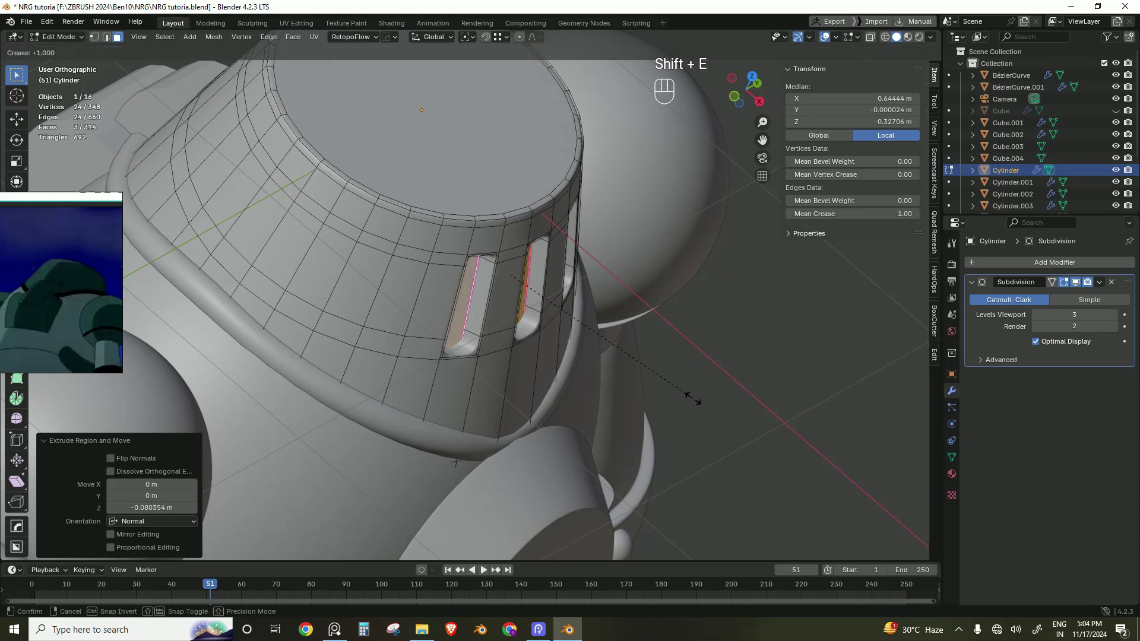
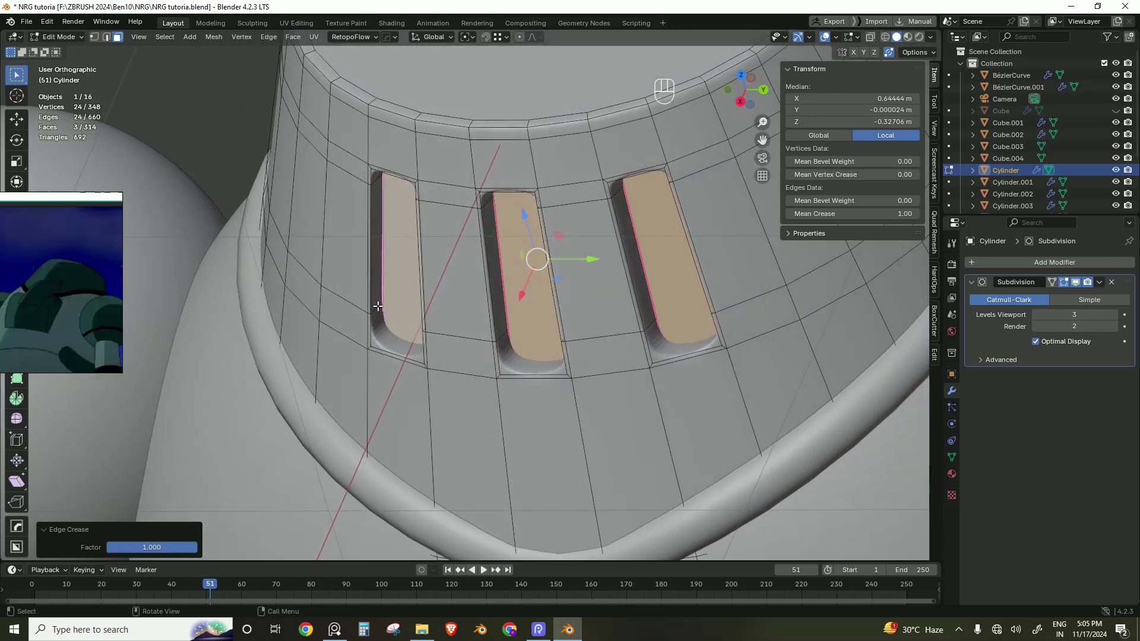
{"action": "key", "text": "ctrl+r"}
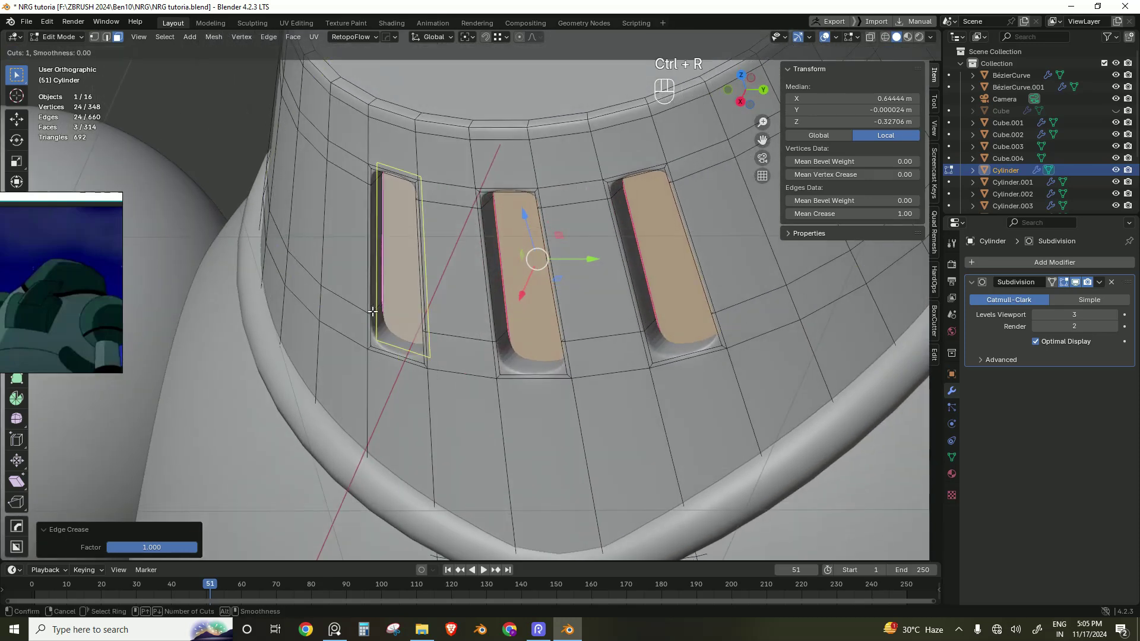
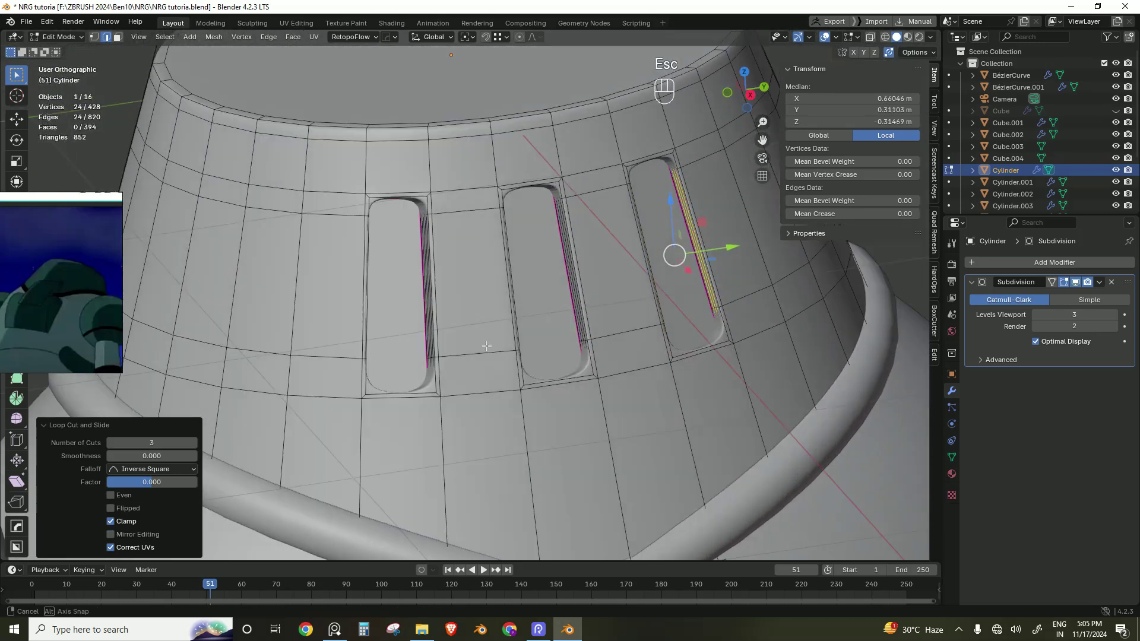
Step: Raise the head's viewport subdivision level to 4 in object mode
{"action": "key", "text": "Tab"}
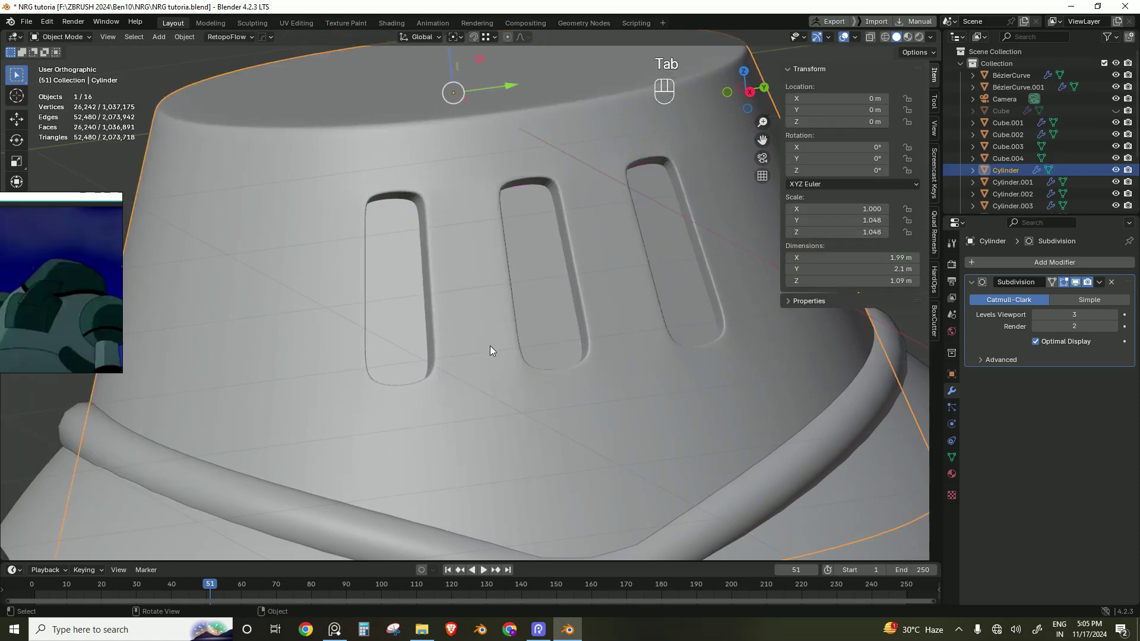
{"action": "left_click", "coordinate": [1116, 317]}
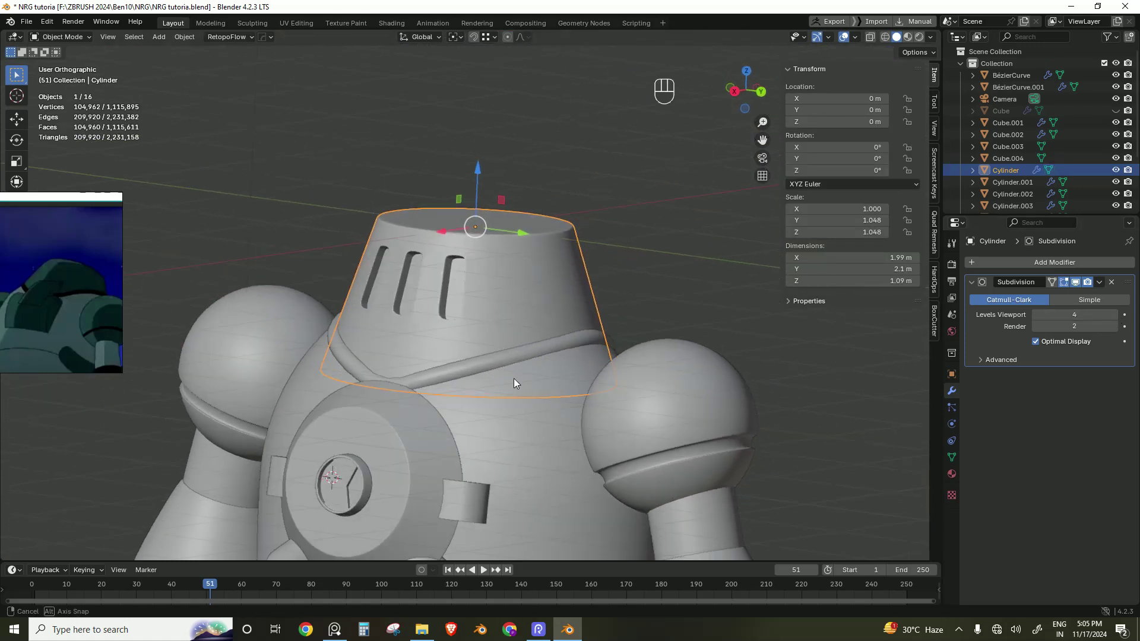
{"action": "left_click", "coordinate": [620, 267]}
{"action": "left_click_drag", "start_coordinate": [487, 419], "coordinate": [512, 322]}
Step: Save the file, then save a new copy as NRG tutoria1.blend
{"action": "key", "text": "ctrl+s"}
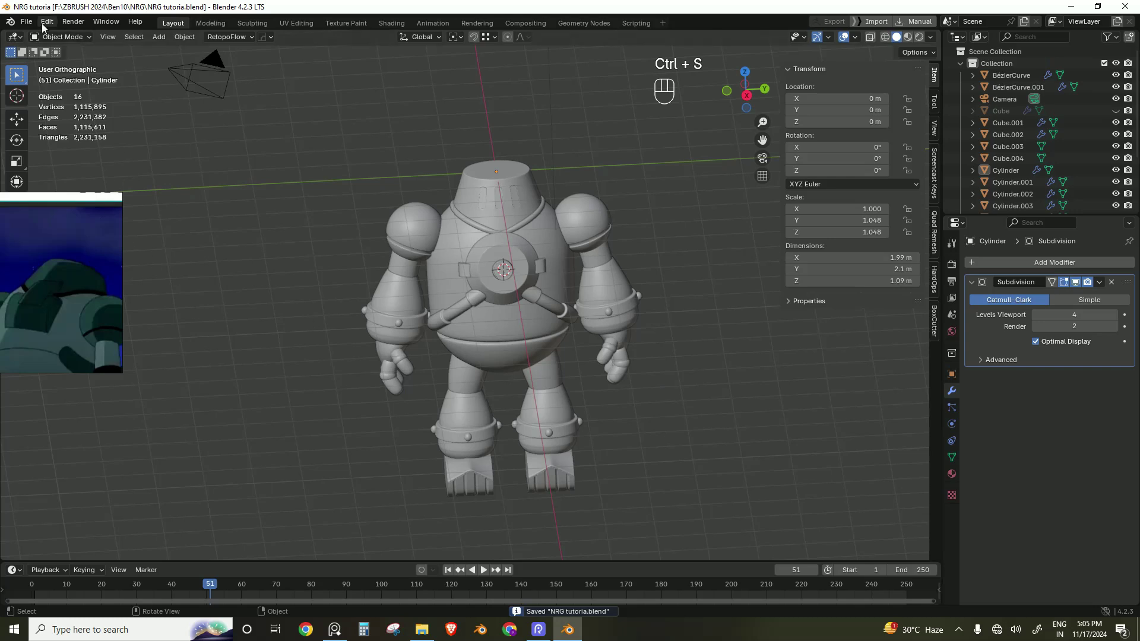
{"action": "left_click_drag", "start_coordinate": [26, 20], "coordinate": [28, 21]}
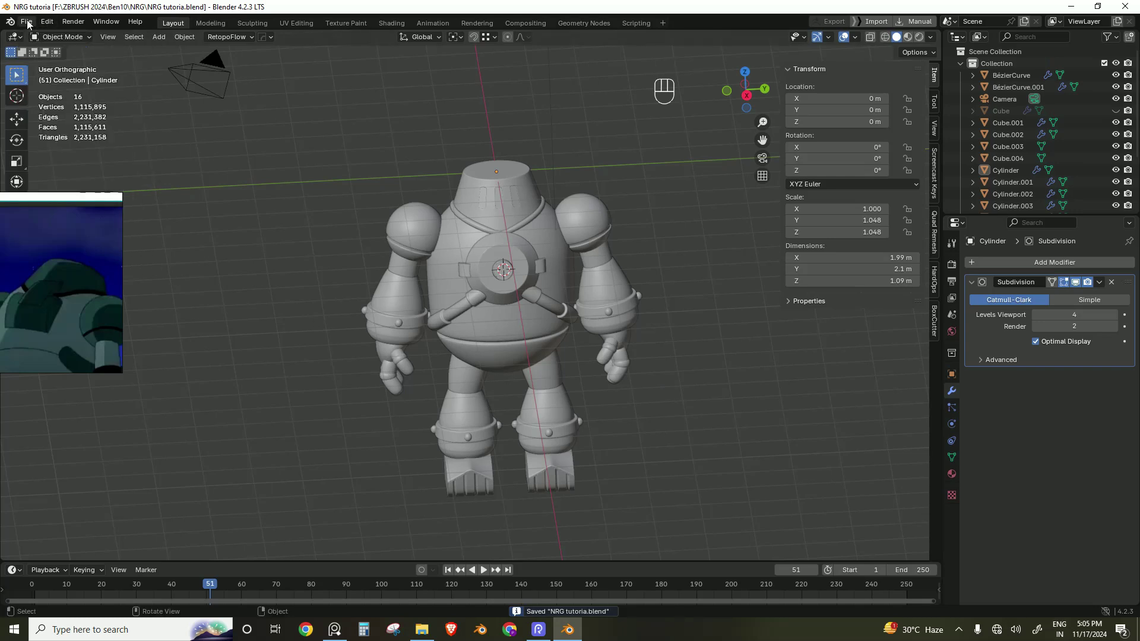
{"action": "left_click_drag", "start_coordinate": [28, 21], "coordinate": [72, 126]}
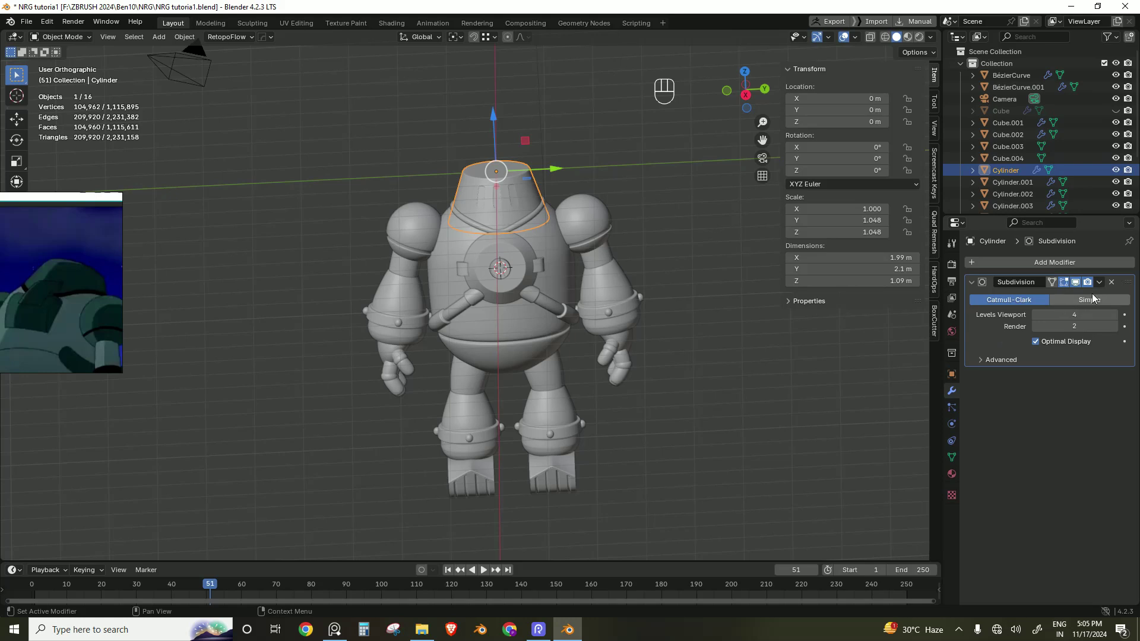
Step: Isolate Sphere.001 and shift the shoulder ball about 0.71 m onto the upper arm
{"action": "left_click_drag", "start_coordinate": [1101, 285], "coordinate": [1076, 297]}
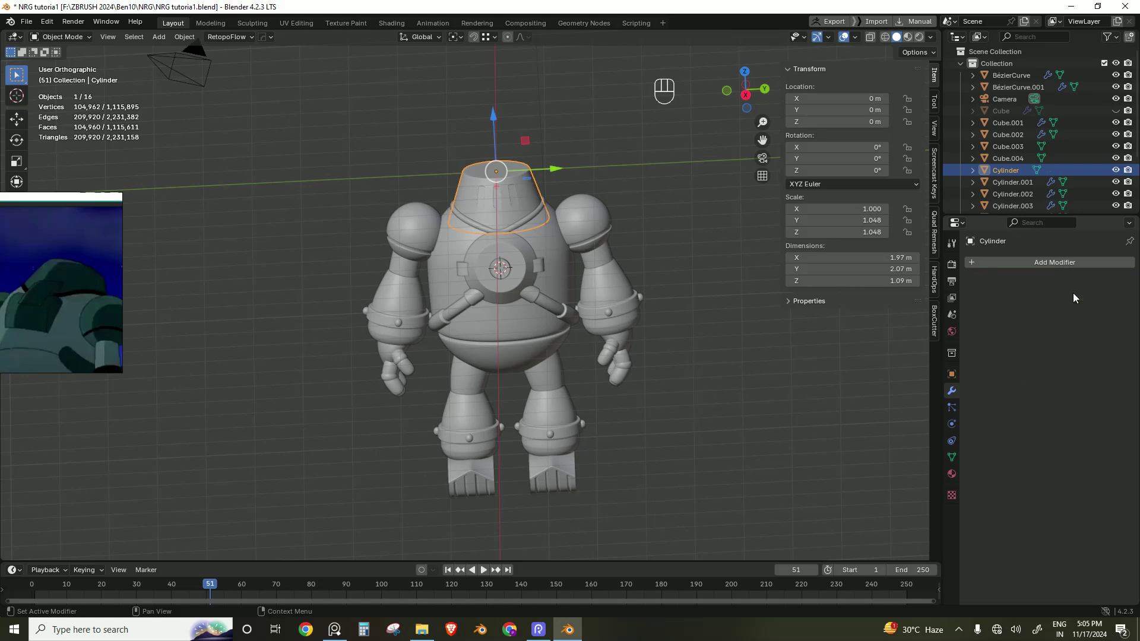
{"action": "key", "text": "/"}
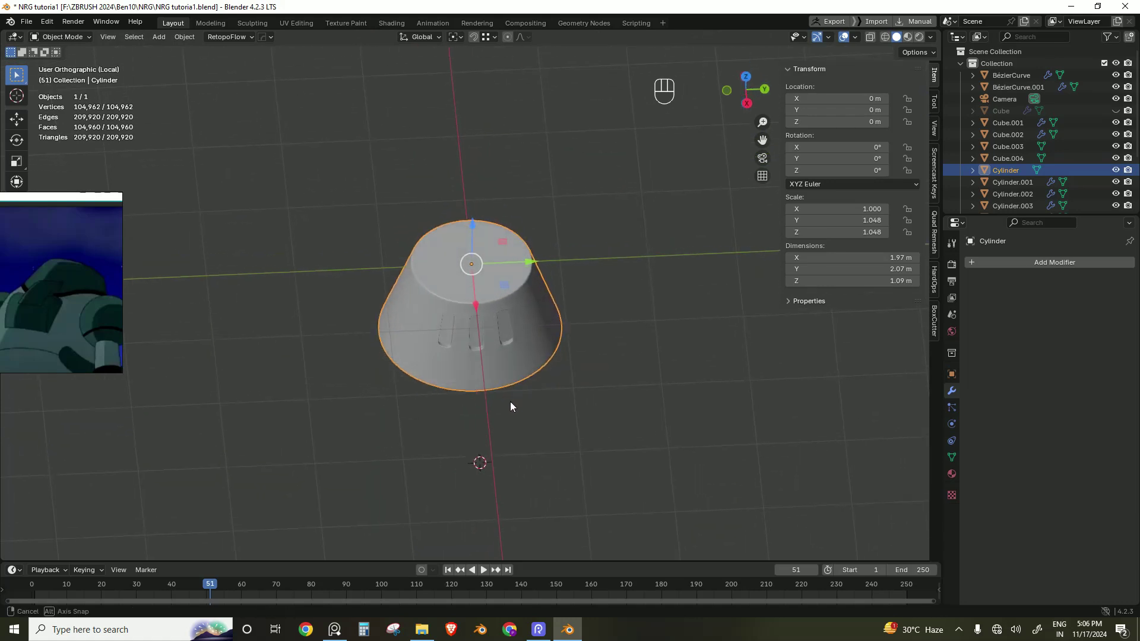
{"action": "key", "text": "/"}
{"action": "left_click", "coordinate": [592, 227]}
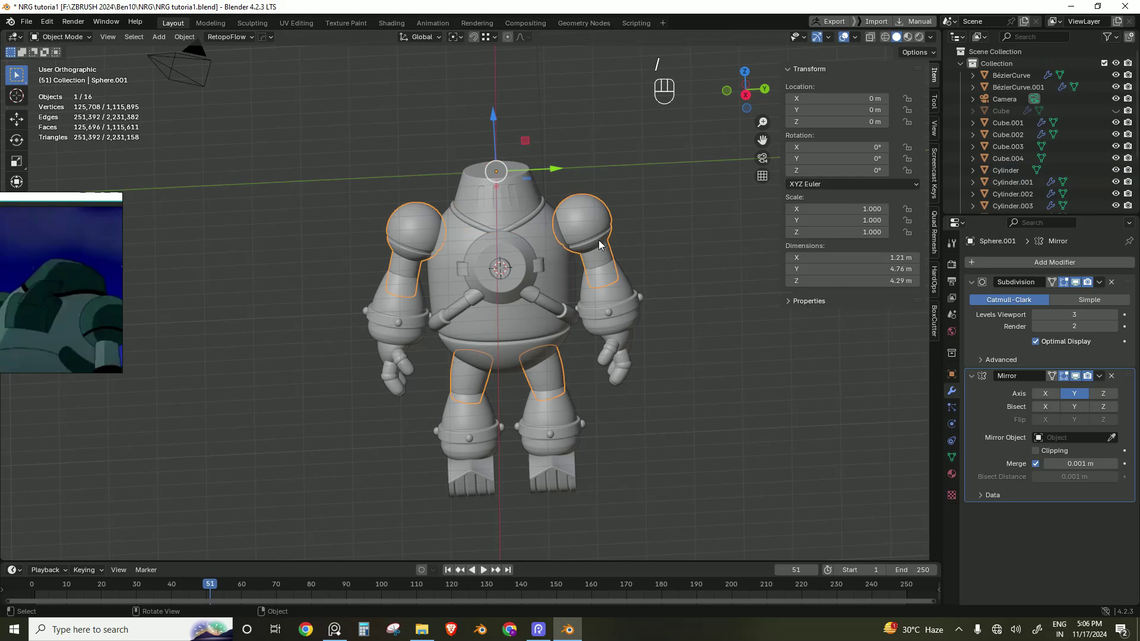
{"action": "key", "text": "/"}
{"action": "left_click_drag", "start_coordinate": [597, 279], "coordinate": [529, 234]}
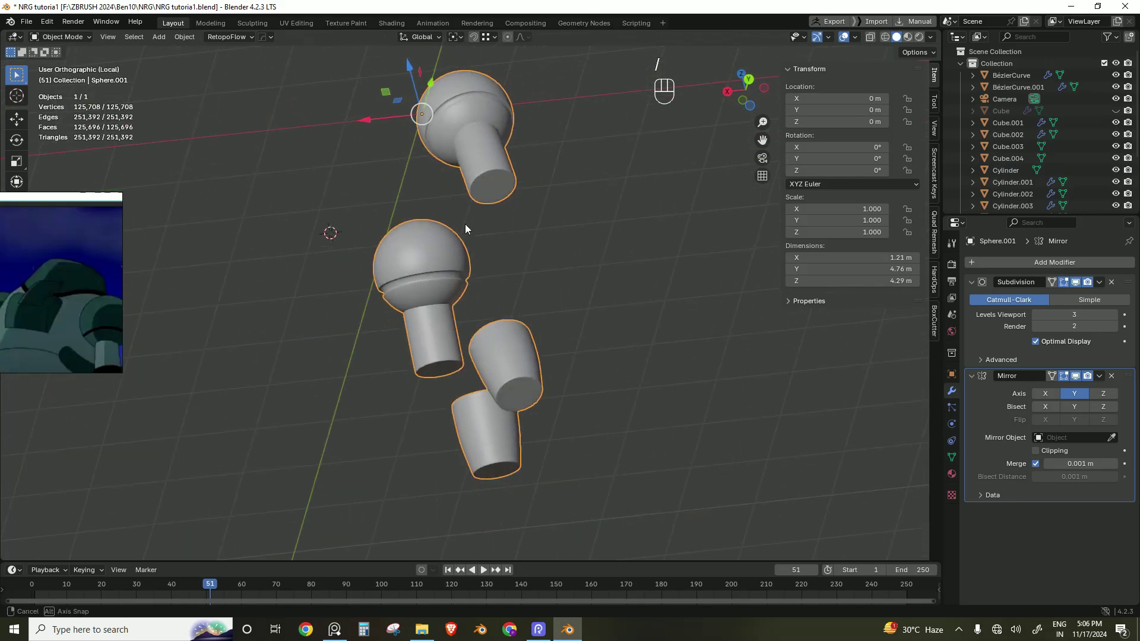
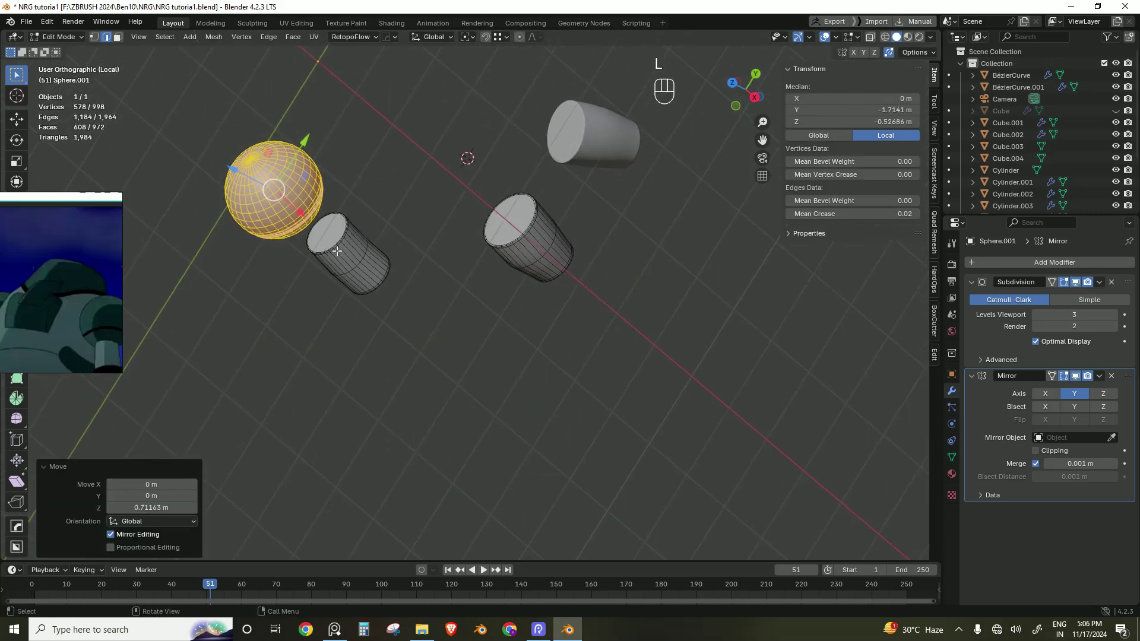
{"action": "key", "text": "ctrl+z"}
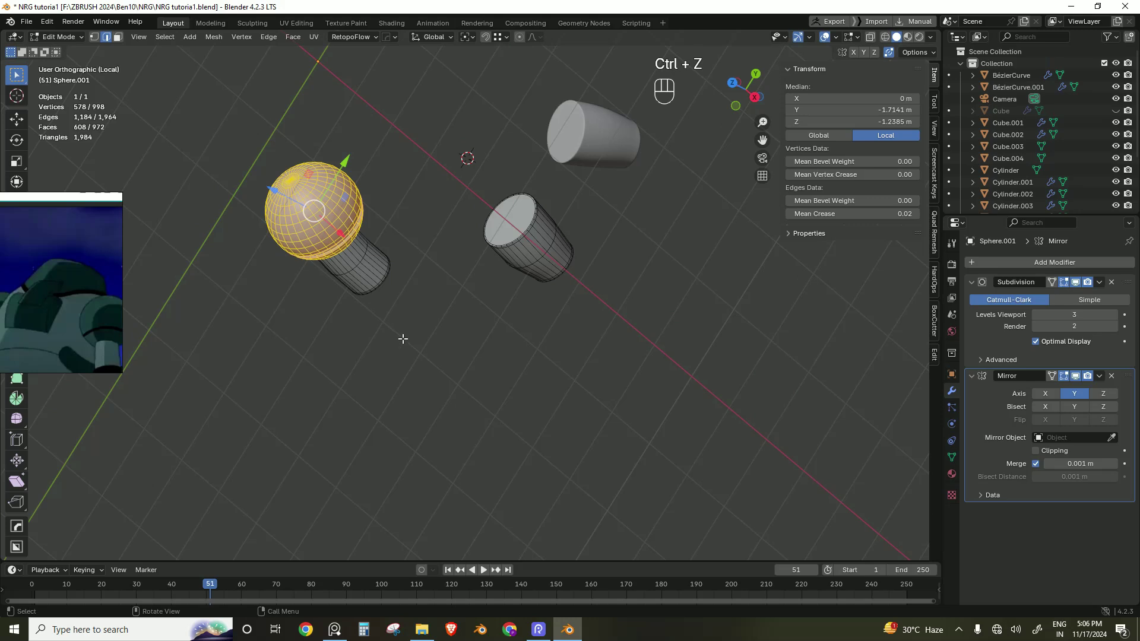
{"action": "key", "text": "Tab"}
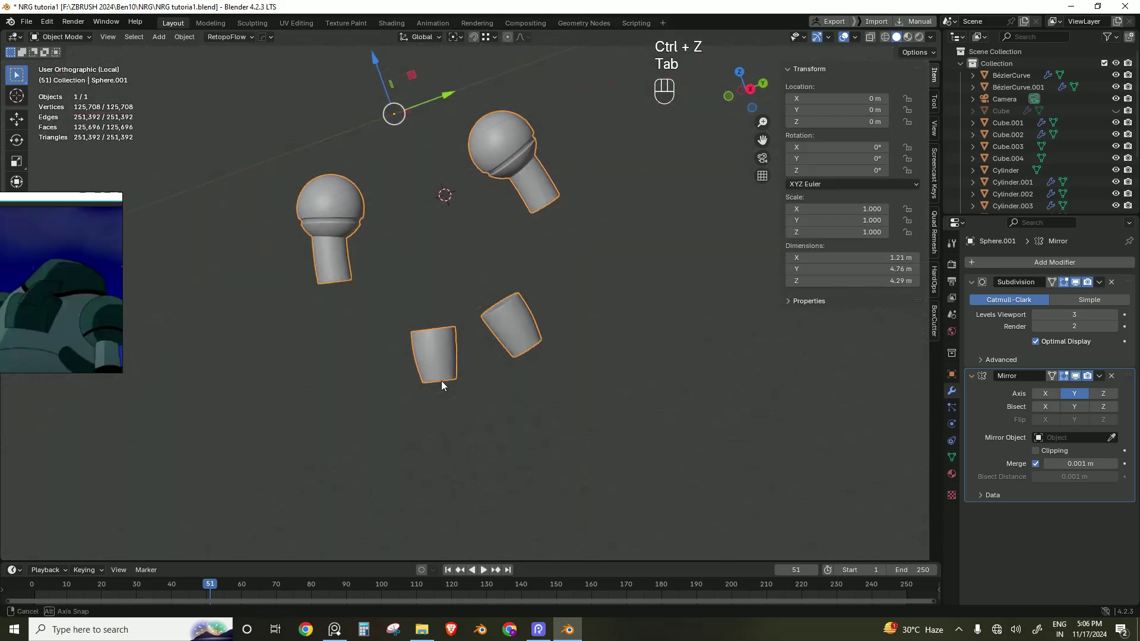
{"action": "key", "text": "/"}
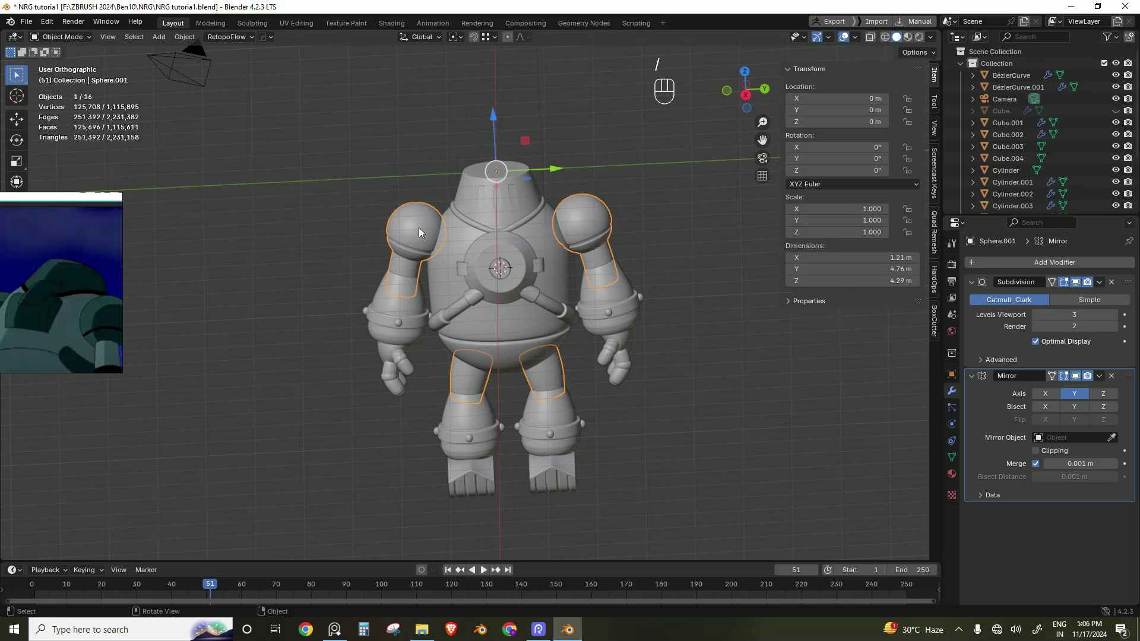
Step: Isolate the BézierCurve arm tube pair in local view
{"action": "left_click", "coordinate": [415, 314]}
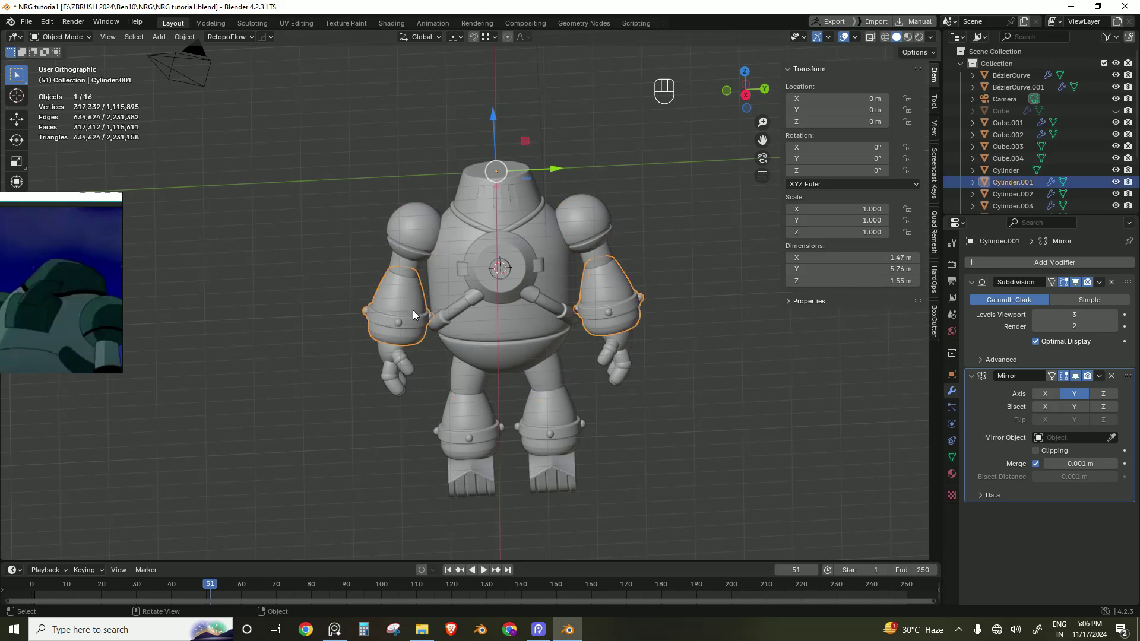
{"action": "key", "text": "/"}
{"action": "key", "text": "/"}
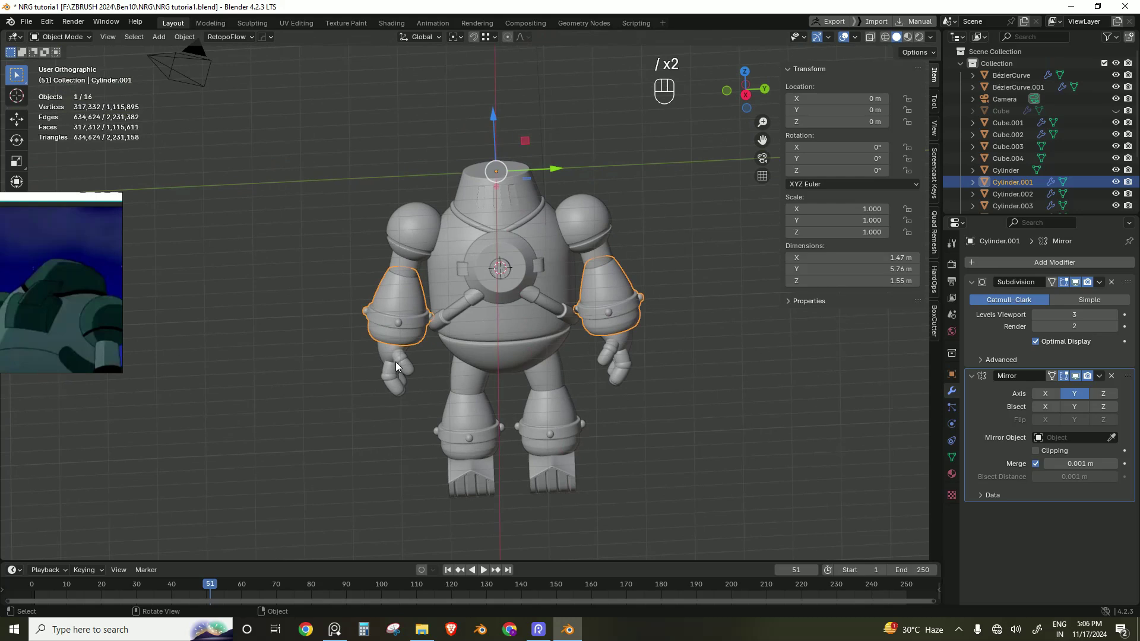
{"action": "key", "text": "/"}
{"action": "key", "text": "/"}
{"action": "key", "text": "/"}
{"action": "key", "text": "/"}
{"action": "key", "text": "/"}
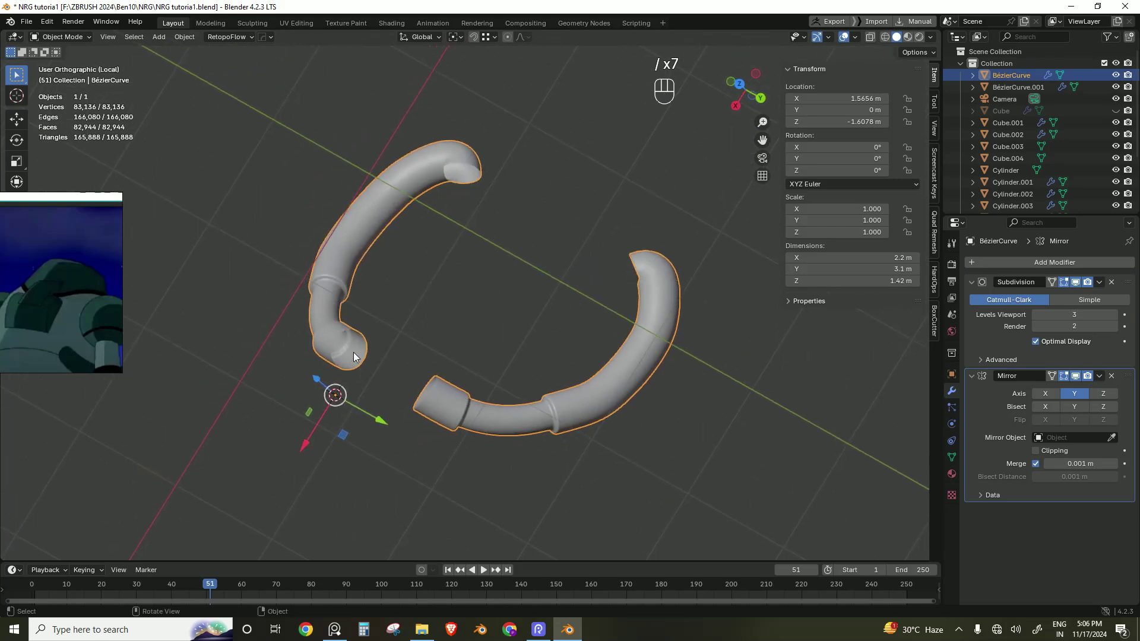
Step: Fill both open tube ends with faces and bevel the caps round, then return to the full robot
{"action": "key", "text": "Tab"}
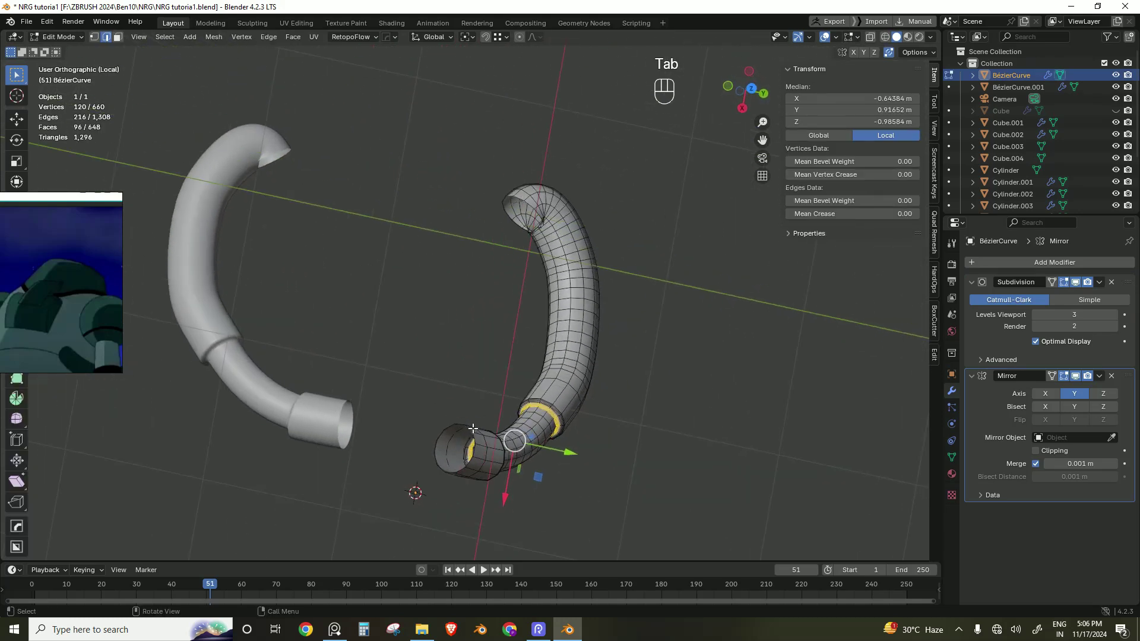
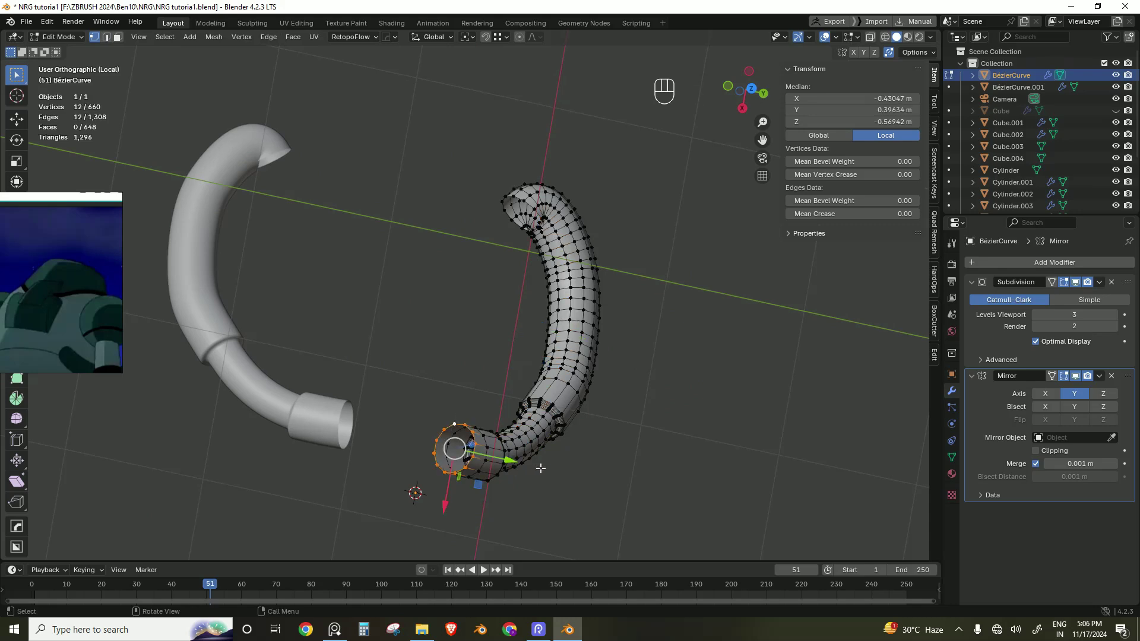
{"action": "key", "text": "f"}
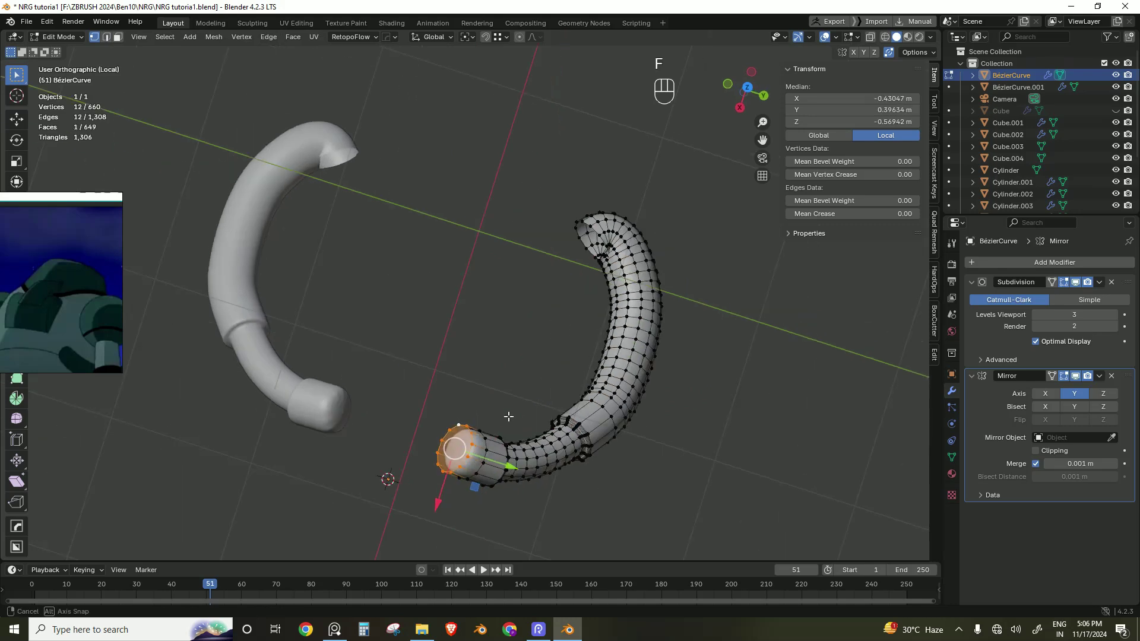
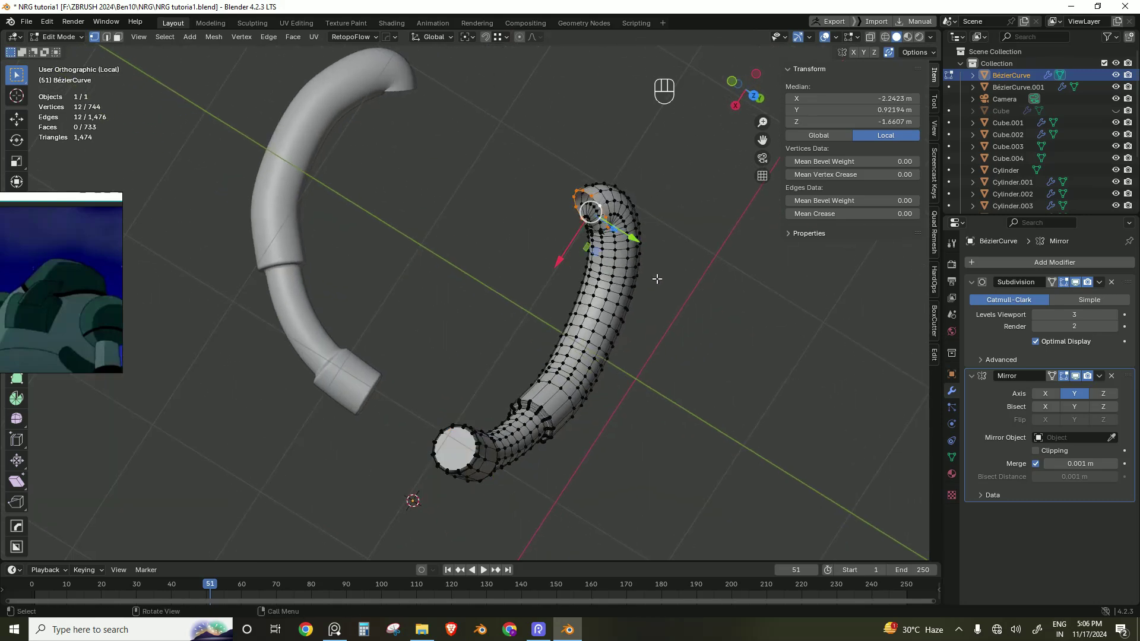
{"action": "key", "text": "f"}
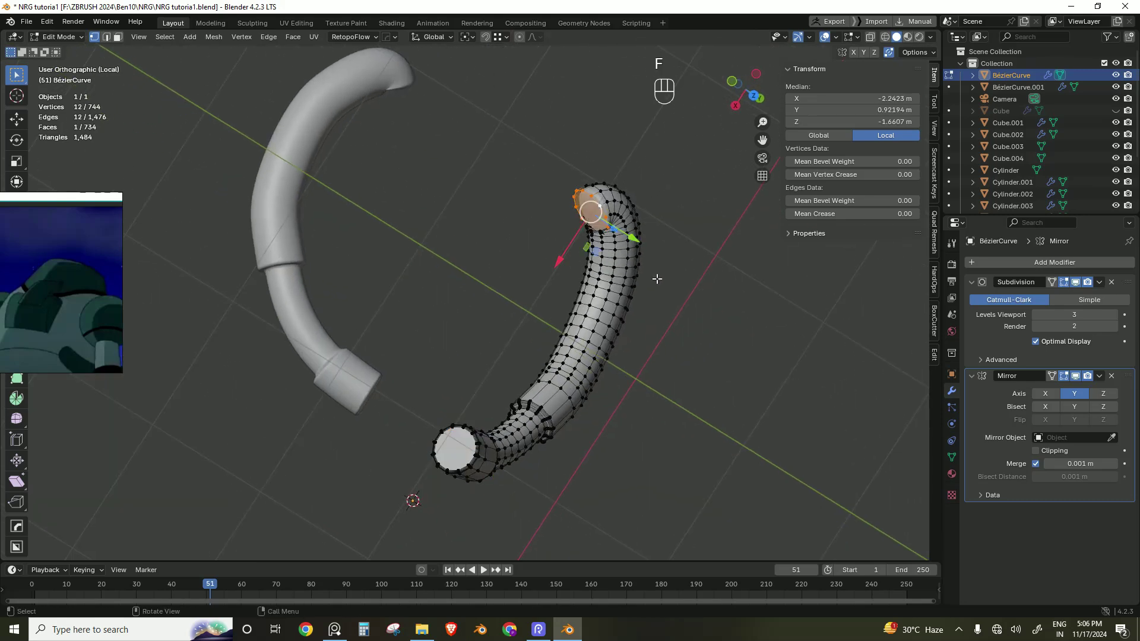
{"action": "key", "text": "ctrl+b"}
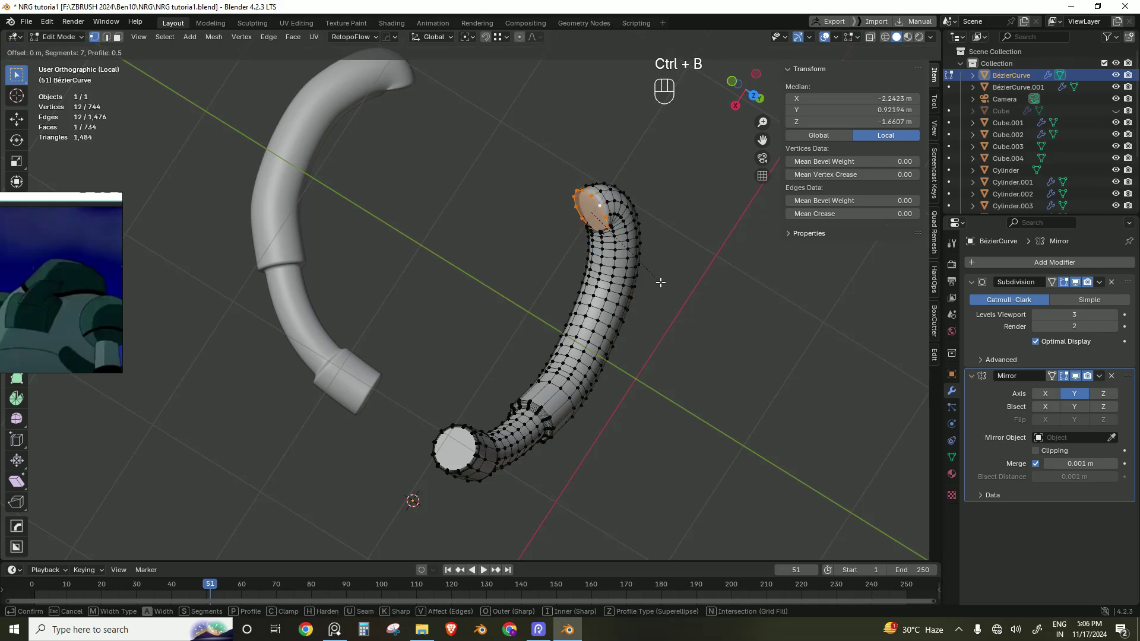
{"action": "key", "text": "Tab"}
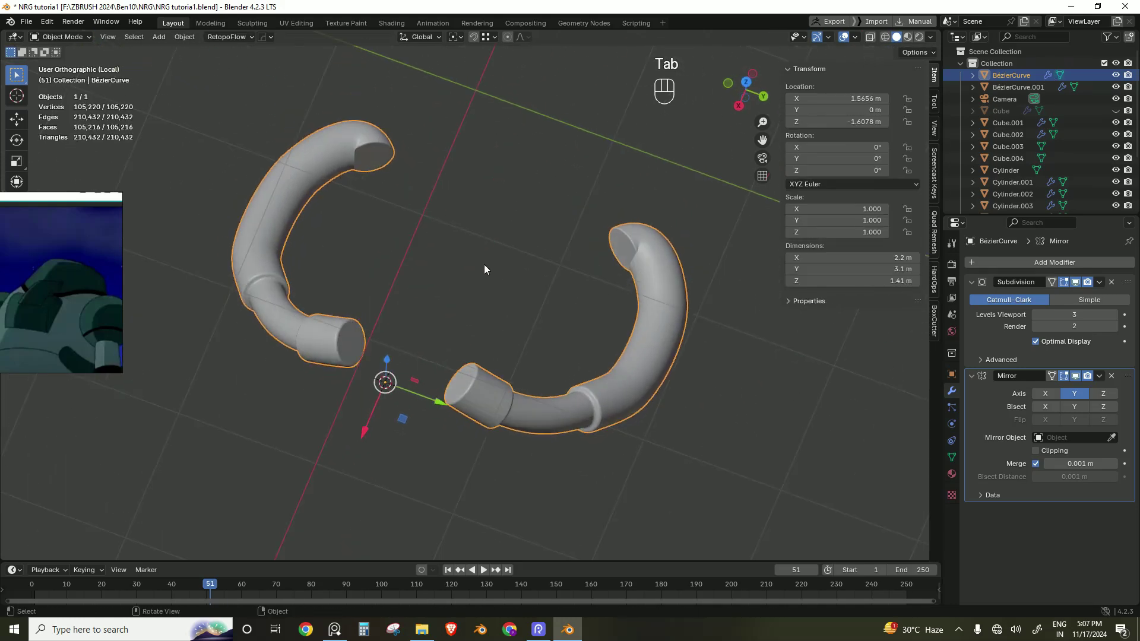
{"action": "key", "text": "/"}
{"action": "left_click", "coordinate": [486, 250]}
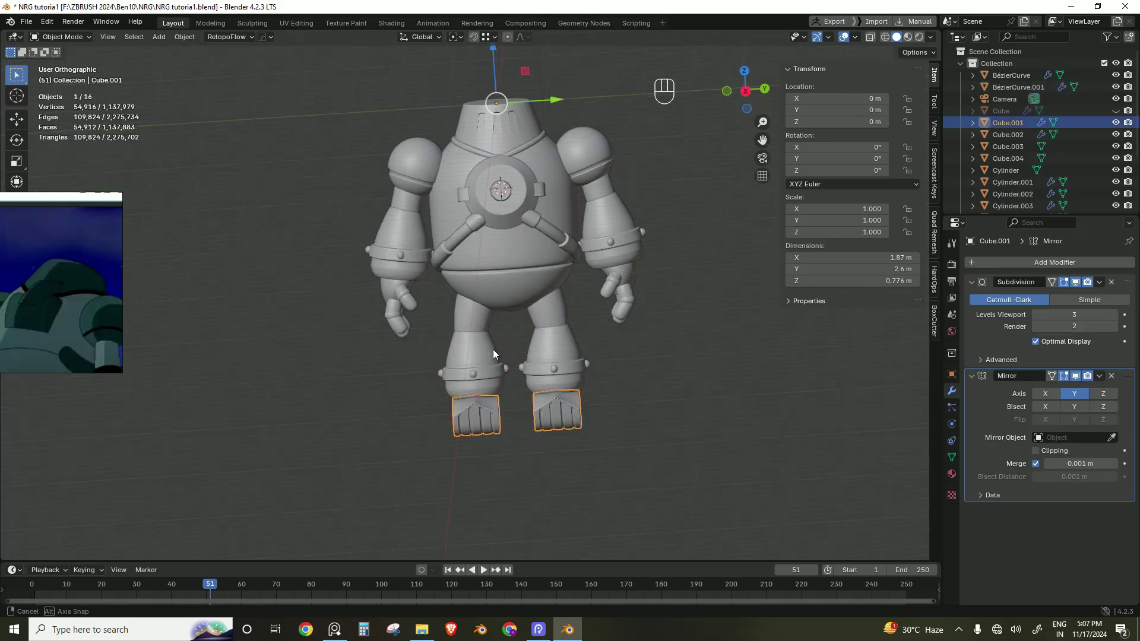
Step: Save, then delete the hidden Cube and Cylinder.004 objects from the Outliner
{"action": "key", "text": "ctrl+s"}
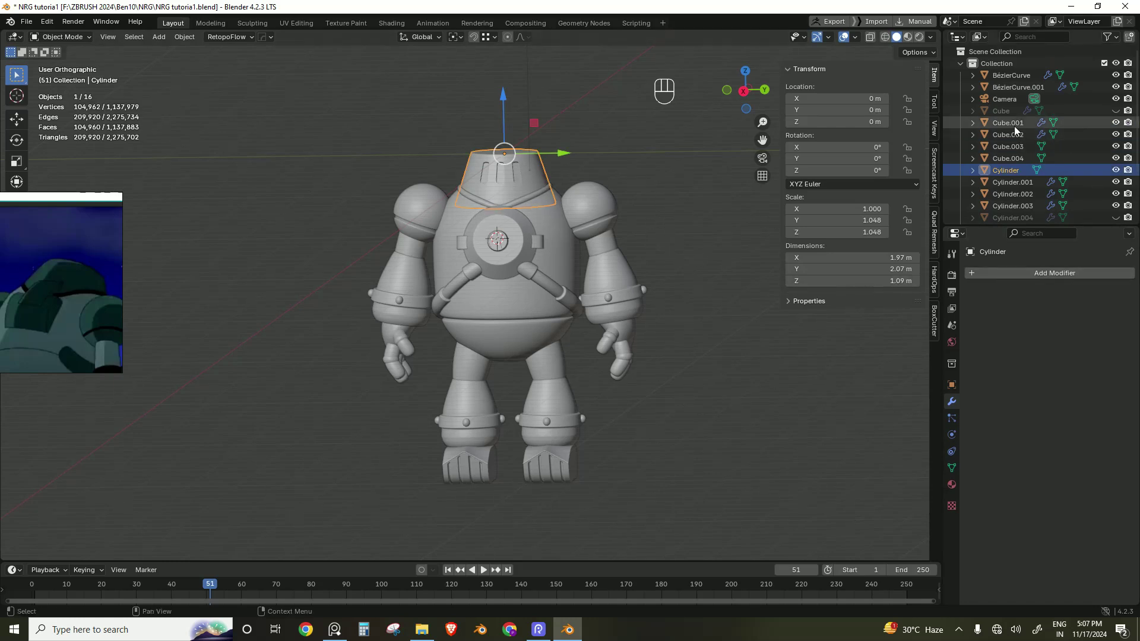
{"action": "left_click", "coordinate": [1012, 113]}
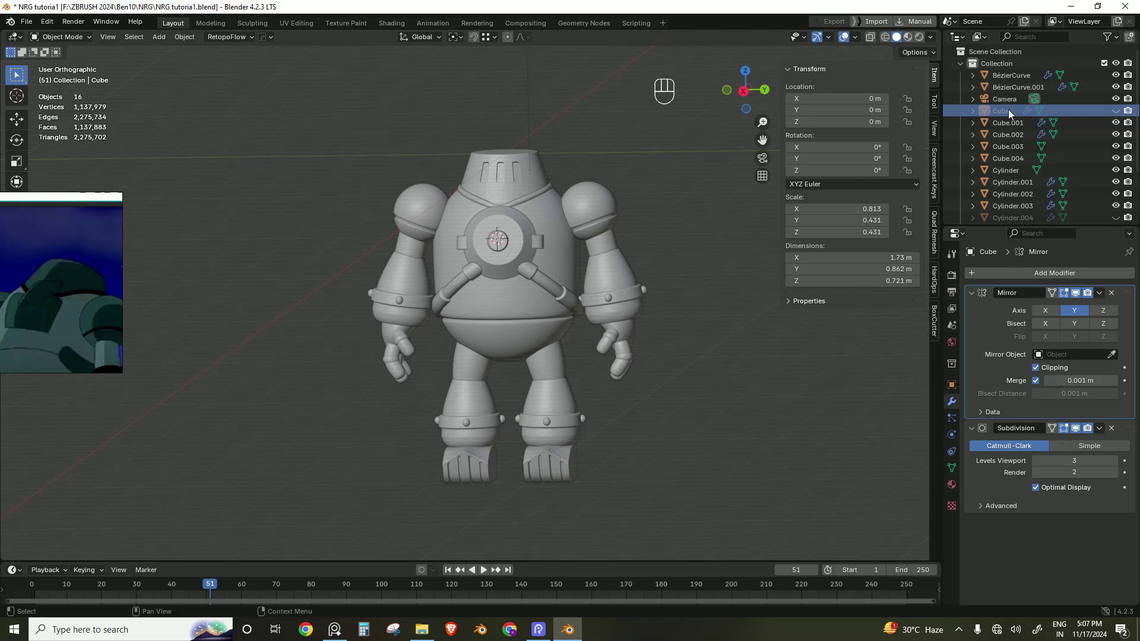
{"action": "left_click_drag", "start_coordinate": [1012, 114], "coordinate": [955, 145]}
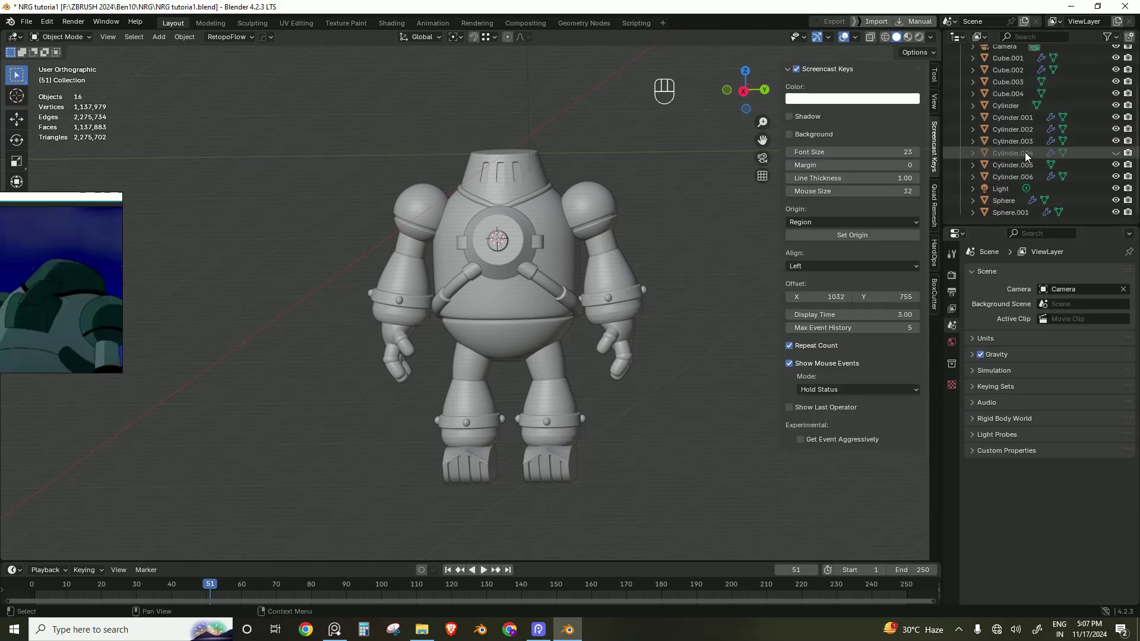
{"action": "left_click", "coordinate": [1027, 154]}
{"action": "left_click_drag", "start_coordinate": [1028, 155], "coordinate": [1005, 152]}
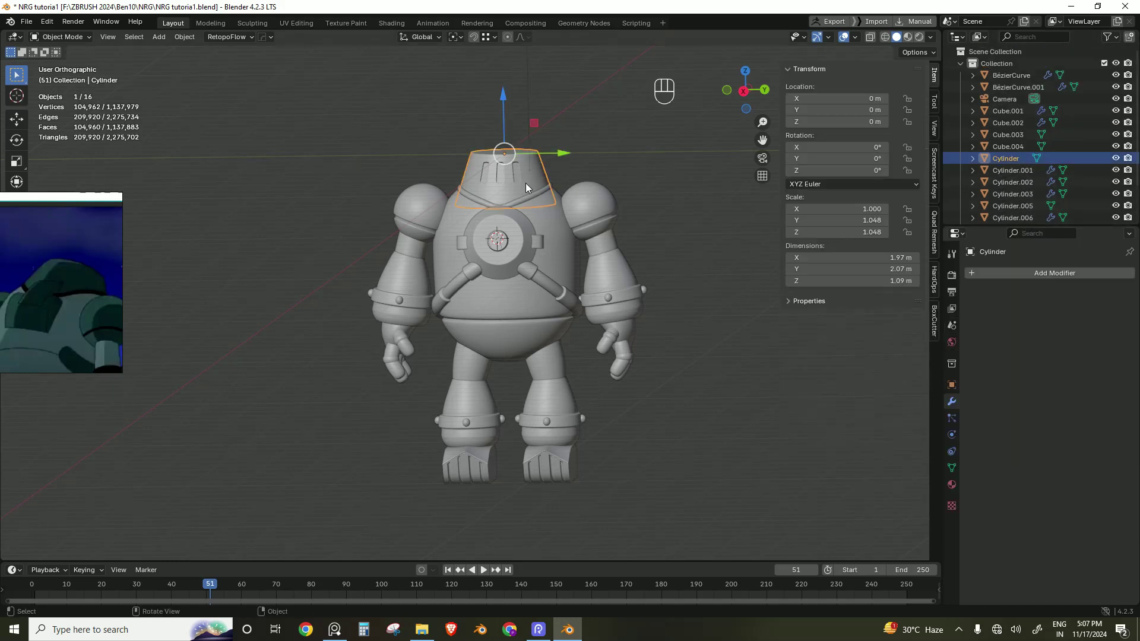
Step: Apply Subdivision and Mirror on the shoulder pieces and the forearms
{"action": "left_click", "coordinate": [471, 202]}
{"action": "left_click_drag", "start_coordinate": [1101, 300], "coordinate": [1063, 306]}
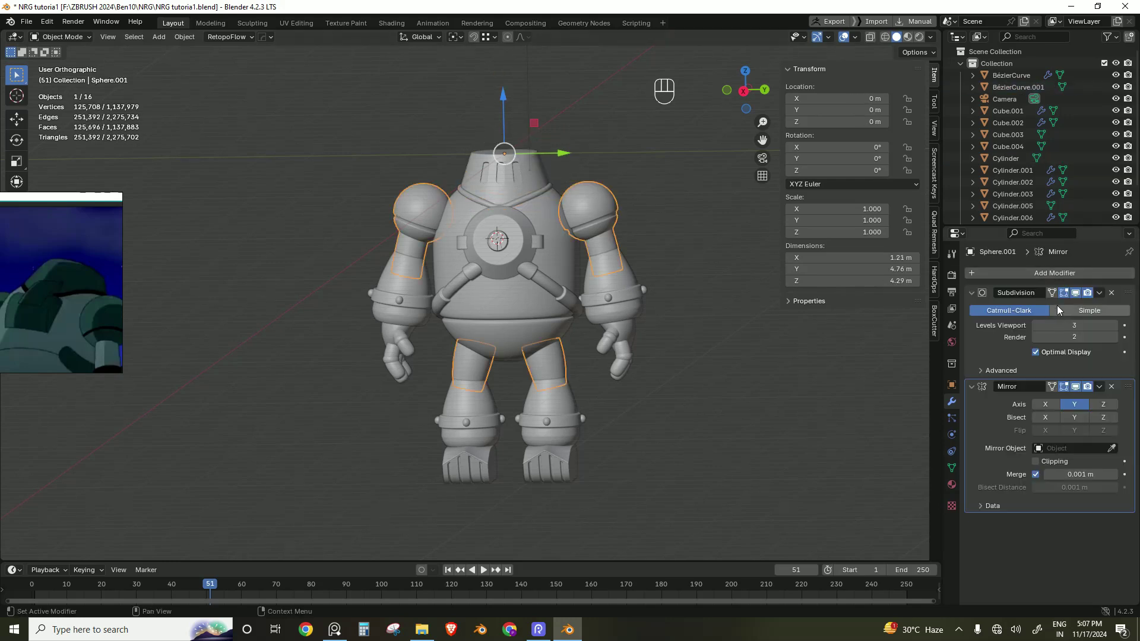
{"action": "left_click_drag", "start_coordinate": [1102, 292], "coordinate": [1084, 307]}
{"action": "left_click_drag", "start_coordinate": [1108, 297], "coordinate": [1083, 310]}
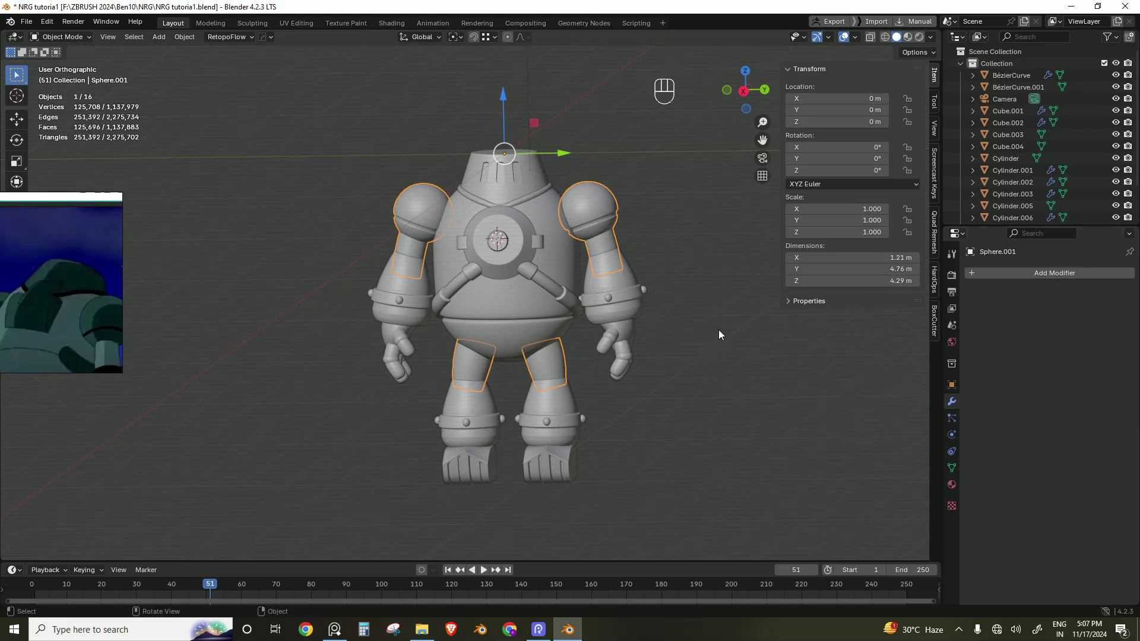
{"action": "left_click", "coordinate": [720, 333]}
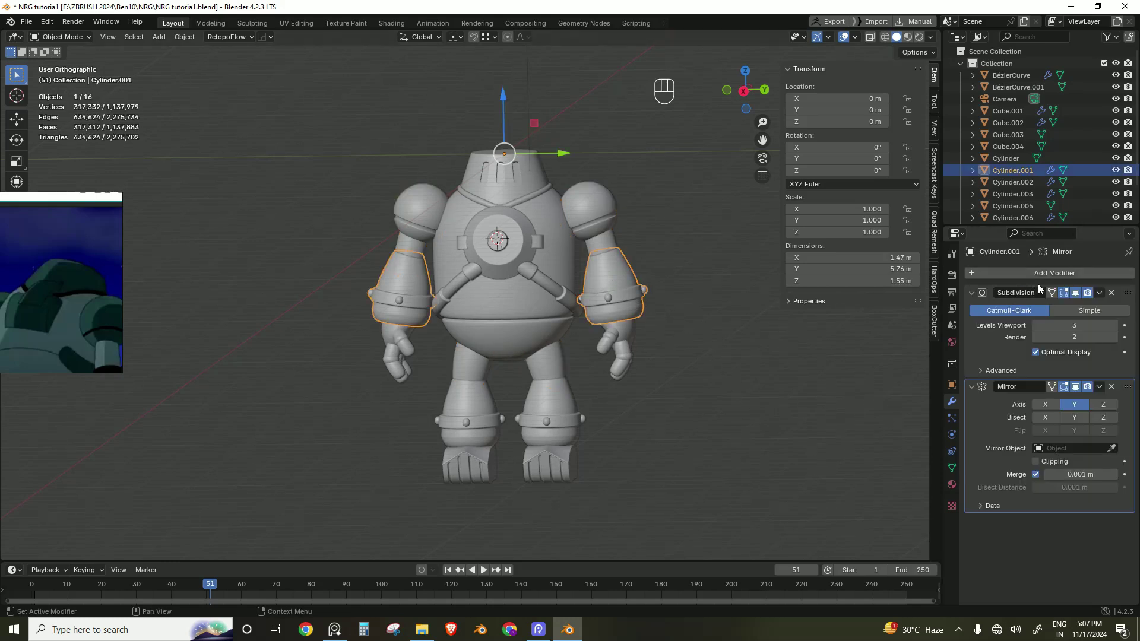
{"action": "left_click_drag", "start_coordinate": [1105, 299], "coordinate": [1079, 311]}
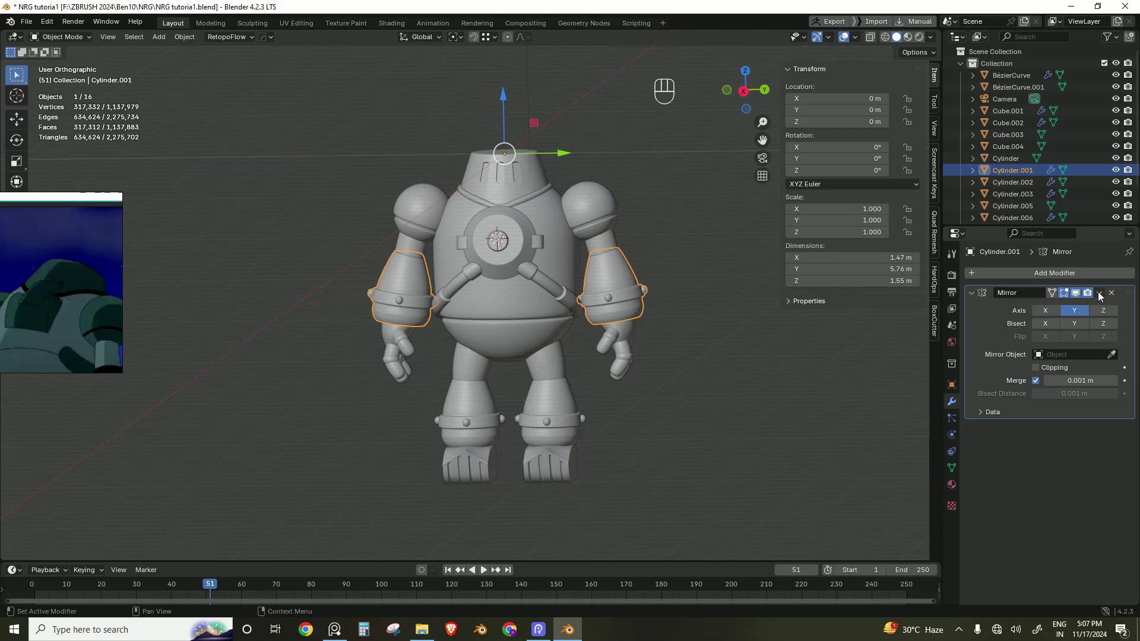
{"action": "left_click_drag", "start_coordinate": [1101, 295], "coordinate": [1079, 309]}
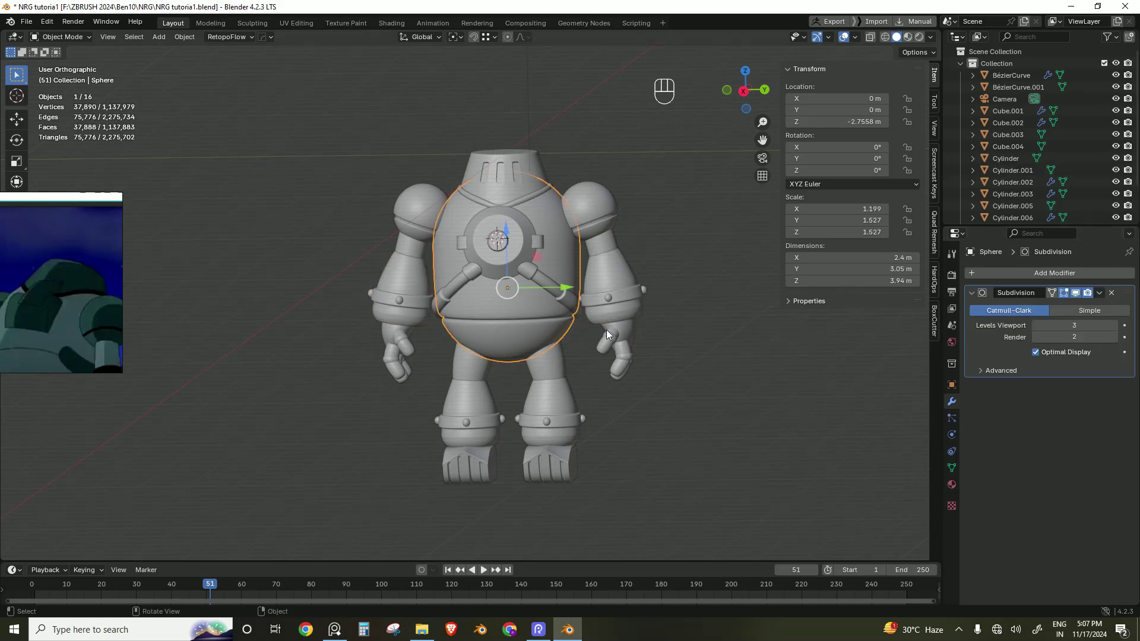
{"action": "left_click_drag", "start_coordinate": [1099, 296], "coordinate": [1076, 308]}
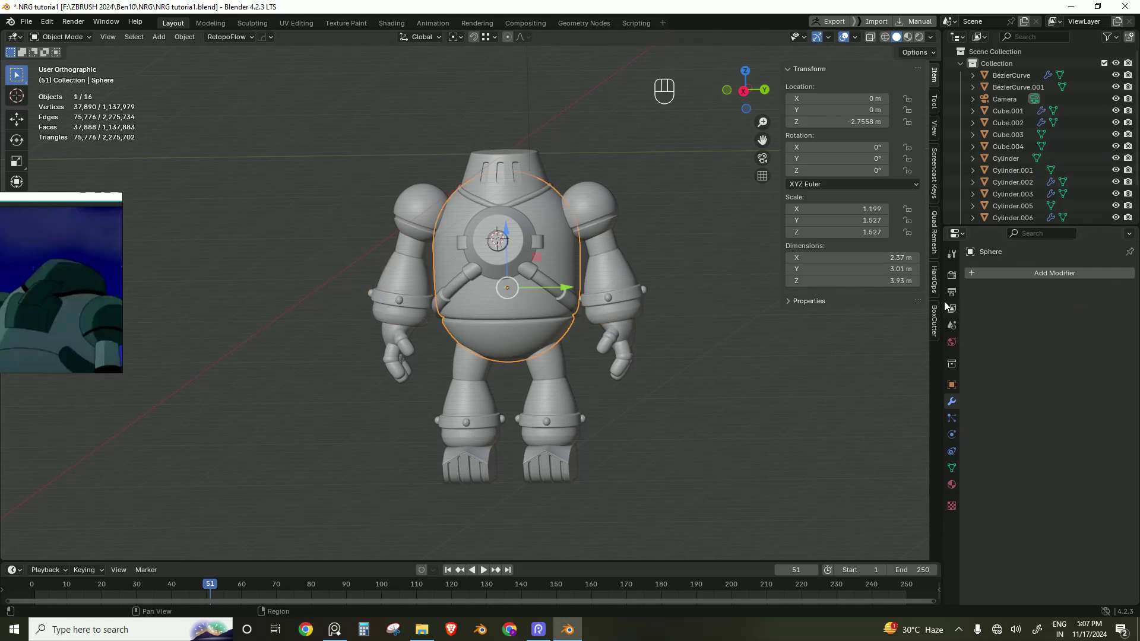
Step: Apply the modifiers on the round chest piece, the chest piece and the body straps
{"action": "left_click", "coordinate": [483, 263]}
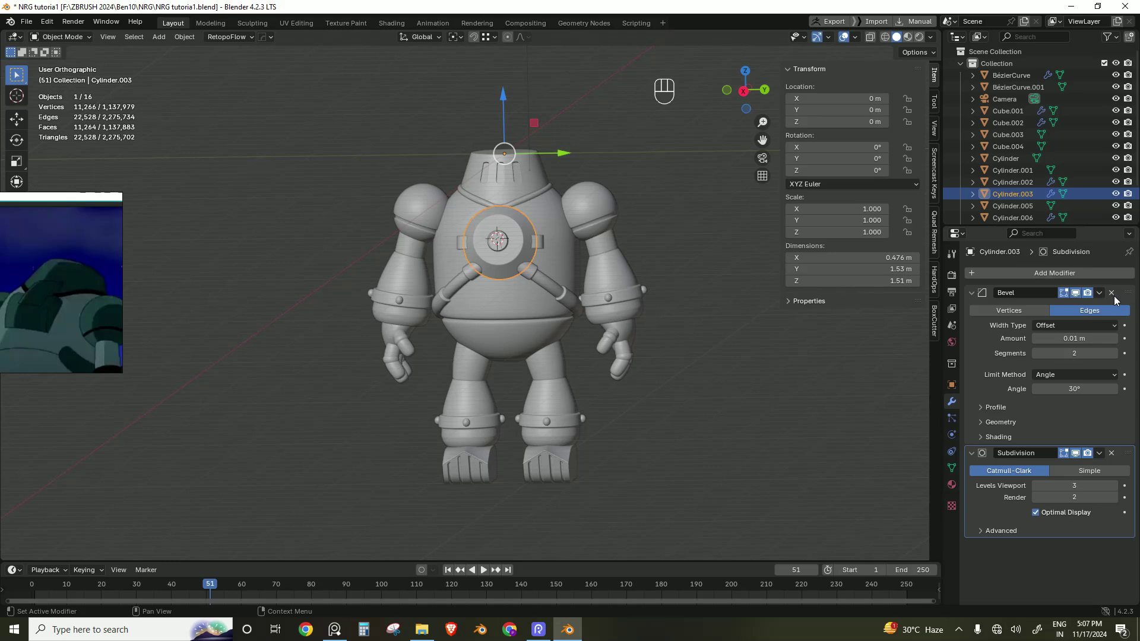
{"action": "left_click_drag", "start_coordinate": [1104, 298], "coordinate": [1085, 309]}
{"action": "left_click_drag", "start_coordinate": [1107, 292], "coordinate": [1033, 302]}
{"action": "left_click", "coordinate": [467, 250]}
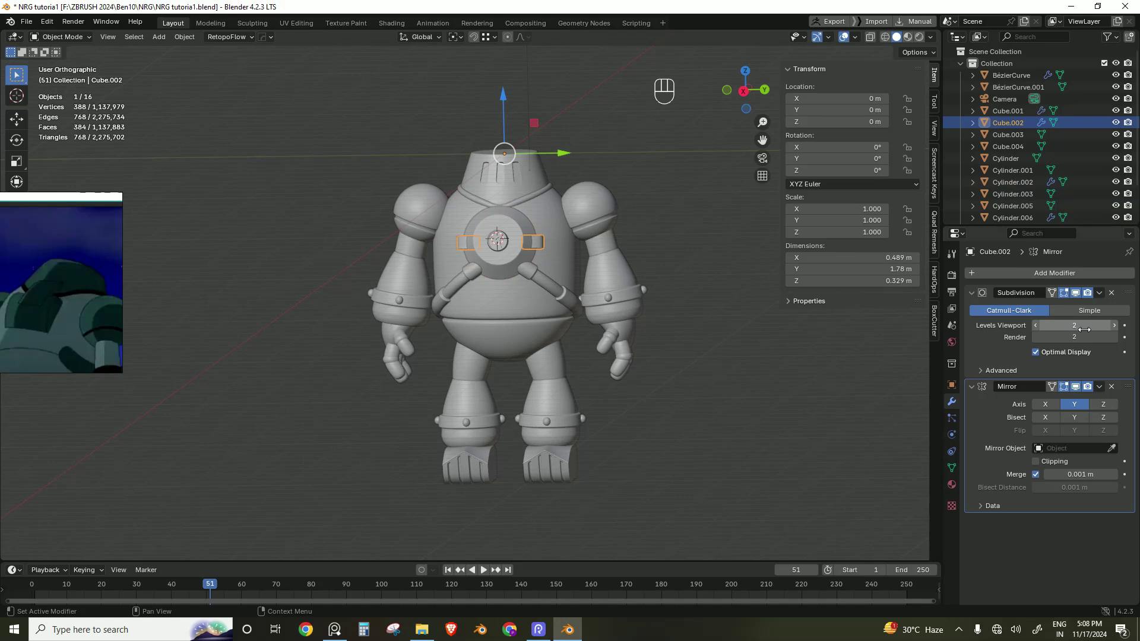
{"action": "left_click_drag", "start_coordinate": [1106, 294], "coordinate": [1086, 310]}
{"action": "left_click_drag", "start_coordinate": [1104, 295], "coordinate": [1078, 306]}
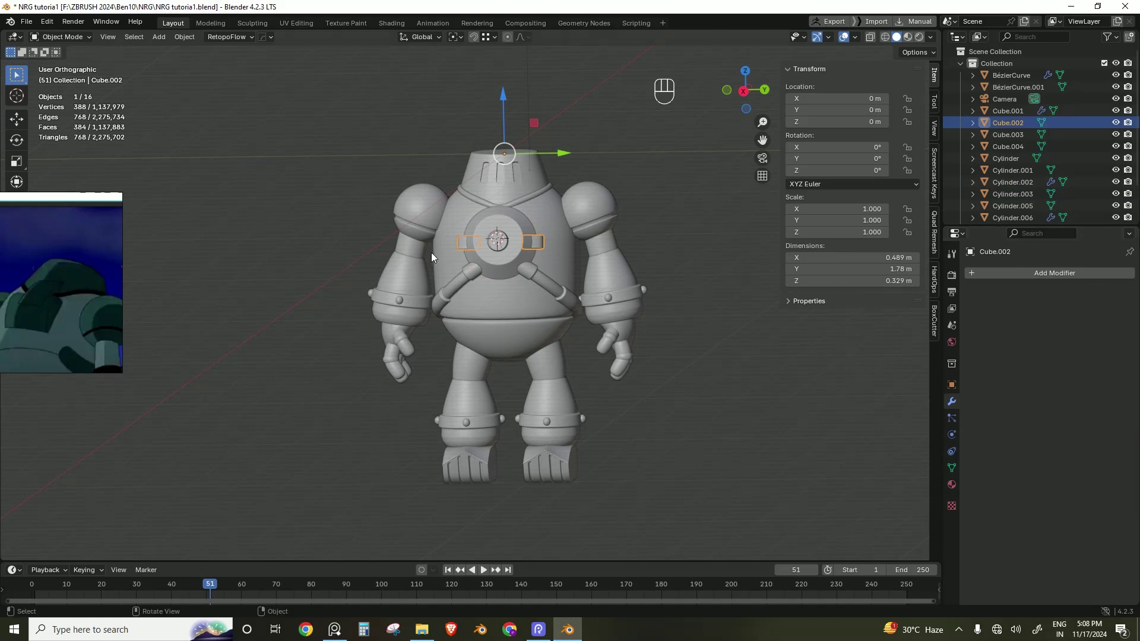
{"action": "left_click", "coordinate": [507, 248]}
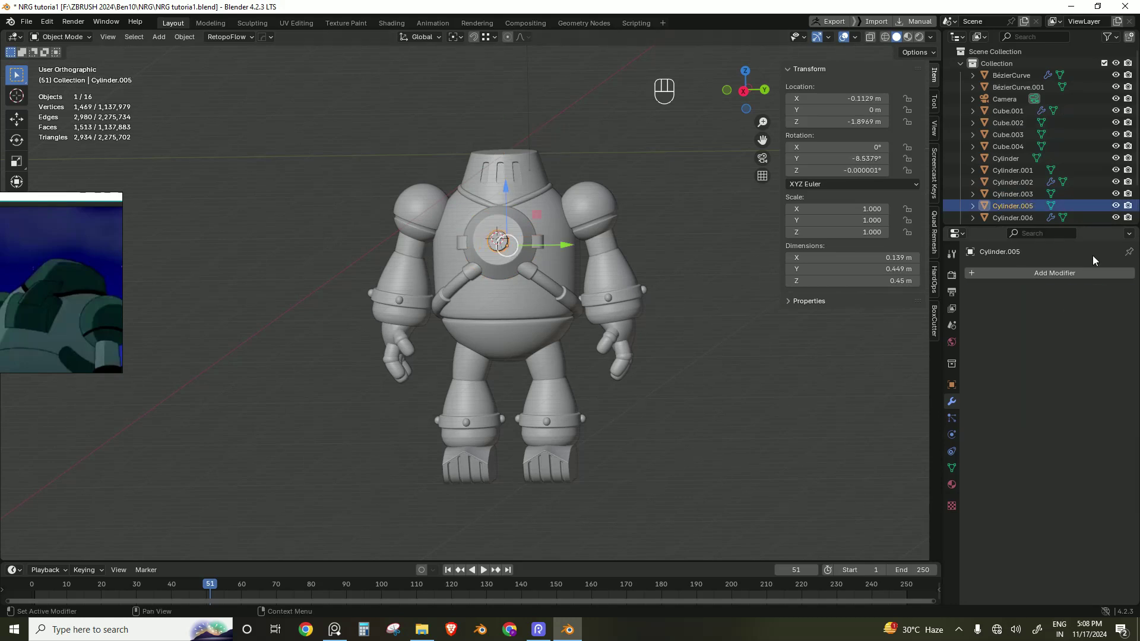
{"action": "left_click", "coordinate": [535, 285]}
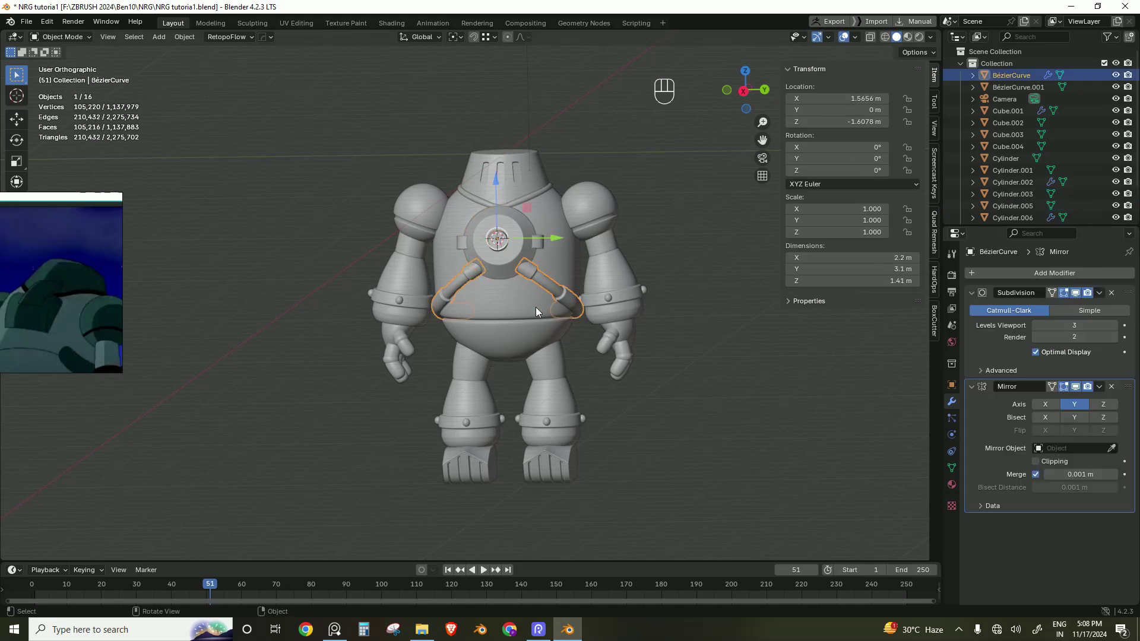
{"action": "left_click_drag", "start_coordinate": [1097, 297], "coordinate": [1081, 310]}
{"action": "left_click_drag", "start_coordinate": [1100, 290], "coordinate": [1085, 302]}
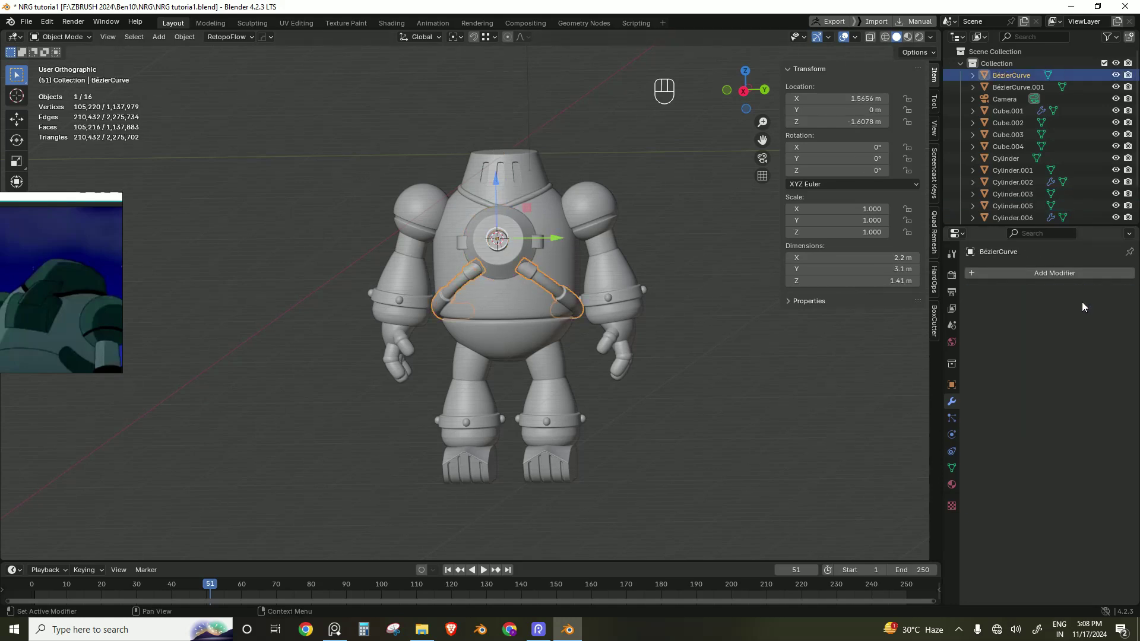
Step: Apply Subdivision and Mirror on the lower legs and the feet
{"action": "left_click", "coordinate": [565, 380]}
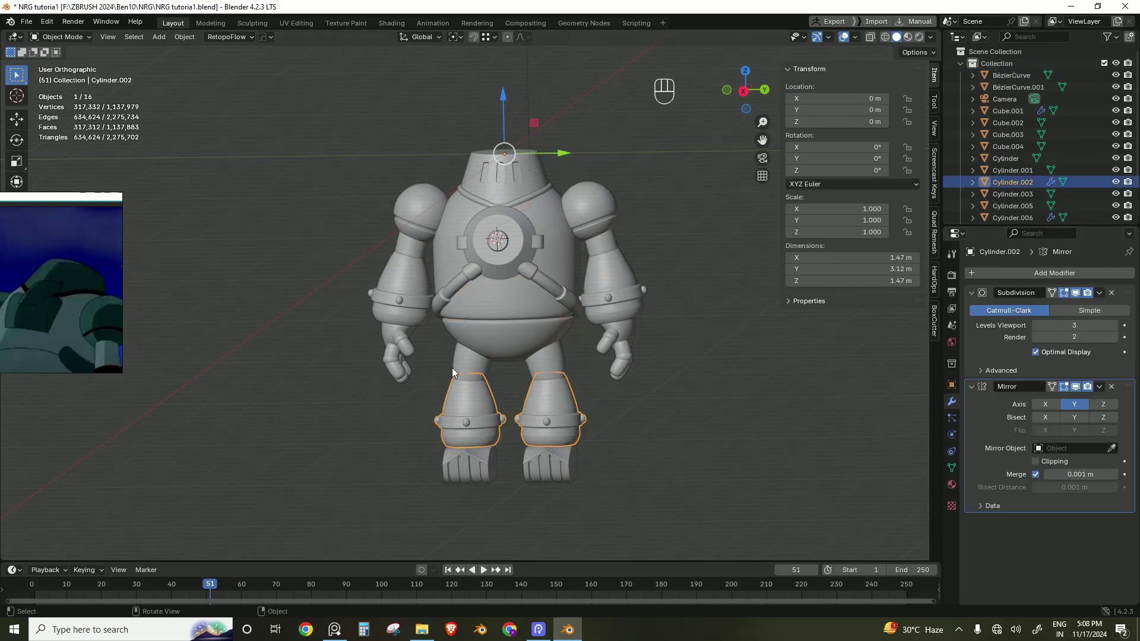
{"action": "left_click_drag", "start_coordinate": [1099, 299], "coordinate": [1084, 311]}
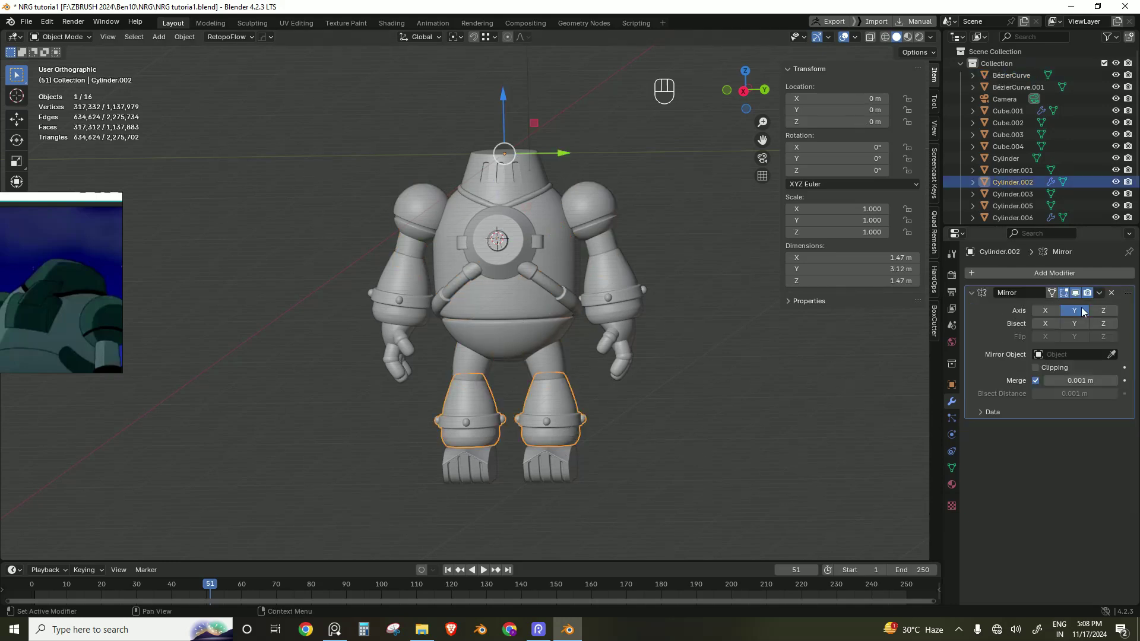
{"action": "left_click_drag", "start_coordinate": [1105, 298], "coordinate": [1077, 308]}
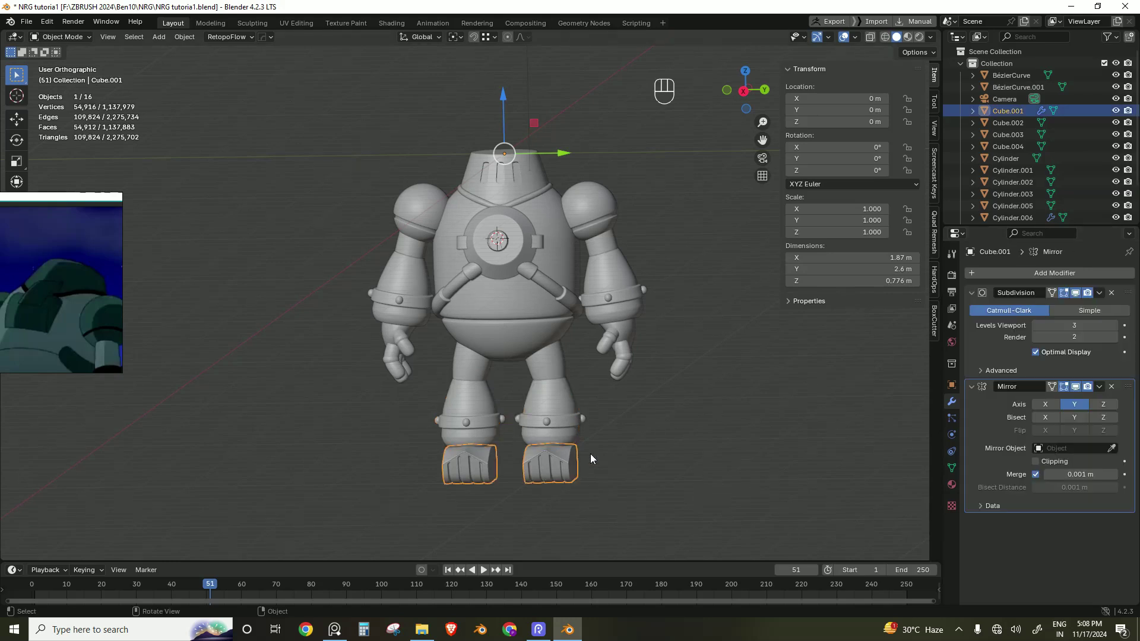
{"action": "left_click_drag", "start_coordinate": [1102, 291], "coordinate": [1079, 310]}
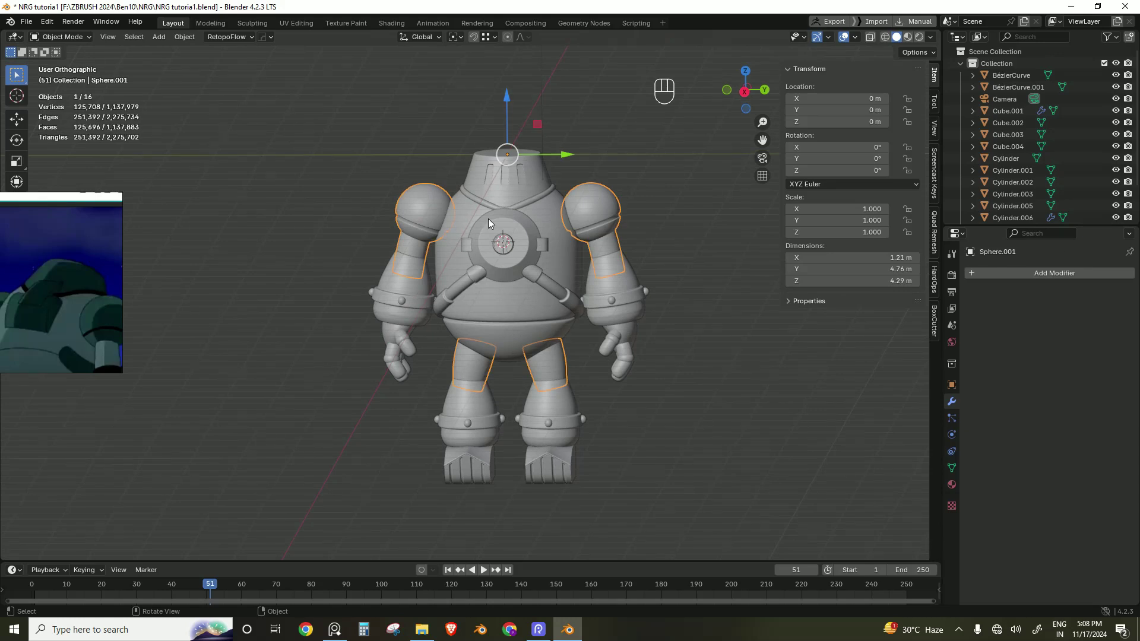
Step: In Sphere.001's mesh, select both linked upper arms and separate them by selection
{"action": "key", "text": "/"}
{"action": "left_click", "coordinate": [383, 351]}
{"action": "key", "text": "Tab"}
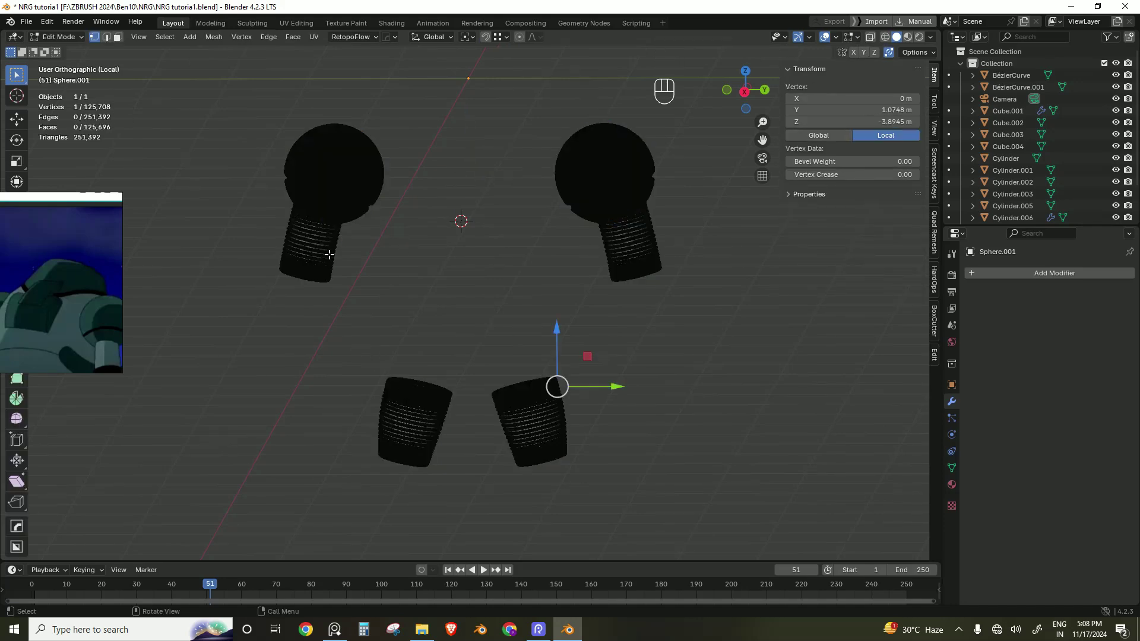
{"action": "key", "text": "/"}
{"action": "key", "text": "/"}
{"action": "key", "text": "l"}
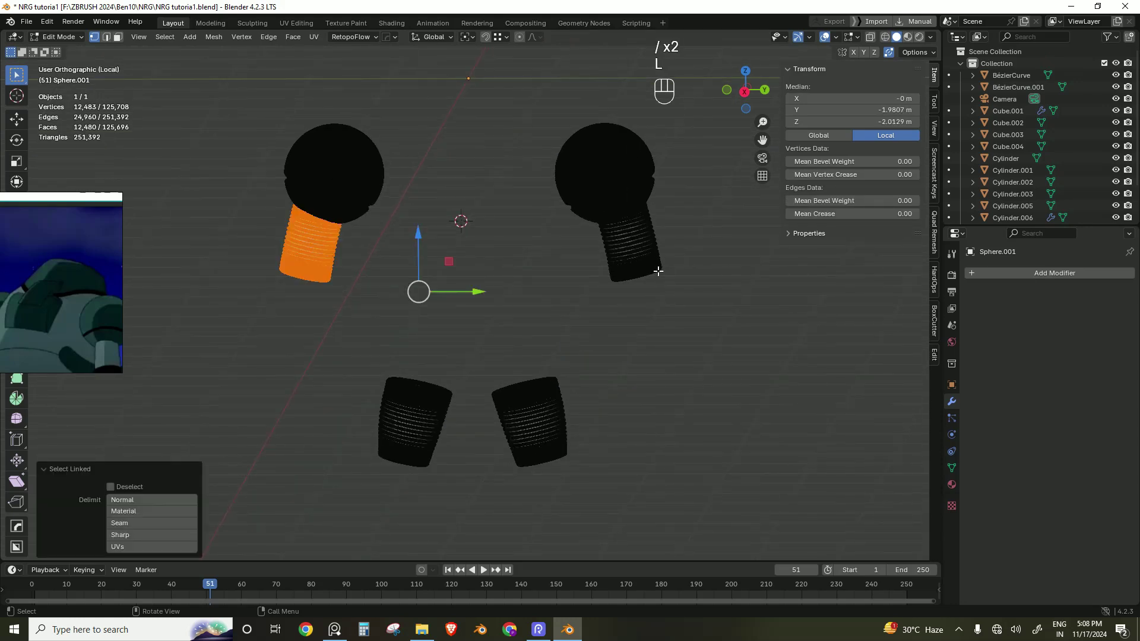
{"action": "key", "text": "l"}
{"action": "key", "text": "p"}
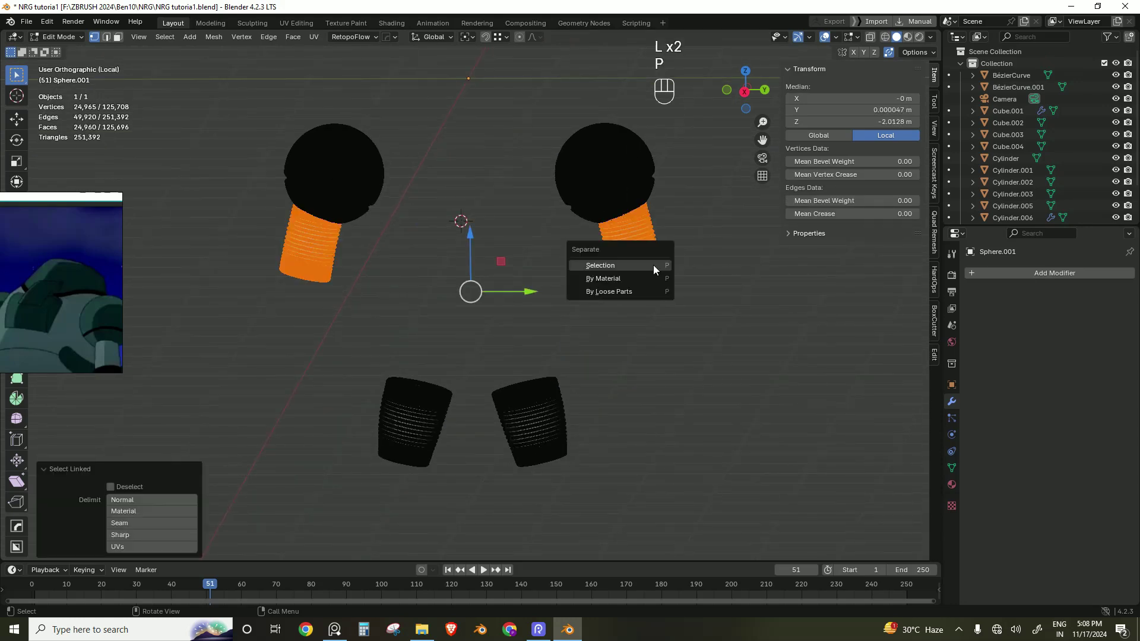
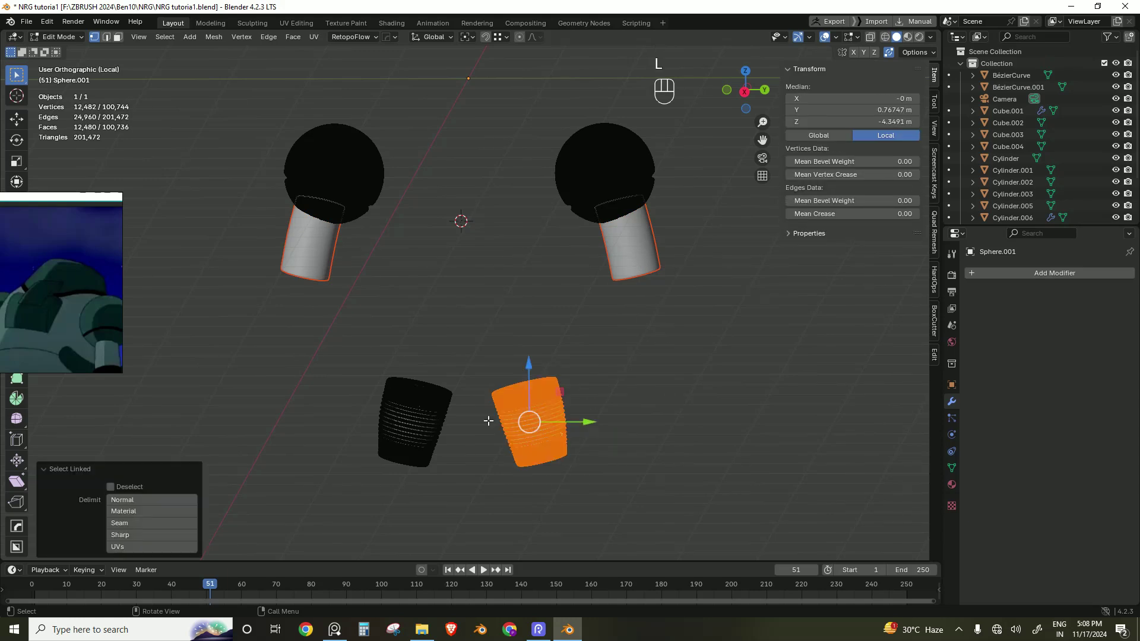
Step: Separate both thighs into their own object and return to the whole robot
{"action": "key", "text": "l"}
{"action": "key", "text": "p"}
{"action": "key", "text": "Tab"}
{"action": "left_click", "coordinate": [652, 385]}
{"action": "key", "text": "/"}
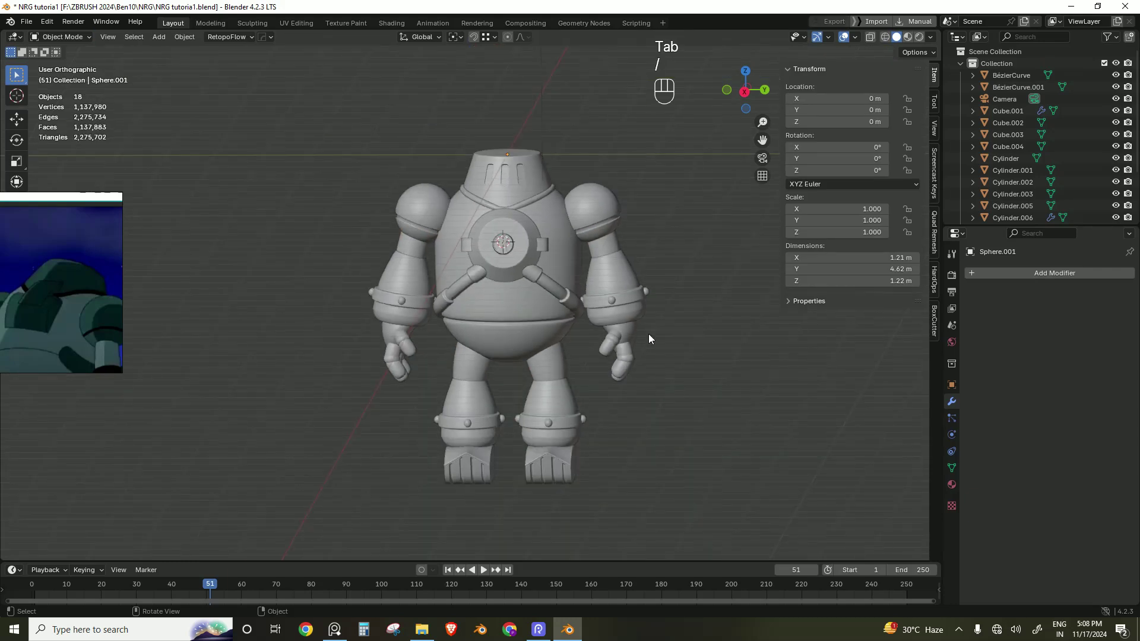
Step: Add a Boolean modifier to Sphere.001 targeting the body Sphere, set to Union
{"action": "left_click", "coordinate": [603, 205]}
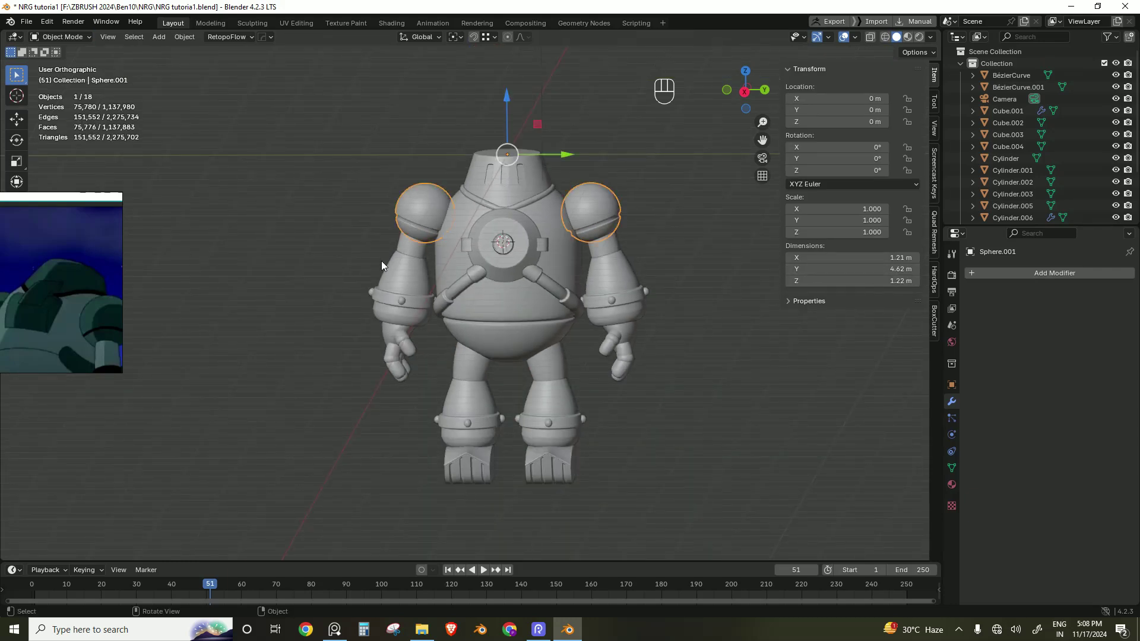
{"action": "left_click", "coordinate": [404, 253]}
{"action": "left_click", "coordinate": [394, 276]}
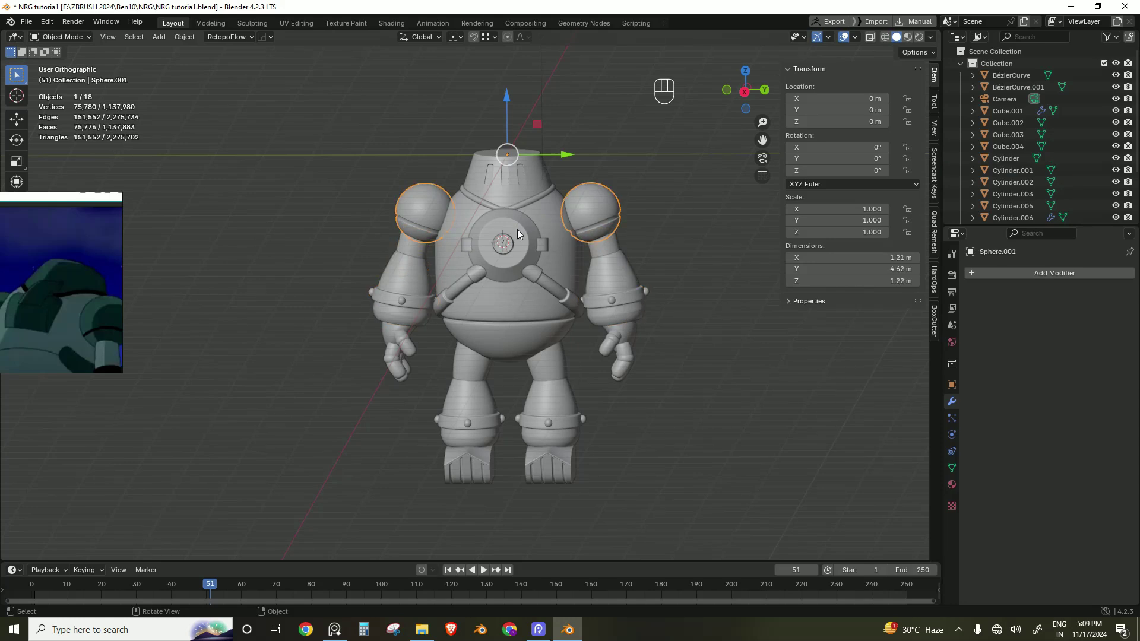
{"action": "left_click_drag", "start_coordinate": [1059, 279], "coordinate": [933, 293]}
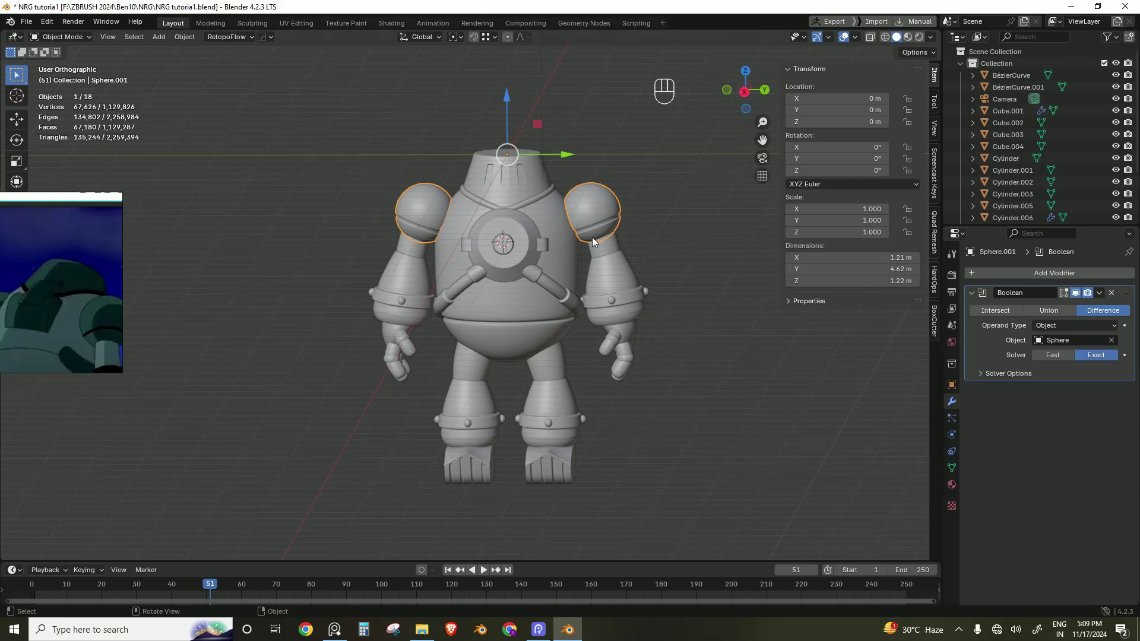
{"action": "left_click_drag", "start_coordinate": [1102, 293], "coordinate": [1079, 306]}
{"action": "left_click", "coordinate": [731, 341]}
Step: Hide the body Sphere in the Outliner to check the union result
{"action": "left_click", "coordinate": [578, 266]}
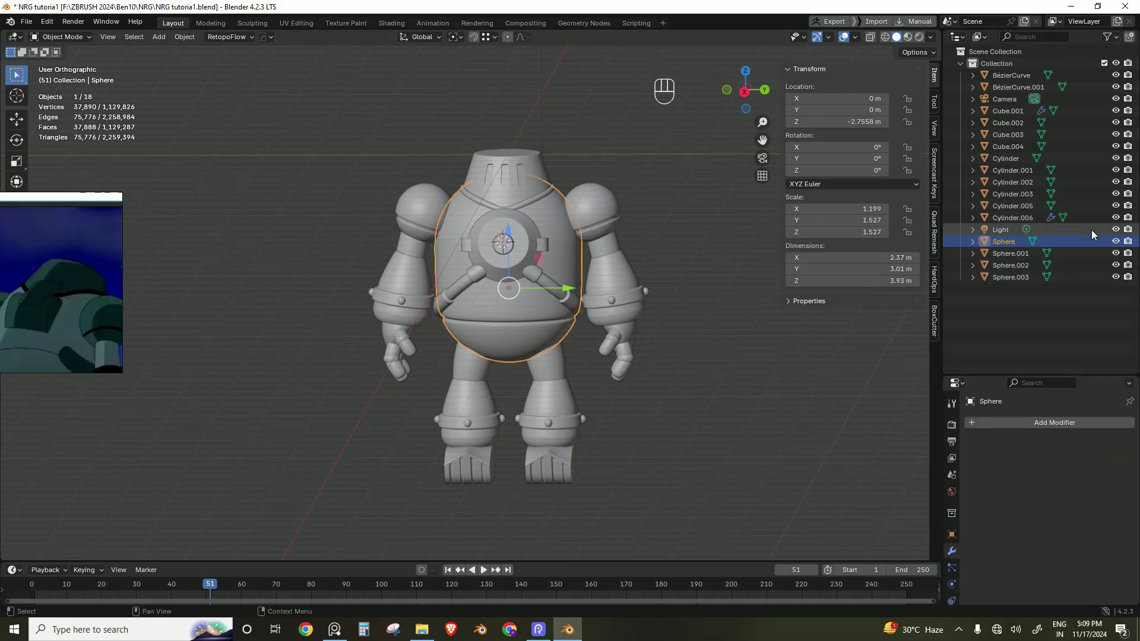
{"action": "left_click", "coordinate": [1123, 245]}
{"action": "left_click", "coordinate": [1124, 245]}
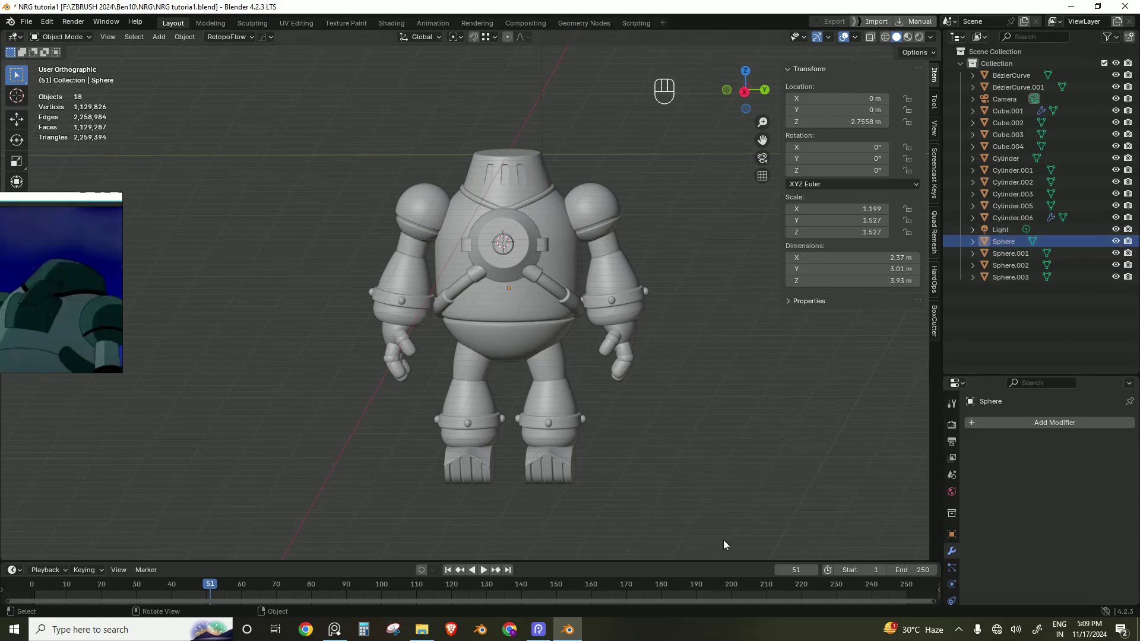
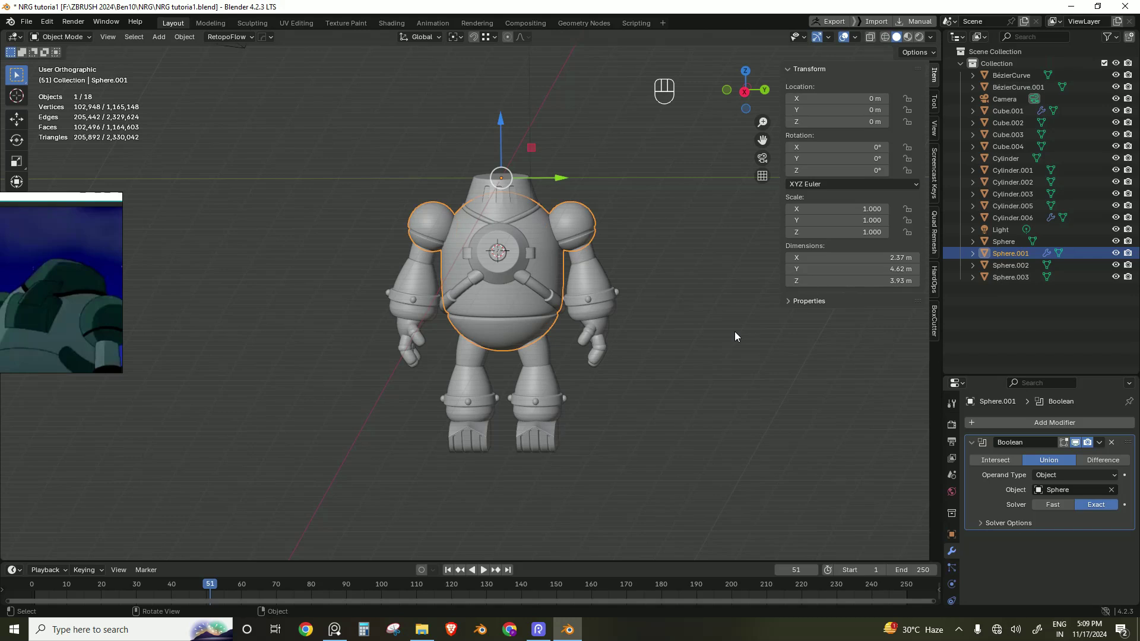
Step: Apply the shoulder Boolean union and inspect the merged mesh alone in Edit Mode
{"action": "left_click_drag", "start_coordinate": [1099, 446], "coordinate": [1080, 456]}
{"action": "left_click", "coordinate": [653, 262]}
{"action": "left_click", "coordinate": [545, 256]}
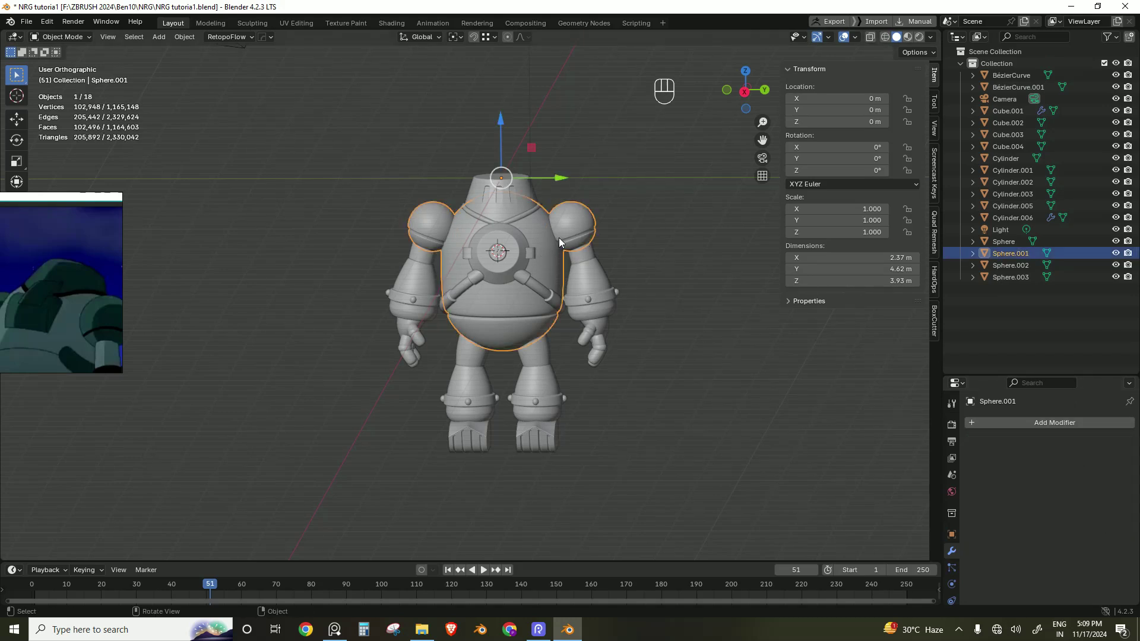
{"action": "key", "text": "/"}
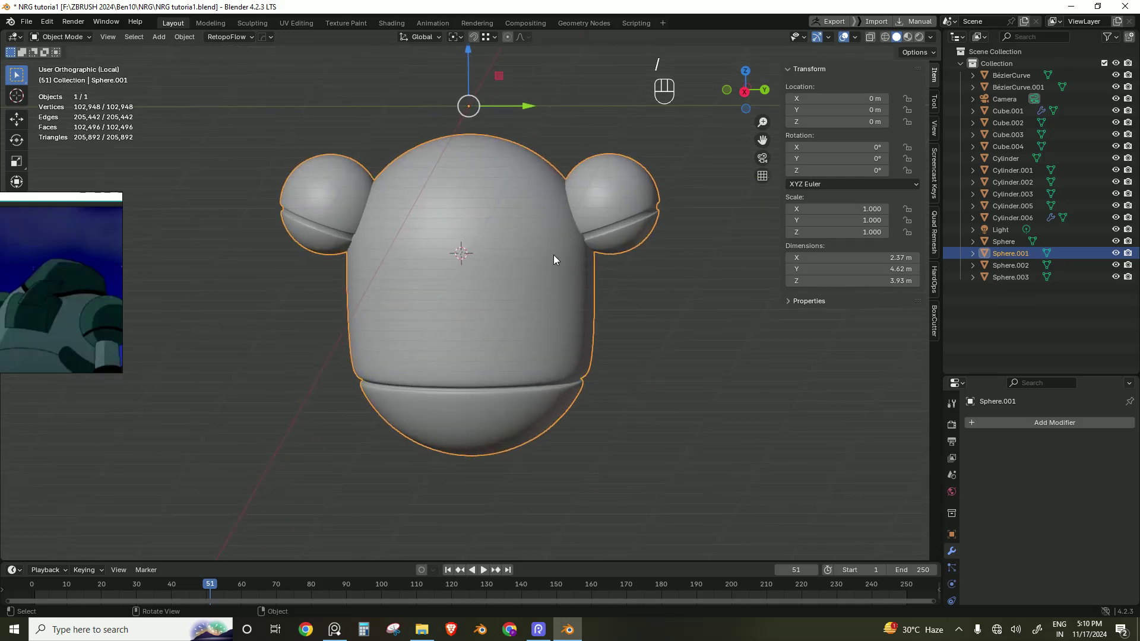
{"action": "key", "text": "Tab"}
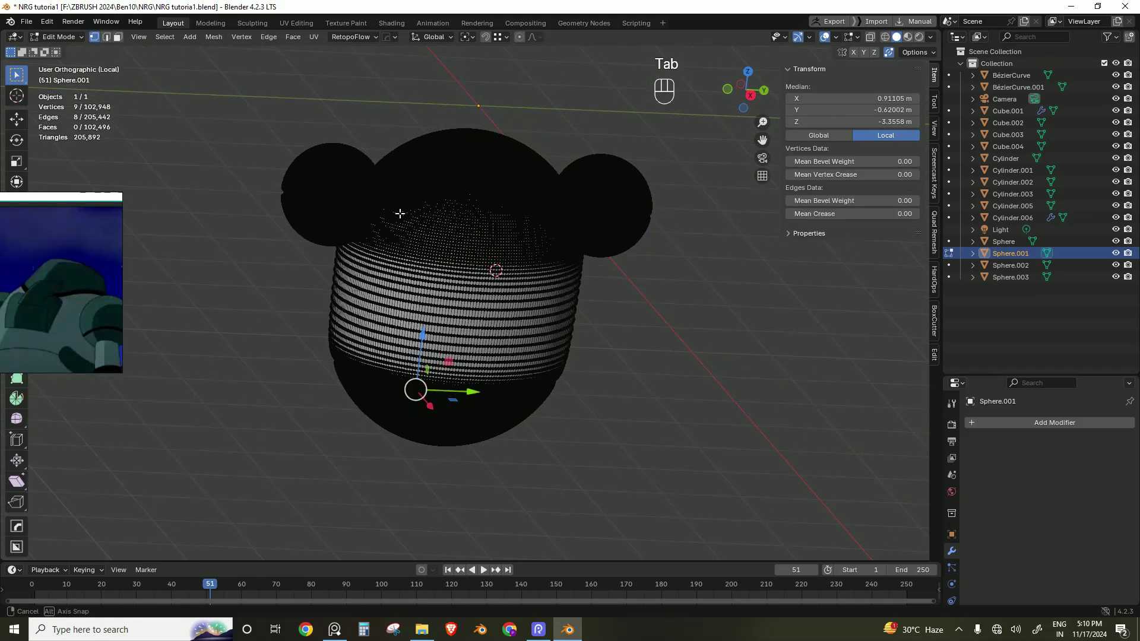
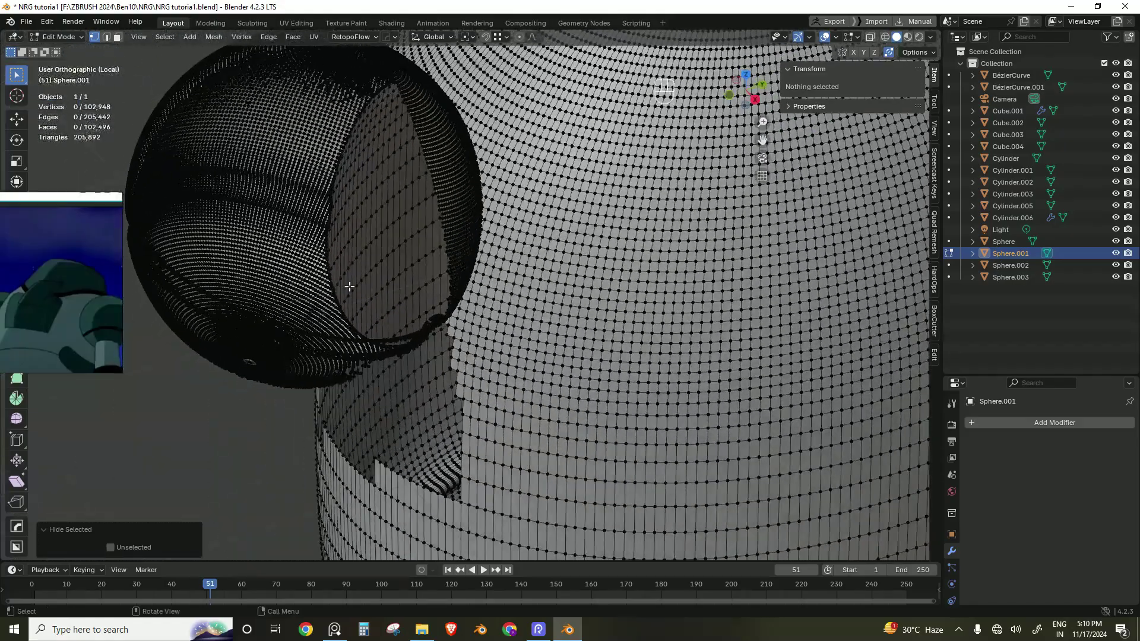
Step: Hide and reveal geometry to check inside, then return to the full robot in Object Mode
{"action": "key", "text": "ctrl+z"}
{"action": "key", "text": "ctrl+z"}
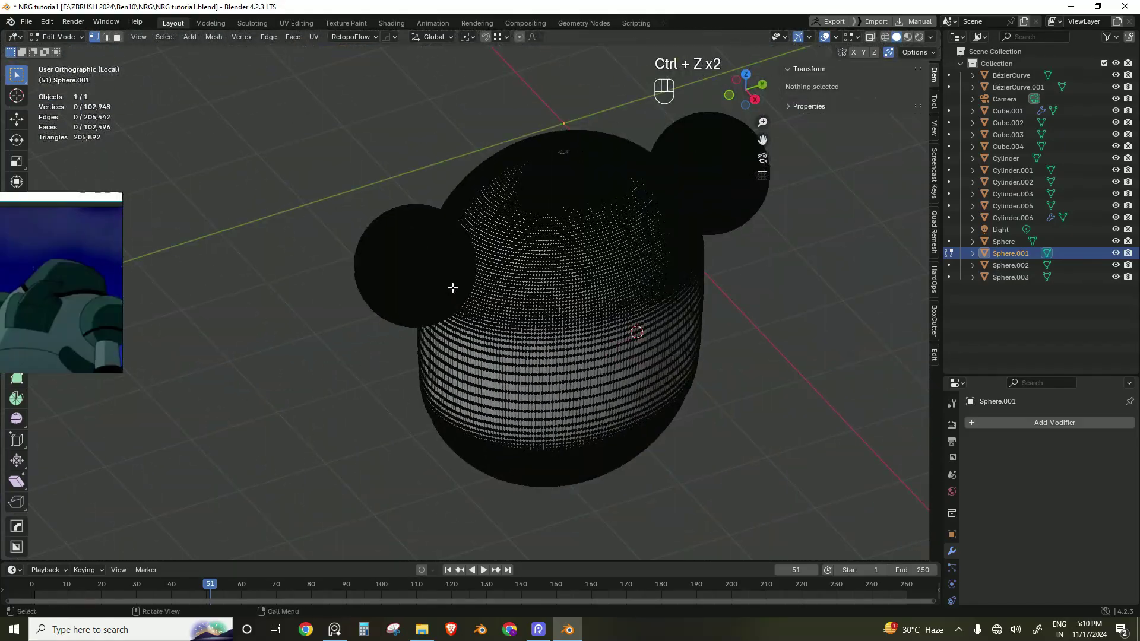
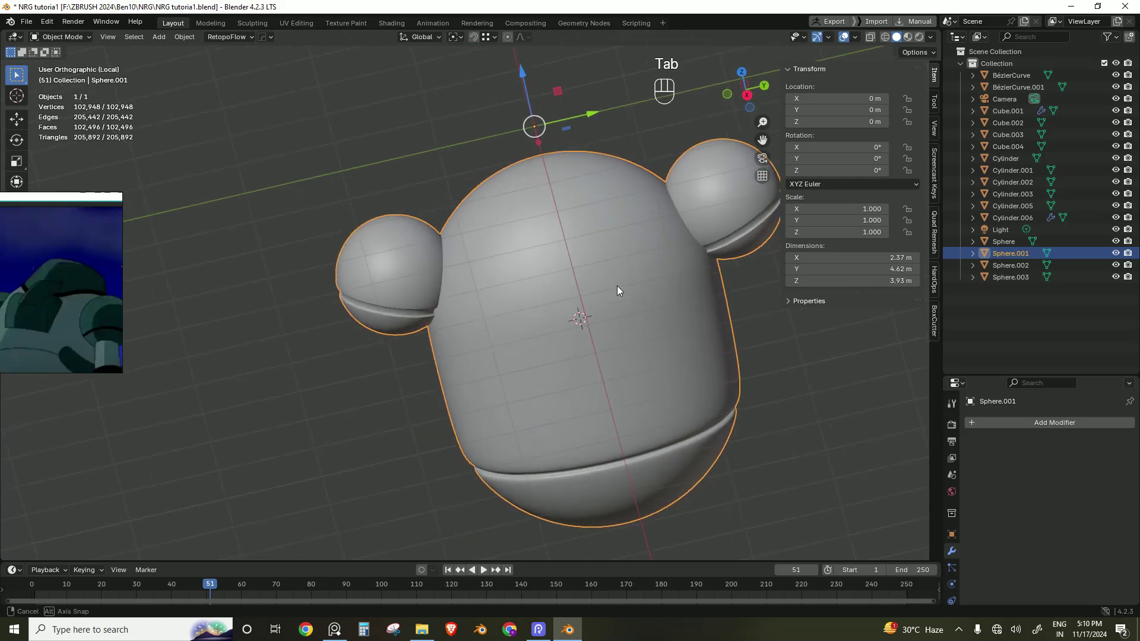
{"action": "key", "text": "/"}
{"action": "left_click", "coordinate": [656, 290]}
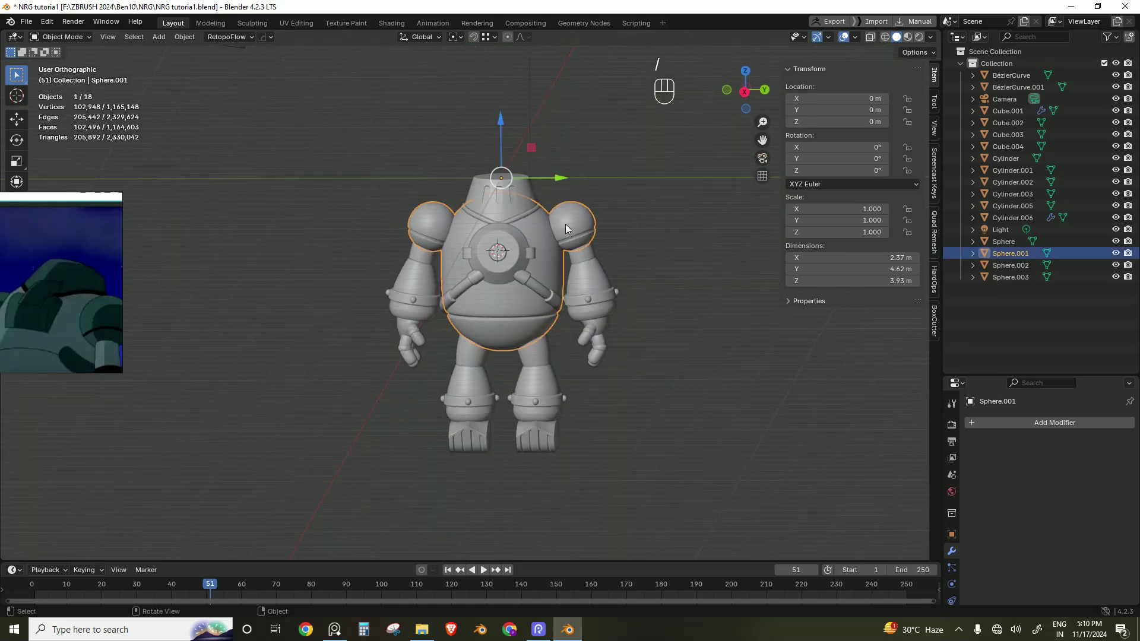
Step: Pick the Cylinder as the body's Boolean union object and apply it
{"action": "left_click_drag", "start_coordinate": [1029, 421], "coordinate": [869, 245]}
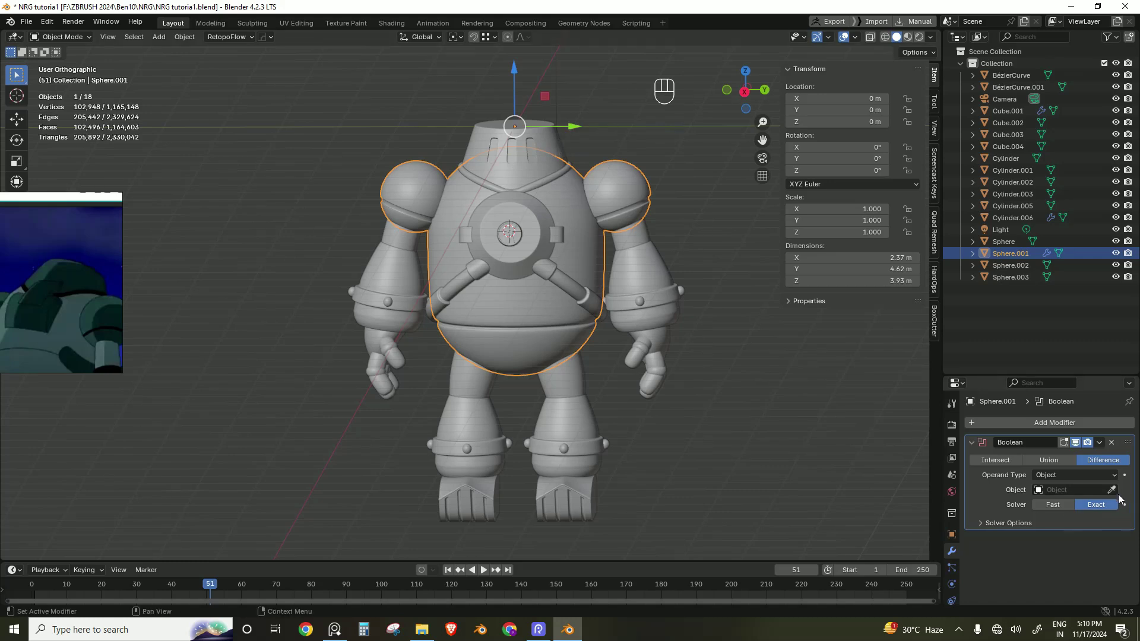
{"action": "left_click", "coordinate": [1119, 492]}
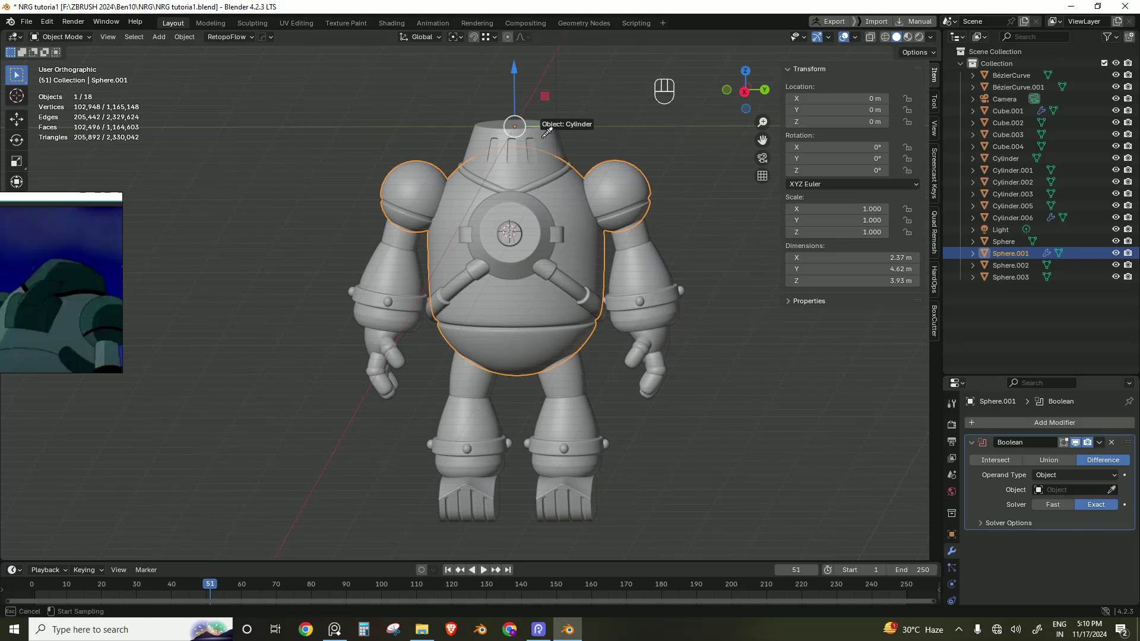
{"action": "left_click_drag", "start_coordinate": [1076, 492], "coordinate": [1068, 576]}
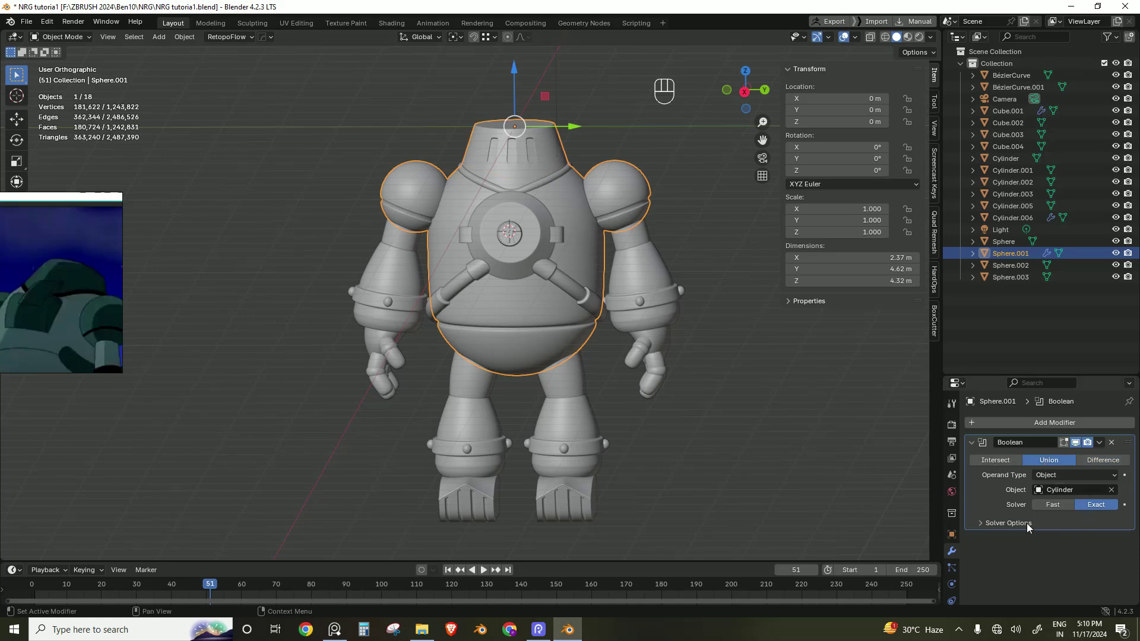
{"action": "left_click_drag", "start_coordinate": [1100, 441], "coordinate": [544, 173]}
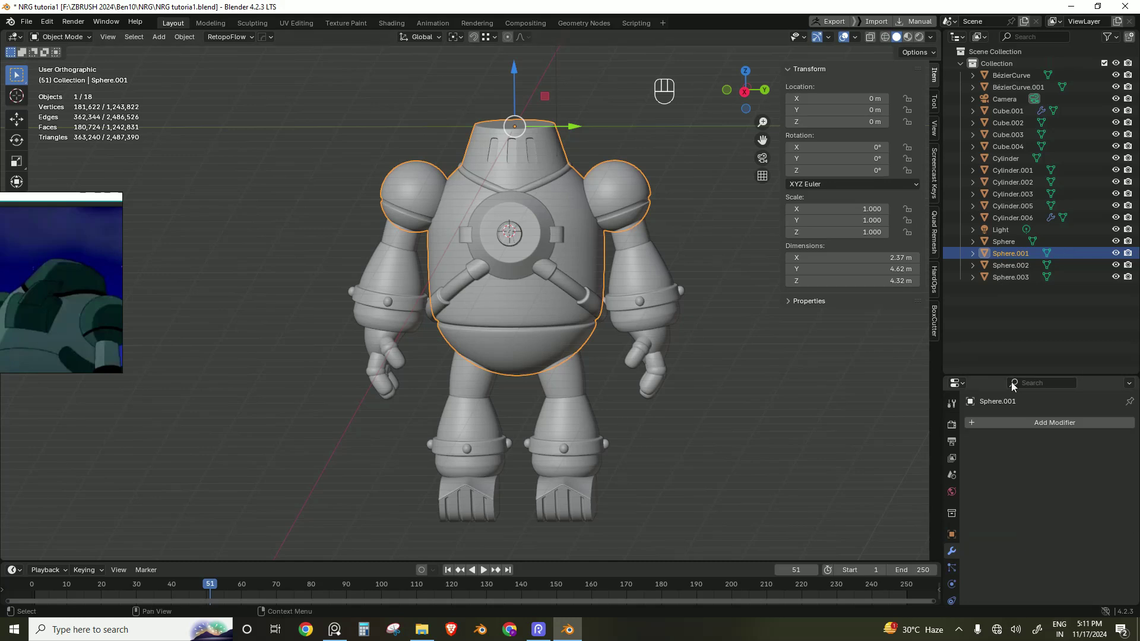
Step: Union BézierCurve.001 into the body with a new Boolean and apply it
{"action": "left_click_drag", "start_coordinate": [1051, 426], "coordinate": [915, 253]}
{"action": "left_click", "coordinate": [1006, 458]}
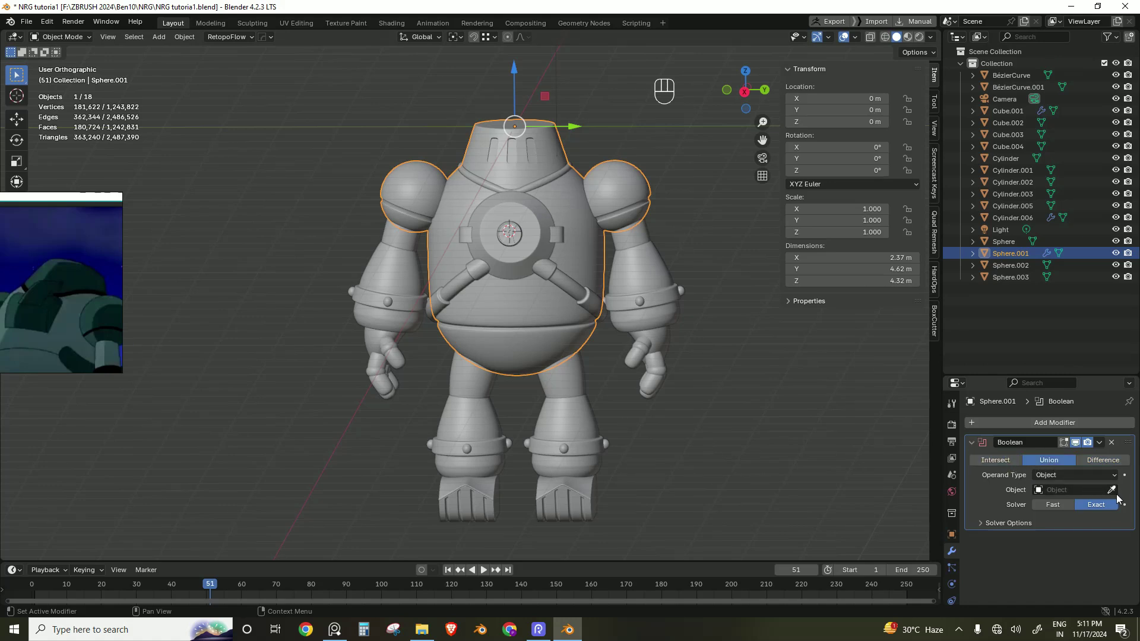
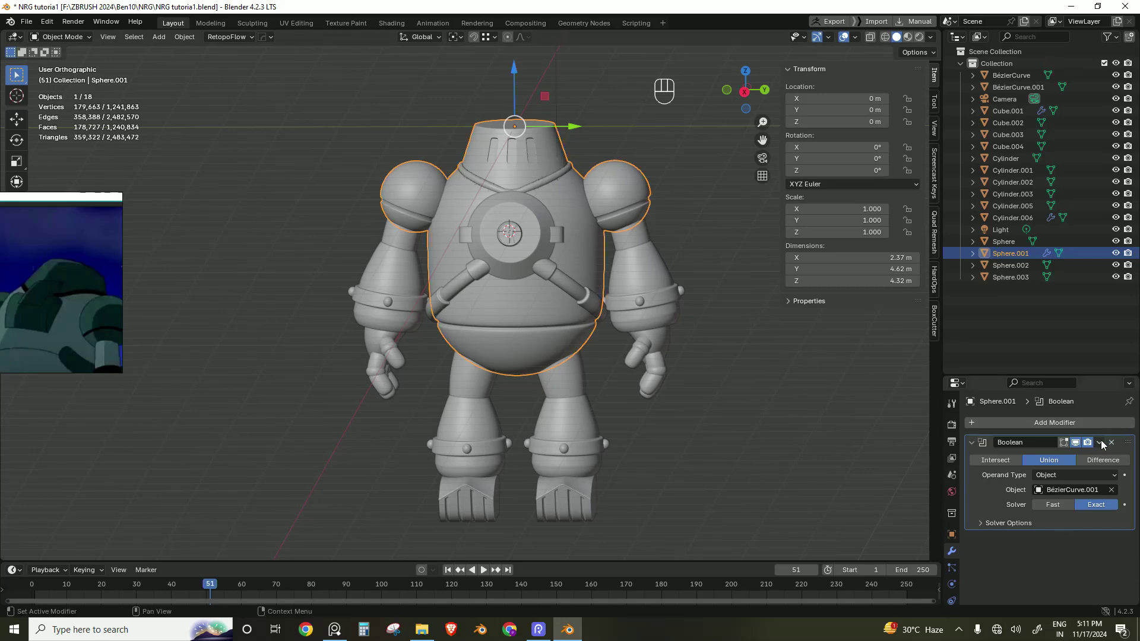
{"action": "left_click_drag", "start_coordinate": [1106, 445], "coordinate": [579, 175]}
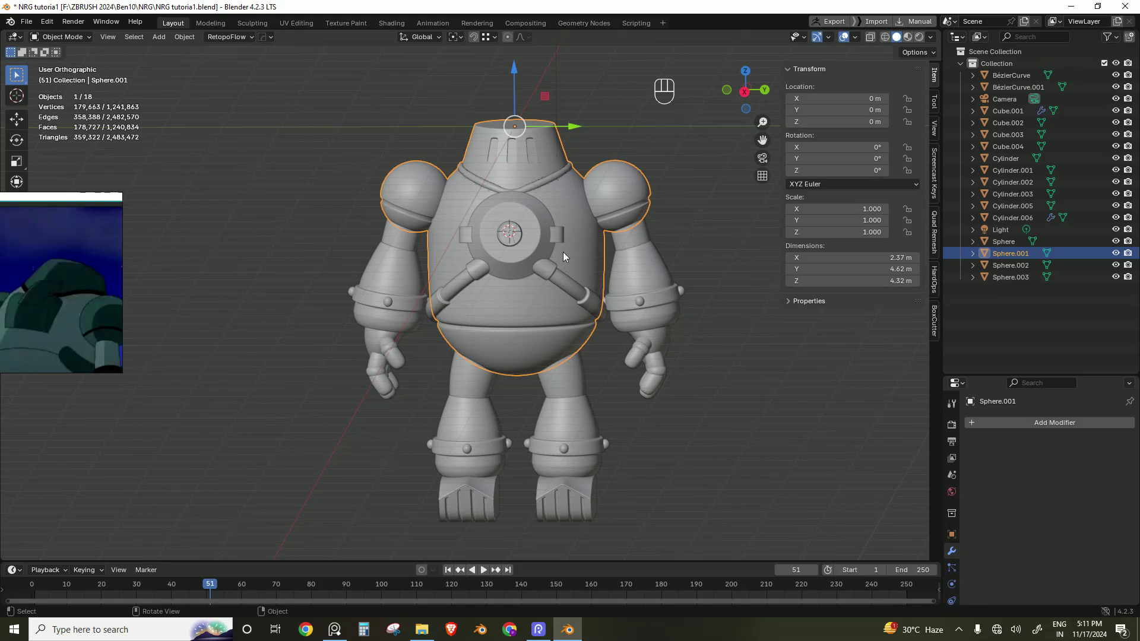
Step: Union the upper arms into the body mesh and apply it
{"action": "left_click_drag", "start_coordinate": [1025, 428], "coordinate": [876, 248]}
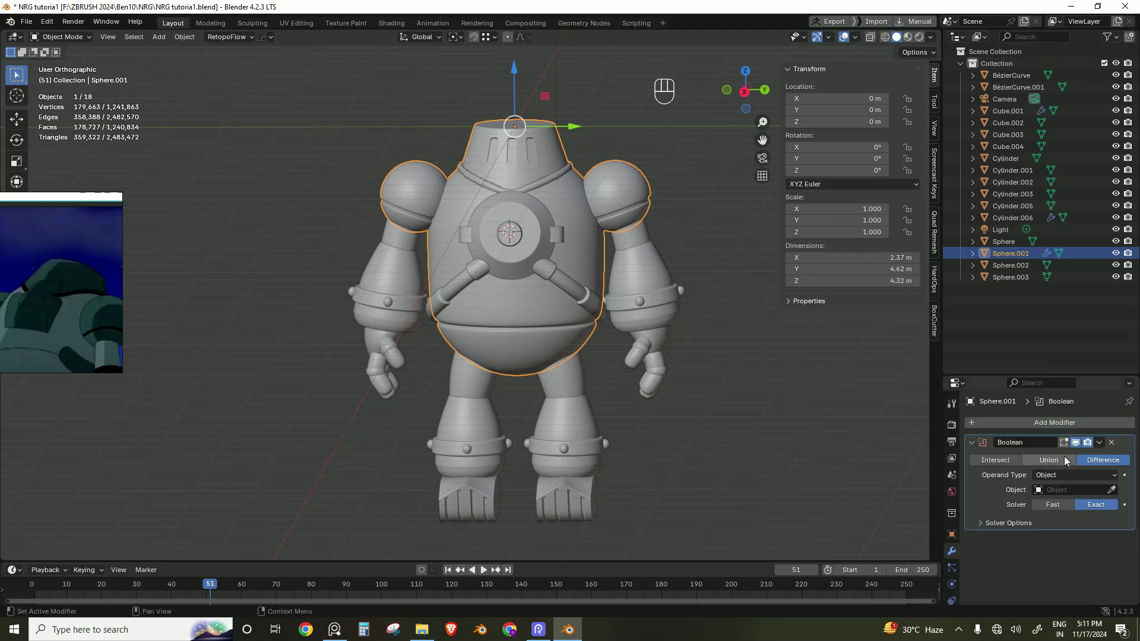
{"action": "left_click", "coordinate": [1044, 459]}
{"action": "left_click", "coordinate": [1116, 492]}
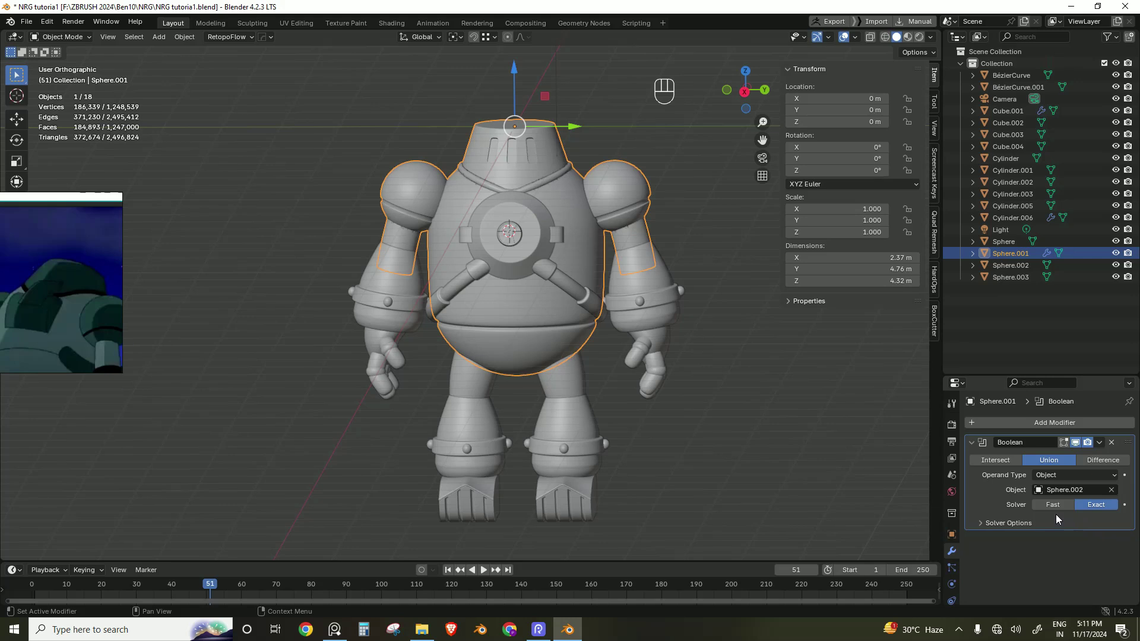
{"action": "left_click_drag", "start_coordinate": [1106, 445], "coordinate": [1082, 456]}
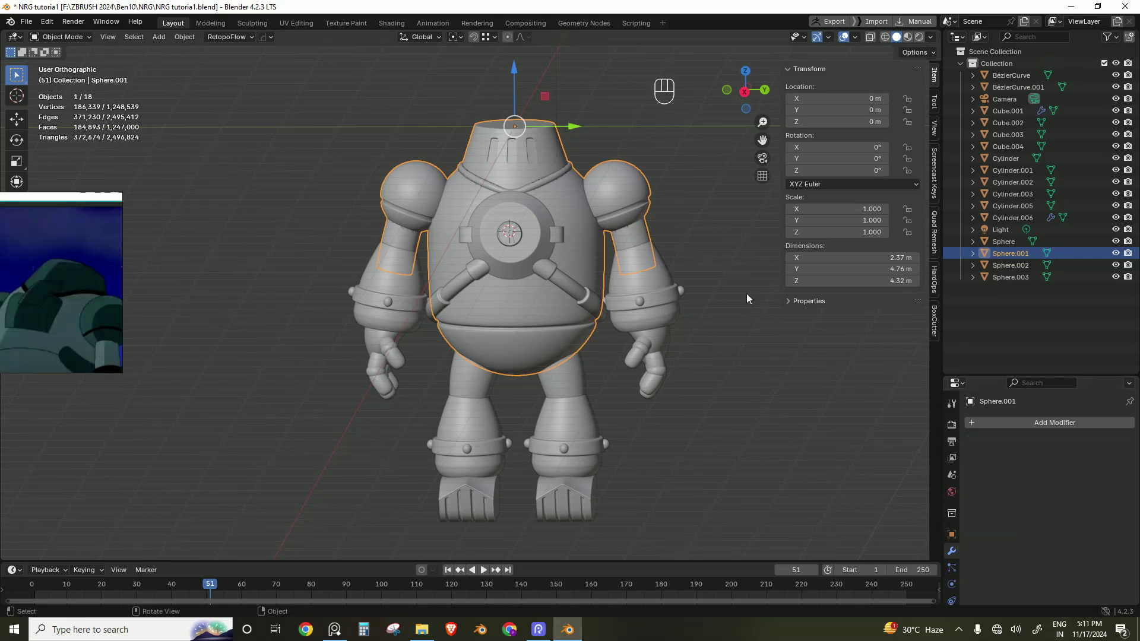
Step: Union the forearms into the body mesh, apply it, and save the file
{"action": "left_click_drag", "start_coordinate": [1032, 428], "coordinate": [885, 250]}
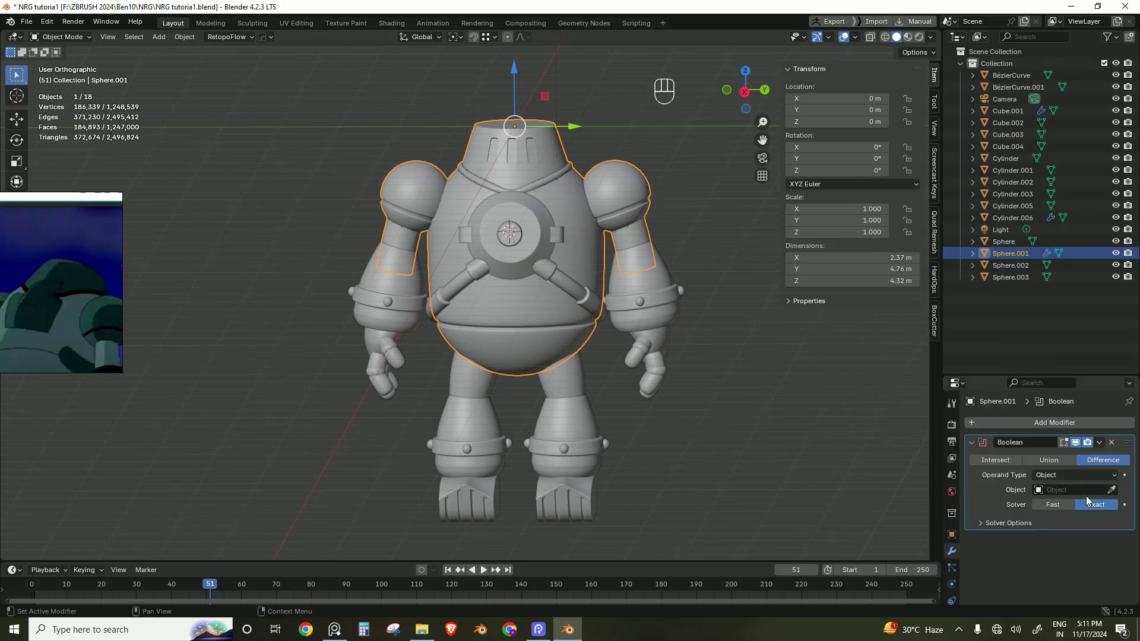
{"action": "left_click", "coordinate": [1067, 460]}
{"action": "left_click", "coordinate": [1116, 492]}
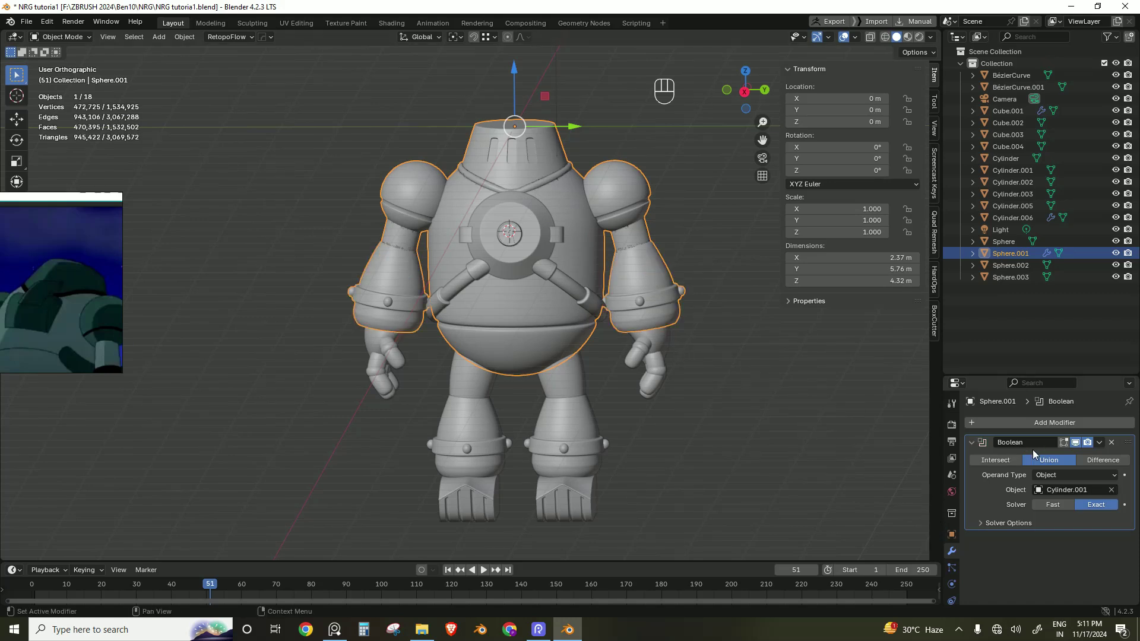
{"action": "left_click_drag", "start_coordinate": [1103, 446], "coordinate": [718, 345]}
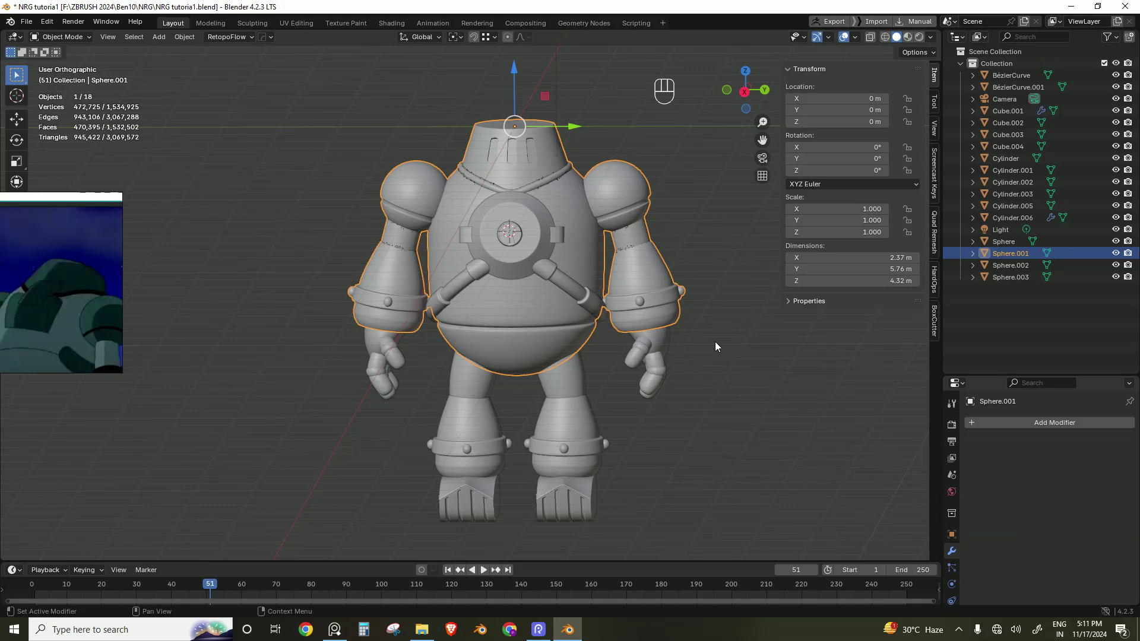
{"action": "left_click", "coordinate": [718, 346]}
{"action": "key", "text": "ctrl+s"}
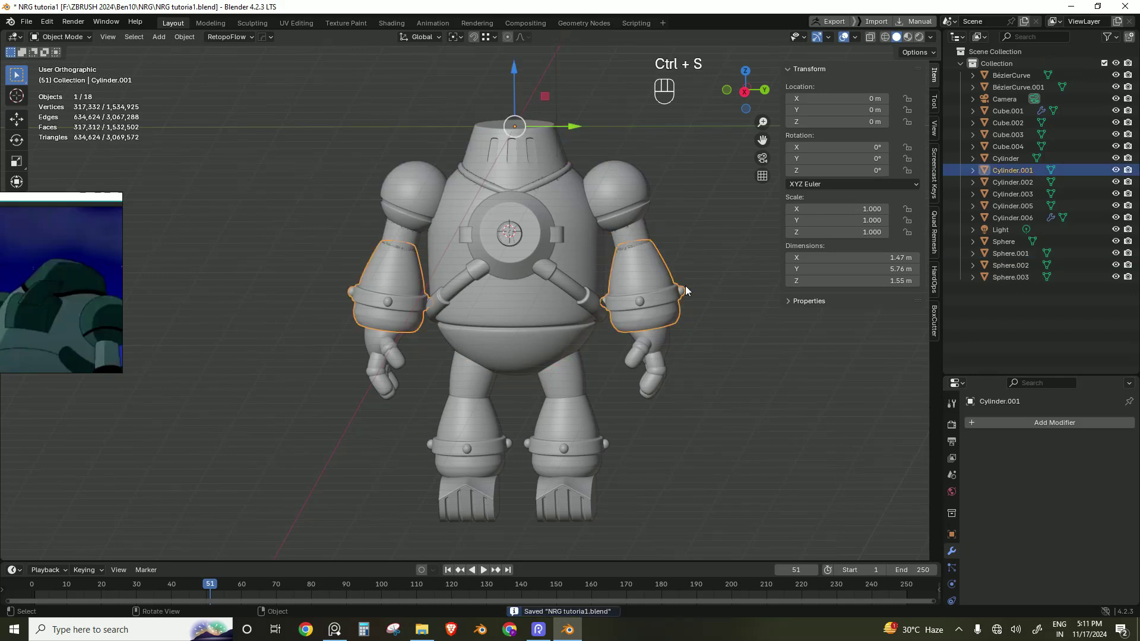
{"action": "left_click_drag", "start_coordinate": [1046, 425], "coordinate": [898, 244]}
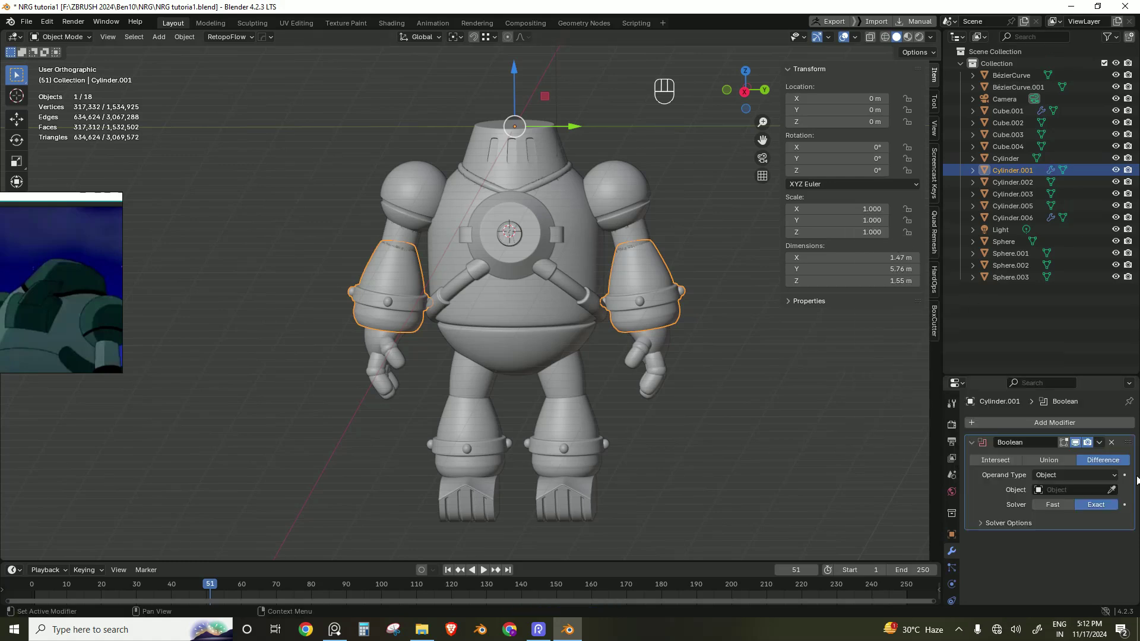
{"action": "left_click_drag", "start_coordinate": [1063, 464], "coordinate": [1064, 465]}
{"action": "left_click", "coordinate": [1116, 494]}
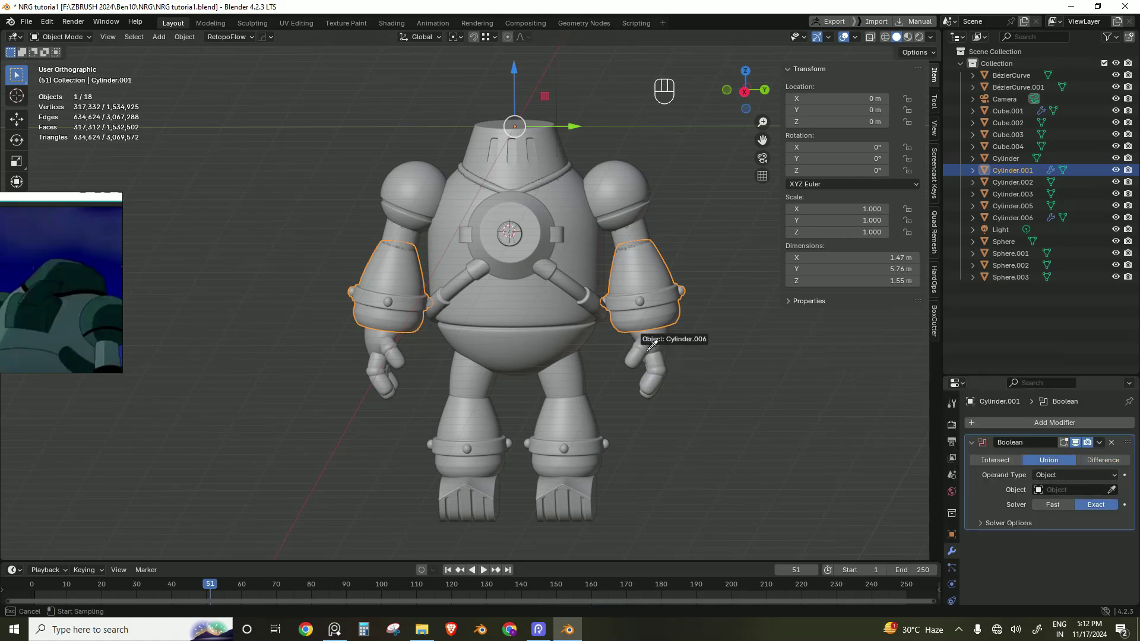
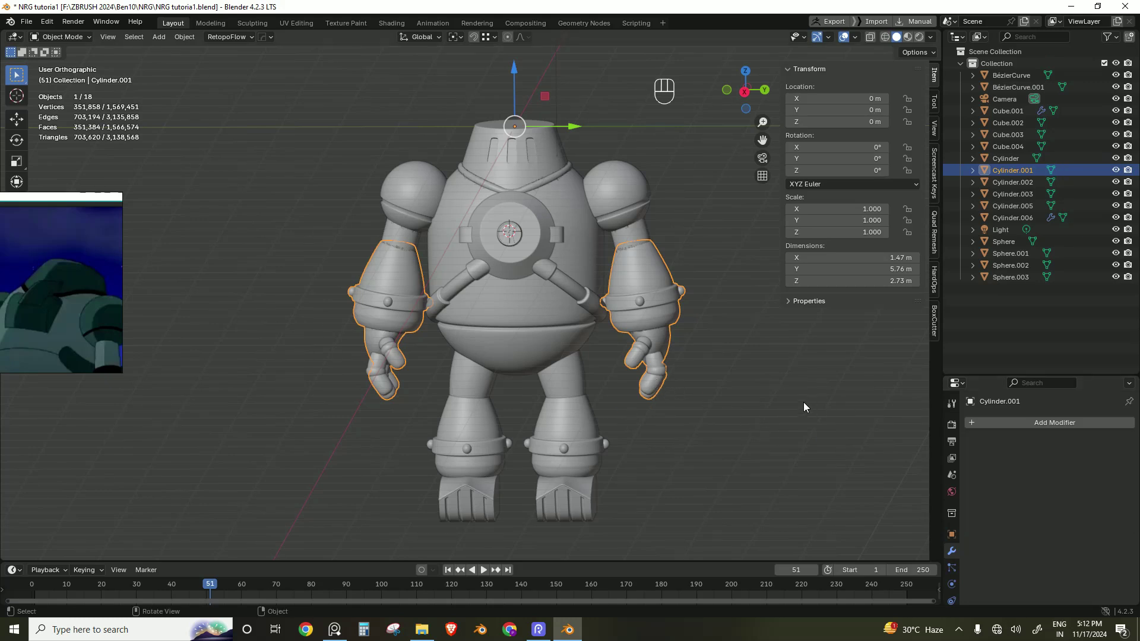
{"action": "left_click", "coordinate": [812, 386]}
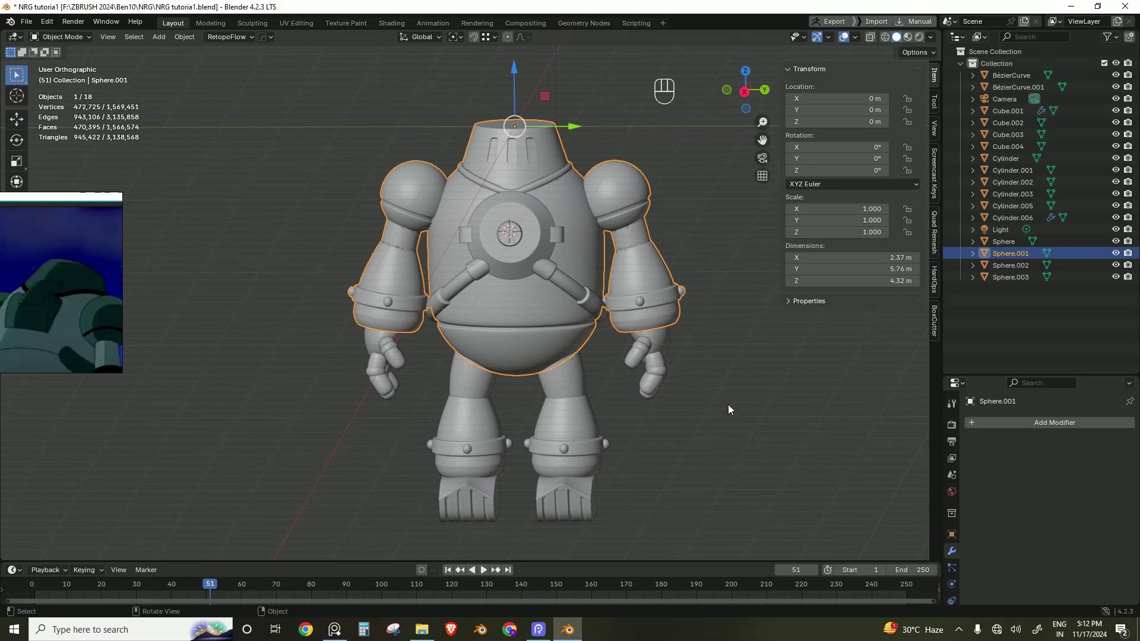
{"action": "key", "text": "ctrl+z"}
{"action": "key", "text": "ctrl+z"}
{"action": "key", "text": "ctrl+z"}
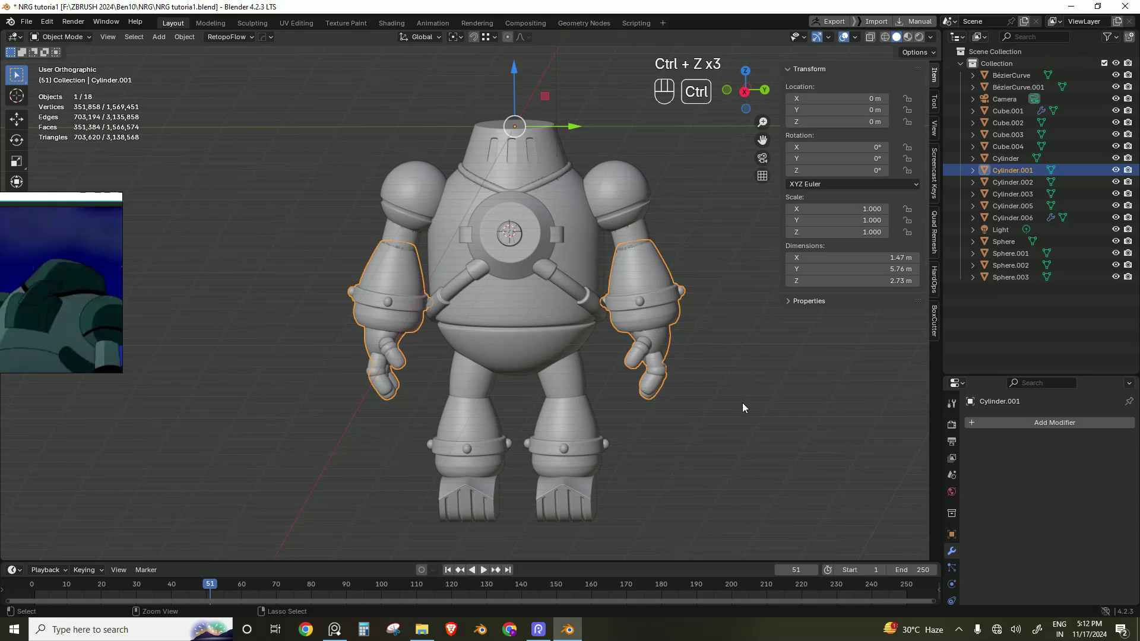
{"action": "key", "text": "ctrl+z"}
{"action": "key", "text": "ctrl+z"}
{"action": "left_click", "coordinate": [748, 406]}
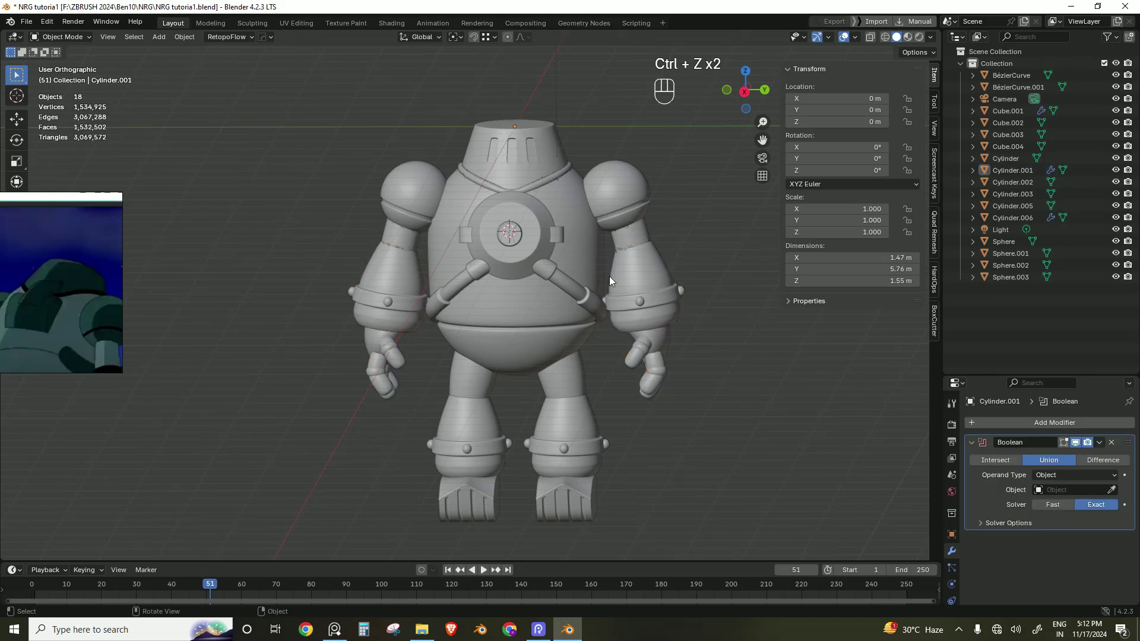
{"action": "left_click", "coordinate": [579, 254]}
Step: Add a Boolean to the body and start picking the hands as its merge object
{"action": "key", "text": "g"}
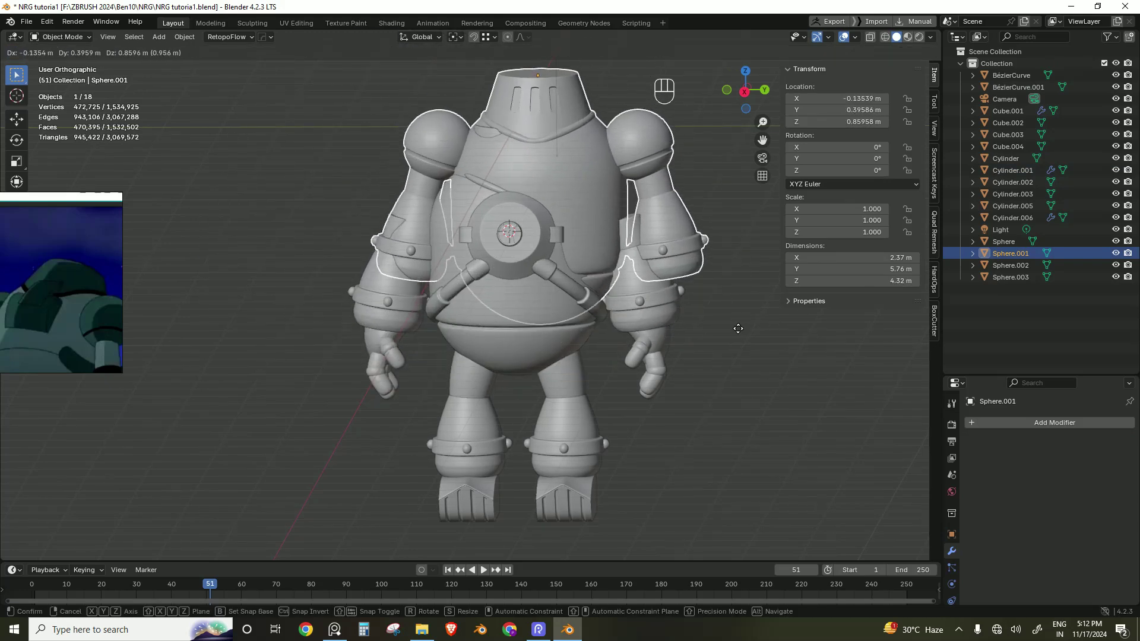
{"action": "key", "text": "Escape"}
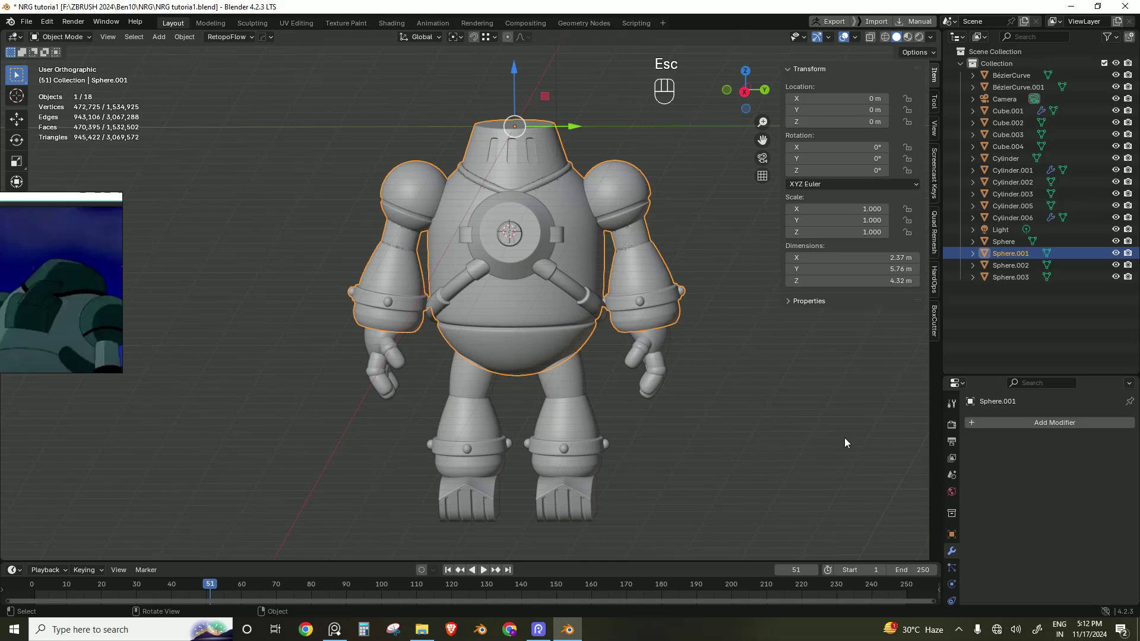
{"action": "left_click_drag", "start_coordinate": [1064, 425], "coordinate": [910, 250]}
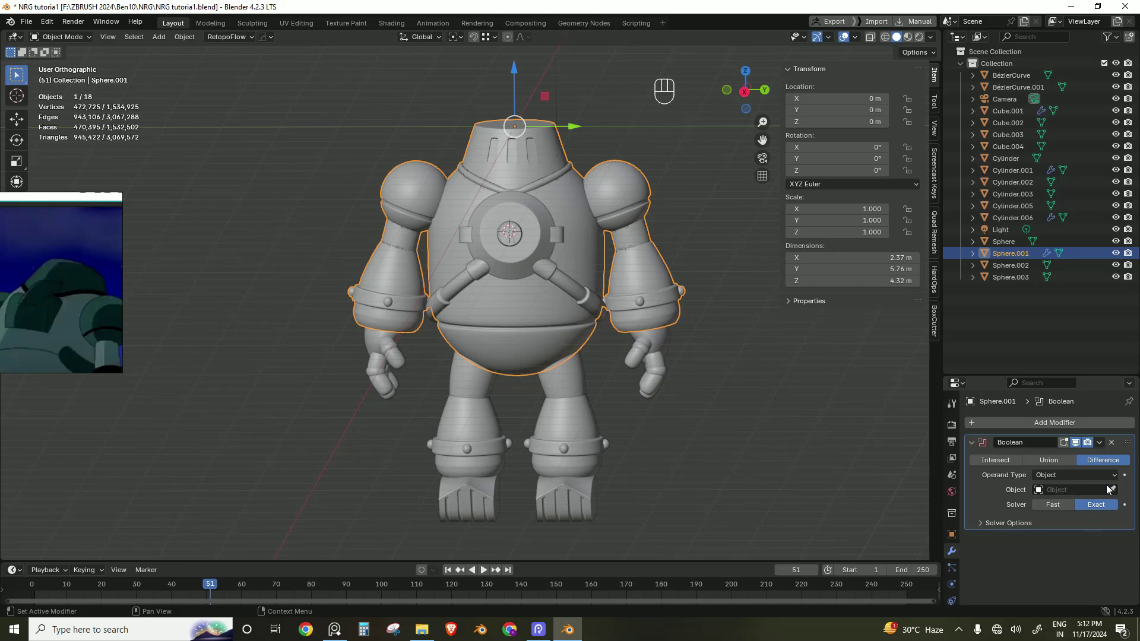
{"action": "left_click", "coordinate": [1116, 488]}
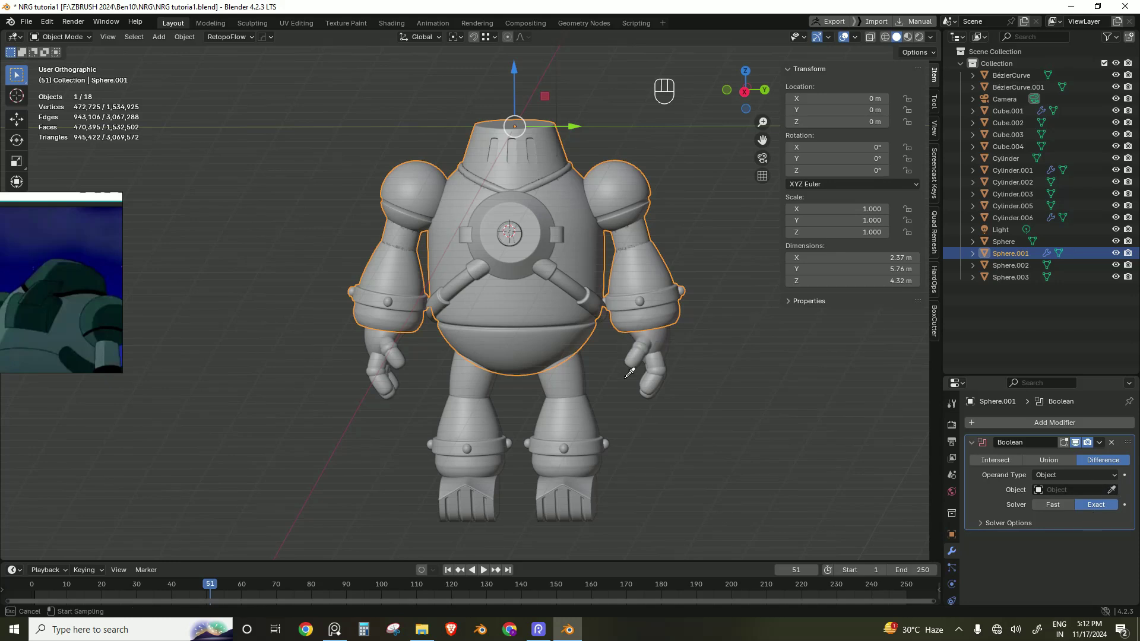
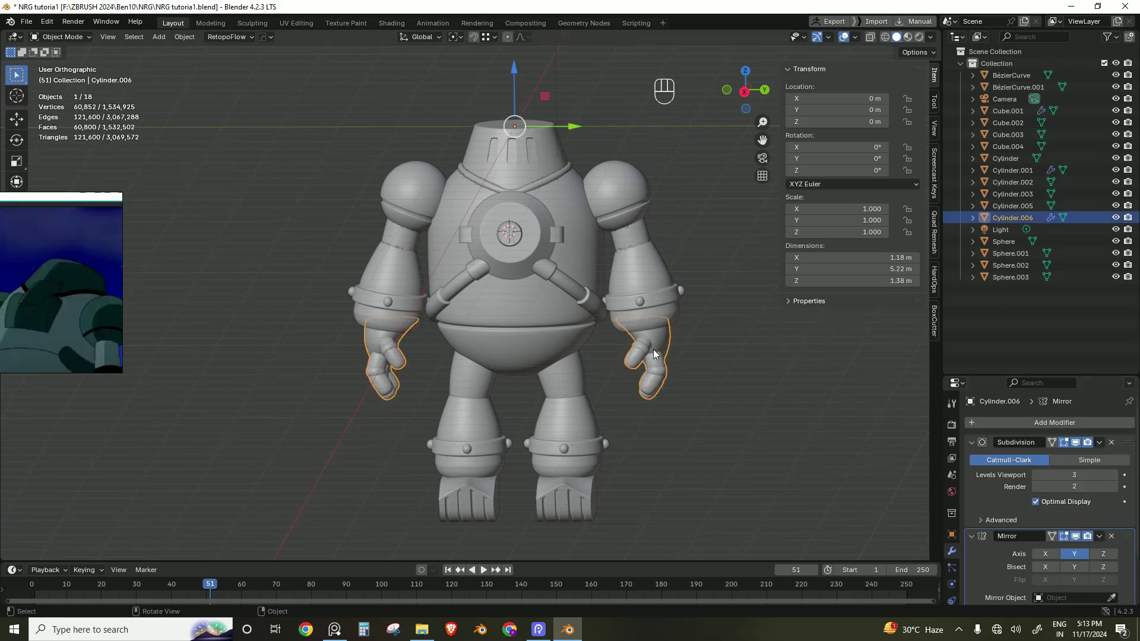
Step: In local view, separate one hand's linked geometry into its own object
{"action": "key", "text": "Tab"}
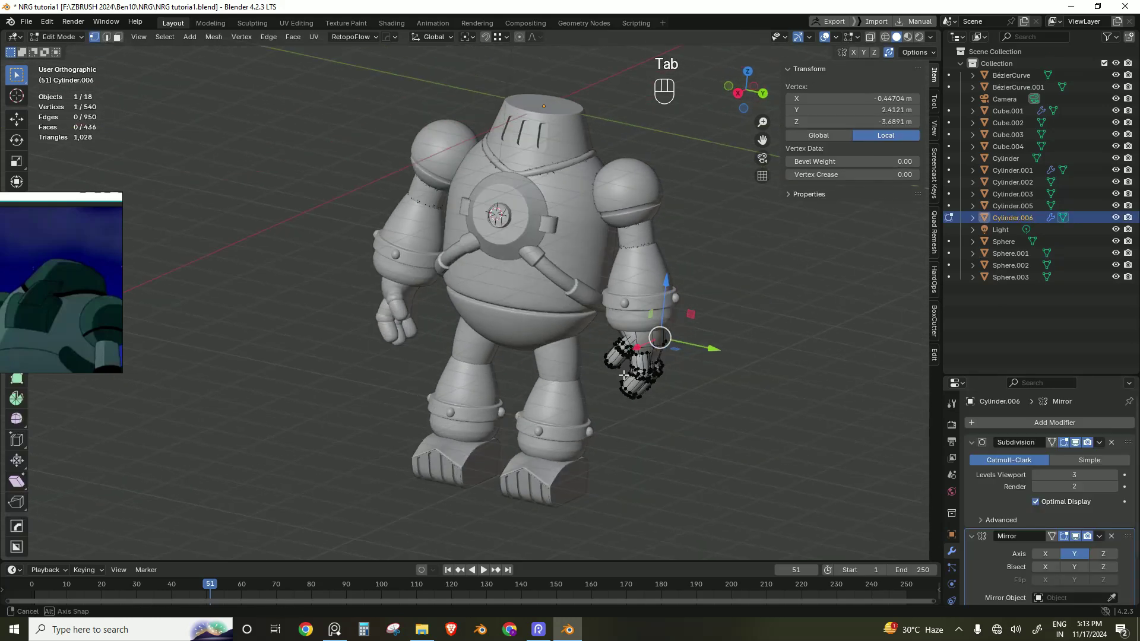
{"action": "key", "text": "/"}
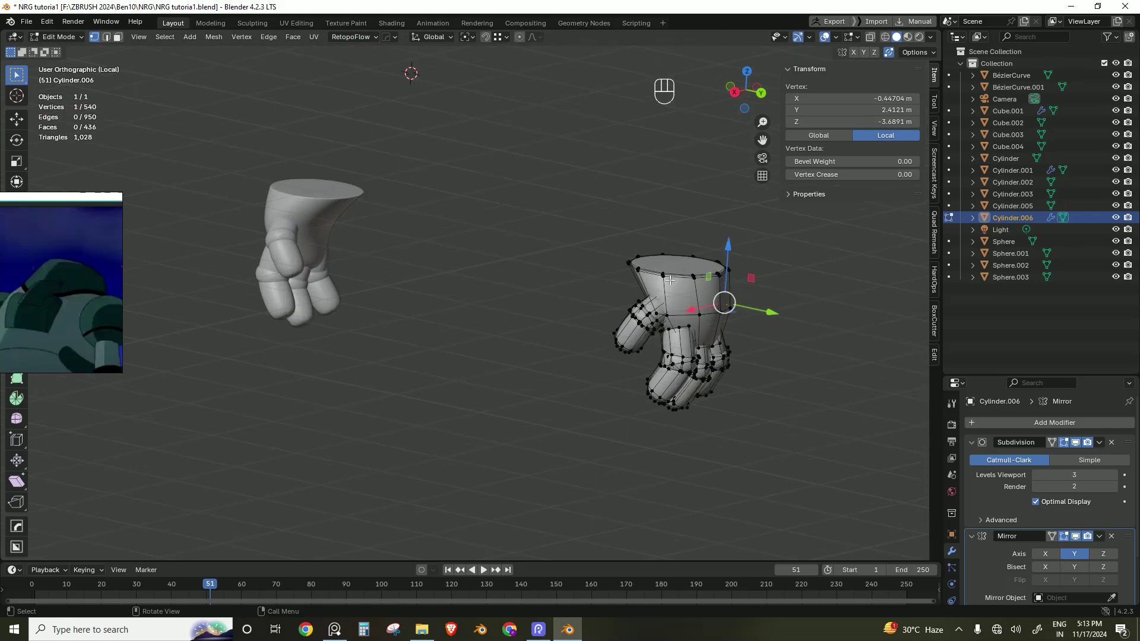
{"action": "key", "text": "l"}
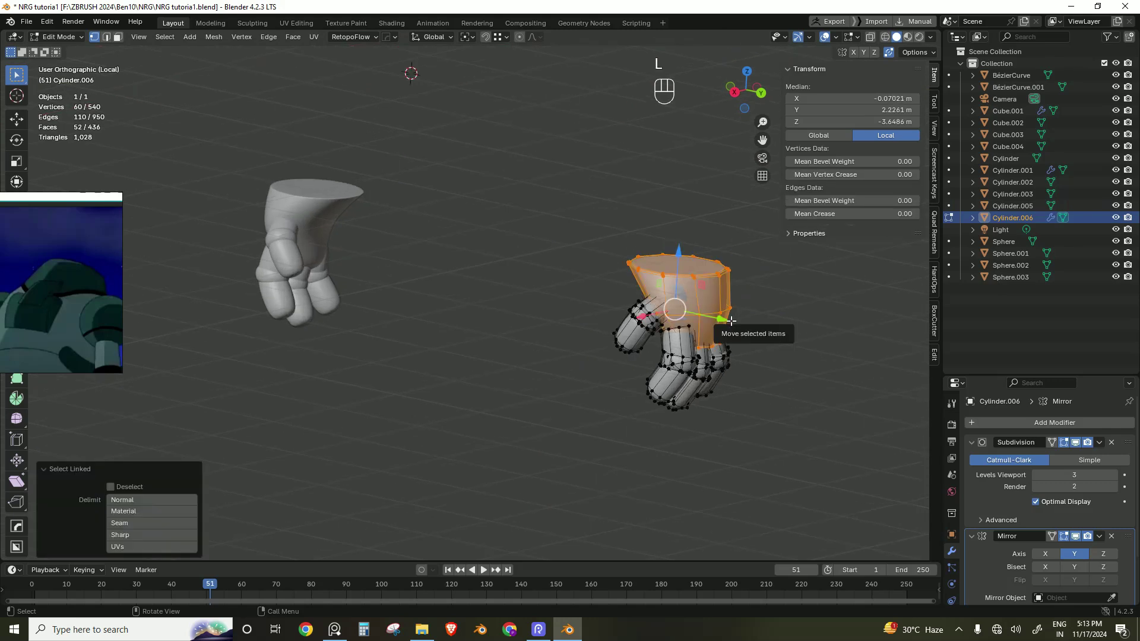
{"action": "key", "text": "p"}
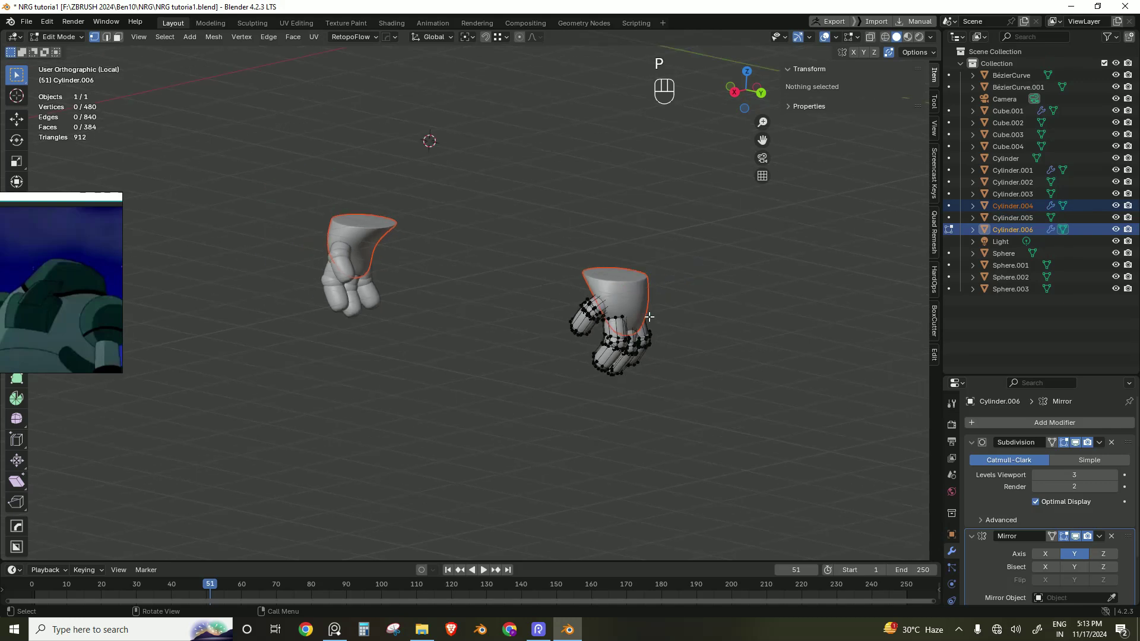
{"action": "key", "text": "Tab"}
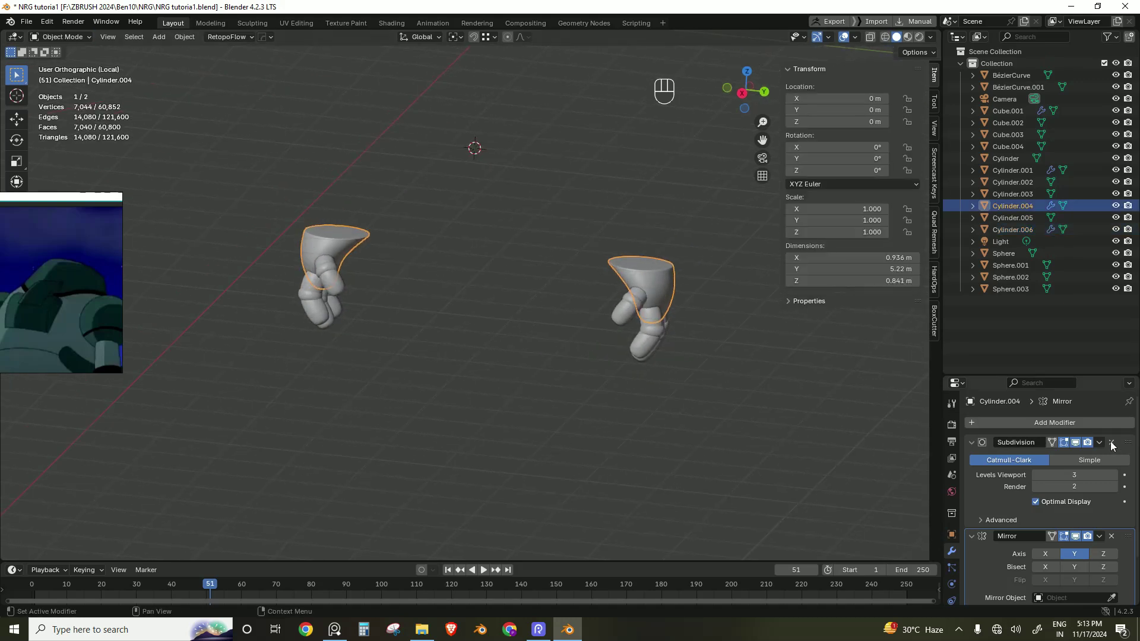
Step: Remove Subdivision and Mirror from the separated hand, then apply both on the hands mesh
{"action": "left_click_drag", "start_coordinate": [1107, 444], "coordinate": [1074, 458]}
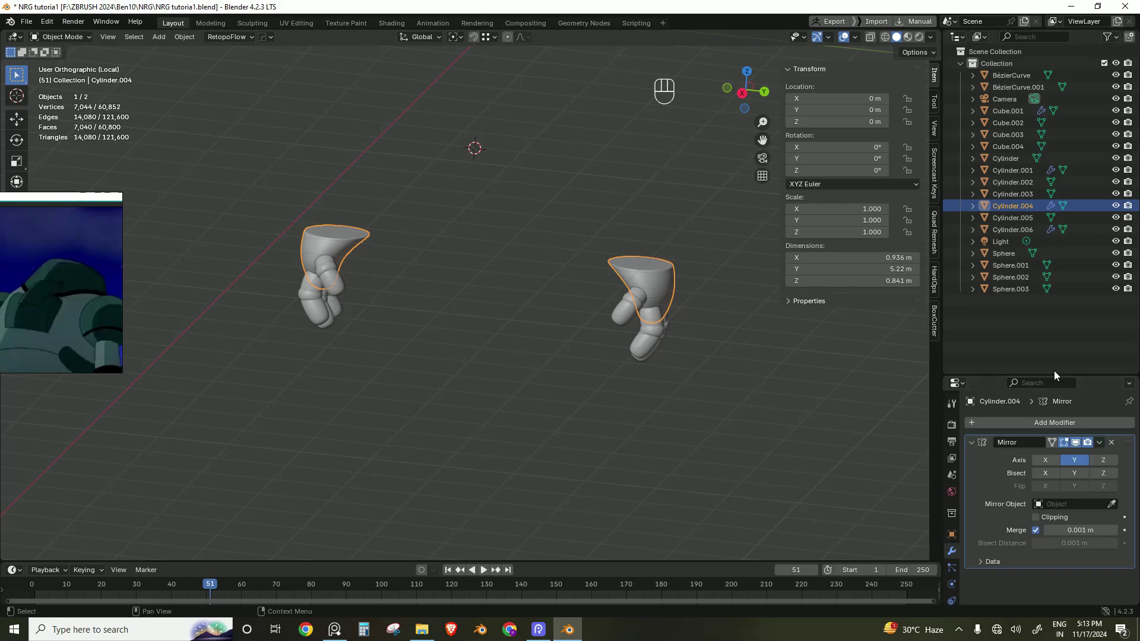
{"action": "left_click_drag", "start_coordinate": [1107, 275], "coordinate": [1076, 292]}
{"action": "left_click", "coordinate": [822, 389]}
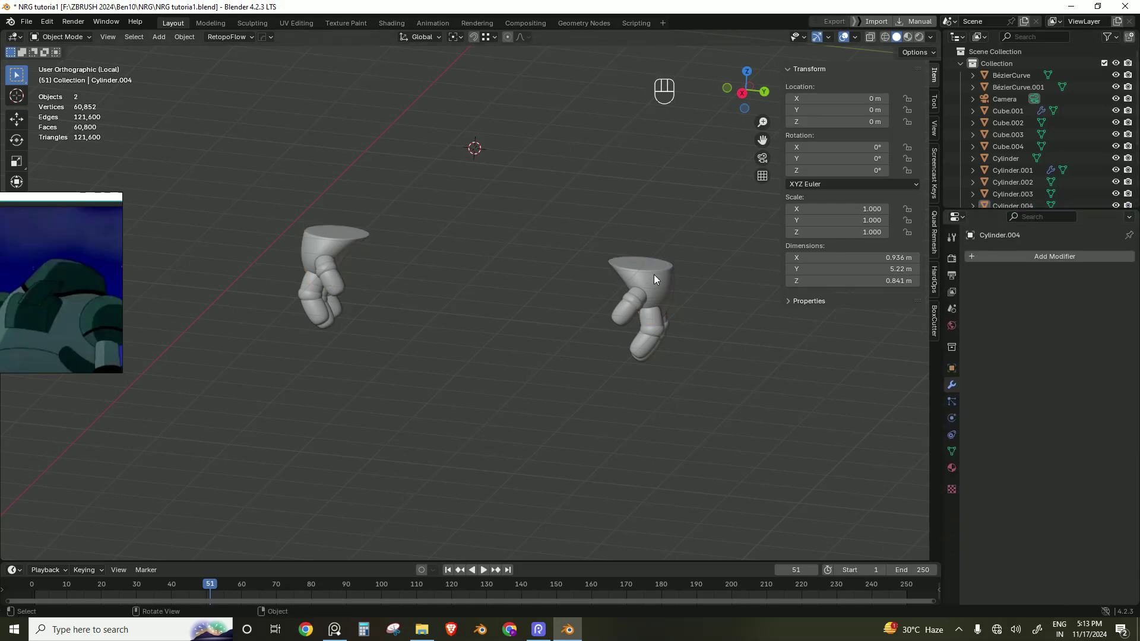
{"action": "left_click", "coordinate": [616, 308]}
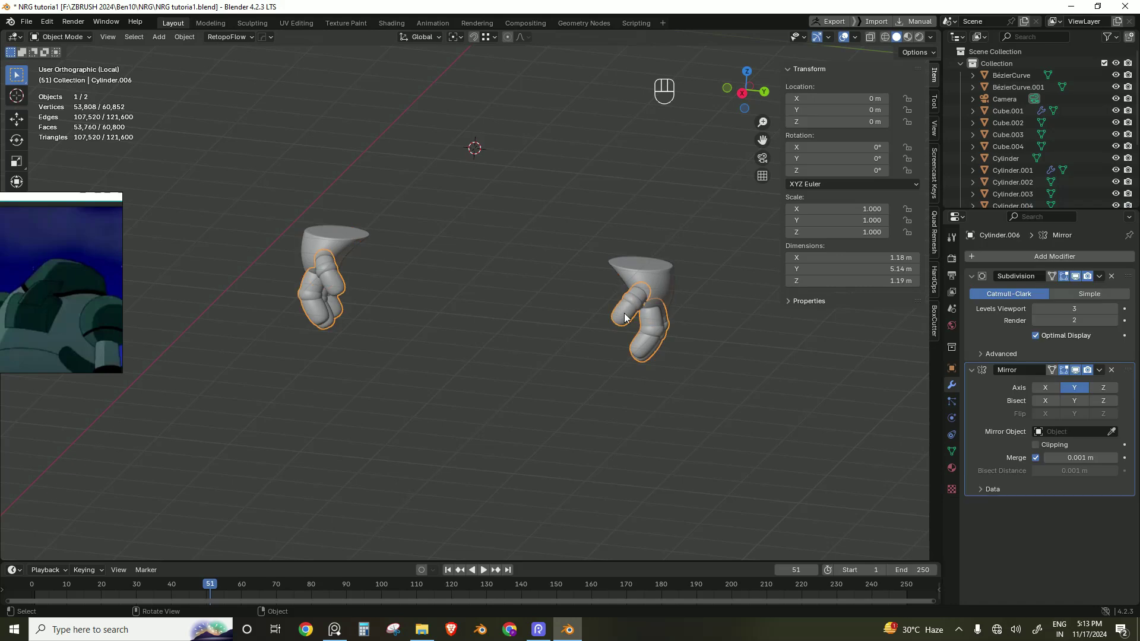
{"action": "left_click_drag", "start_coordinate": [1095, 278], "coordinate": [1075, 297]}
{"action": "left_click_drag", "start_coordinate": [1105, 276], "coordinate": [1071, 293]}
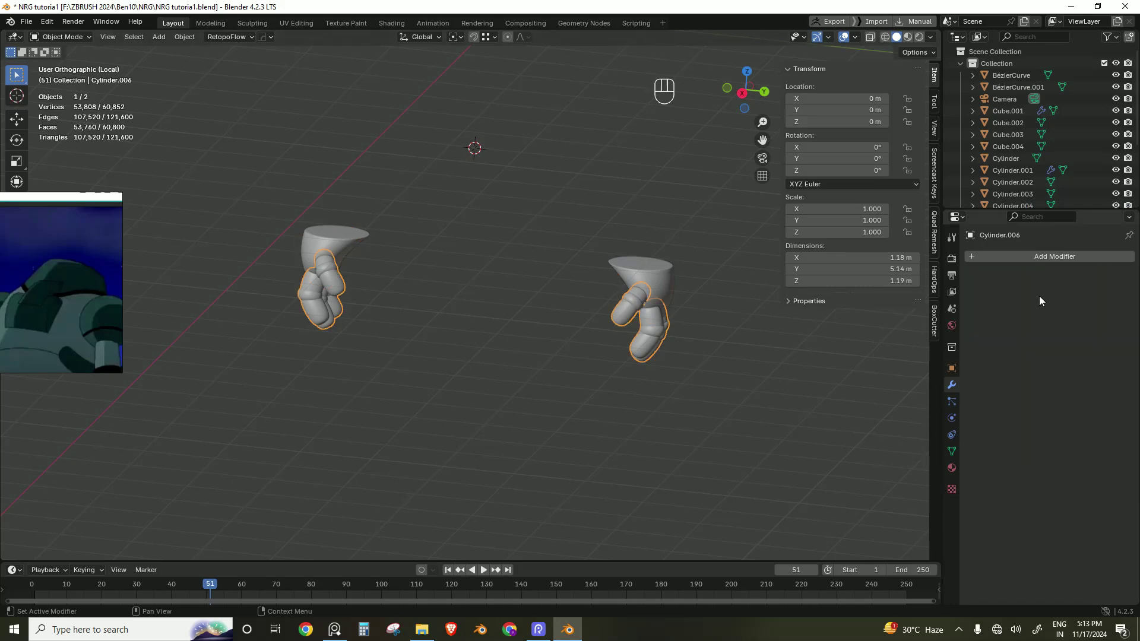
Step: Leave local view to show the whole robot and select the body
{"action": "left_click", "coordinate": [731, 385]}
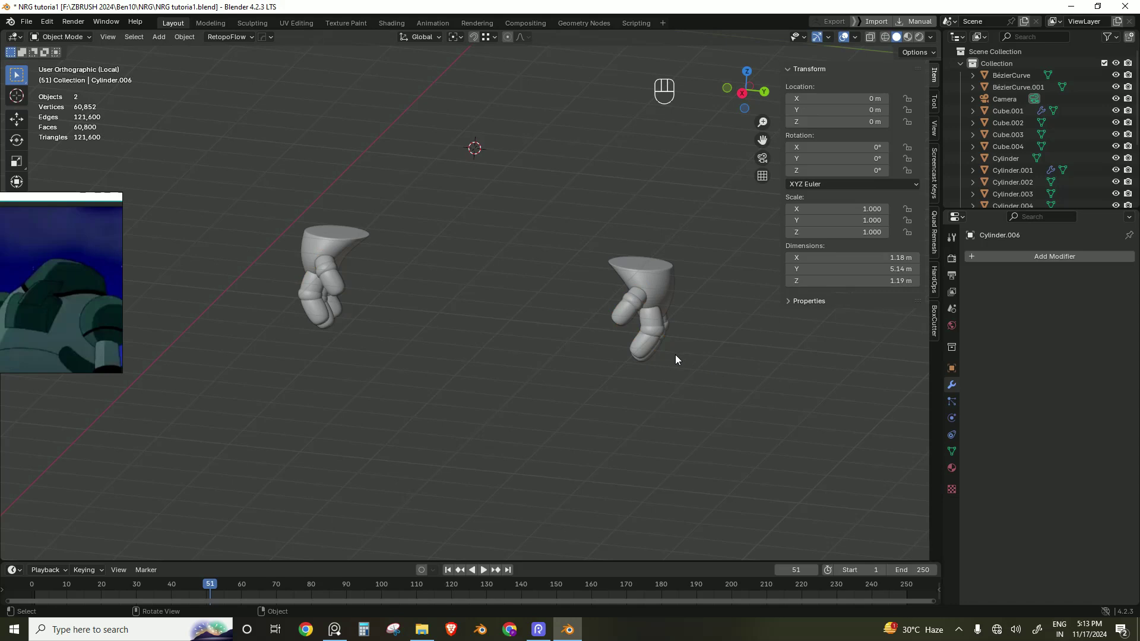
{"action": "key", "text": "/"}
{"action": "left_click", "coordinate": [685, 381]}
{"action": "left_click", "coordinate": [649, 299]}
{"action": "left_click", "coordinate": [575, 290]}
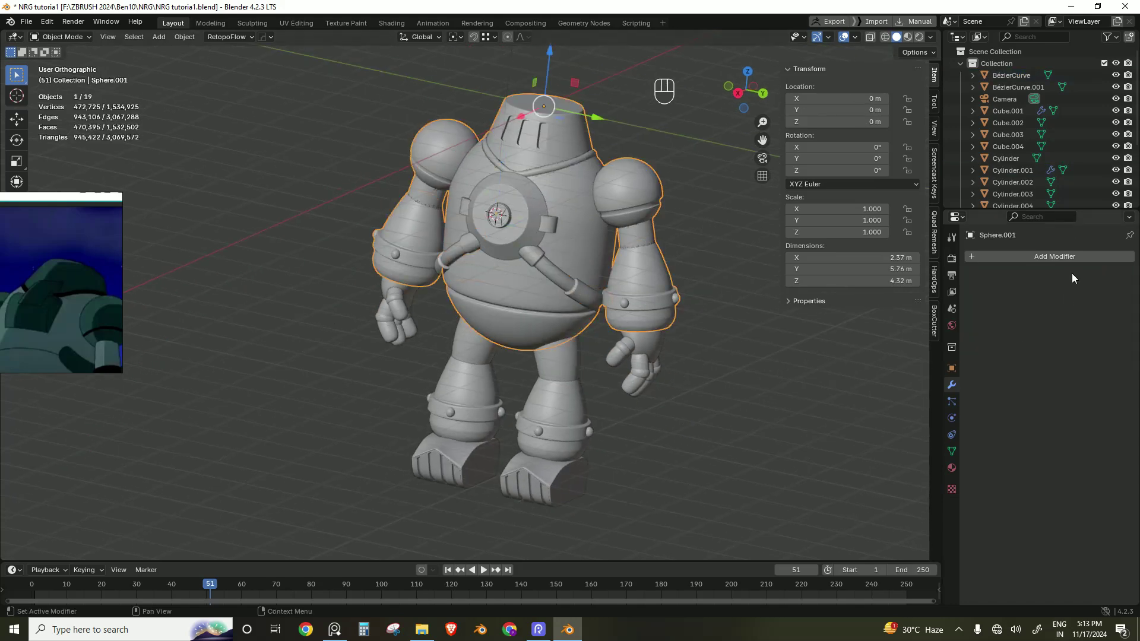
Step: Set the body's Boolean to Union with hands Cylinder.006 and apply it
{"action": "left_click_drag", "start_coordinate": [1060, 261], "coordinate": [929, 284]}
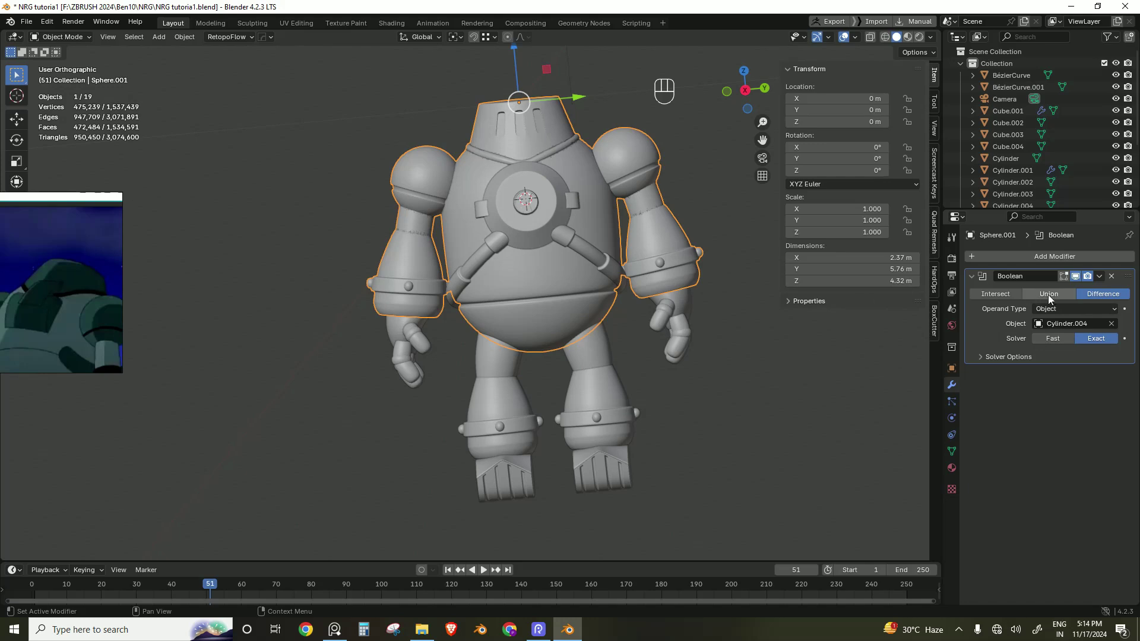
{"action": "left_click", "coordinate": [878, 344]}
{"action": "left_click_drag", "start_coordinate": [1106, 280], "coordinate": [903, 445]}
{"action": "left_click_drag", "start_coordinate": [1062, 259], "coordinate": [912, 282]}
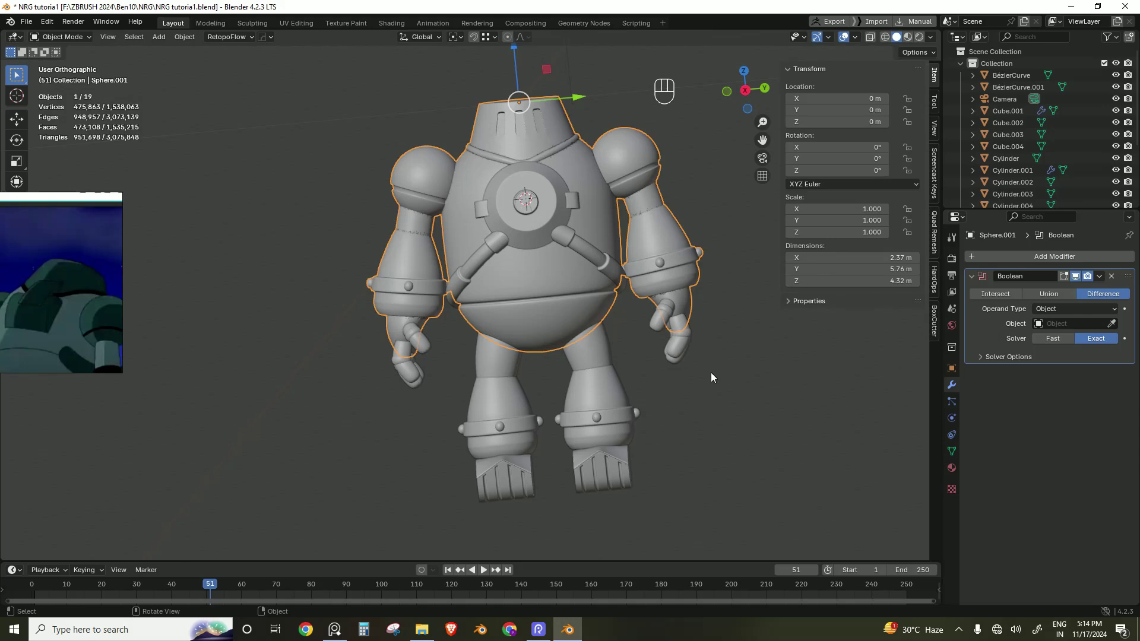
{"action": "left_click", "coordinate": [1110, 330]}
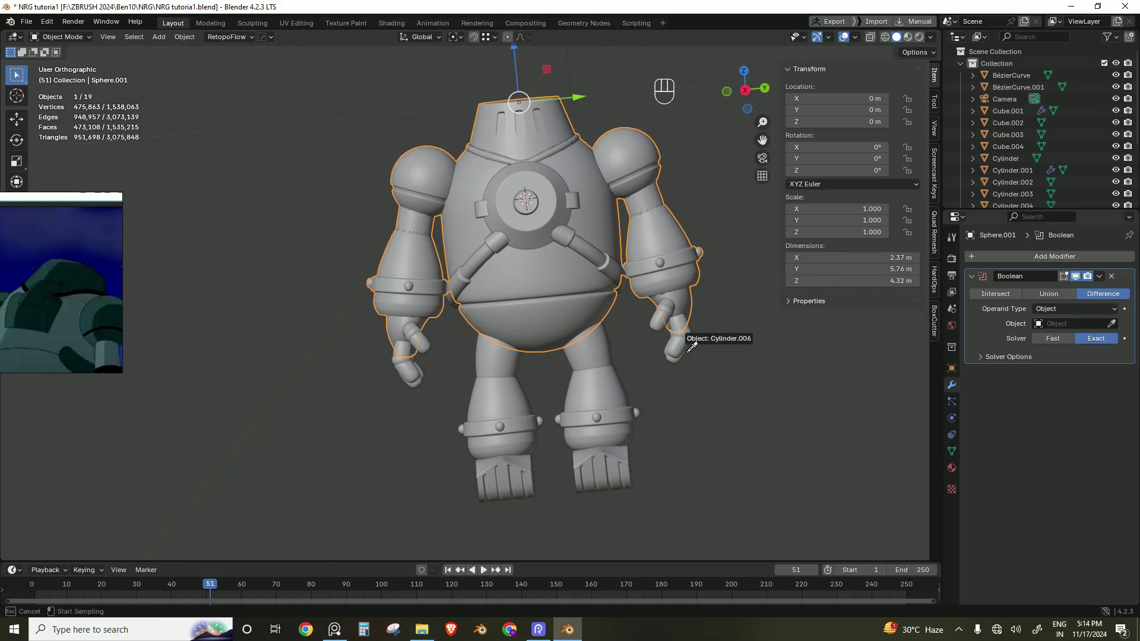
{"action": "left_click_drag", "start_coordinate": [685, 347], "coordinate": [1057, 293]}
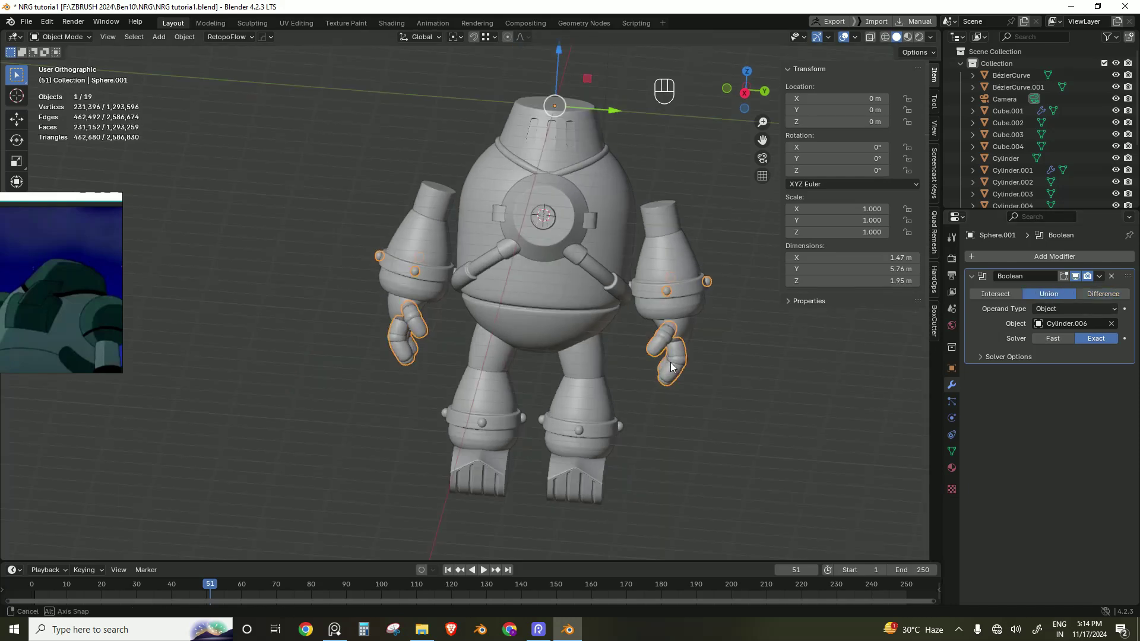
{"action": "left_click", "coordinate": [1115, 283]}
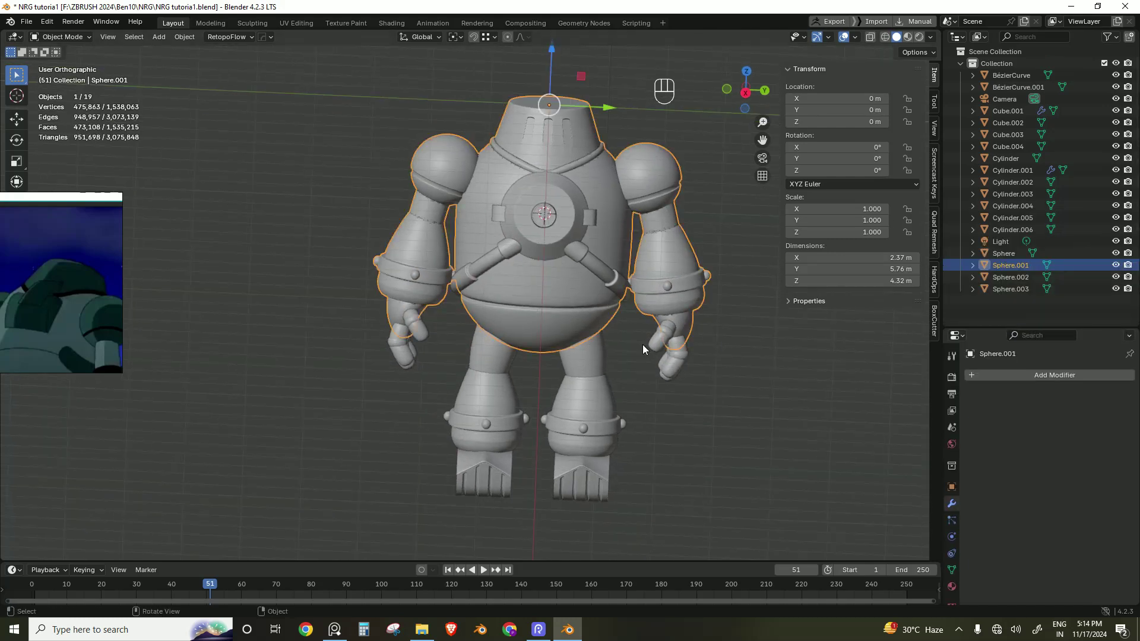
Step: Check the body stays in place and toggle Outliner items down to the hands object
{"action": "key", "text": "g"}
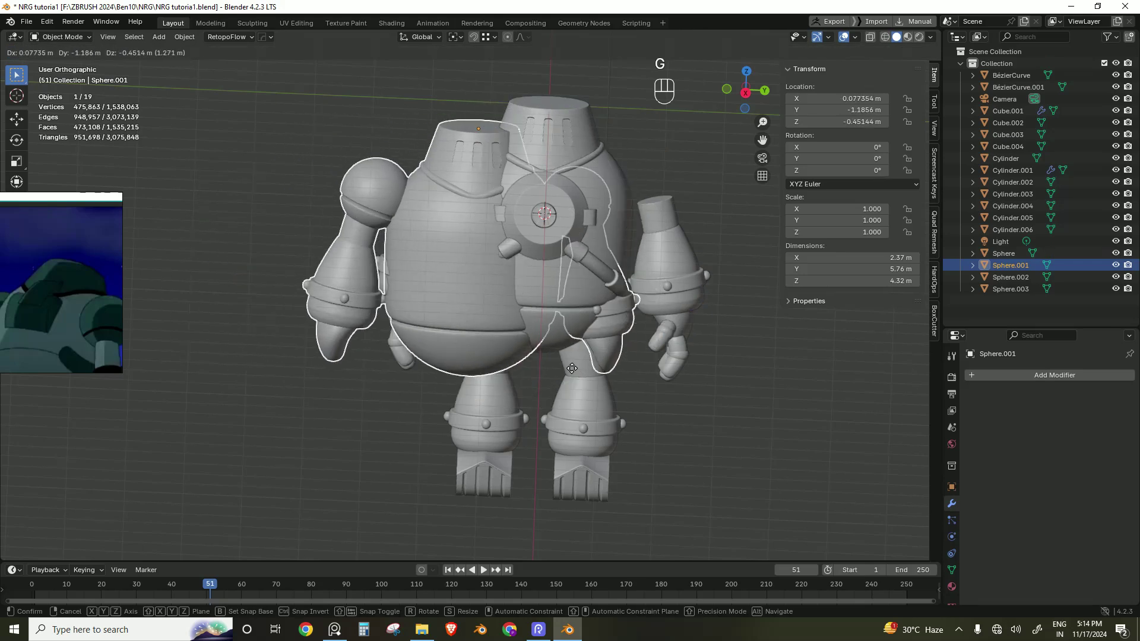
{"action": "key", "text": "Escape"}
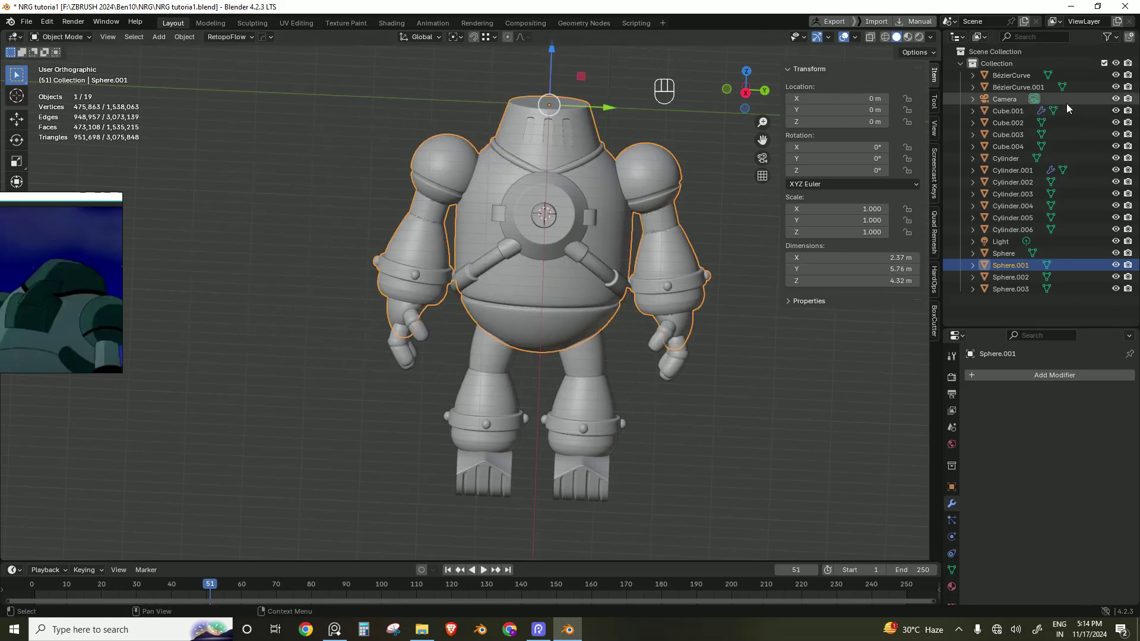
{"action": "left_click", "coordinate": [1120, 109]}
{"action": "left_click", "coordinate": [1119, 109]}
{"action": "left_click", "coordinate": [1119, 119]}
{"action": "left_click", "coordinate": [1119, 119]}
{"action": "left_click", "coordinate": [1116, 132]}
{"action": "left_click", "coordinate": [1116, 132]}
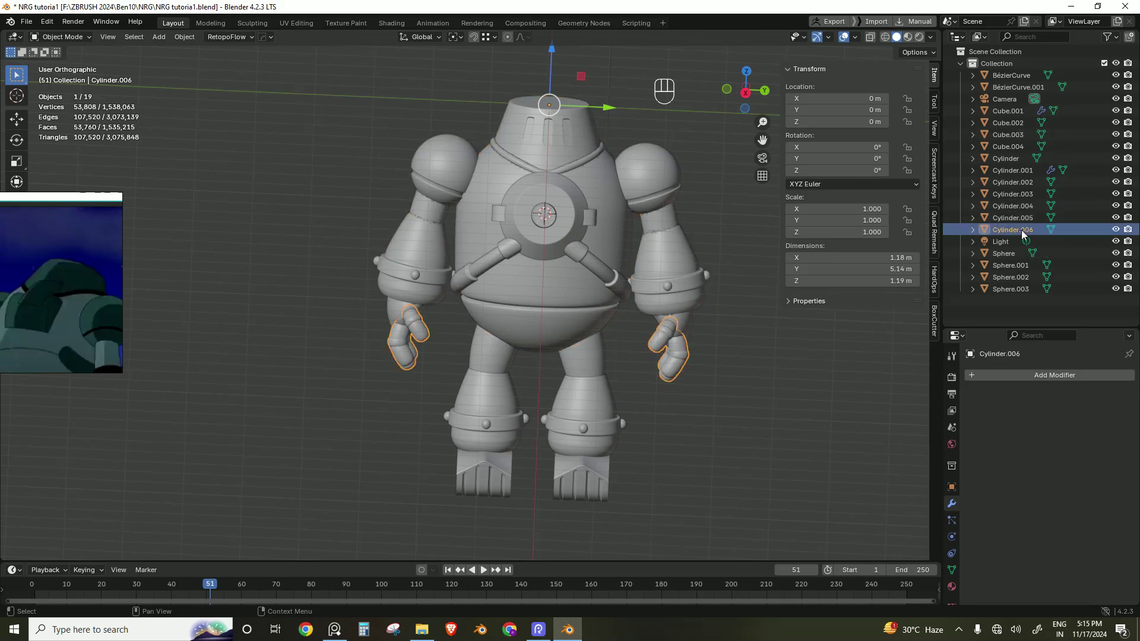
Step: Hide the thin curved wrist pieces Cylinder.004 and select the robot body
{"action": "left_click", "coordinate": [1024, 220]}
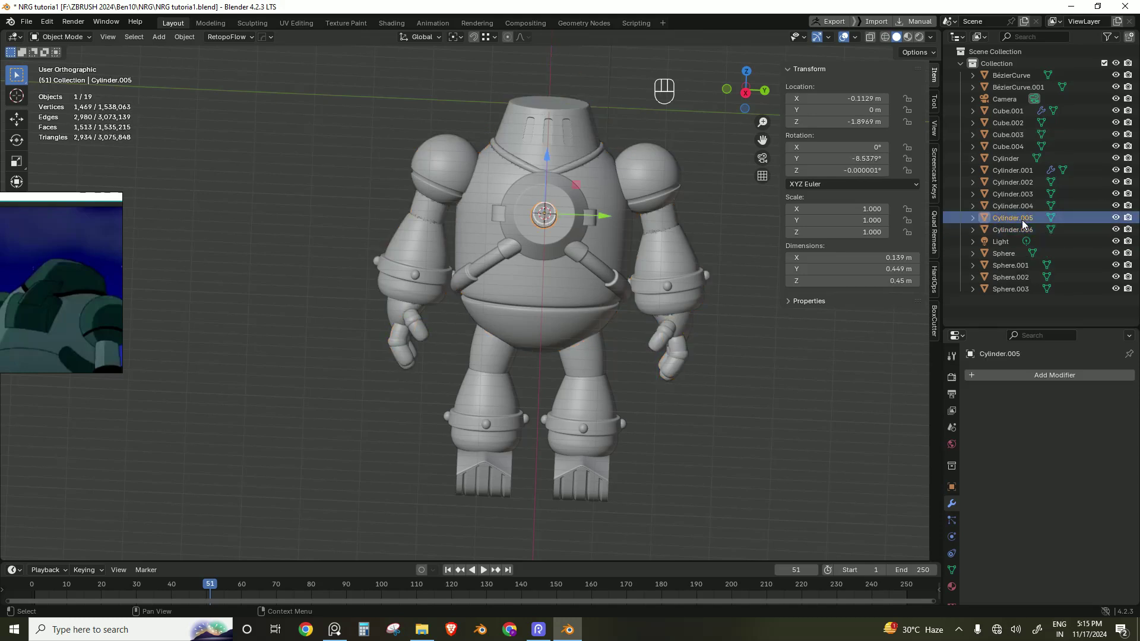
{"action": "left_click", "coordinate": [1026, 208]}
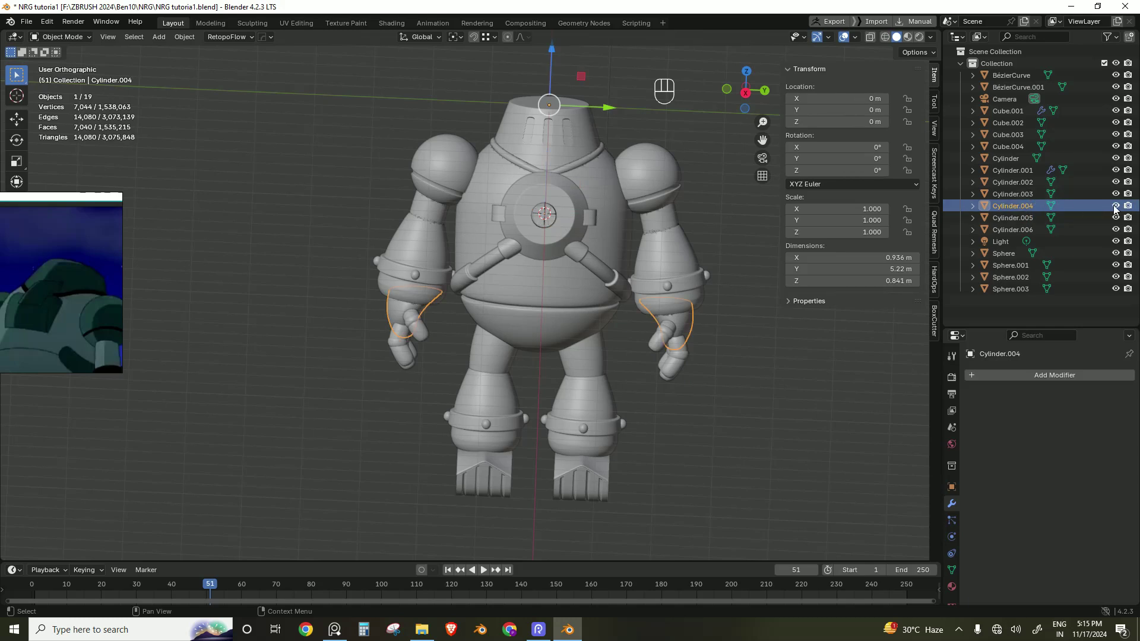
{"action": "left_click", "coordinate": [1115, 206]}
{"action": "left_click", "coordinate": [513, 297]}
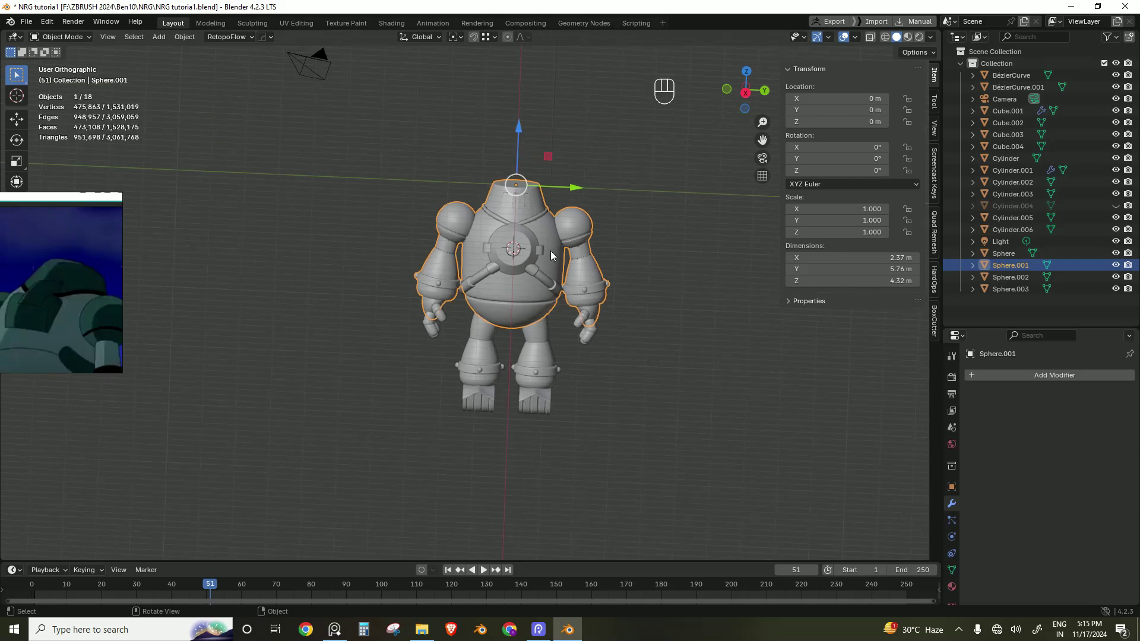
Step: Undo stray changes, reselect the body and bring up the Add Modifier Generate list
{"action": "left_click", "coordinate": [578, 187]}
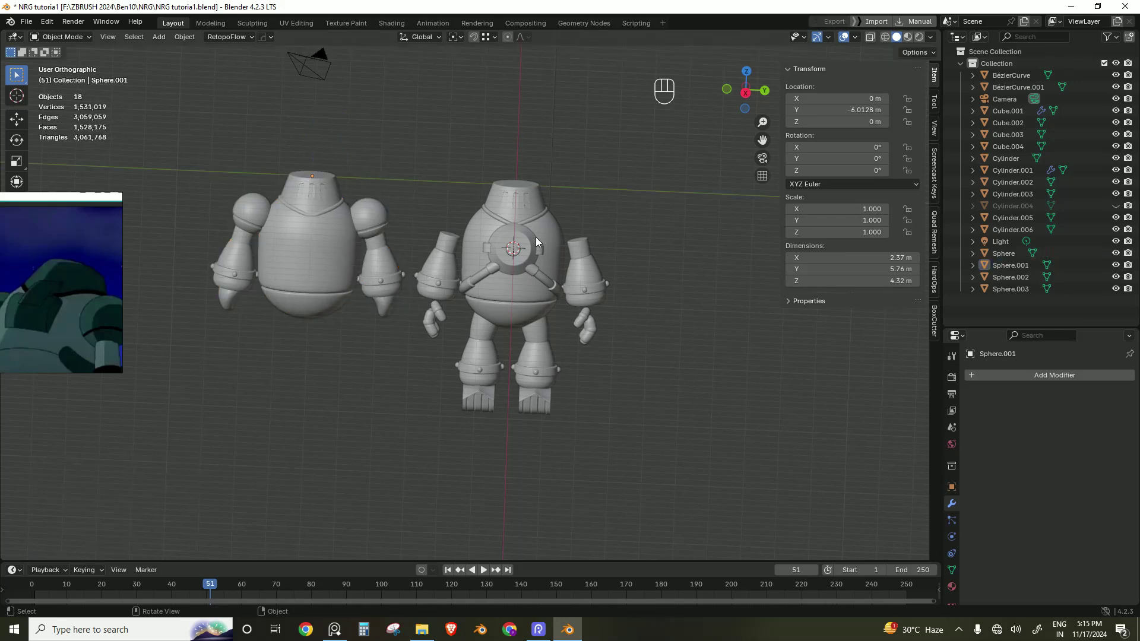
{"action": "left_click", "coordinate": [530, 224]}
{"action": "left_click", "coordinate": [499, 221]}
{"action": "key", "text": "ctrl+z"}
{"action": "key", "text": "ctrl+z"}
{"action": "key", "text": "ctrl+z"}
{"action": "key", "text": "ctrl+z"}
{"action": "key", "text": "ctrl+z"}
{"action": "left_click", "coordinate": [746, 343]}
{"action": "left_click", "coordinate": [632, 193]}
Step: Add Boolean unions for Cube.002 and Cylinder.003 on the body and apply the first
{"action": "left_click_drag", "start_coordinate": [1041, 377], "coordinate": [908, 400]}
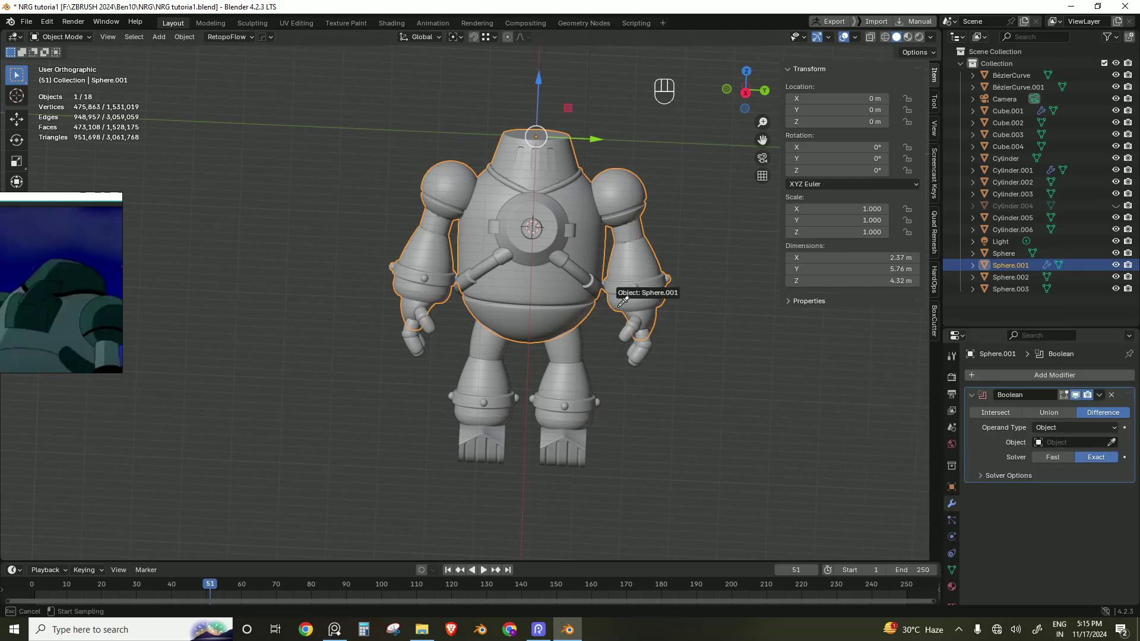
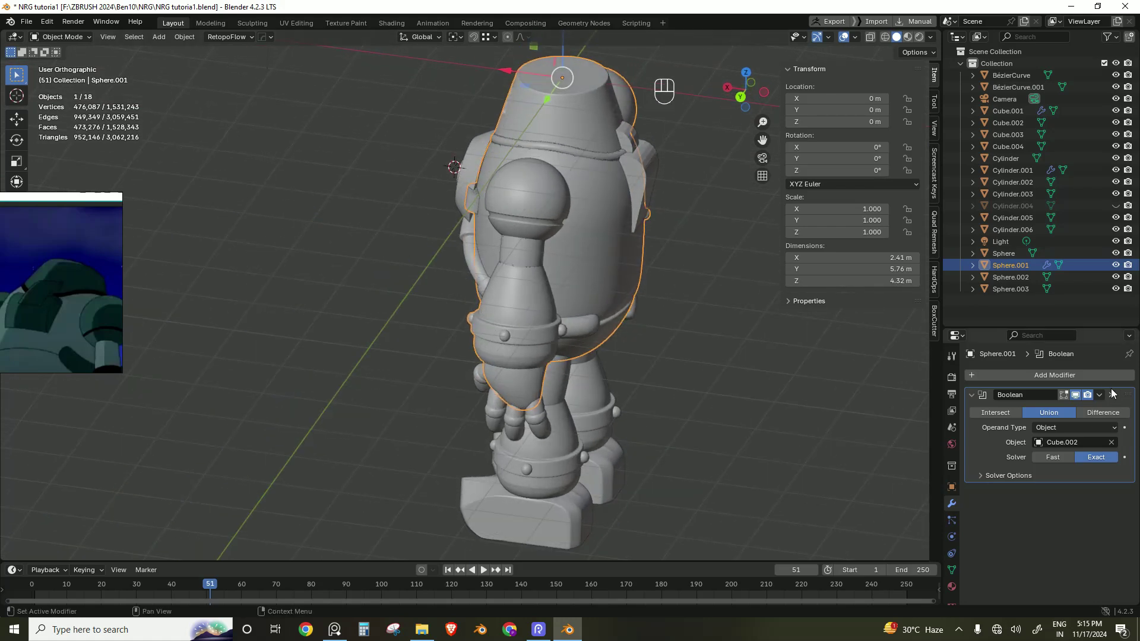
{"action": "left_click_drag", "start_coordinate": [1052, 378], "coordinate": [943, 410]}
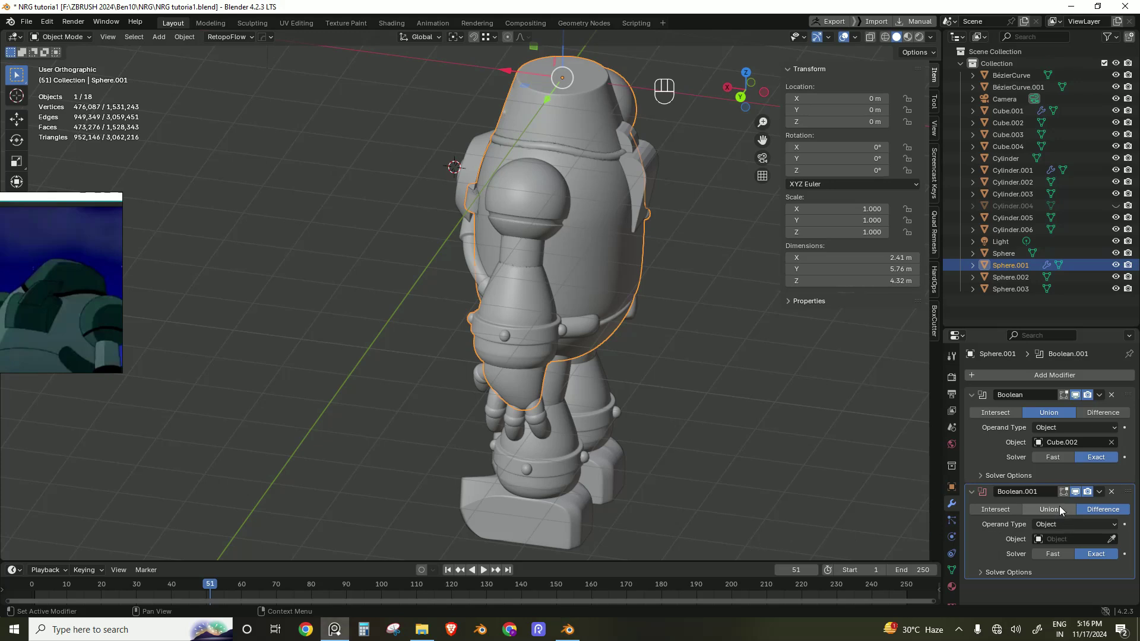
{"action": "left_click_drag", "start_coordinate": [1060, 510], "coordinate": [478, 165]}
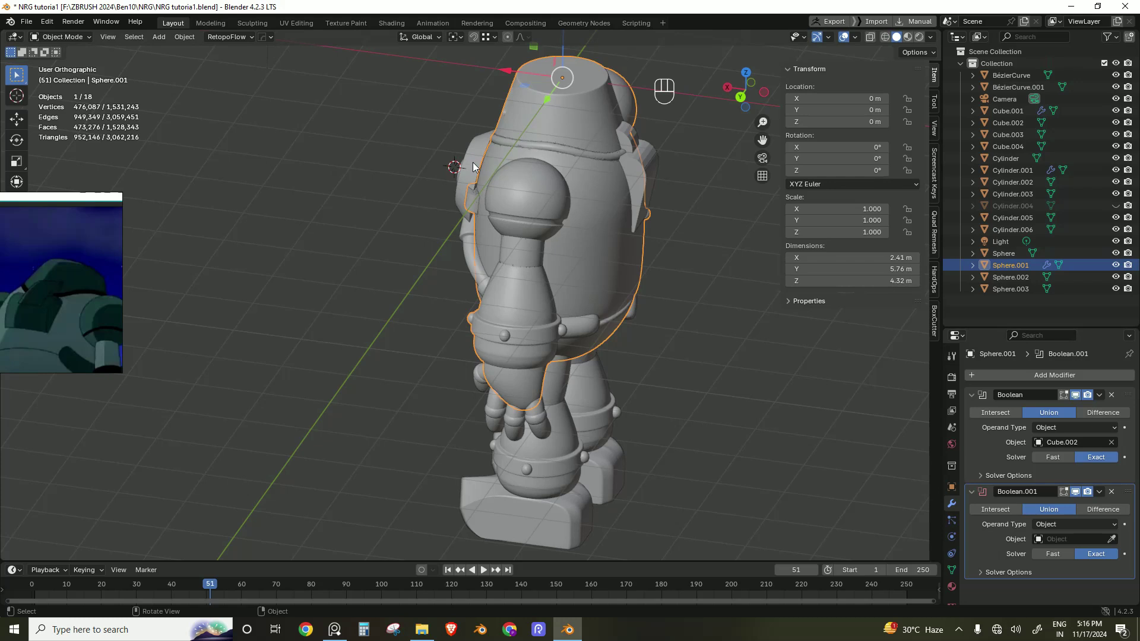
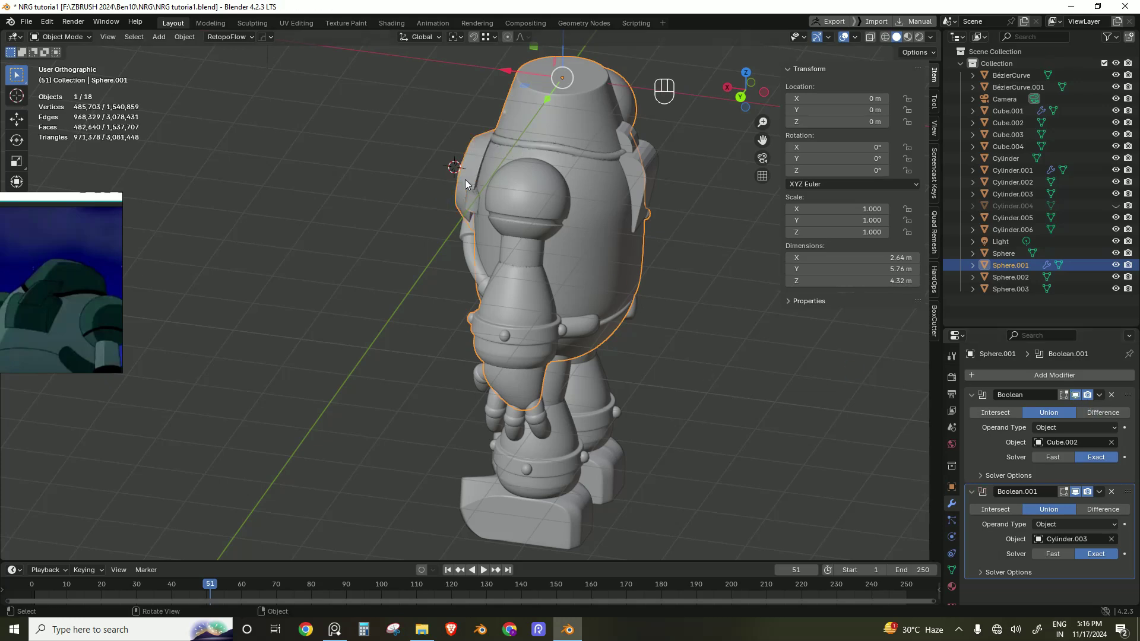
{"action": "left_click_drag", "start_coordinate": [1106, 398], "coordinate": [677, 343]}
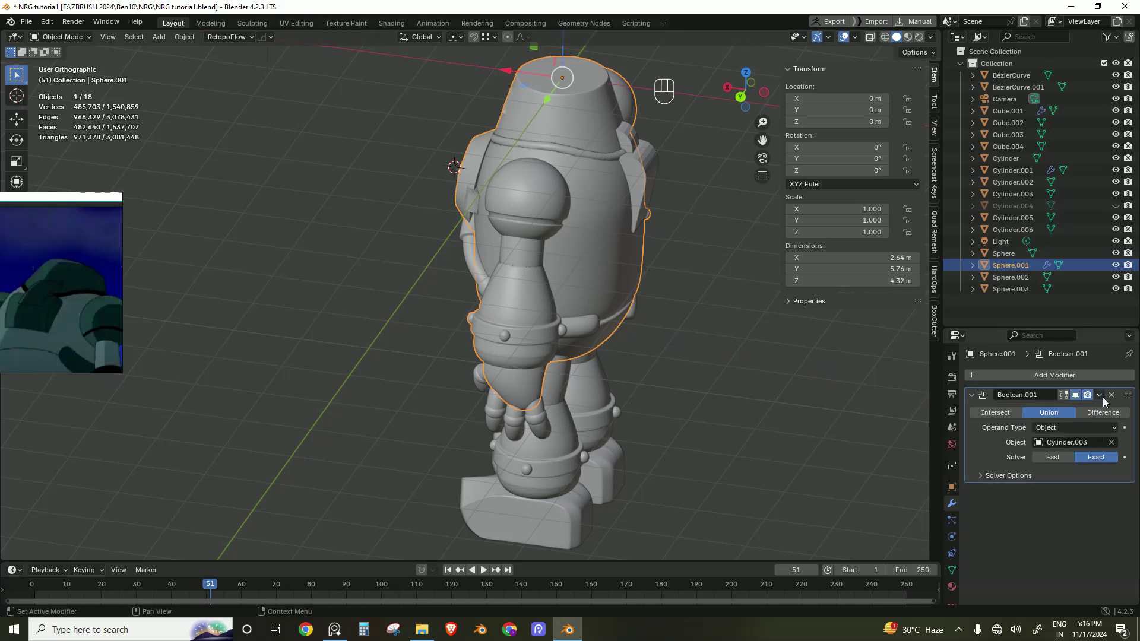
Step: Save the project and add a Boolean union targeting chest piece Cylinder.005
{"action": "left_click_drag", "start_coordinate": [1103, 400], "coordinate": [594, 300]}
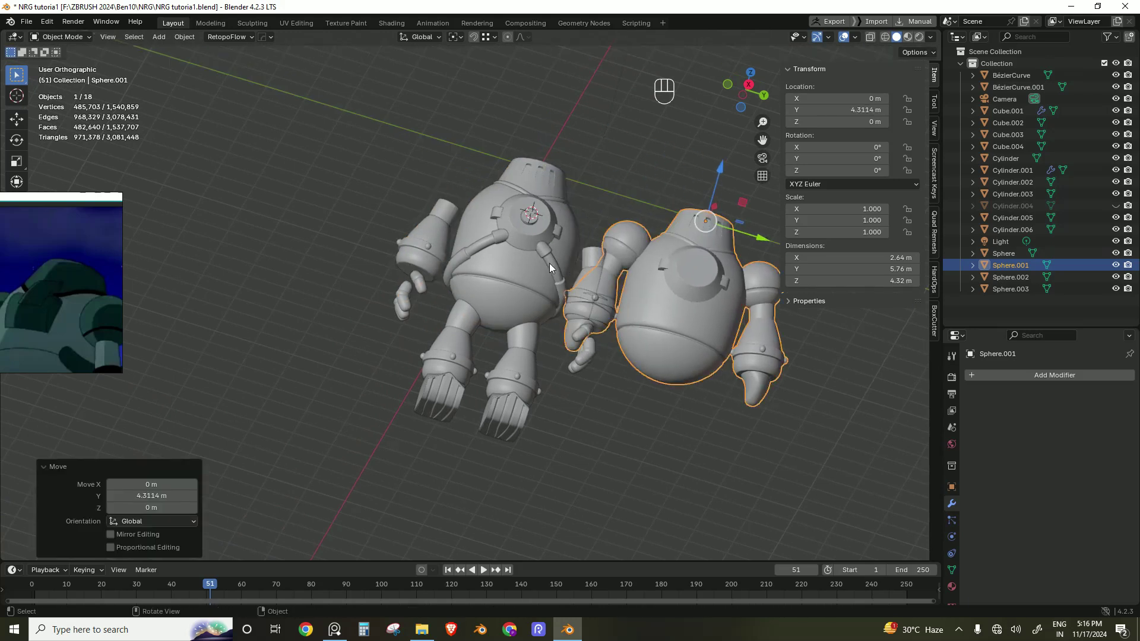
{"action": "key", "text": "ctrl+z"}
{"action": "left_click_drag", "start_coordinate": [1003, 382], "coordinate": [1061, 404]}
{"action": "left_click", "coordinate": [1058, 422]}
{"action": "key", "text": "ctrl+s"}
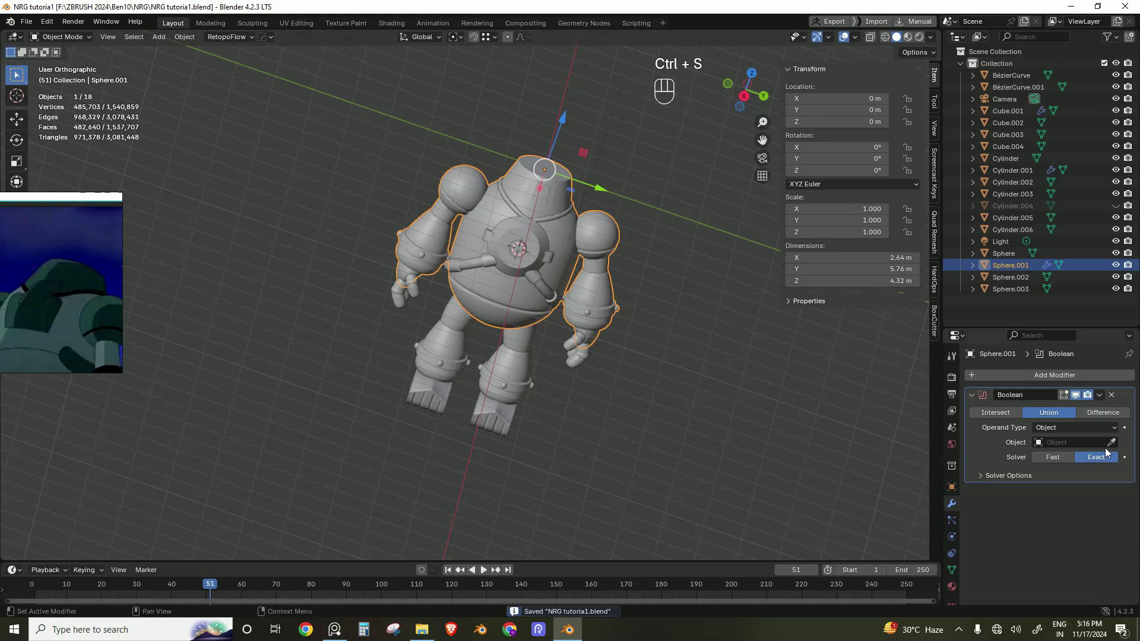
{"action": "left_click", "coordinate": [1112, 448]}
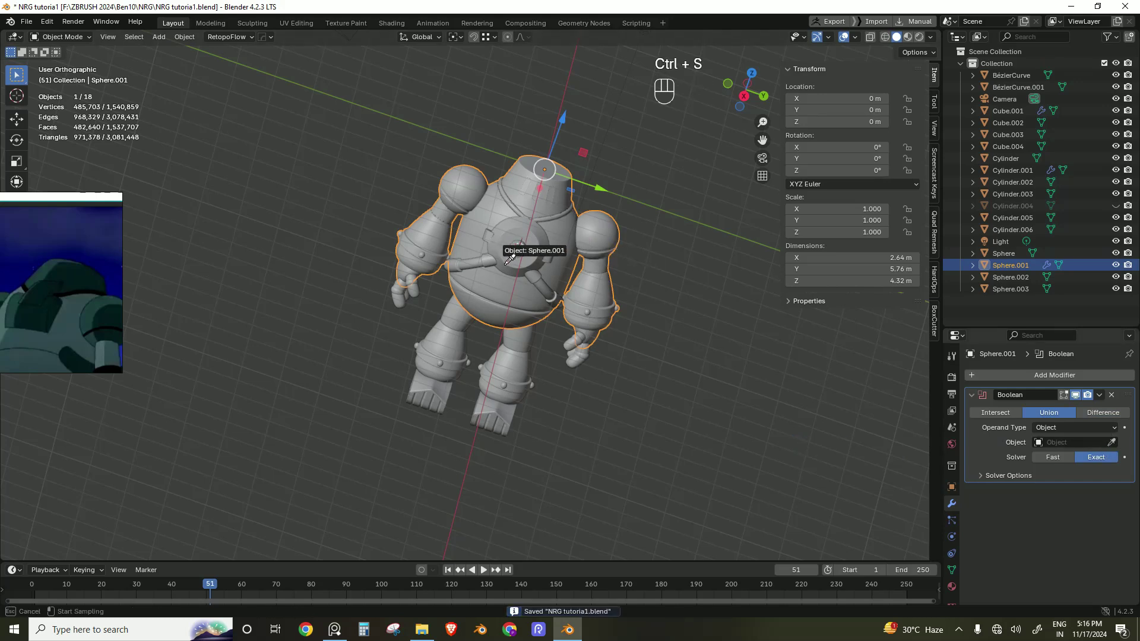
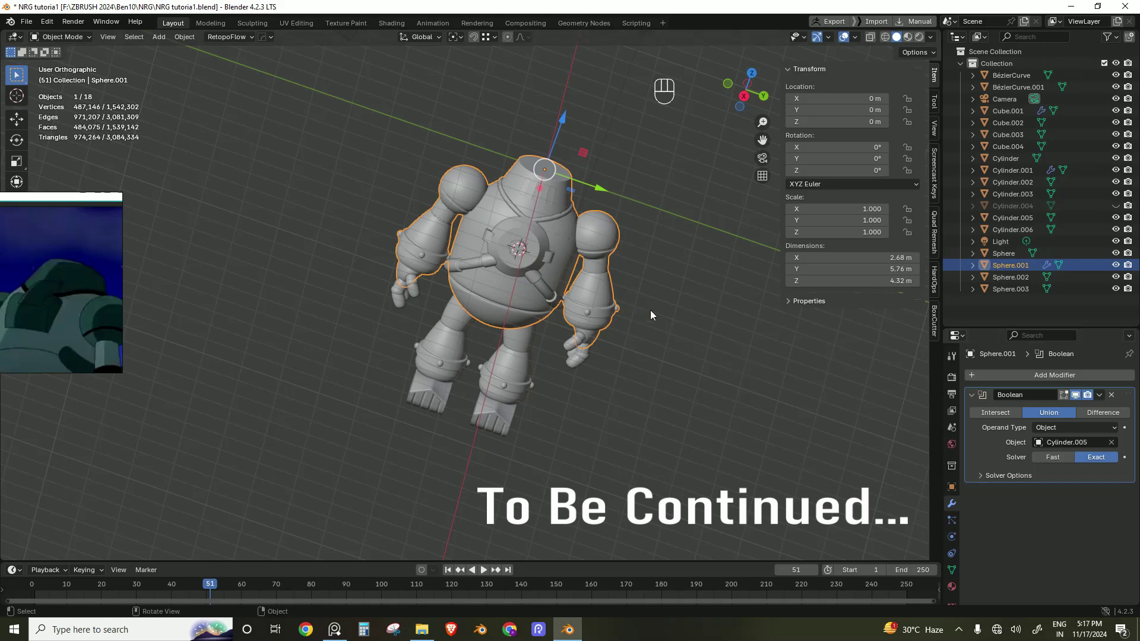
{"action": "left_click_drag", "start_coordinate": [1101, 400], "coordinate": [577, 292]}
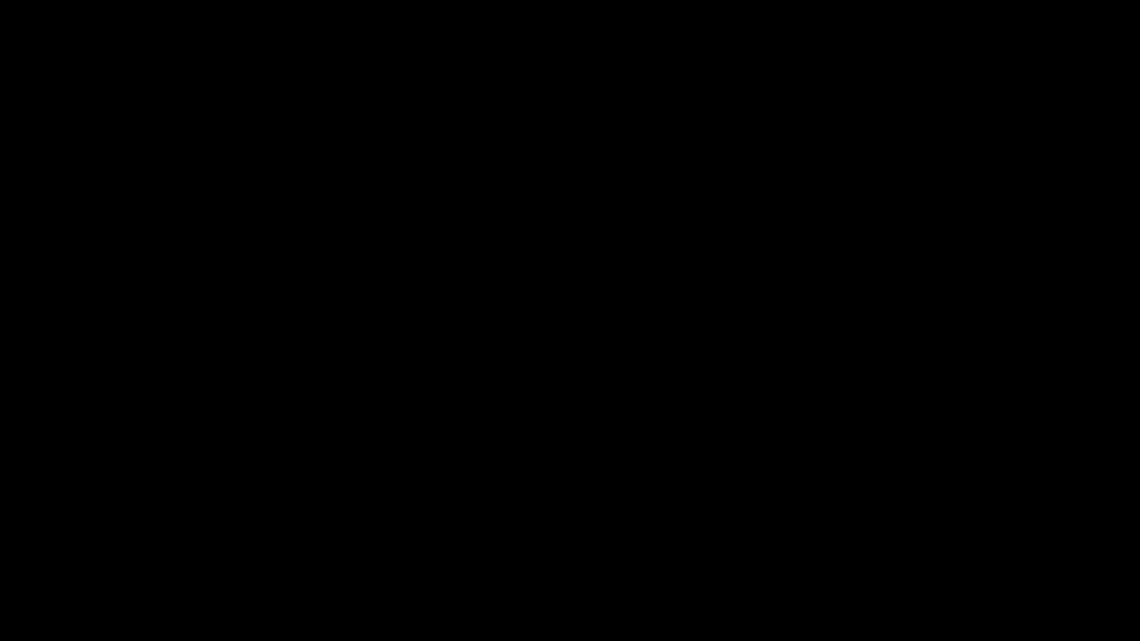